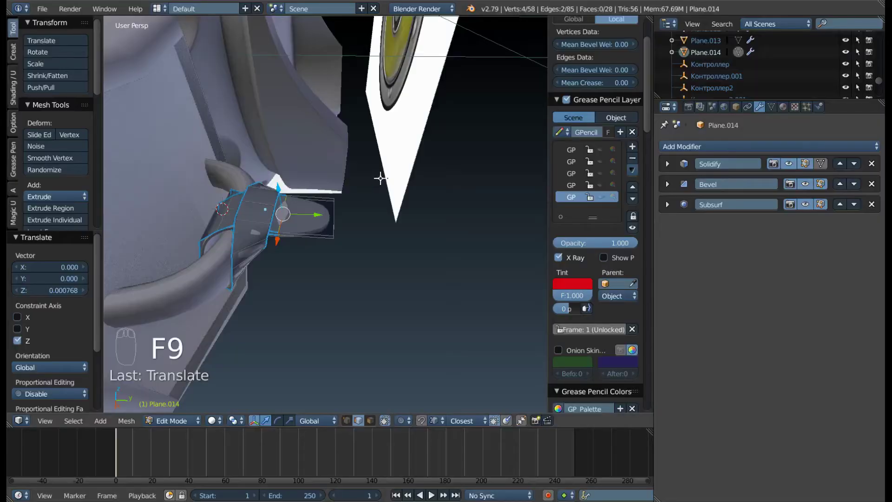
# - Raise the strap tab vertex slightly along Z and check it from around the flashlight head
pyautogui.moveTo(264, 231); pyautogui.dragTo(284, 202)
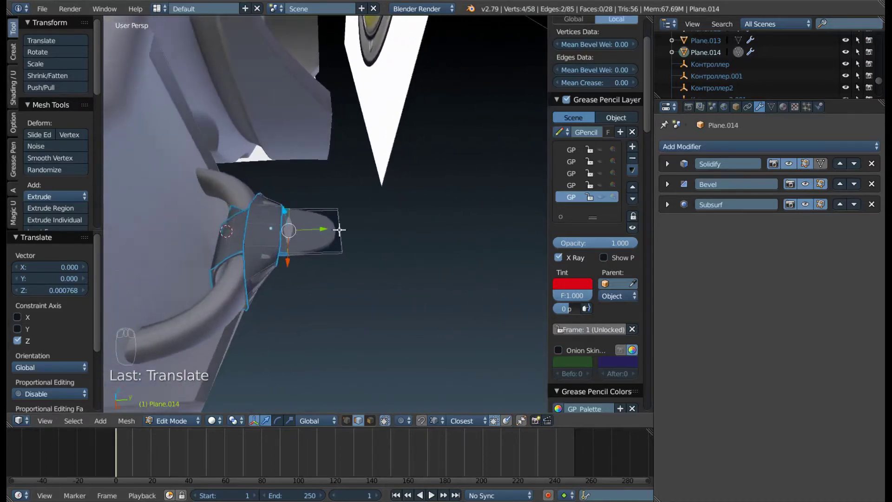
pyautogui.moveTo(339, 227); pyautogui.dragTo(298, 214)
pyautogui.moveTo(326, 237); pyautogui.dragTo(373, 44)
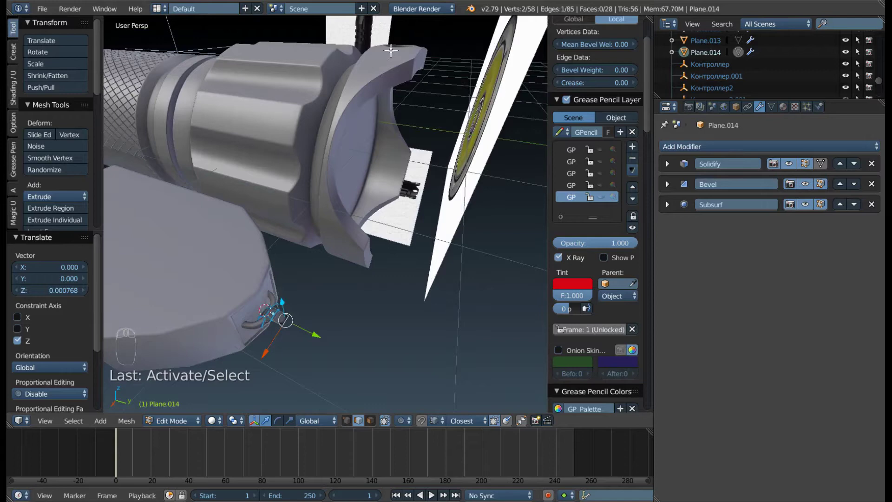
pyautogui.scroll(-3)
pyautogui.moveTo(304, 304); pyautogui.dragTo(329, 220)
# - Select the entire strap-tab mesh in Edit Mode and frame it in view
pyautogui.press('a')
pyautogui.press('a')
pyautogui.scroll(-3)
pyautogui.moveTo(316, 125); pyautogui.dragTo(340, 202)
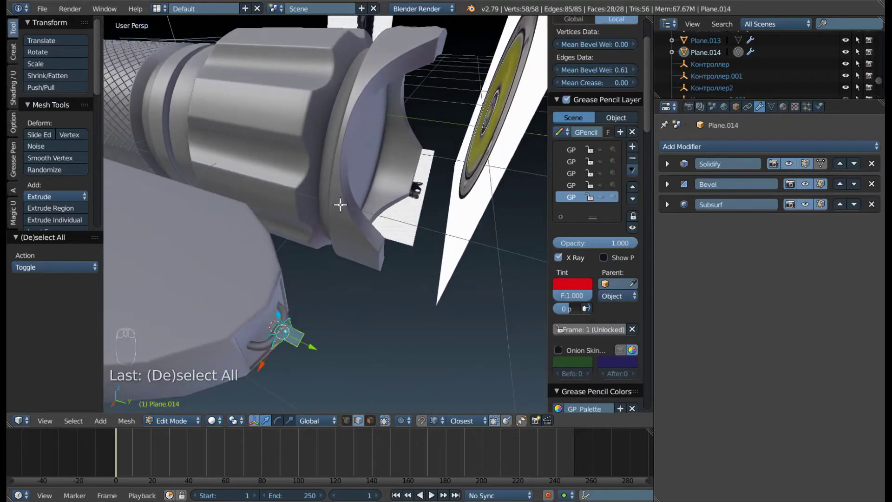
# - Duplicate the strap tab and move the copy vertically onto the head's lanyard mount
pyautogui.press('shift+d')
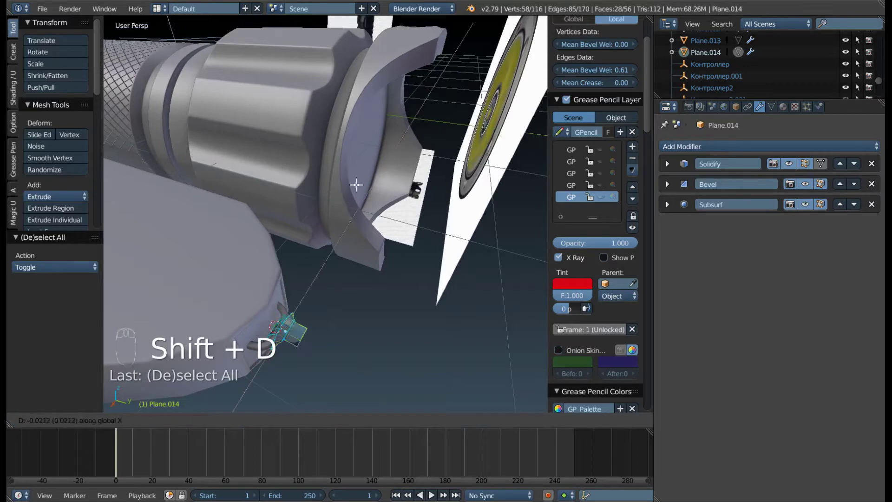
pyautogui.moveTo(427, 128); pyautogui.dragTo(369, 223)
pyautogui.press('g')
pyautogui.middleClick(368, 179)
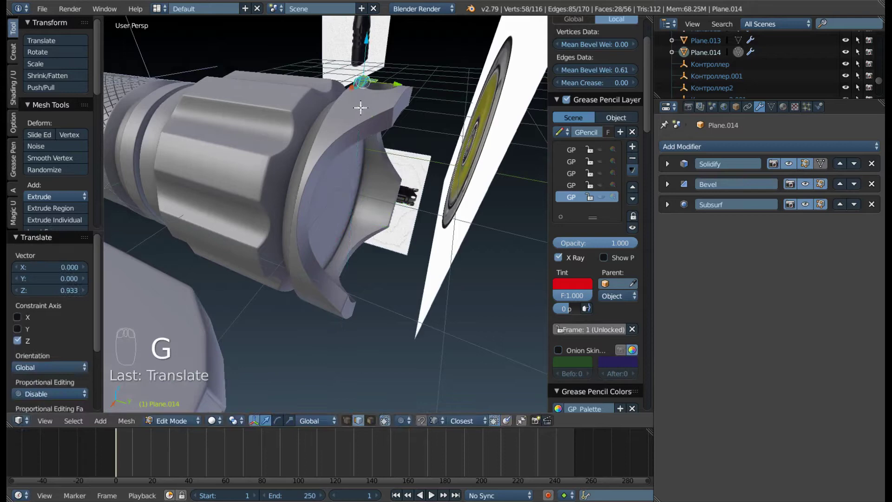
pyautogui.moveTo(360, 125); pyautogui.dragTo(430, 189)
# - Check the copy from several sides, select all of it and seat it against the head ring
pyautogui.press('KP_7')
pyautogui.moveTo(430, 189); pyautogui.dragTo(236, 133)
pyautogui.moveTo(314, 225); pyautogui.dragTo(289, 117)
pyautogui.moveTo(288, 99); pyautogui.dragTo(313, 162)
pyautogui.moveTo(313, 162); pyautogui.dragTo(171, 166)
pyautogui.press('a')
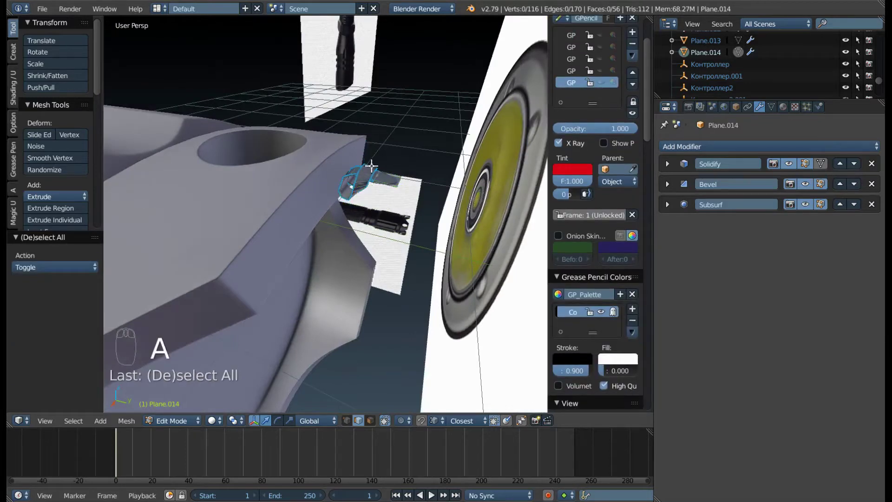
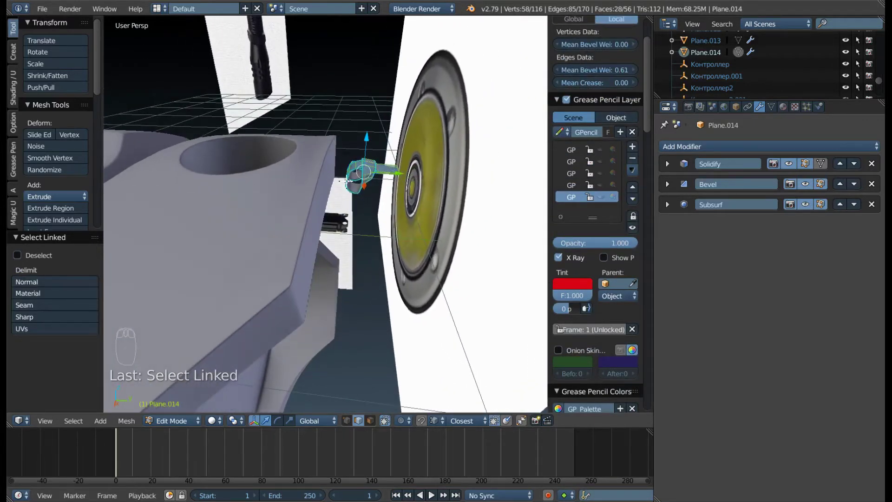
pyautogui.moveTo(298, 189); pyautogui.dragTo(288, 195)
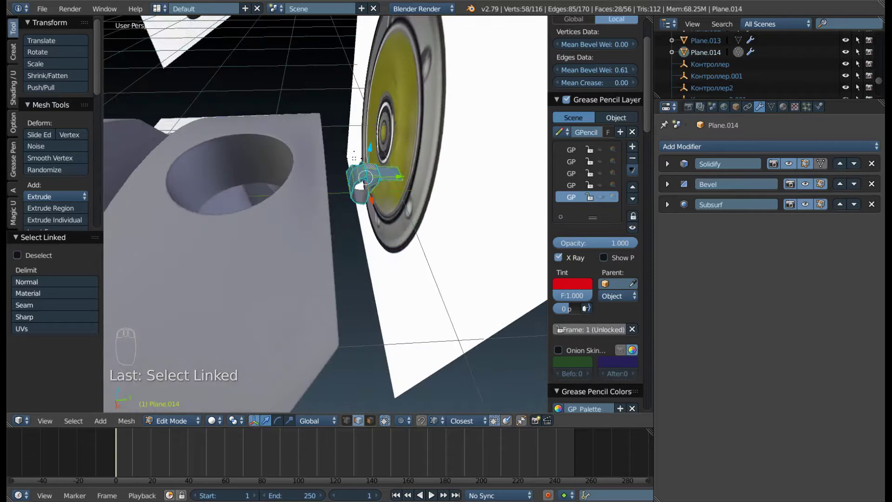
# - Inspect the copy's fit and scale it up to nearly twice its size
pyautogui.moveTo(338, 187); pyautogui.dragTo(388, 95)
pyautogui.moveTo(424, 220); pyautogui.dragTo(380, 161)
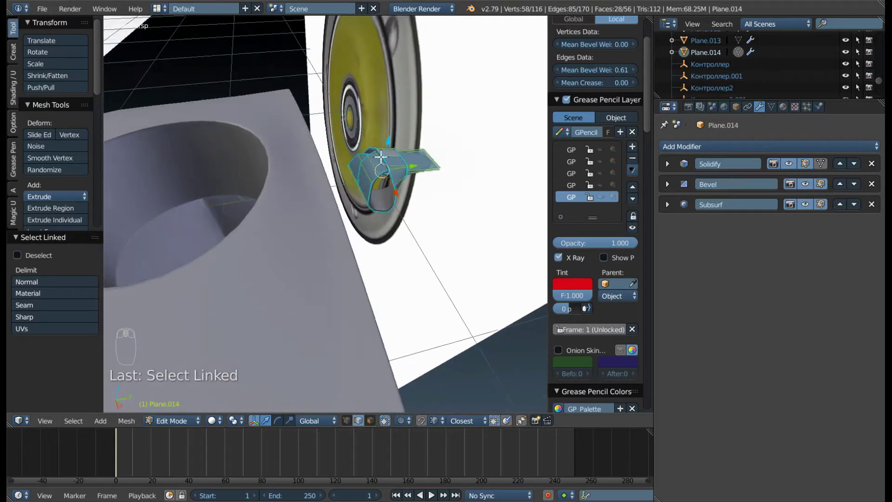
pyautogui.moveTo(359, 176); pyautogui.dragTo(358, 279)
pyautogui.press('s')
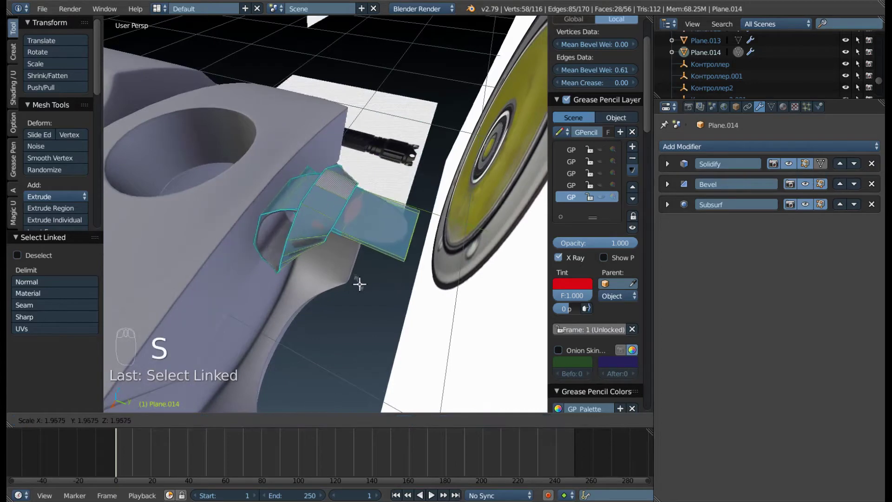
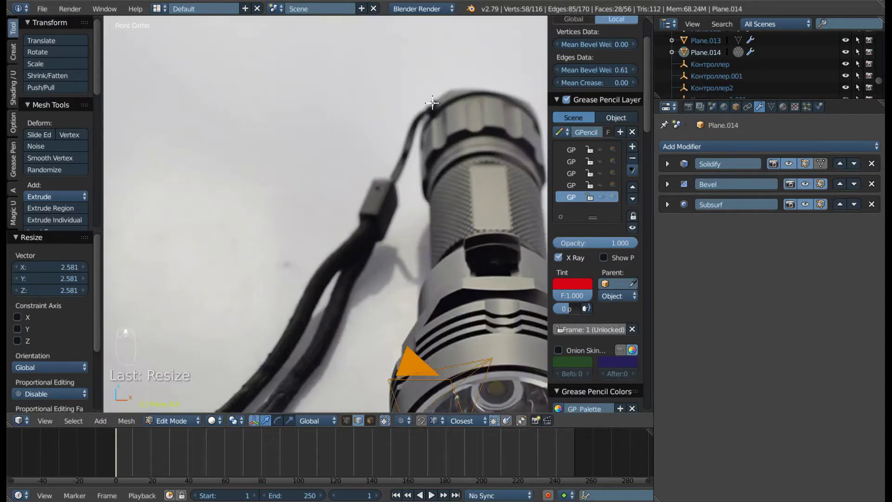
# - Zoom out to compare the lanyard loop against the reference photo of the mount
pyautogui.scroll(-3)
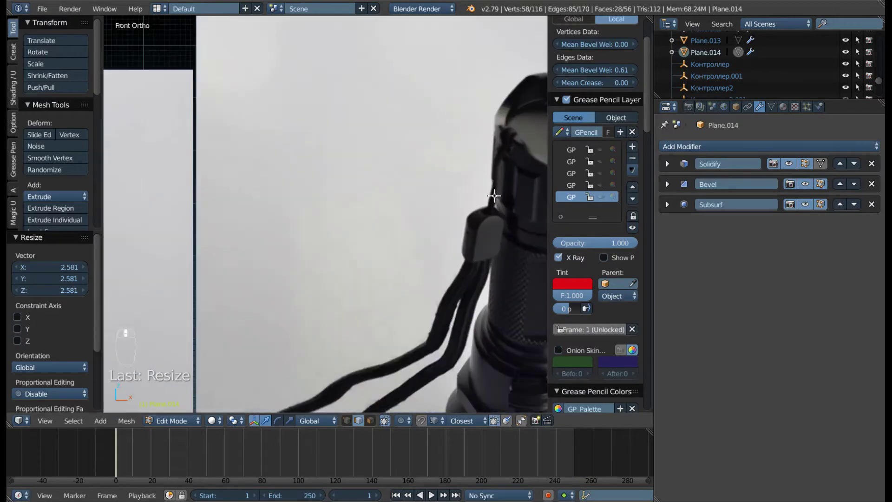
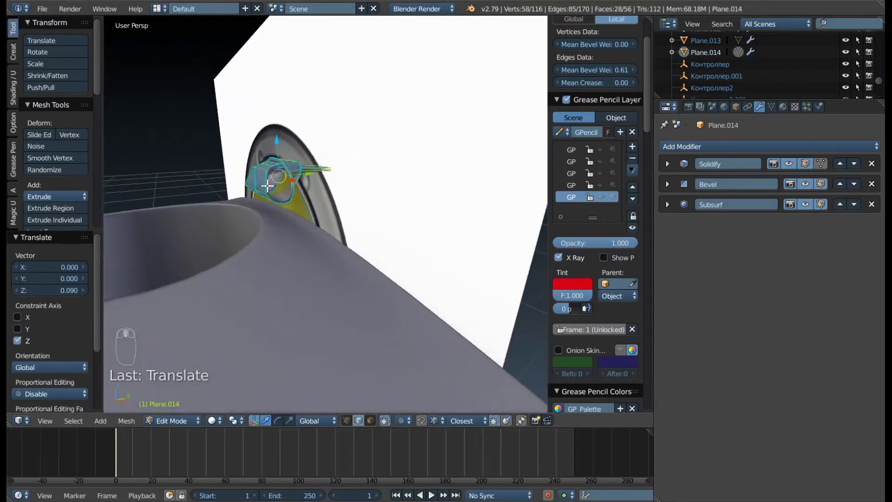
# - In face-select mode, lower the selected faces of the loop piece
pyautogui.press('ctrl+Tab')
pyautogui.middleClick(287, 204)
pyautogui.middleClick(341, 194)
pyautogui.moveTo(275, 187); pyautogui.dragTo(277, 205)
pyautogui.moveTo(279, 189); pyautogui.dragTo(297, 184)
pyautogui.moveTo(286, 166); pyautogui.dragTo(300, 182)
pyautogui.press('g')
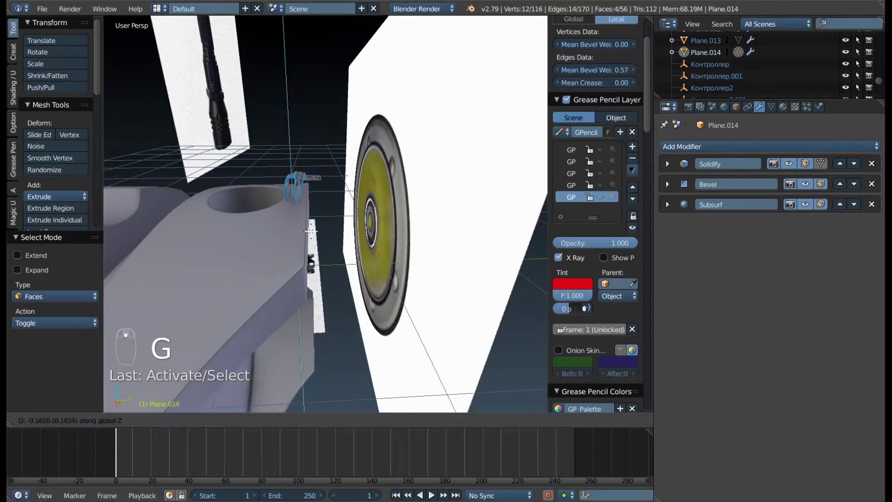
pyautogui.moveTo(280, 213); pyautogui.dragTo(269, 178)
# - Pick faces along the loop and grow the selection around it
pyautogui.press('g')
pyautogui.scroll(-3)
pyautogui.scroll(3)
pyautogui.scroll(-3)
pyautogui.moveTo(319, 281); pyautogui.dragTo(306, 201)
pyautogui.moveTo(306, 201); pyautogui.dragTo(317, 170)
pyautogui.moveTo(319, 200); pyautogui.dragTo(306, 149)
pyautogui.press('ctrl+Tab')
# - Move the loop's top over the head mount and shift it sideways into place
pyautogui.moveTo(309, 156); pyautogui.dragTo(290, 158)
pyautogui.moveTo(312, 161); pyautogui.dragTo(291, 159)
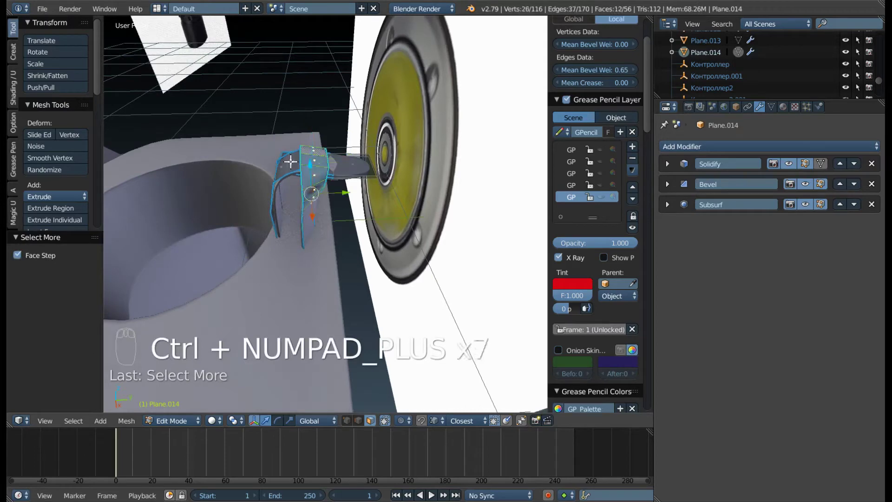
pyautogui.moveTo(299, 202); pyautogui.dragTo(364, 121)
pyautogui.moveTo(356, 126); pyautogui.dragTo(393, 106)
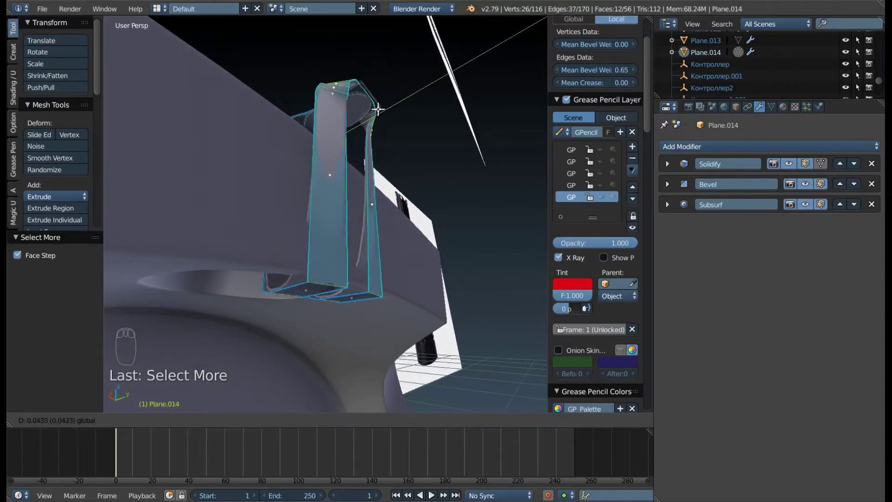
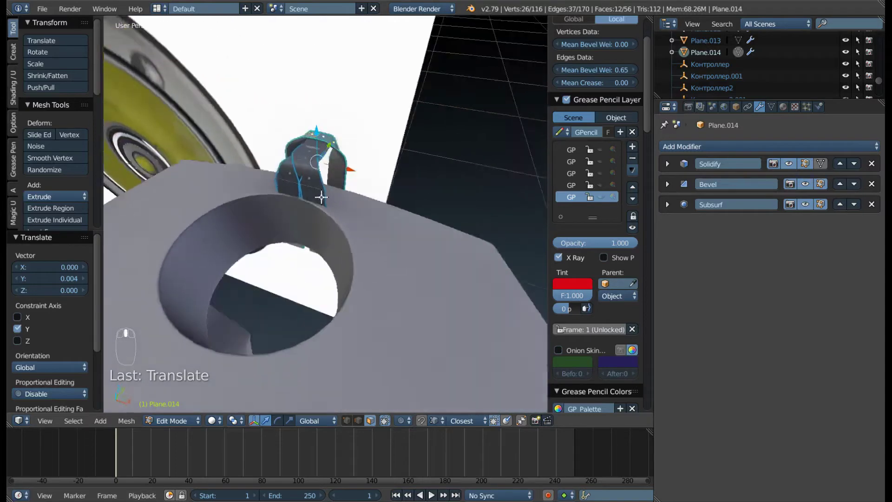
pyautogui.moveTo(308, 168); pyautogui.dragTo(350, 158)
pyautogui.middleClick(309, 231)
# - Bend the loop down so it runs into the strap
pyautogui.moveTo(367, 220); pyautogui.dragTo(338, 187)
pyautogui.moveTo(332, 178); pyautogui.dragTo(336, 186)
pyautogui.moveTo(298, 181); pyautogui.dragTo(267, 173)
pyautogui.moveTo(305, 158); pyautogui.dragTo(265, 177)
pyautogui.moveTo(265, 174); pyautogui.dragTo(274, 162)
# - From the right side view, shift the loop's vertices vertically to fix the strap profile, then return to Object Mode
pyautogui.press('KP_3')
pyautogui.moveTo(281, 108); pyautogui.dragTo(322, 169)
pyautogui.press('z')
pyautogui.press('a')
pyautogui.press('b')
pyautogui.middleClick(279, 138)
pyautogui.moveTo(304, 142); pyautogui.dragTo(309, 214)
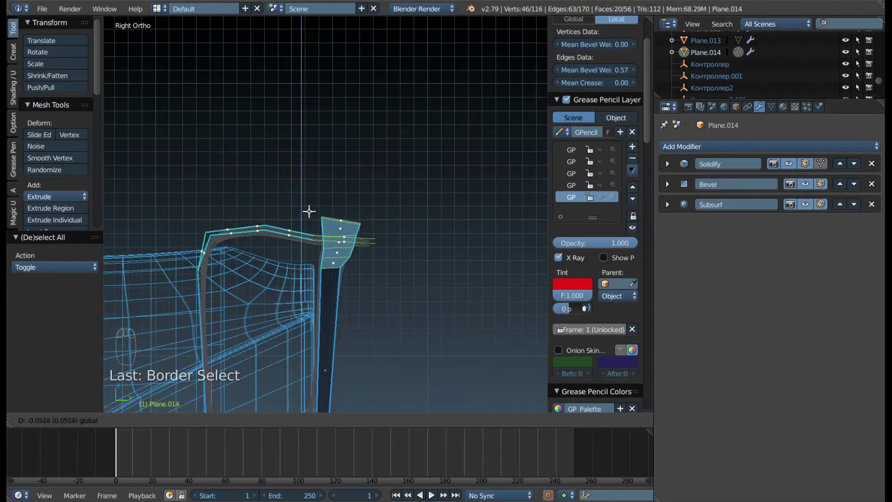
pyautogui.moveTo(228, 250); pyautogui.dragTo(275, 238)
pyautogui.scroll(-3)
pyautogui.moveTo(284, 223); pyautogui.dragTo(386, 323)
# - Check the loop in Object Mode, re-enter Edit Mode and move the loop band over the head
pyautogui.press('z')
pyautogui.press('Tab')
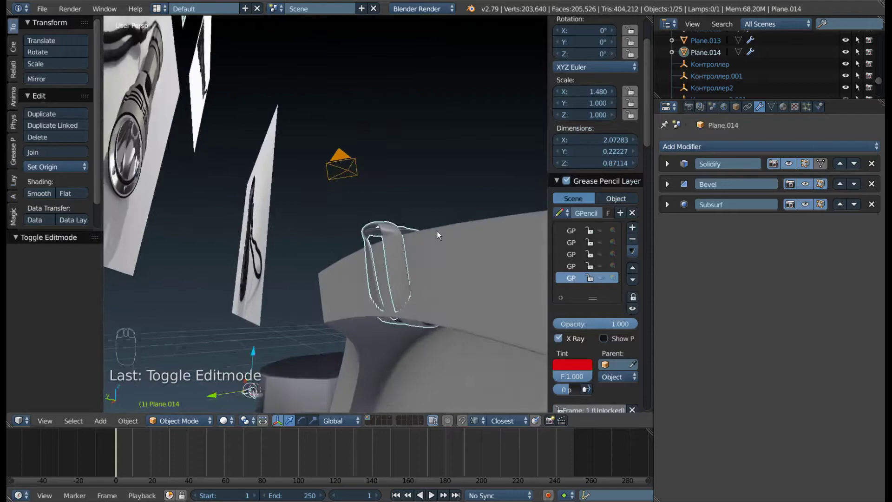
pyautogui.moveTo(370, 257); pyautogui.dragTo(385, 210)
pyautogui.middleClick(246, 240)
pyautogui.press('Tab')
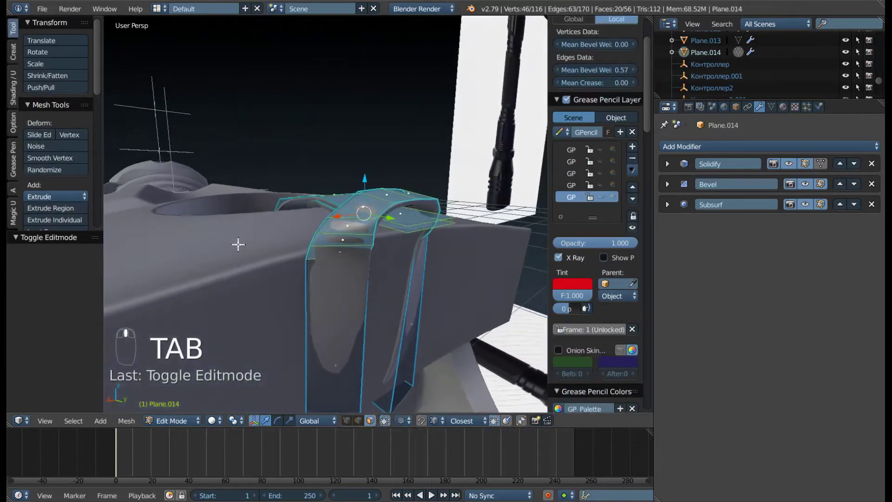
pyautogui.moveTo(295, 215); pyautogui.dragTo(353, 201)
# - With edge select and Edge Slide, tighten the loop's curve around the head mount
pyautogui.press('ctrl+Tab')
pyautogui.middleClick(298, 219)
pyautogui.moveTo(297, 244); pyautogui.dragTo(378, 209)
pyautogui.moveTo(378, 209); pyautogui.dragTo(435, 203)
pyautogui.press('g')
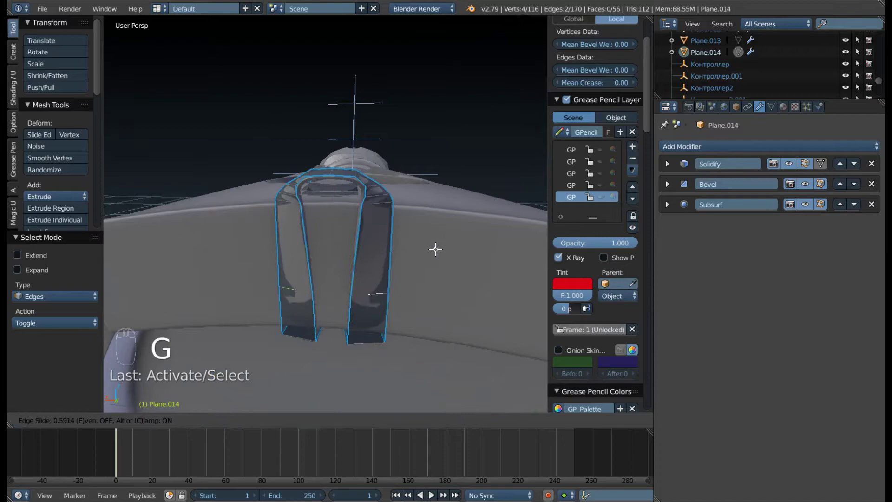
pyautogui.moveTo(256, 244); pyautogui.dragTo(270, 92)
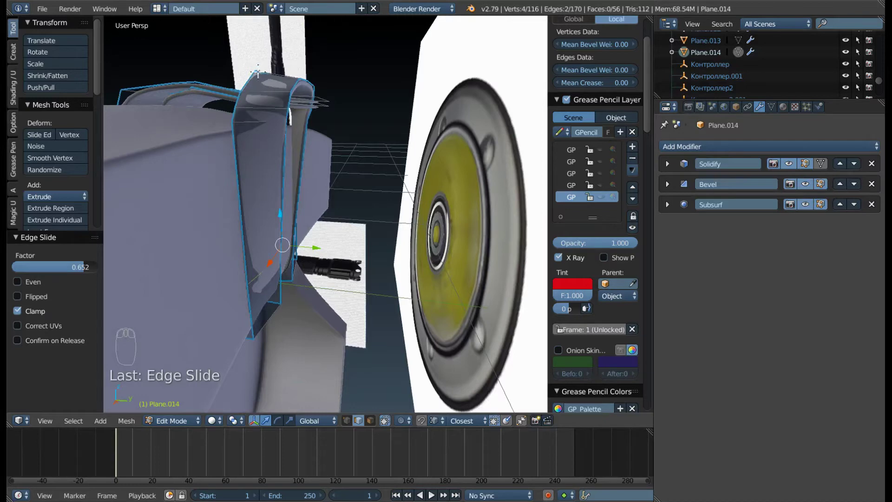
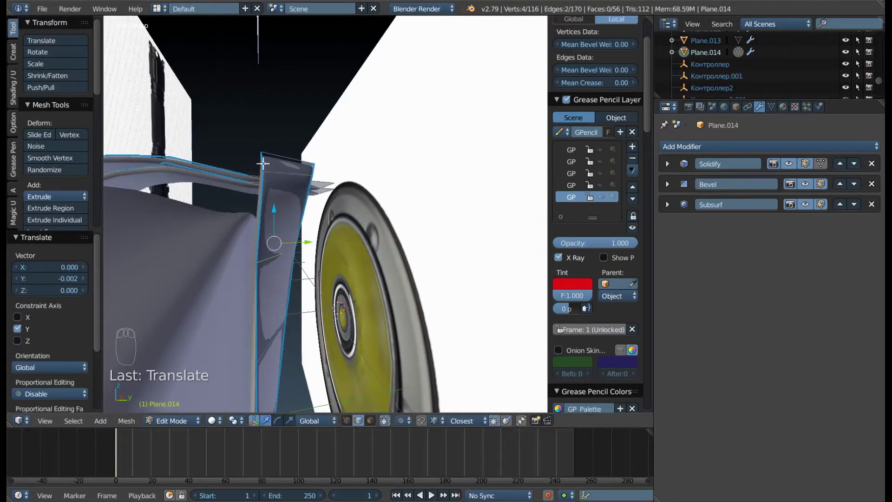
# - Move the band's edge vertices along Y so it arches over the mount, then leave Edit Mode
pyautogui.moveTo(258, 163); pyautogui.dragTo(276, 230)
pyautogui.moveTo(309, 279); pyautogui.dragTo(317, 228)
pyautogui.middleClick(239, 241)
pyautogui.moveTo(324, 277); pyautogui.dragTo(336, 240)
pyautogui.moveTo(324, 277); pyautogui.dragTo(338, 235)
pyautogui.moveTo(338, 236); pyautogui.dragTo(347, 238)
pyautogui.moveTo(341, 238); pyautogui.dragTo(372, 230)
pyautogui.press('Tab')
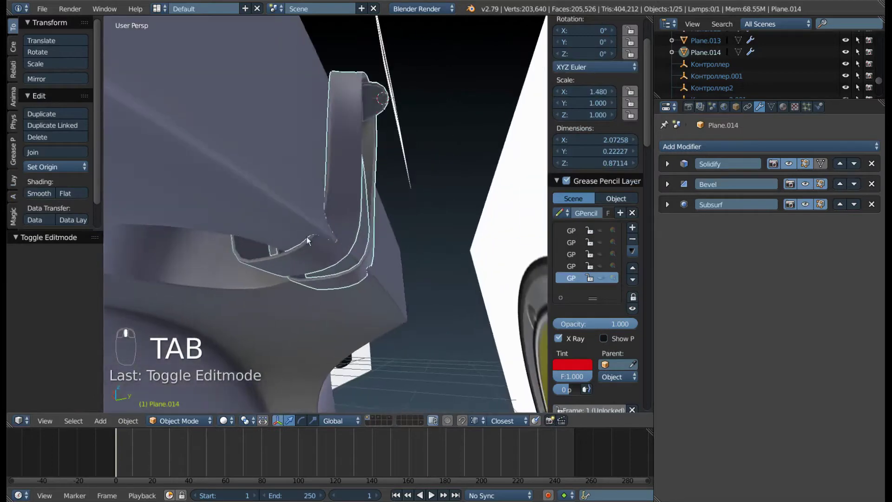
# - Back in Edit Mode, inspect the loop bands from all around and undo the last tweak
pyautogui.press('Tab')
pyautogui.moveTo(347, 251); pyautogui.dragTo(411, 256)
pyautogui.moveTo(347, 251); pyautogui.dragTo(393, 248)
pyautogui.moveTo(421, 243); pyautogui.dragTo(404, 253)
pyautogui.moveTo(369, 256); pyautogui.dragTo(407, 253)
pyautogui.moveTo(395, 252); pyautogui.dragTo(362, 235)
pyautogui.moveTo(362, 235); pyautogui.dragTo(351, 253)
pyautogui.moveTo(348, 245); pyautogui.dragTo(332, 230)
pyautogui.press('ctrl+z')
# - Add two loop cuts across the band and slide each into position
pyautogui.press('ctrl+r')
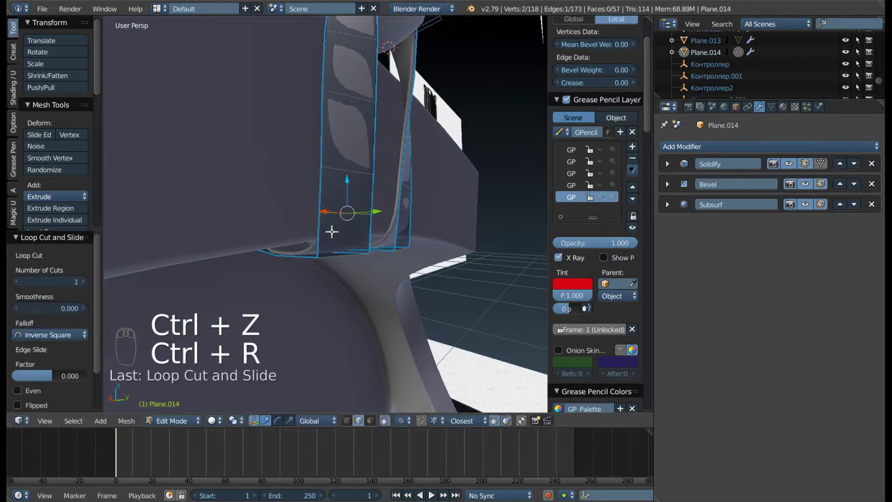
pyautogui.moveTo(352, 230); pyautogui.dragTo(247, 222)
pyautogui.press('ctrl+r')
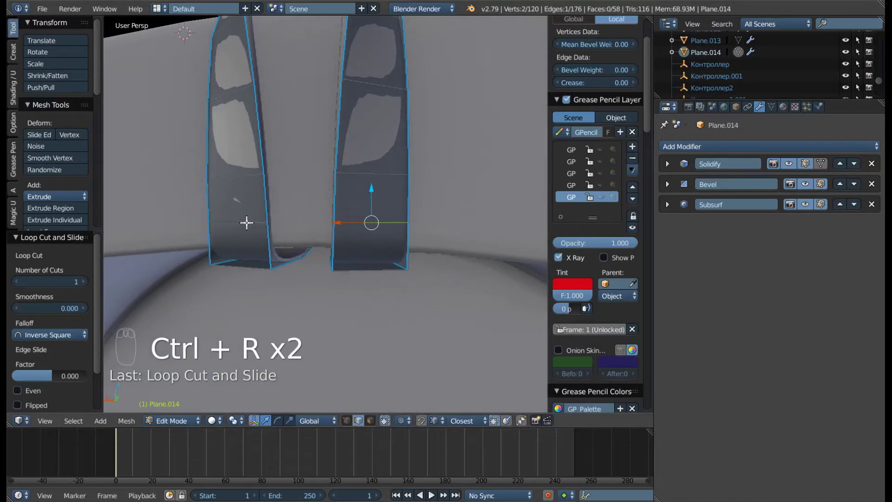
pyautogui.moveTo(248, 219); pyautogui.dragTo(361, 221)
# - Shift the selected band edges to tuck the band ends against the flashlight body
pyautogui.press('g')
pyautogui.moveTo(205, 252); pyautogui.dragTo(343, 234)
pyautogui.press('g')
pyautogui.moveTo(339, 274); pyautogui.dragTo(310, 220)
pyautogui.moveTo(356, 280); pyautogui.dragTo(405, 285)
pyautogui.moveTo(370, 259); pyautogui.dragTo(419, 282)
pyautogui.press('g')
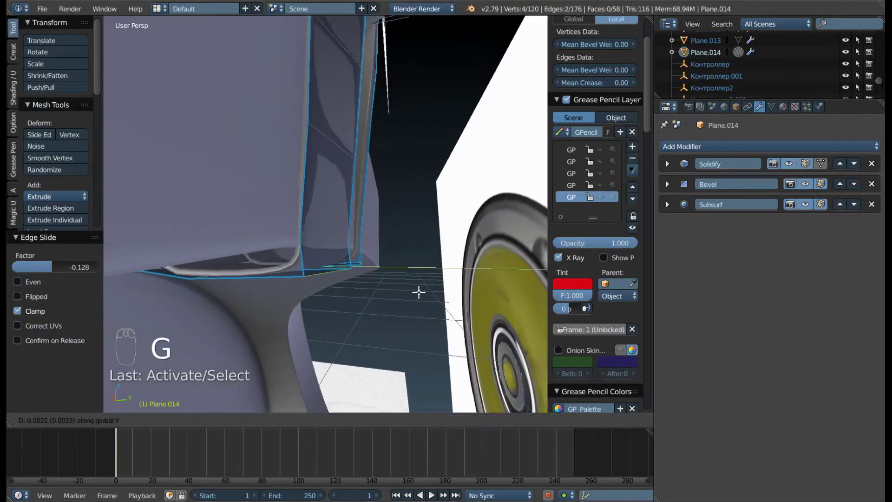
pyautogui.moveTo(333, 277); pyautogui.dragTo(339, 228)
pyautogui.moveTo(332, 237); pyautogui.dragTo(362, 243)
pyautogui.moveTo(339, 228); pyautogui.dragTo(369, 256)
pyautogui.moveTo(335, 198); pyautogui.dragTo(403, 198)
pyautogui.moveTo(336, 168); pyautogui.dragTo(402, 196)
# - Select the two bottom faces of the band and nudge its lower end vertically
pyautogui.press('g')
pyautogui.moveTo(370, 198); pyautogui.dragTo(294, 203)
pyautogui.press('ctrl+Tab')
pyautogui.moveTo(282, 222); pyautogui.dragTo(295, 205)
pyautogui.press('g')
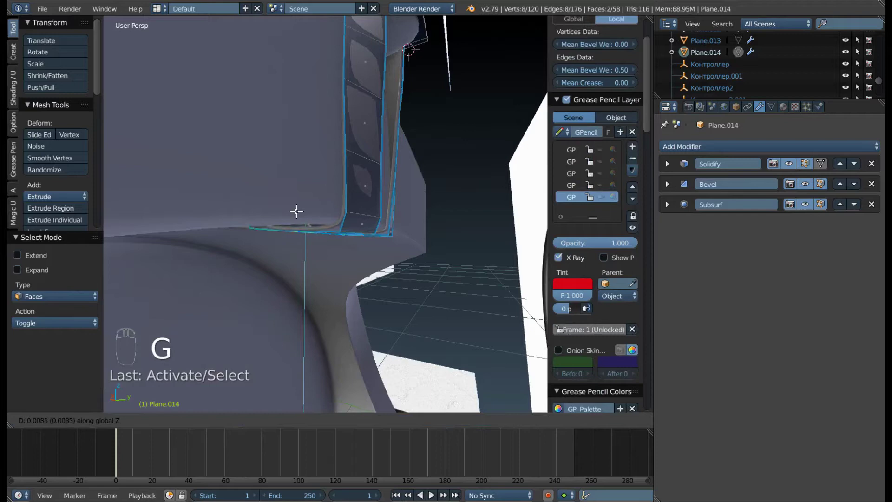
# - Lower the strap's end edges toward the body and add an edge loop near the strap's end
pyautogui.moveTo(300, 215); pyautogui.dragTo(311, 207)
pyautogui.press('g')
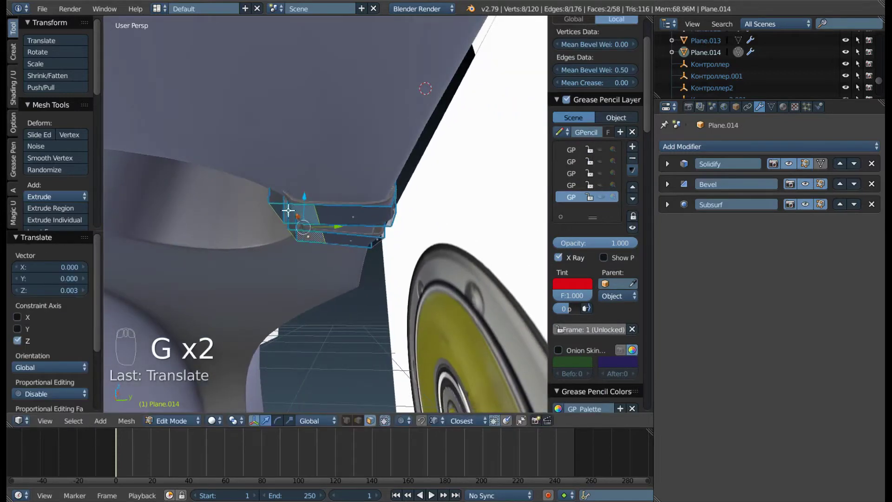
pyautogui.moveTo(328, 213); pyautogui.dragTo(380, 221)
pyautogui.moveTo(361, 131); pyautogui.dragTo(342, 124)
pyautogui.press('ctrl+r')
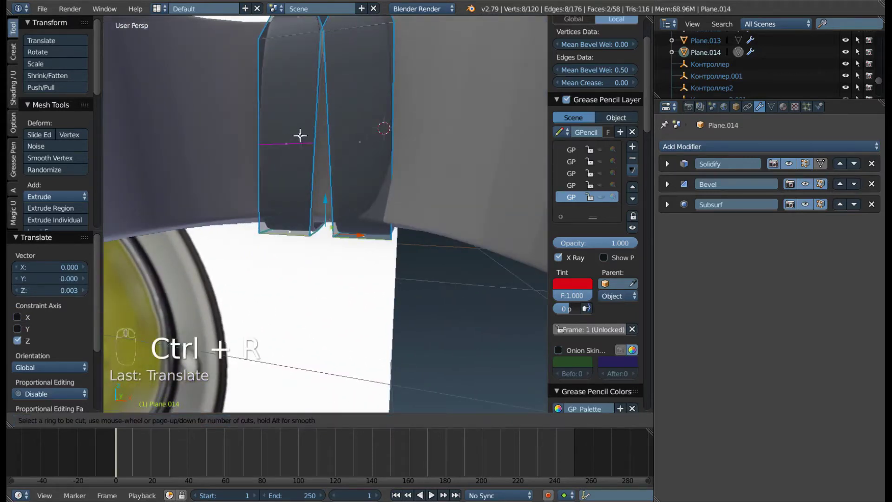
pyautogui.press('ctrl+r')
pyautogui.moveTo(286, 142); pyautogui.dragTo(378, 165)
pyautogui.press('g')
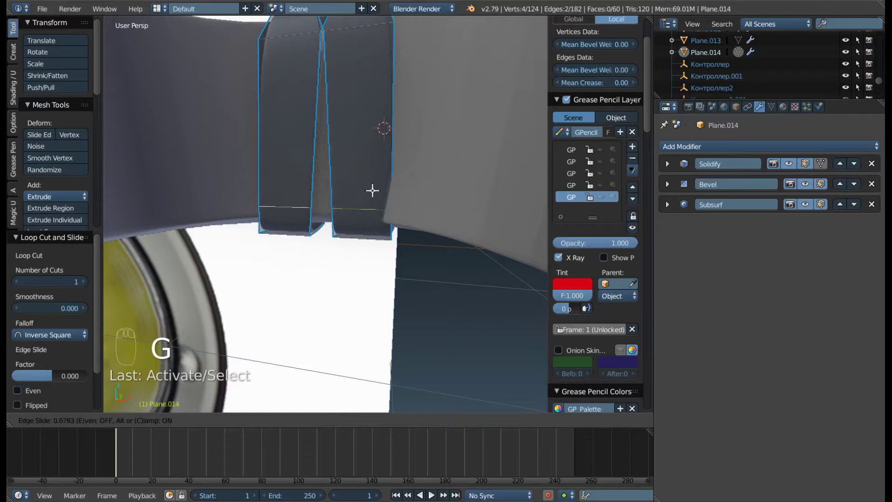
# - Push the strap's lower-end edges along one axis so they meet the flashlight body
pyautogui.moveTo(356, 197); pyautogui.dragTo(318, 239)
pyautogui.moveTo(310, 231); pyautogui.dragTo(309, 239)
pyautogui.moveTo(309, 239); pyautogui.dragTo(294, 237)
pyautogui.rightClick(304, 239)
pyautogui.moveTo(302, 197); pyautogui.dragTo(297, 239)
pyautogui.moveTo(297, 239); pyautogui.dragTo(307, 242)
pyautogui.moveTo(280, 148); pyautogui.dragTo(410, 220)
pyautogui.press('g')
pyautogui.moveTo(351, 236); pyautogui.dragTo(389, 203)
pyautogui.press('g')
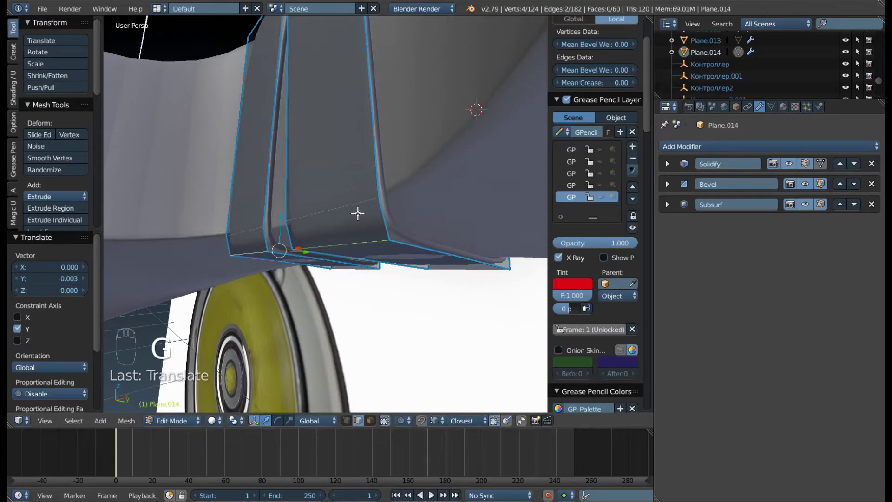
pyautogui.press('g')
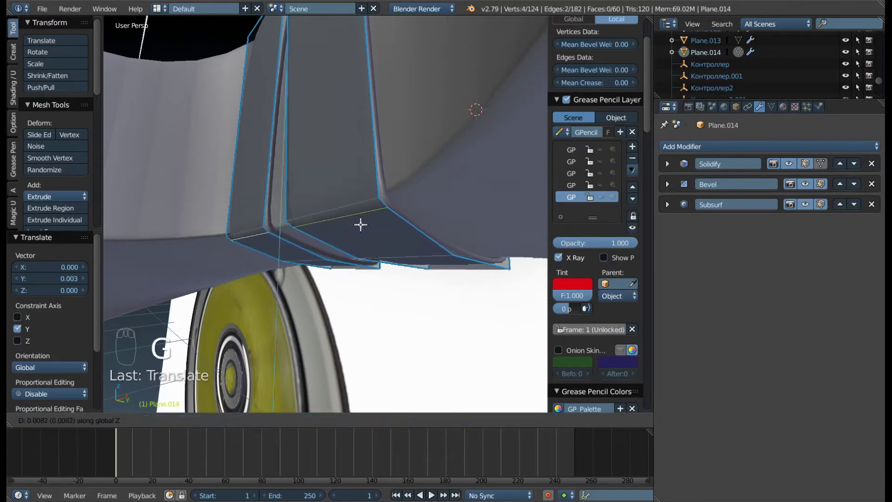
# - In face select, lower the strap's bottom face down onto the body
pyautogui.moveTo(350, 206); pyautogui.dragTo(326, 213)
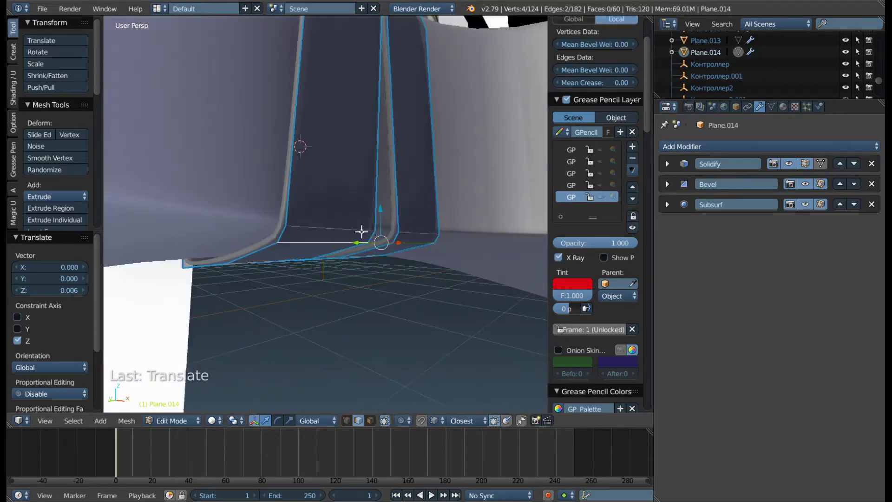
pyautogui.press('ctrl+Tab')
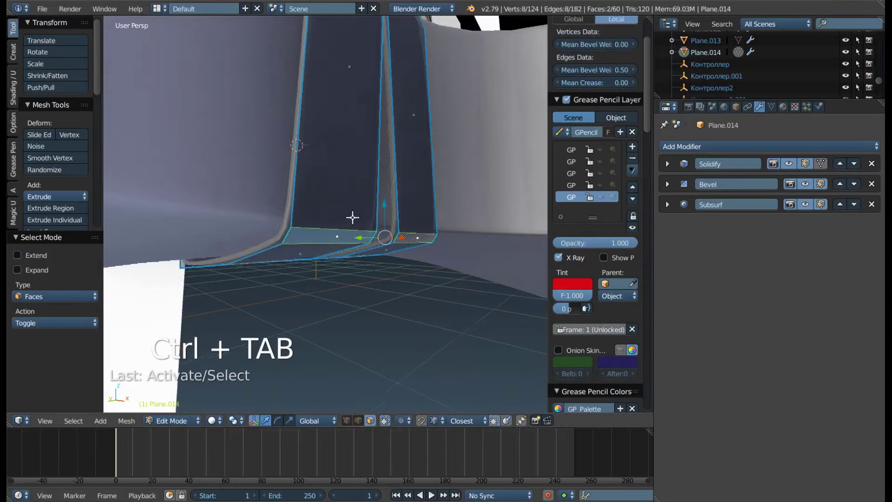
pyautogui.moveTo(375, 231); pyautogui.dragTo(373, 214)
pyautogui.press('g')
pyautogui.moveTo(376, 220); pyautogui.dragTo(376, 220)
pyautogui.moveTo(326, 212); pyautogui.dragTo(318, 204)
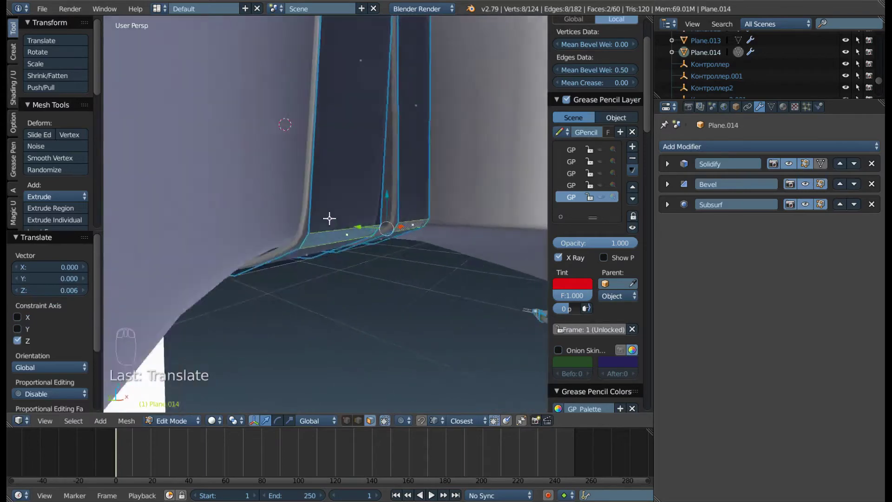
pyautogui.scroll(-3)
pyautogui.moveTo(302, 202); pyautogui.dragTo(301, 223)
pyautogui.press('g')
pyautogui.scroll(3)
pyautogui.middleClick(301, 224)
# - Pull the strap's top edges down along Z onto the body surface
pyautogui.moveTo(399, 120); pyautogui.dragTo(417, 170)
pyautogui.moveTo(329, 124); pyautogui.dragTo(351, 157)
pyautogui.moveTo(357, 193); pyautogui.dragTo(360, 197)
pyautogui.moveTo(427, 190); pyautogui.dragTo(344, 218)
pyautogui.press('z')
pyautogui.moveTo(344, 218); pyautogui.dragTo(330, 224)
pyautogui.press('z')
pyautogui.moveTo(332, 214); pyautogui.dragTo(333, 216)
# - In edge select, pull a strap edge down along Z onto the curved body top
pyautogui.press('g')
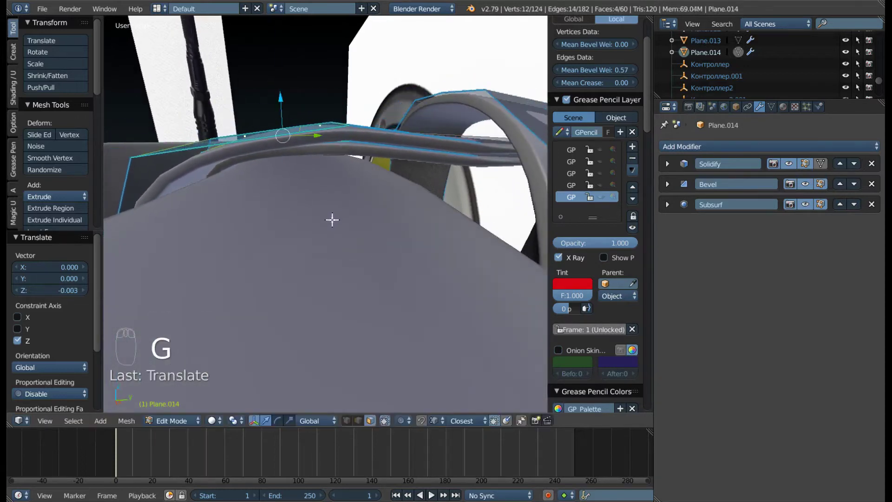
pyautogui.moveTo(320, 200); pyautogui.dragTo(310, 143)
pyautogui.press('ctrl+Tab')
pyautogui.moveTo(313, 127); pyautogui.dragTo(333, 187)
pyautogui.press('g')
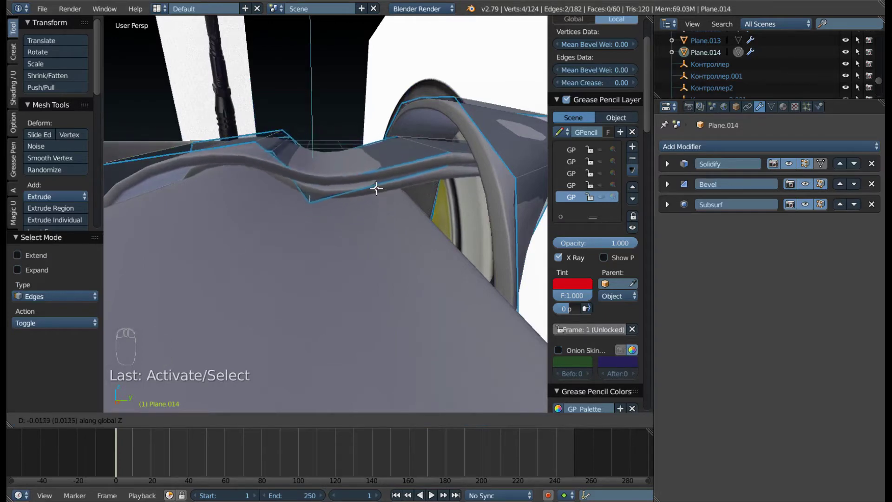
pyautogui.moveTo(266, 133); pyautogui.dragTo(293, 135)
pyautogui.press('z')
pyautogui.press('z')
pyautogui.press('z')
# - Lower the remaining strap edges to follow the body's curve and return to Object Mode
pyautogui.press('g')
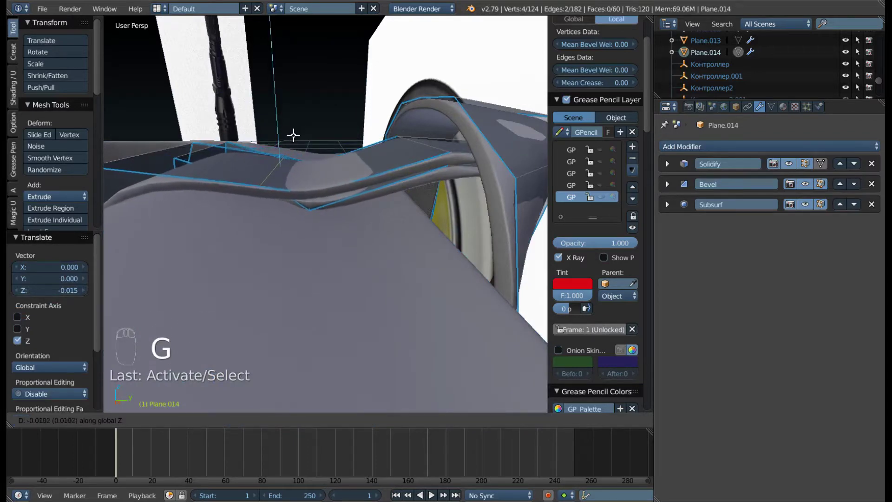
pyautogui.moveTo(264, 138); pyautogui.dragTo(276, 127)
pyautogui.press('g')
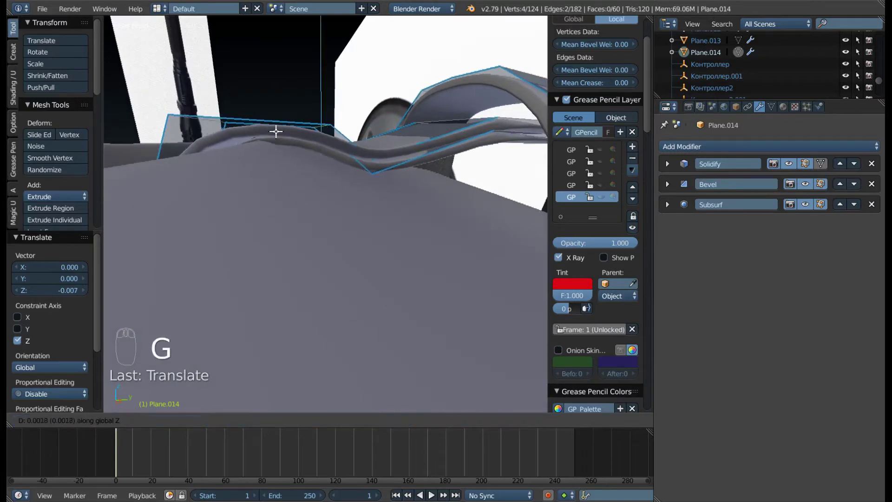
pyautogui.moveTo(240, 133); pyautogui.dragTo(349, 142)
pyautogui.moveTo(300, 138); pyautogui.dragTo(374, 143)
pyautogui.moveTo(380, 144); pyautogui.dragTo(373, 143)
pyautogui.press('g')
pyautogui.press('g')
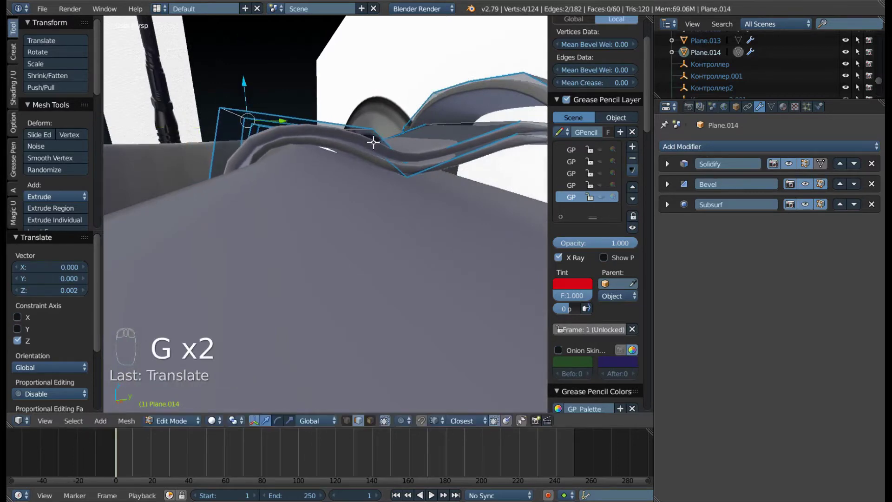
pyautogui.moveTo(323, 160); pyautogui.dragTo(240, 102)
pyautogui.press('Tab')
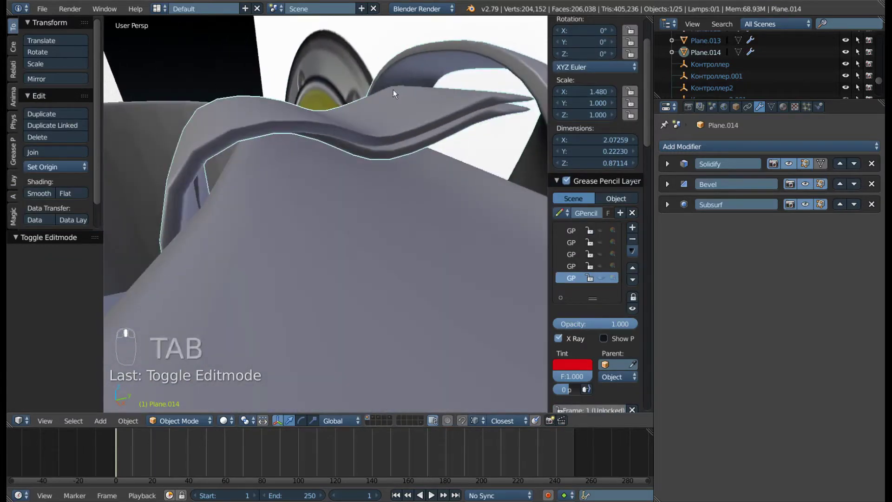
# - Back in Edit Mode, check the strap end in wireframe and select its end faces
pyautogui.press('Tab')
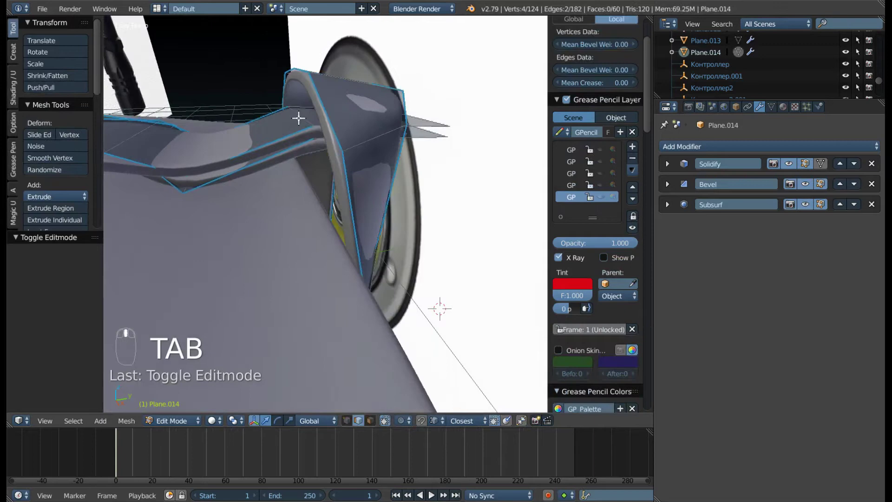
pyautogui.middleClick(316, 130)
pyautogui.rightClick(316, 130)
pyautogui.press('z')
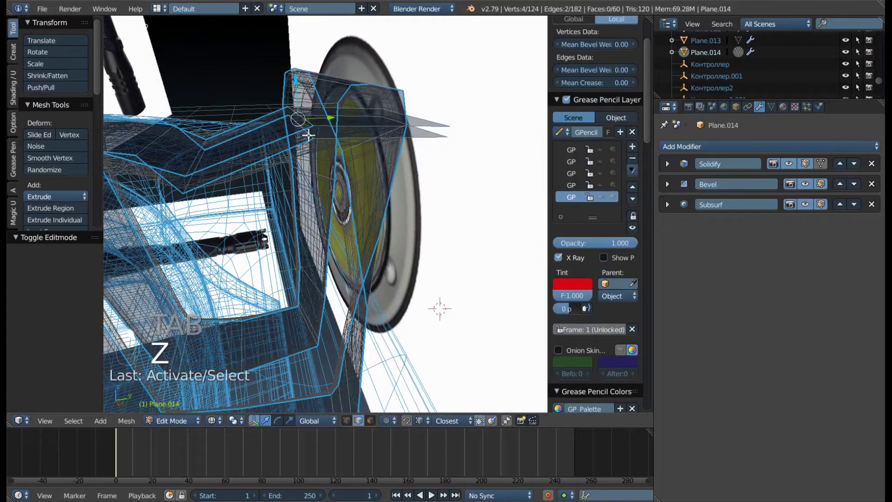
pyautogui.press('z')
pyautogui.moveTo(316, 179); pyautogui.dragTo(386, 126)
pyautogui.moveTo(385, 126); pyautogui.dragTo(388, 150)
pyautogui.press('g')
pyautogui.rightClick(389, 144)
# - Slide the strap's end face along the flashlight head on one axis
pyautogui.moveTo(374, 152); pyautogui.dragTo(292, 128)
pyautogui.moveTo(291, 128); pyautogui.dragTo(309, 148)
pyautogui.moveTo(306, 140); pyautogui.dragTo(309, 148)
pyautogui.moveTo(346, 143); pyautogui.dragTo(311, 150)
pyautogui.press('g')
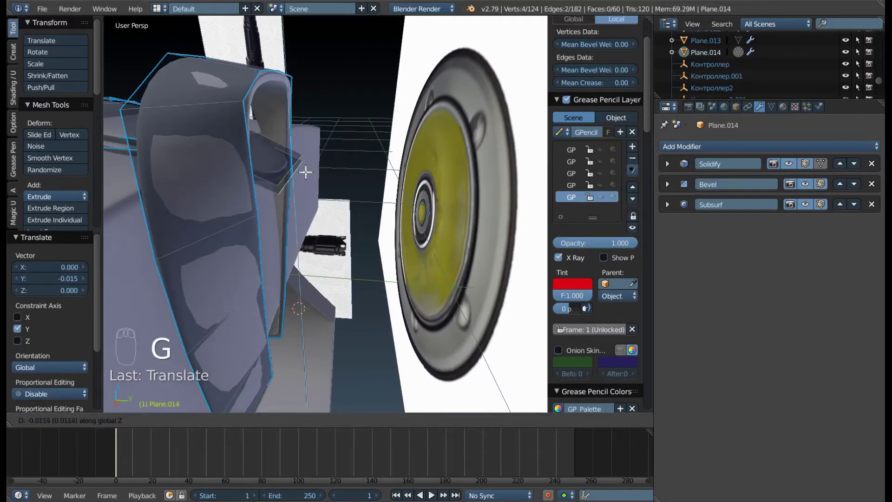
pyautogui.middleClick(284, 162)
pyautogui.press('ctrl+Tab')
pyautogui.moveTo(306, 150); pyautogui.dragTo(320, 139)
pyautogui.moveTo(317, 136); pyautogui.dragTo(284, 121)
# - Raise the strap end against the head and select the loop's top-arch faces
pyautogui.press('ctrl+Tab')
pyautogui.moveTo(285, 122); pyautogui.dragTo(299, 115)
pyautogui.press('g')
pyautogui.moveTo(299, 115); pyautogui.dragTo(278, 123)
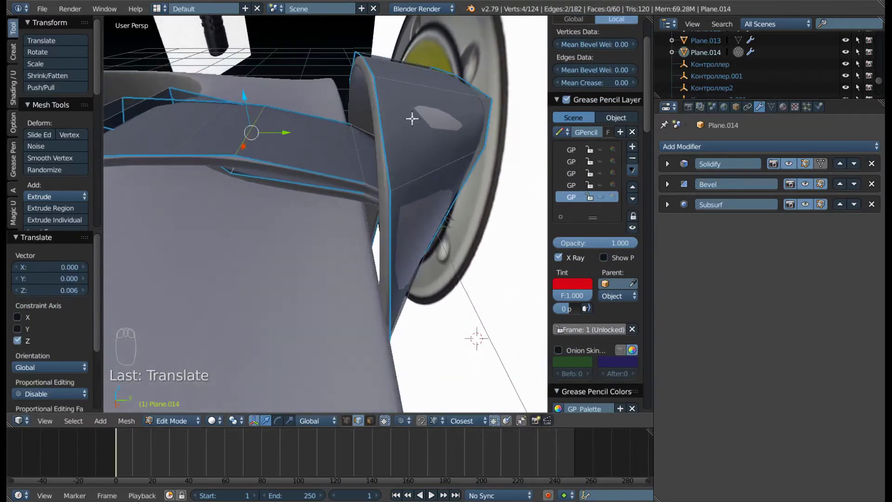
pyautogui.press('ctrl+Tab')
pyautogui.moveTo(408, 144); pyautogui.dragTo(146, 85)
# - Lift the lanyard loop's top faces slightly and switch to edge select
pyautogui.moveTo(197, 92); pyautogui.dragTo(150, 73)
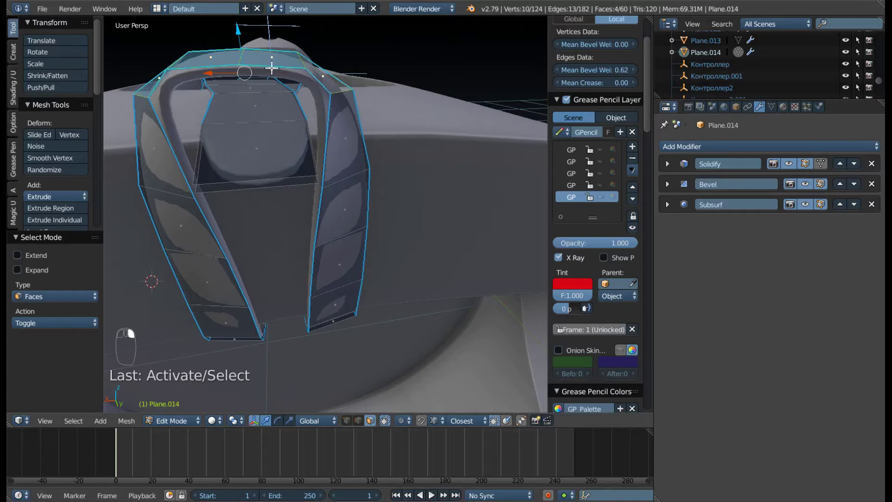
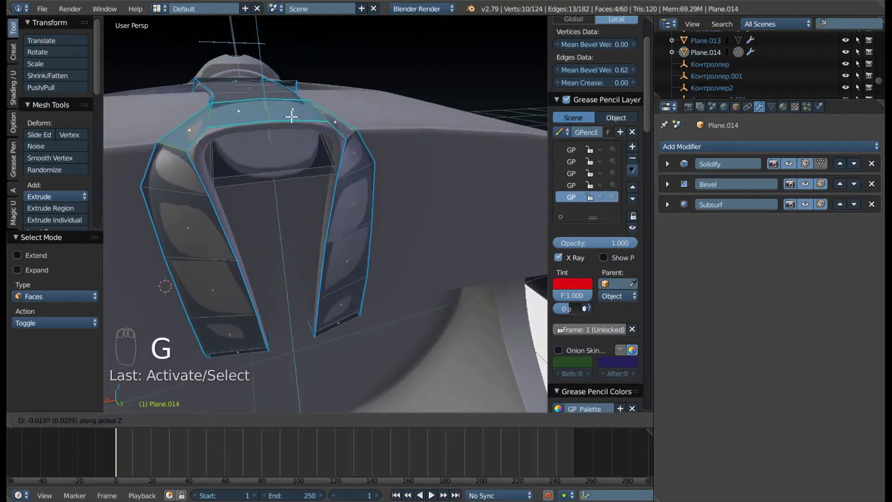
pyautogui.moveTo(286, 105); pyautogui.dragTo(367, 107)
pyautogui.press('g')
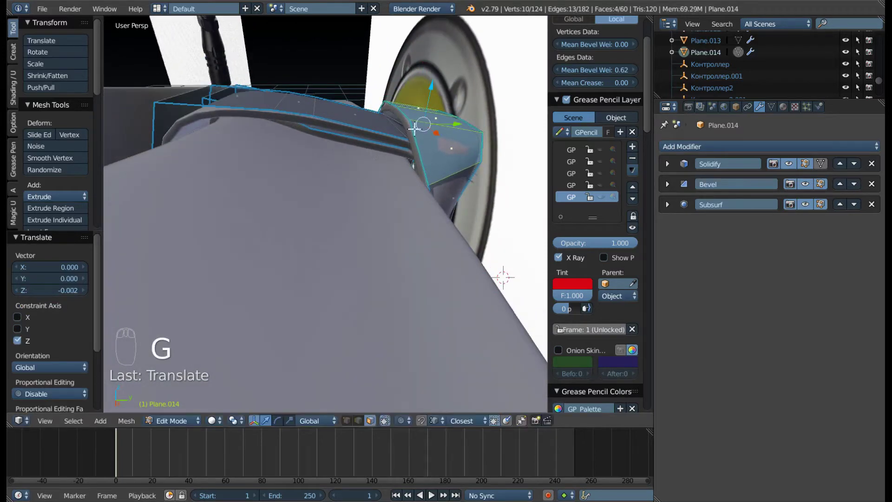
pyautogui.moveTo(415, 128); pyautogui.dragTo(302, 129)
pyautogui.moveTo(299, 116); pyautogui.dragTo(352, 141)
pyautogui.press('ctrl+Tab')
pyautogui.middleClick(294, 130)
pyautogui.moveTo(341, 107); pyautogui.dragTo(355, 151)
pyautogui.press('g')
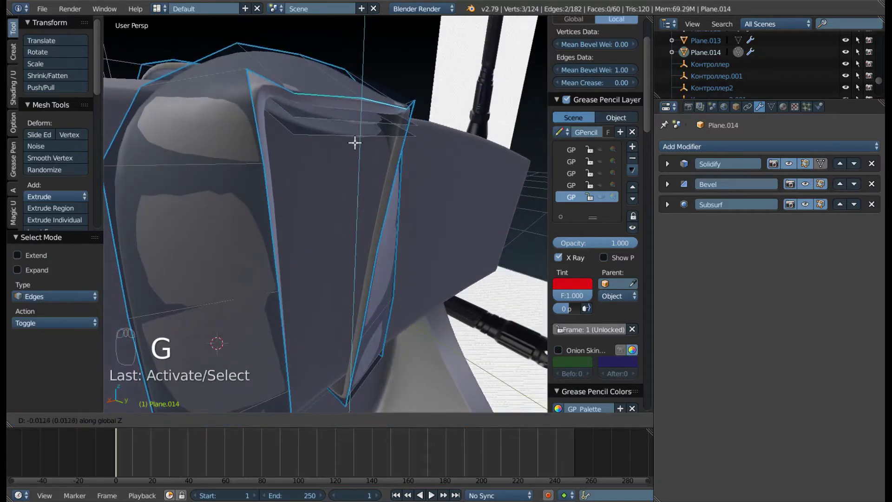
# - Move the loop's side edges vertically to even out its sides
pyautogui.moveTo(323, 122); pyautogui.dragTo(376, 114)
pyautogui.moveTo(198, 124); pyautogui.dragTo(343, 137)
pyautogui.moveTo(348, 118); pyautogui.dragTo(345, 132)
pyautogui.press('g')
pyautogui.middleClick(344, 126)
pyautogui.moveTo(295, 112); pyautogui.dragTo(246, 128)
pyautogui.press('g')
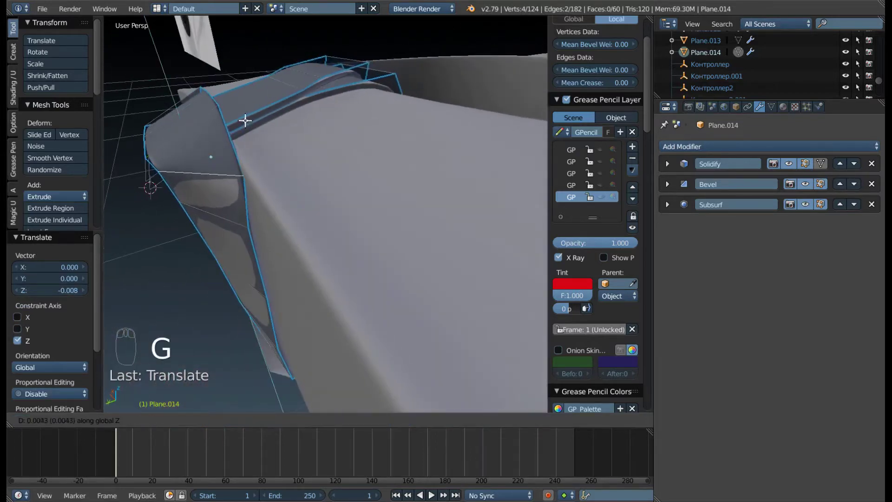
pyautogui.moveTo(246, 122); pyautogui.dragTo(129, 177)
pyautogui.moveTo(132, 176); pyautogui.dragTo(240, 136)
pyautogui.moveTo(144, 175); pyautogui.dragTo(336, 182)
pyautogui.moveTo(219, 170); pyautogui.dragTo(335, 181)
pyautogui.press('g')
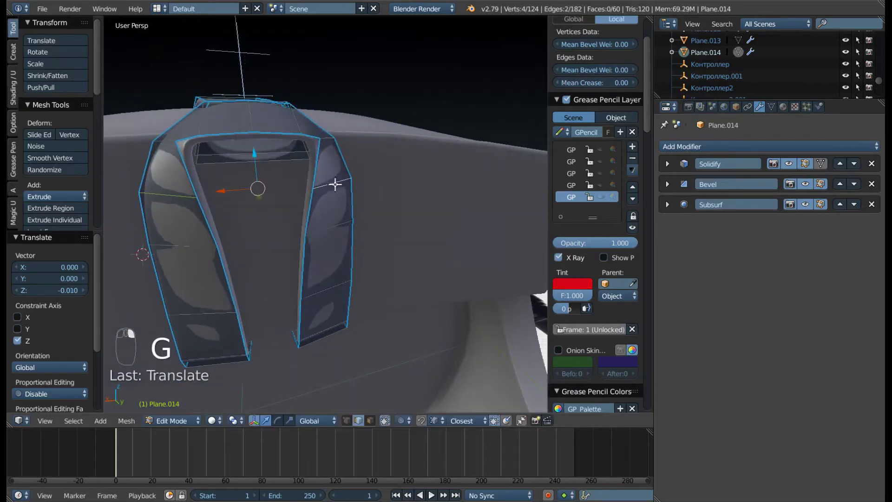
# - Select the loop's top-arch outline edges and set their bevel weight to 1.0
pyautogui.moveTo(314, 173); pyautogui.dragTo(272, 165)
pyautogui.press('Tab')
pyautogui.press('Tab')
pyautogui.moveTo(331, 123); pyautogui.dragTo(219, 116)
pyautogui.press('ctrl+Tab')
pyautogui.moveTo(221, 114); pyautogui.dragTo(361, 139)
pyautogui.press('ctrl+e')
pyautogui.rightClick(361, 140)
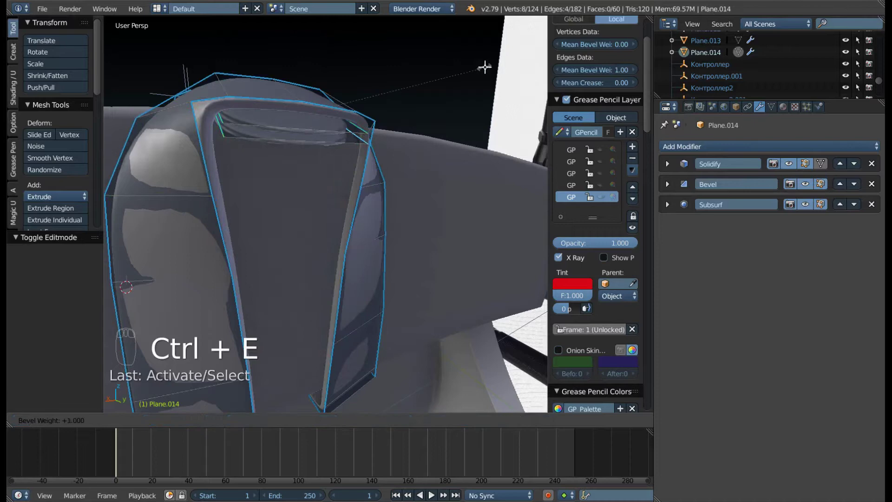
pyautogui.press('ctrl+Tab')
pyautogui.moveTo(269, 121); pyautogui.dragTo(330, 132)
pyautogui.moveTo(263, 105); pyautogui.dragTo(361, 141)
# - Extrude a tab from the strap end along Y and stretch it outward
pyautogui.click(331, 133)
pyautogui.press('e')
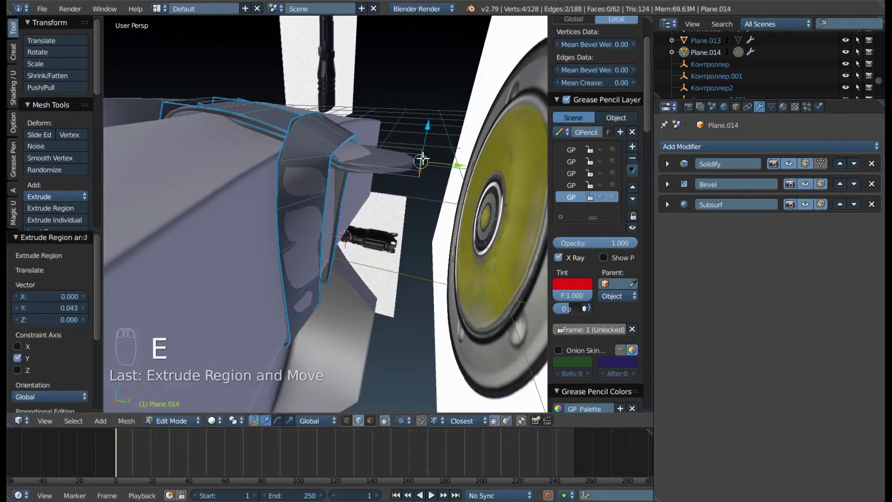
pyautogui.press('Tab')
pyautogui.press('ctrl+Tab')
pyautogui.moveTo(380, 165); pyautogui.dragTo(232, 157)
pyautogui.moveTo(401, 137); pyautogui.dragTo(244, 165)
pyautogui.moveTo(233, 158); pyautogui.dragTo(380, 105)
# - Bend the new tab down around the flashlight head, checking it in wireframe
pyautogui.press('ctrl+e')
pyautogui.moveTo(307, 118); pyautogui.dragTo(393, 138)
pyautogui.press('Tab')
pyautogui.press('Tab')
pyautogui.moveTo(345, 132); pyautogui.dragTo(393, 144)
pyautogui.press('z')
pyautogui.press('z')
# - Nudge the tab's outer edge along Z and return to Object Mode to review the loop
pyautogui.middleClick(381, 186)
pyautogui.rightClick(383, 174)
pyautogui.press('g')
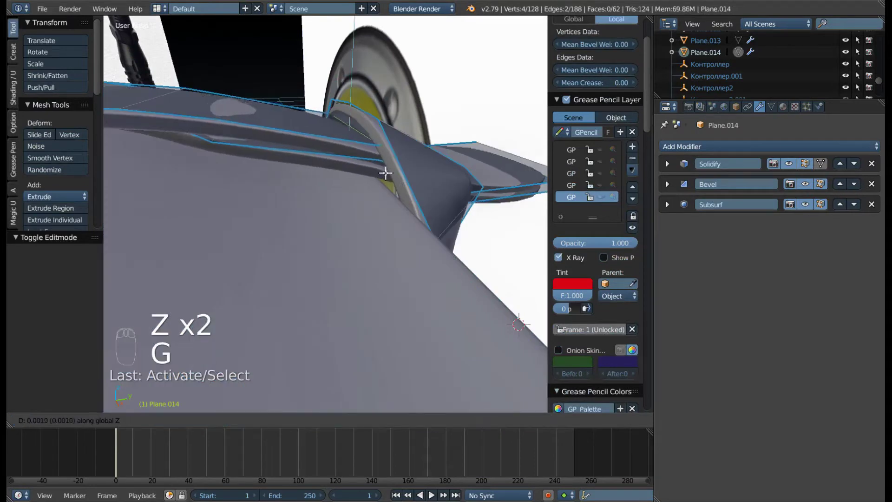
pyautogui.moveTo(213, 138); pyautogui.dragTo(228, 131)
pyautogui.press('g')
pyautogui.moveTo(233, 135); pyautogui.dragTo(418, 213)
pyautogui.press('Tab')
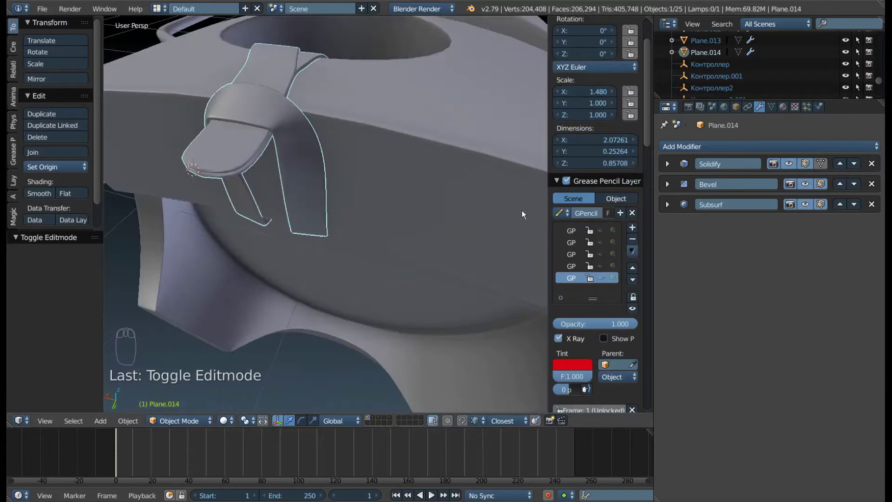
pyautogui.scroll(3)
pyautogui.moveTo(317, 175); pyautogui.dragTo(339, 250)
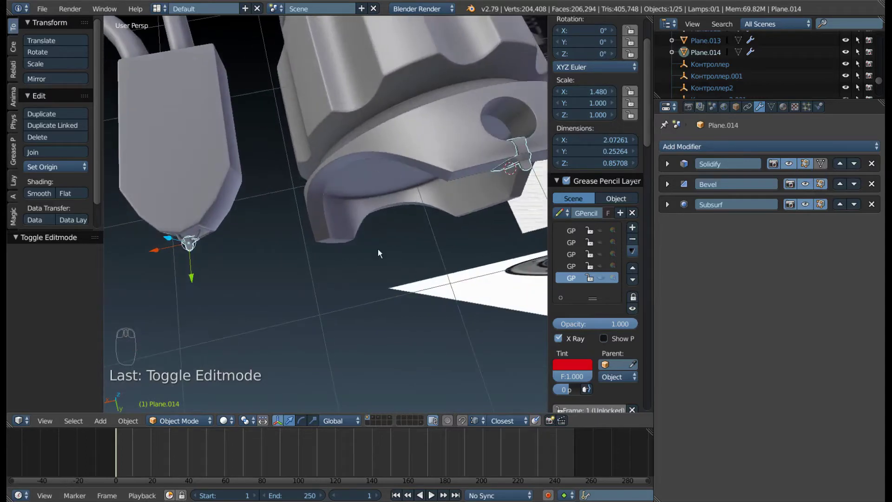
pyautogui.press('F9')
pyautogui.press('Tab')
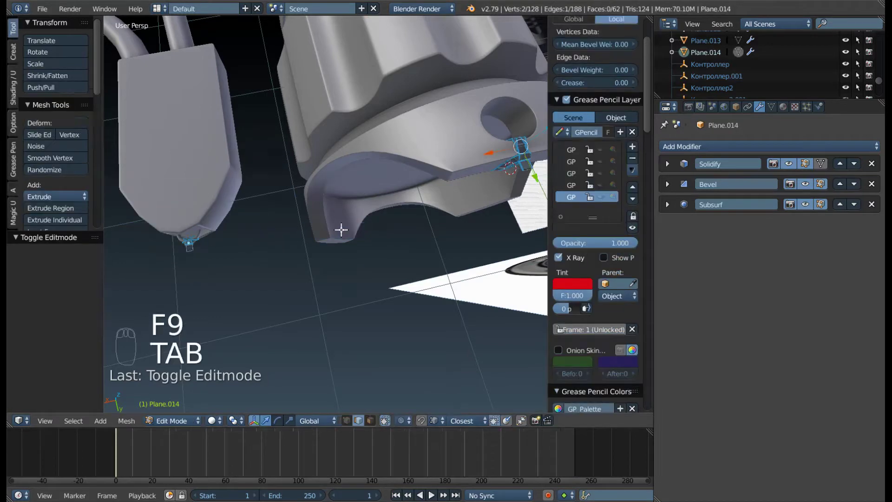
pyautogui.middleClick(314, 178)
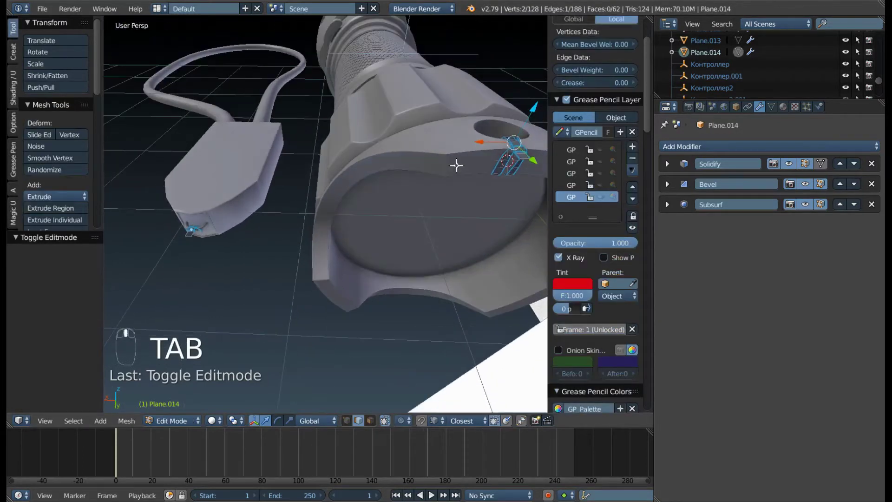
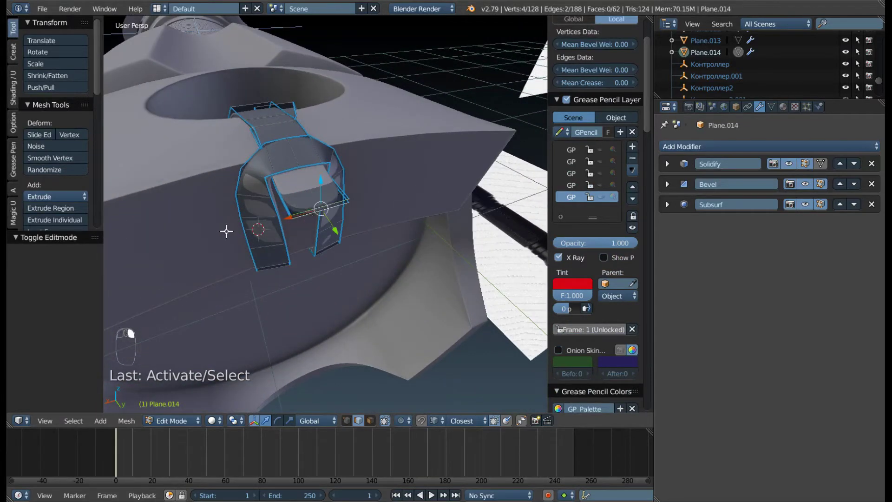
# - From top view, extrude the lanyard loop's end edges outward in segments along an arching strap
pyautogui.press('KP_7')
pyautogui.rightClick(226, 228)
pyautogui.middleClick(234, 216)
pyautogui.moveTo(352, 215); pyautogui.dragTo(275, 216)
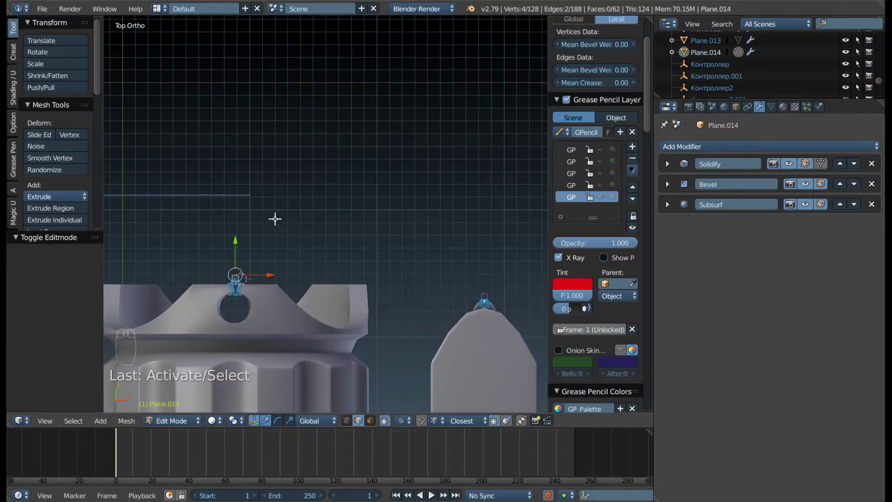
pyautogui.moveTo(275, 219); pyautogui.dragTo(360, 182)
pyautogui.moveTo(452, 315); pyautogui.dragTo(438, 304)
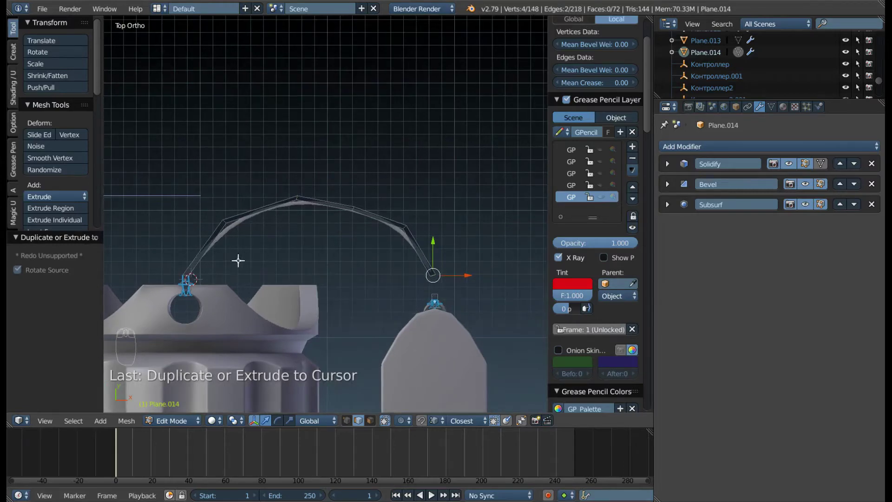
pyautogui.scroll(3)
pyautogui.moveTo(126, 258); pyautogui.dragTo(451, 317)
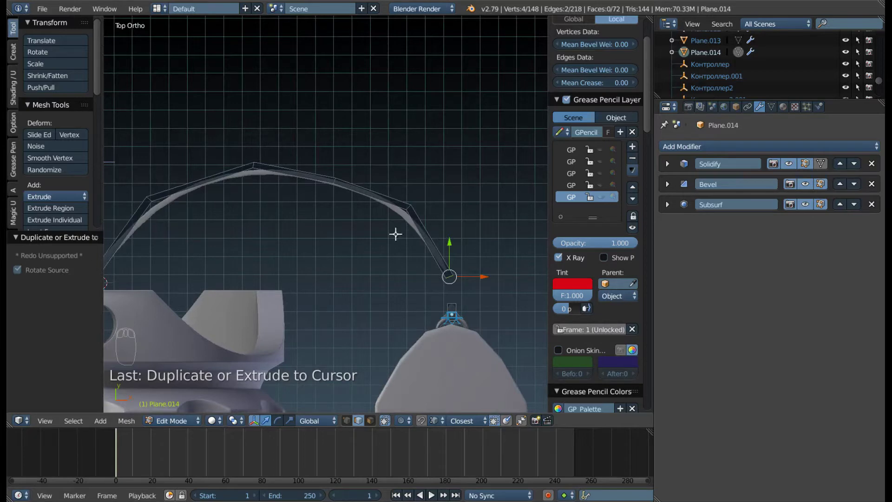
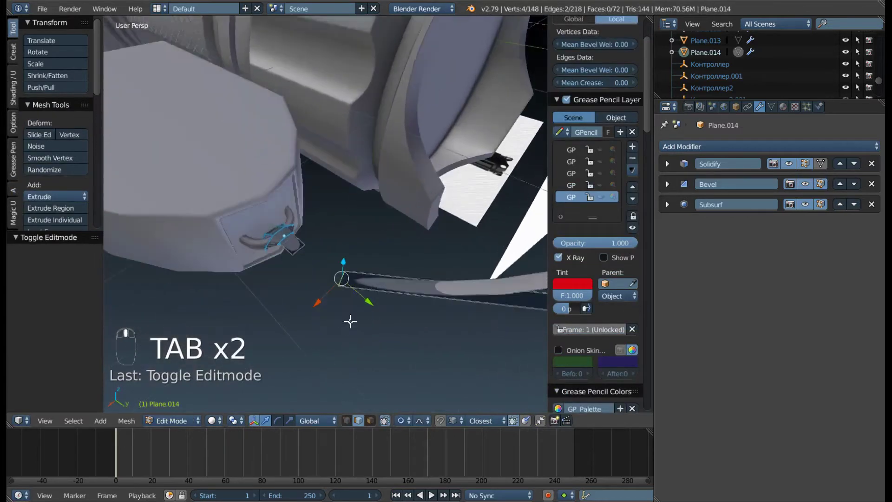
# - Join the strap end back onto the loop at the head and give its edges a bevel weight around 0.88
pyautogui.moveTo(339, 271); pyautogui.dragTo(200, 133)
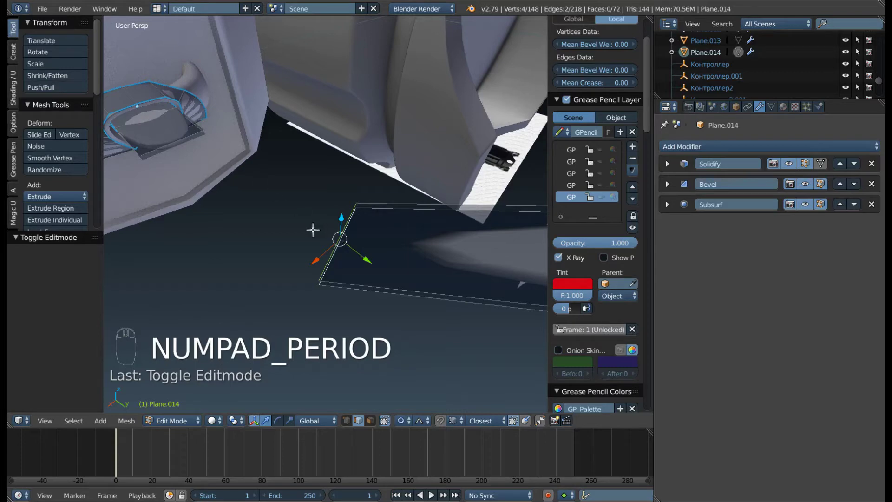
pyautogui.moveTo(351, 240); pyautogui.dragTo(200, 204)
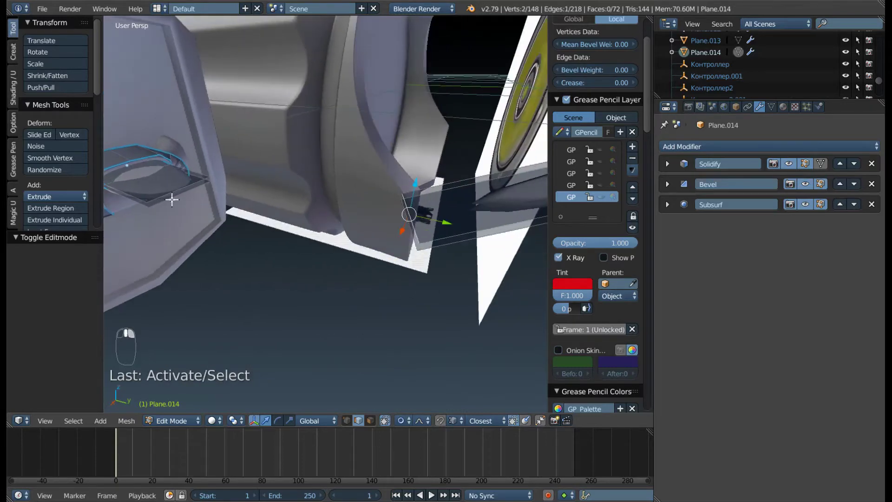
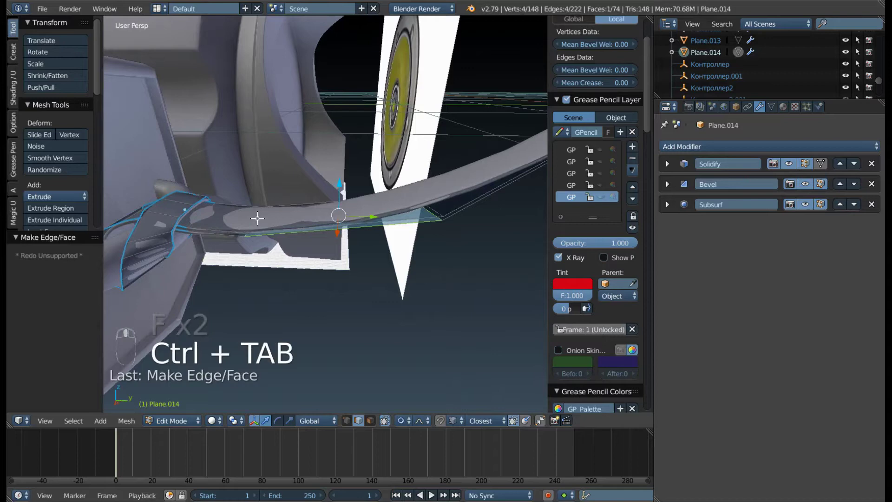
pyautogui.moveTo(210, 227); pyautogui.dragTo(274, 225)
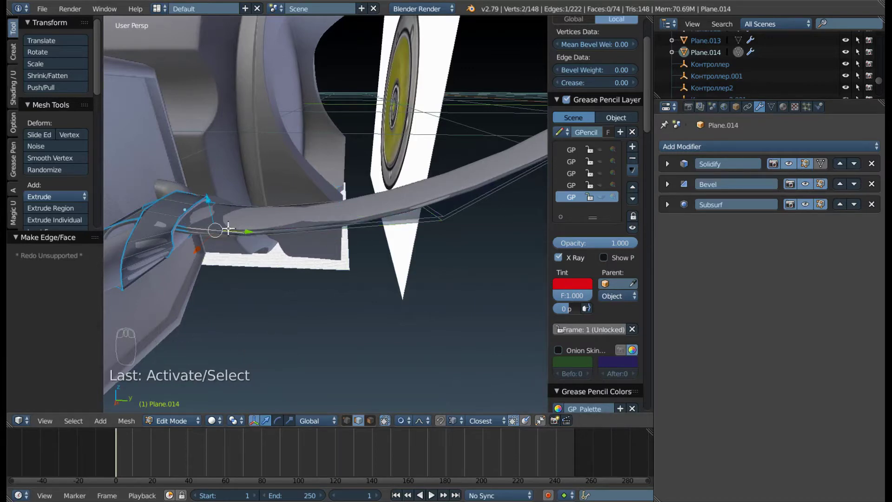
pyautogui.moveTo(227, 228); pyautogui.dragTo(230, 241)
pyautogui.moveTo(223, 232); pyautogui.dragTo(230, 230)
pyautogui.moveTo(229, 231); pyautogui.dragTo(320, 150)
pyautogui.scroll(3)
pyautogui.press('ctrl+e')
pyautogui.middleClick(322, 156)
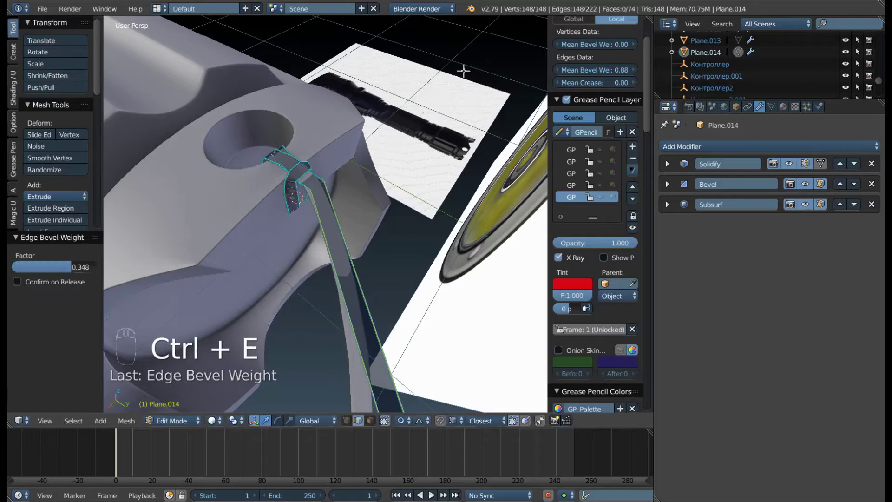
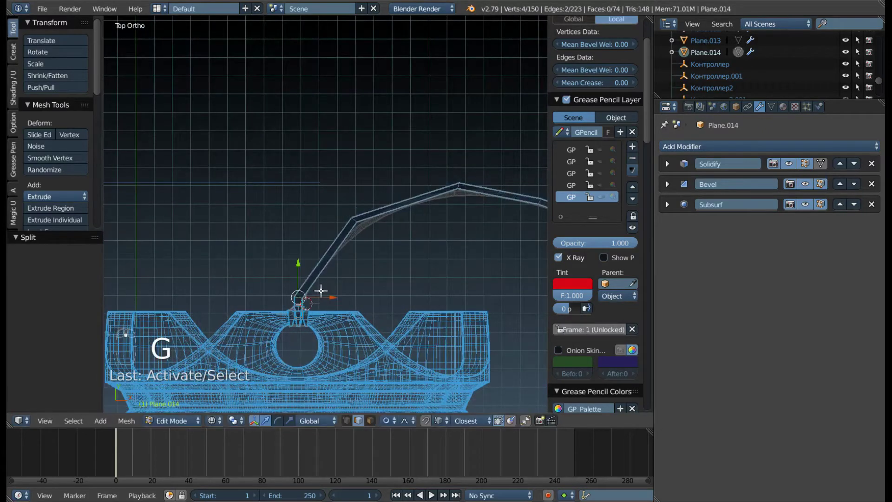
# - Move the selected arch vertices in top view so the strap's curve rounds smoothly toward the loop
pyautogui.moveTo(392, 426); pyautogui.dragTo(329, 256)
pyautogui.press('g')
pyautogui.press('z')
pyautogui.press('b')
pyautogui.press('z')
pyautogui.press('g')
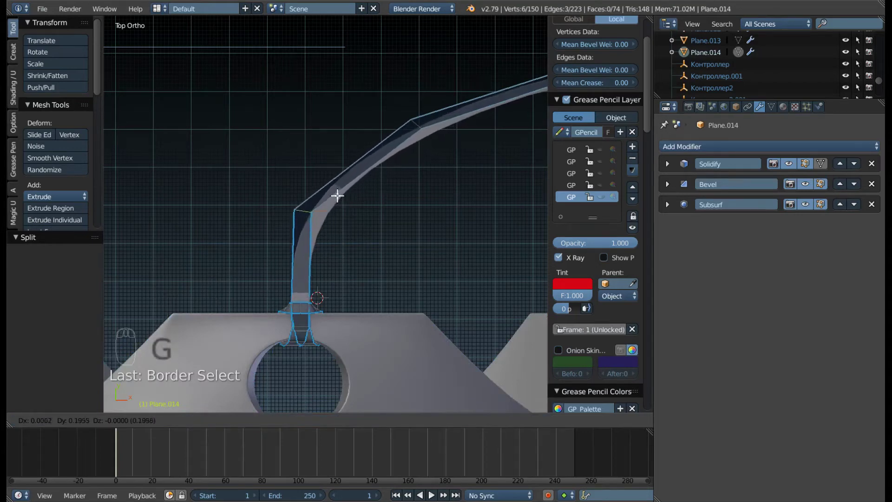
pyautogui.press('g')
pyautogui.moveTo(440, 254); pyautogui.dragTo(270, 280)
pyautogui.press('a')
pyautogui.press('b')
pyautogui.press('g')
pyautogui.press('z')
pyautogui.press('a')
pyautogui.press('b')
pyautogui.press('g')
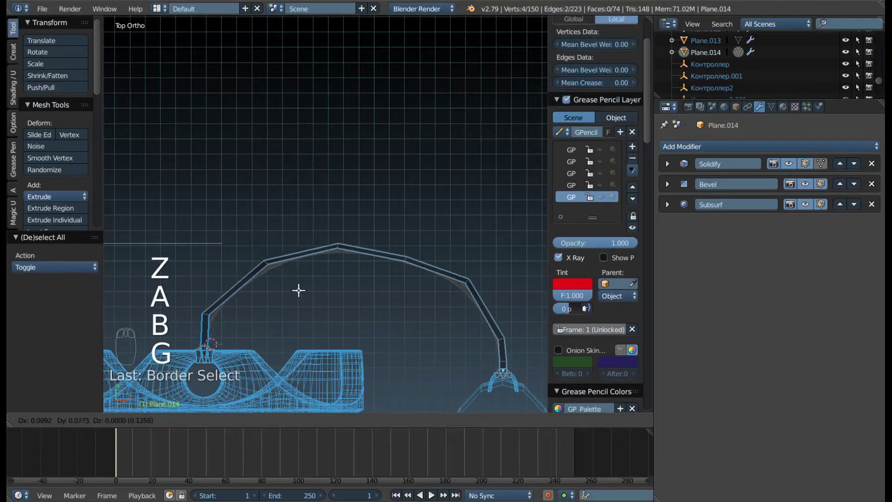
# - Reposition the top vertex of the arch, confirm the move and return to Object Mode
pyautogui.press('a')
pyautogui.press('b')
pyautogui.press('g')
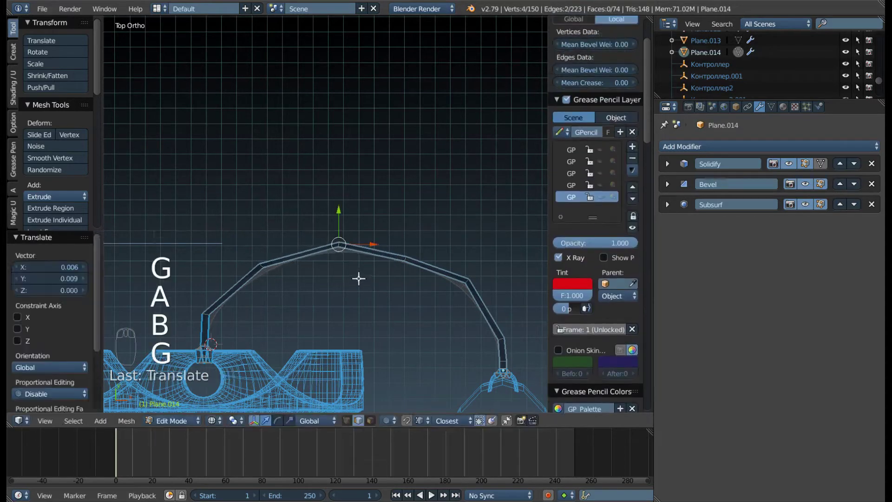
pyautogui.press('a')
pyautogui.press('g')
pyautogui.middleClick(432, 344)
pyautogui.click(424, 228)
pyautogui.press('Tab')
pyautogui.press('z')
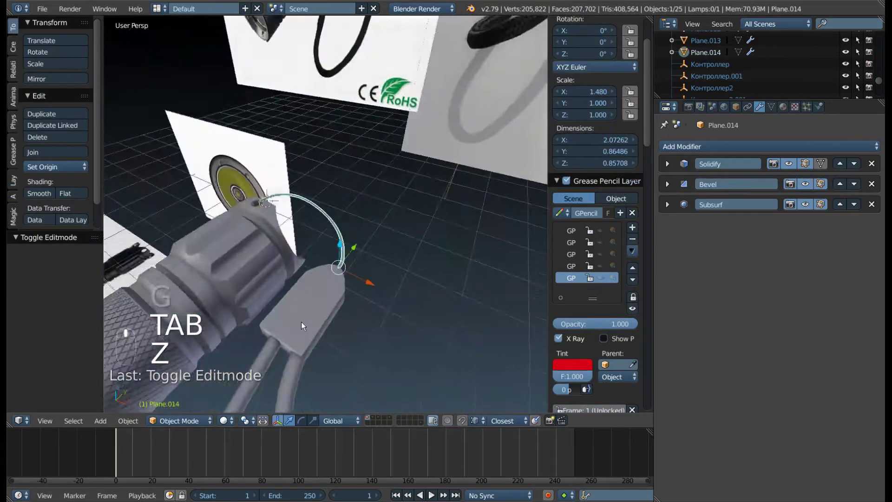
# - Inspect the lanyard arc from several angles, tweak its vertices in Edit Mode, then view the whole scene
pyautogui.moveTo(311, 266); pyautogui.dragTo(271, 298)
pyautogui.moveTo(284, 290); pyautogui.dragTo(346, 21)
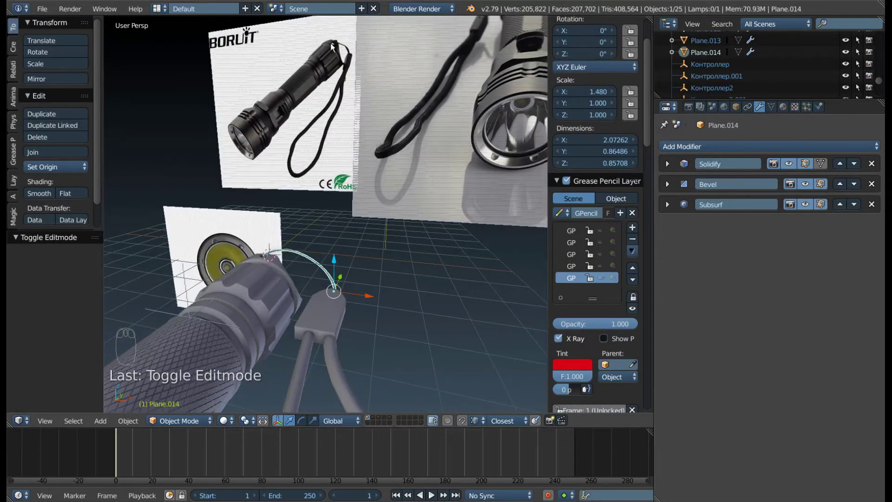
pyautogui.moveTo(306, 294); pyautogui.dragTo(323, 269)
pyautogui.moveTo(254, 297); pyautogui.dragTo(237, 307)
pyautogui.press('Tab')
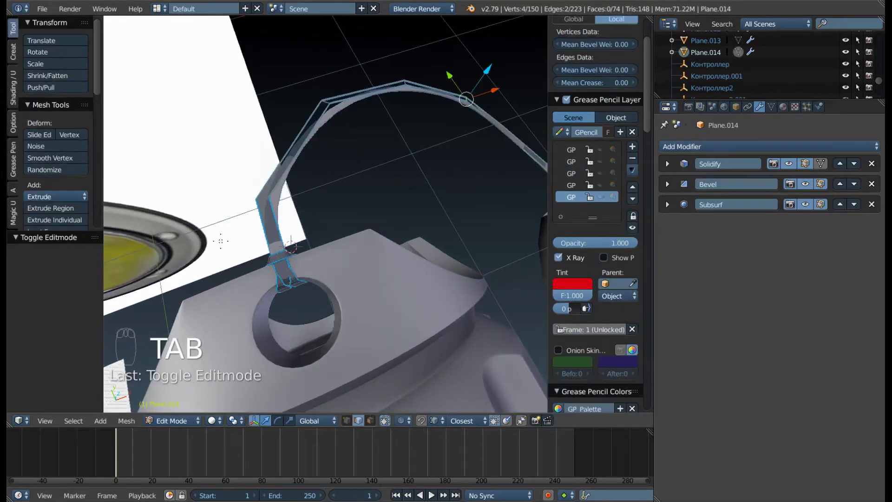
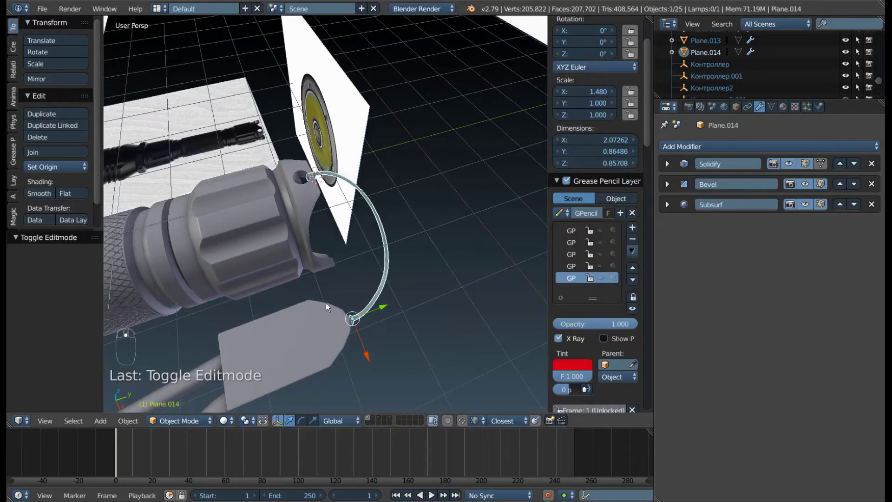
pyautogui.moveTo(319, 301); pyautogui.dragTo(382, 337)
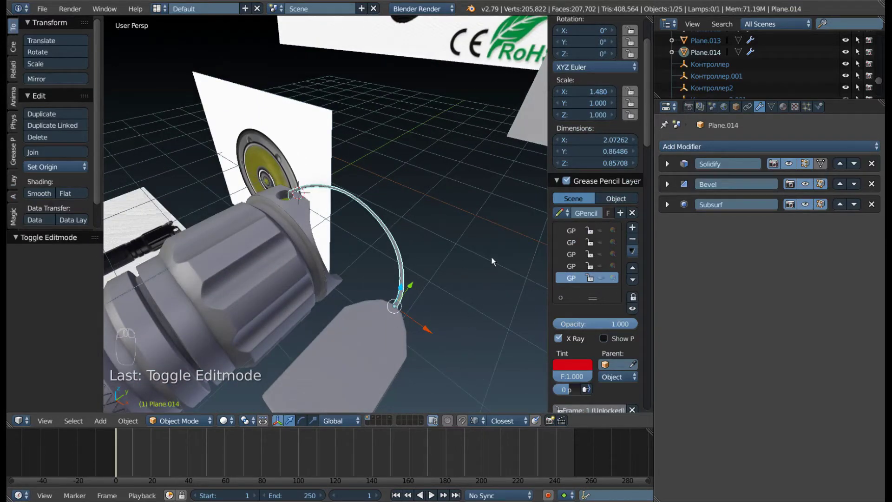
pyautogui.press('F9')
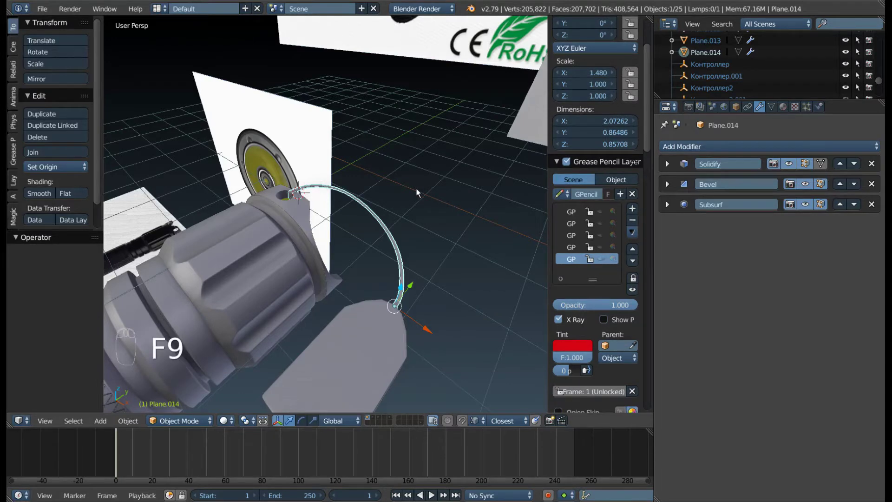
pyautogui.middleClick(308, 305)
pyautogui.moveTo(290, 288); pyautogui.dragTo(196, 298)
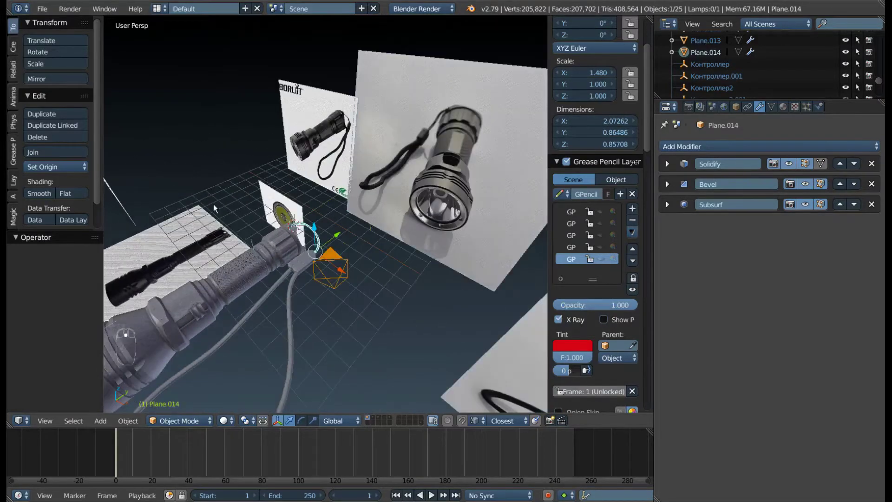
# - Delete the reference image objects sitting near the flashlight
pyautogui.moveTo(268, 265); pyautogui.dragTo(311, 278)
pyautogui.moveTo(233, 271); pyautogui.dragTo(363, 218)
pyautogui.moveTo(340, 212); pyautogui.dragTo(292, 111)
pyautogui.moveTo(291, 163); pyautogui.dragTo(291, 265)
pyautogui.middleClick(291, 265)
pyautogui.moveTo(292, 265); pyautogui.dragTo(288, 266)
pyautogui.press('x')
pyautogui.press('x')
pyautogui.moveTo(288, 265); pyautogui.dragTo(284, 164)
pyautogui.press('x')
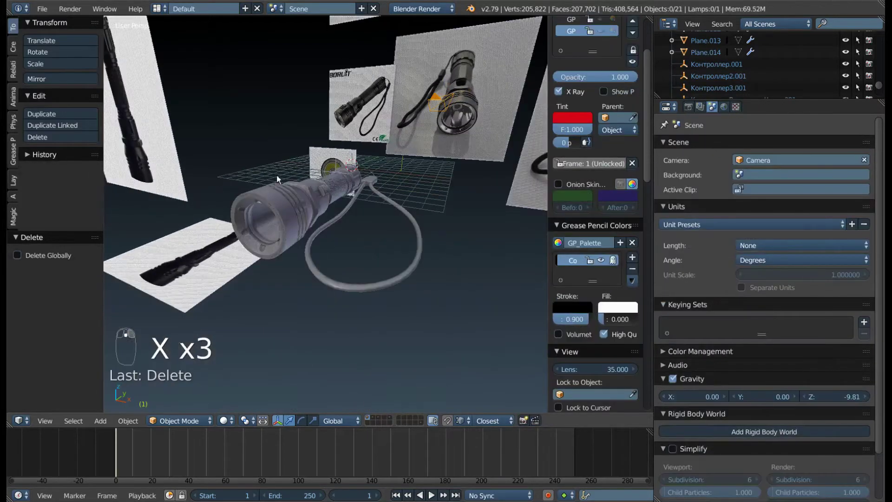
# - Zoom out to the full set of reference photos and delete several more of them
pyautogui.moveTo(290, 189); pyautogui.dragTo(308, 205)
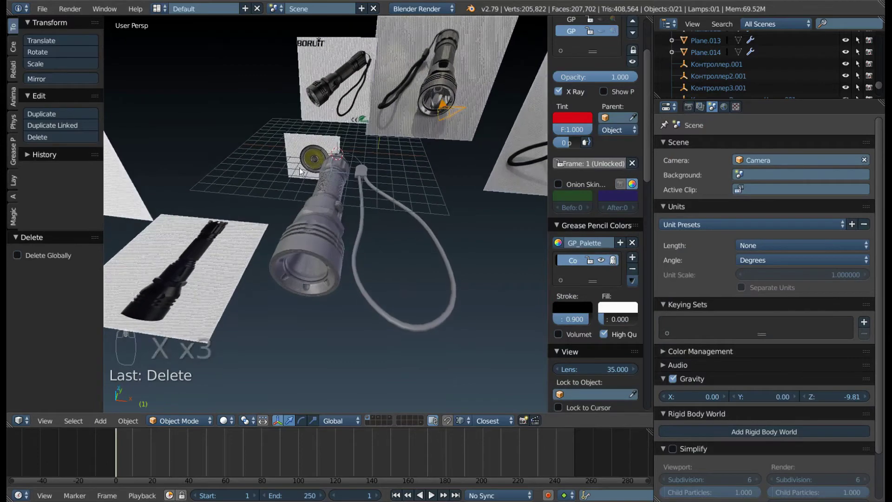
pyautogui.moveTo(311, 148); pyautogui.dragTo(252, 281)
pyautogui.moveTo(251, 281); pyautogui.dragTo(321, 259)
pyautogui.moveTo(238, 268); pyautogui.dragTo(256, 242)
pyautogui.moveTo(301, 220); pyautogui.dragTo(363, 143)
pyautogui.moveTo(334, 141); pyautogui.dragTo(290, 147)
pyautogui.moveTo(290, 147); pyautogui.dragTo(874, 83)
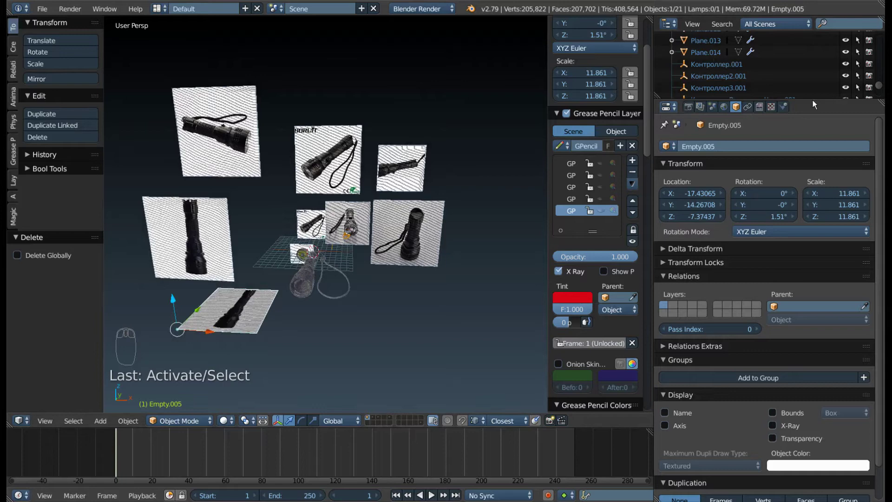
pyautogui.moveTo(814, 100); pyautogui.dragTo(879, 97)
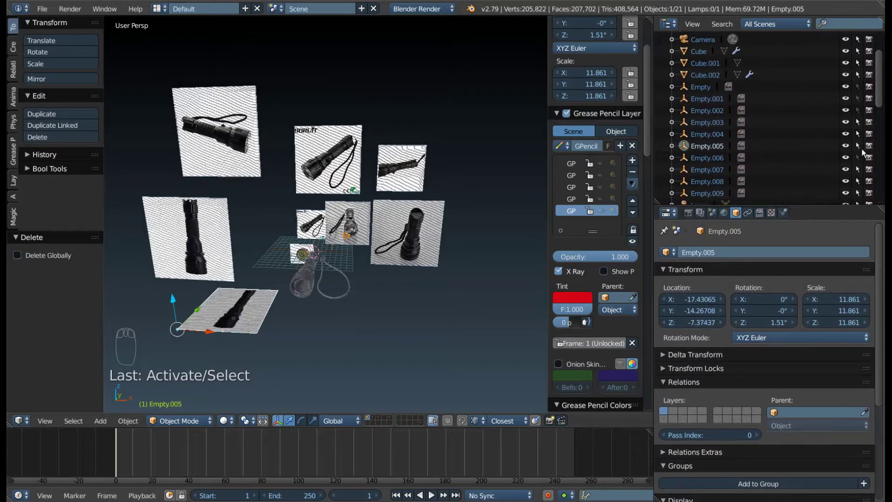
pyautogui.moveTo(860, 160); pyautogui.dragTo(871, 103)
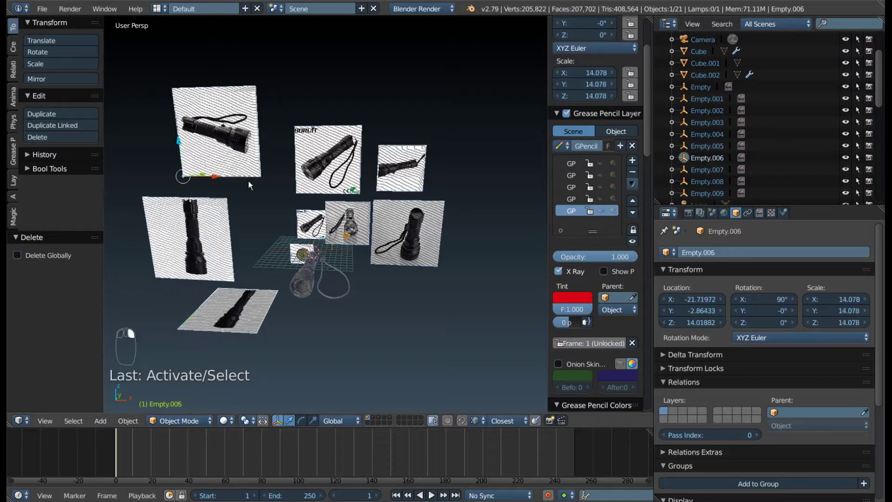
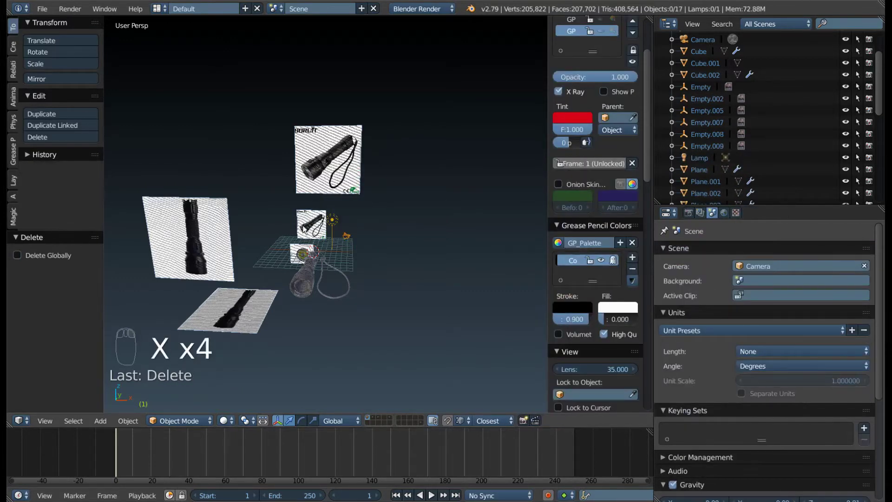
pyautogui.moveTo(313, 233); pyautogui.dragTo(261, 222)
pyautogui.press('x')
pyautogui.moveTo(244, 227); pyautogui.dragTo(242, 305)
pyautogui.moveTo(300, 258); pyautogui.dragTo(230, 322)
pyautogui.press('x')
# - Delete one more reference photo and zoom back to the flashlight, selecting the handle texture controller
pyautogui.moveTo(339, 208); pyautogui.dragTo(222, 236)
pyautogui.moveTo(228, 255); pyautogui.dragTo(284, 206)
pyautogui.moveTo(230, 218); pyautogui.dragTo(439, 186)
pyautogui.press('x')
pyautogui.moveTo(411, 196); pyautogui.dragTo(297, 247)
pyautogui.moveTo(297, 247); pyautogui.dragTo(300, 239)
pyautogui.press('KP_Decimal')
pyautogui.moveTo(289, 229); pyautogui.dragTo(318, 213)
pyautogui.press('g')
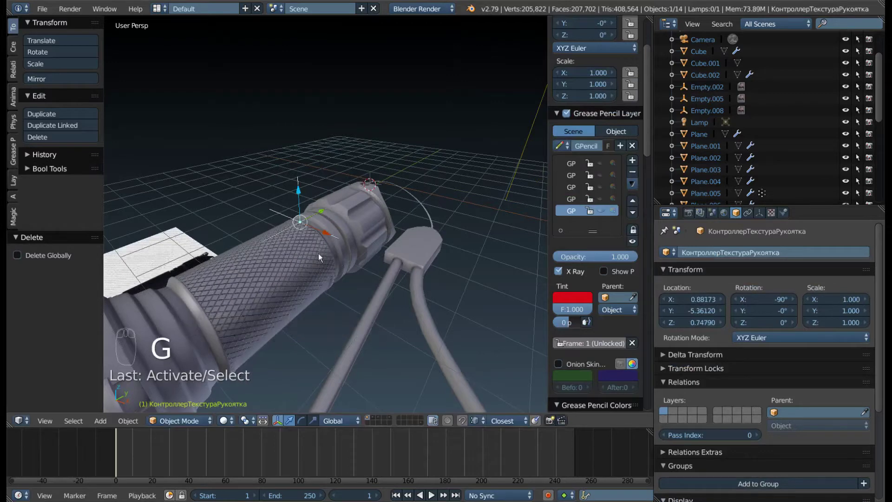
# - Inspect Plane.005's SimpleDeform modifier and offset a duplicate of the controller empty along X
pyautogui.moveTo(252, 253); pyautogui.dragTo(298, 257)
pyautogui.moveTo(299, 257); pyautogui.dragTo(271, 290)
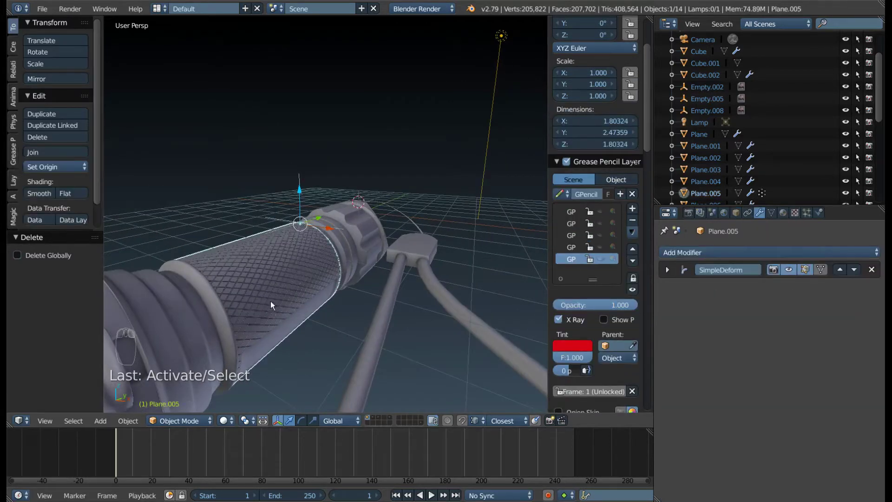
pyautogui.moveTo(674, 272); pyautogui.dragTo(679, 293)
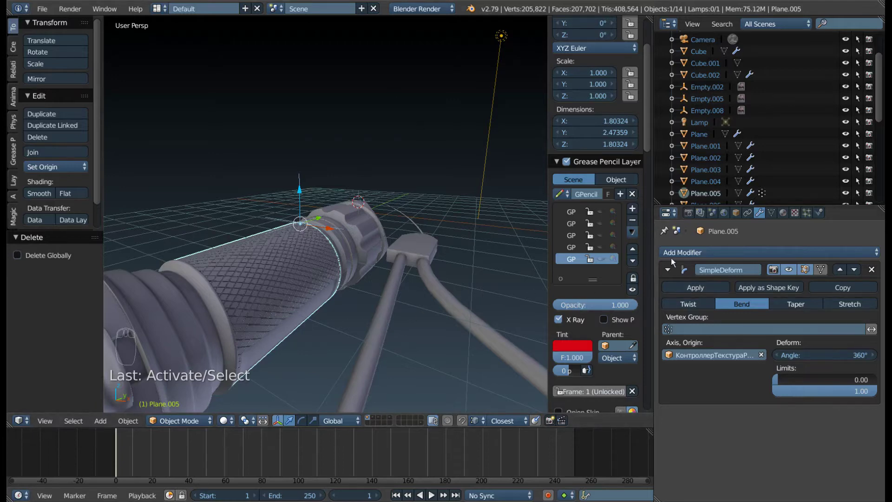
pyautogui.moveTo(712, 291); pyautogui.dragTo(304, 185)
pyautogui.moveTo(312, 186); pyautogui.dragTo(372, 276)
pyautogui.press('x')
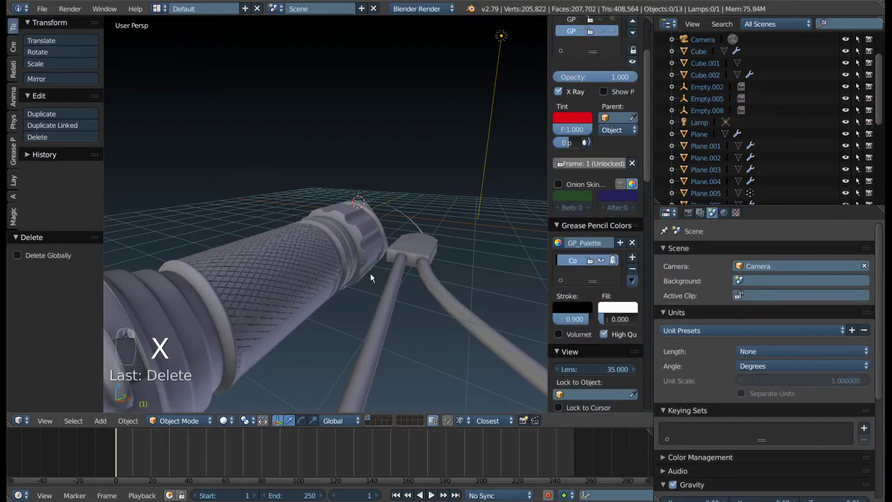
# - Move the duplicated controller to an otherwise empty layer and display that layer
pyautogui.moveTo(376, 418); pyautogui.dragTo(364, 407)
pyautogui.moveTo(378, 380); pyautogui.dragTo(393, 420)
pyautogui.moveTo(375, 420); pyautogui.dragTo(355, 233)
pyautogui.moveTo(360, 227); pyautogui.dragTo(374, 274)
pyautogui.middleClick(399, 360)
pyautogui.moveTo(423, 425); pyautogui.dragTo(379, 419)
pyautogui.moveTo(372, 236); pyautogui.dragTo(376, 420)
pyautogui.moveTo(377, 420); pyautogui.dragTo(448, 244)
pyautogui.moveTo(448, 245); pyautogui.dragTo(378, 419)
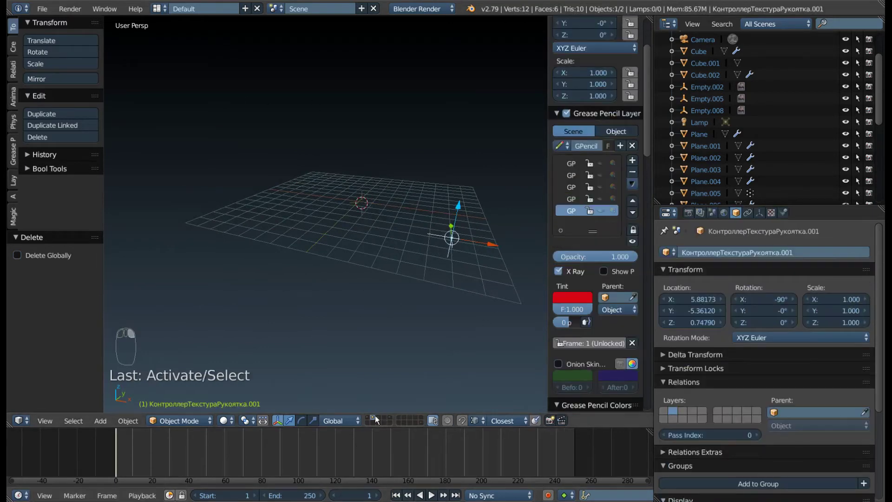
# - Look through scene layers 2 and 3, including the one holding the speaker image plane
pyautogui.moveTo(377, 421); pyautogui.dragTo(420, 325)
pyautogui.press('2')
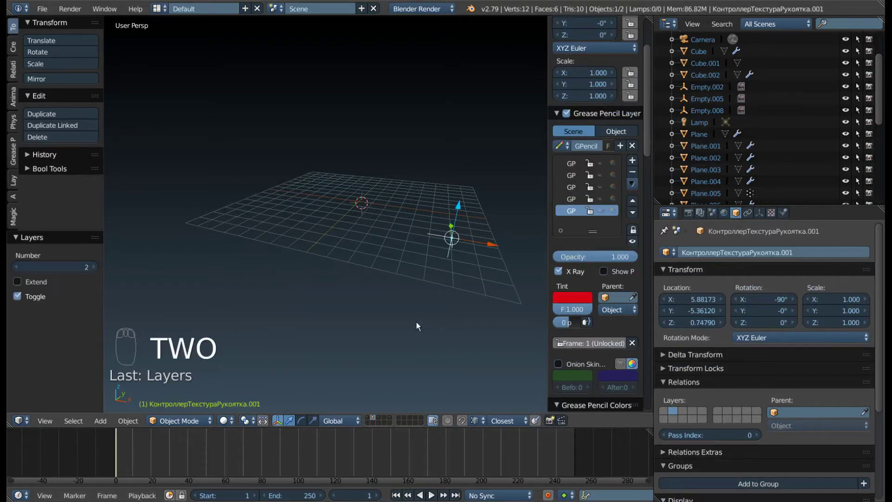
pyautogui.press('3')
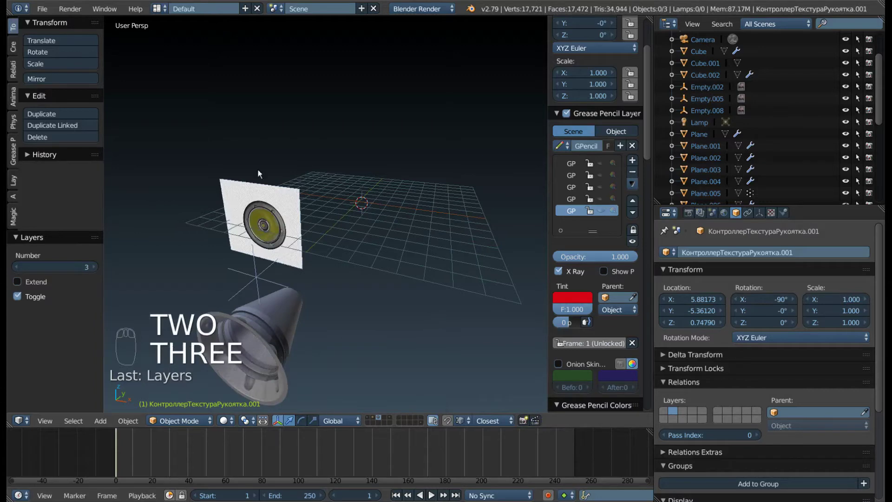
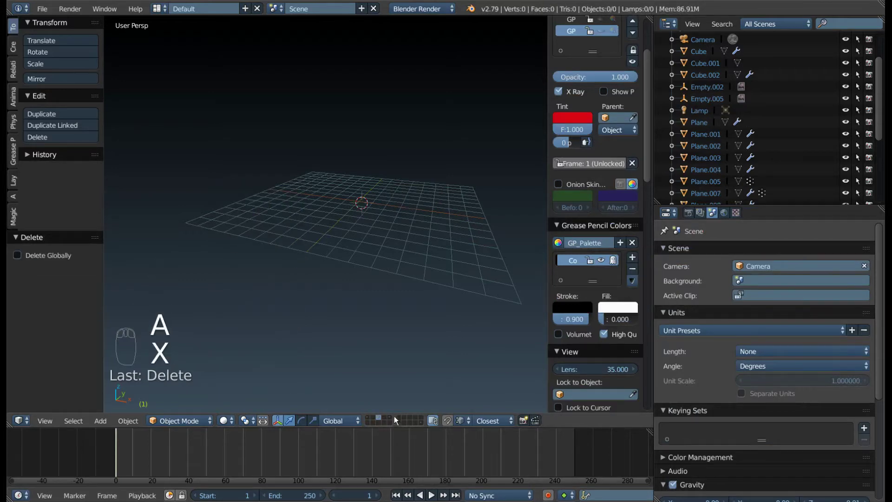
# - Delete the leftover objects on the other layers and return to the flashlight's layer
pyautogui.moveTo(393, 419); pyautogui.dragTo(424, 426)
pyautogui.press('a')
pyautogui.press('x')
pyautogui.moveTo(424, 419); pyautogui.dragTo(377, 419)
pyautogui.press('a')
pyautogui.press('x')
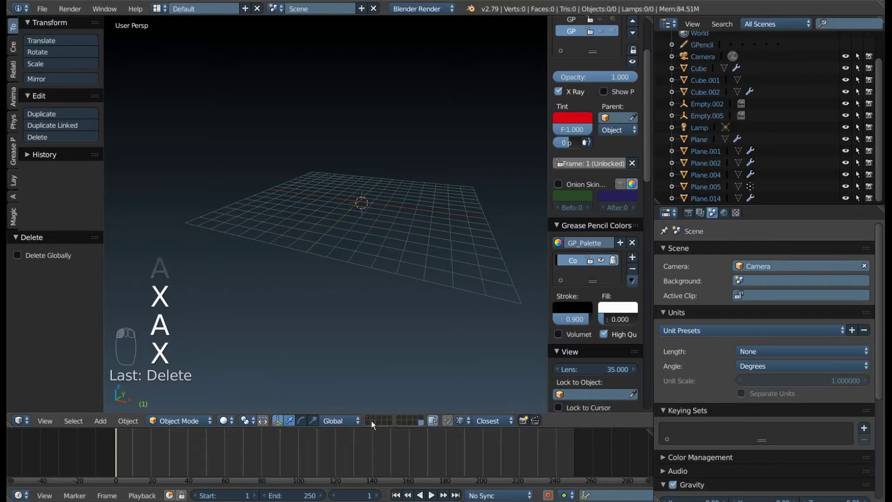
pyautogui.click(371, 420)
pyautogui.middleClick(320, 248)
pyautogui.middleClick(288, 271)
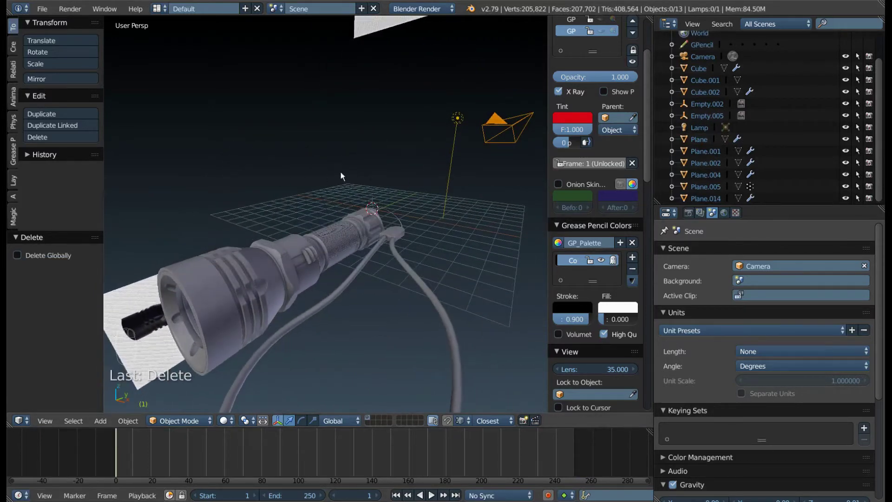
# - Switch the scene's render engine to Cycles Render
pyautogui.moveTo(288, 315); pyautogui.dragTo(463, 260)
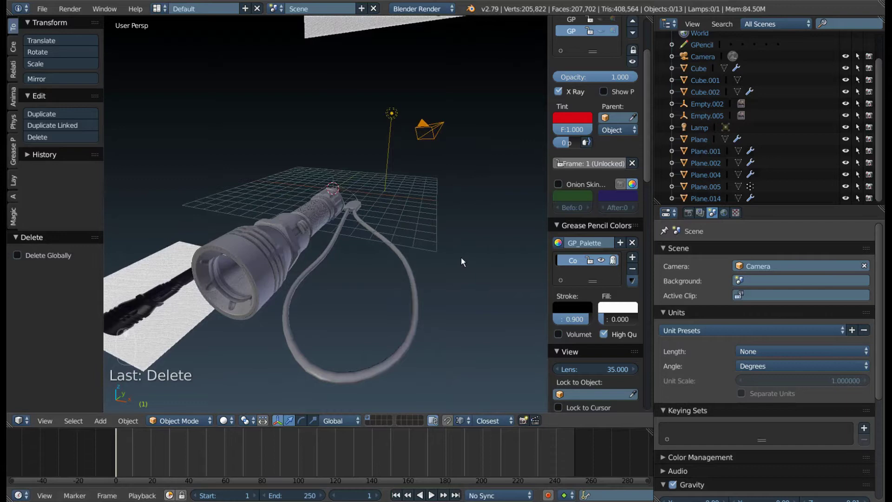
pyautogui.moveTo(417, 15); pyautogui.dragTo(379, 169)
pyautogui.middleClick(379, 169)
pyautogui.click(389, 203)
# - Select the lamp and delete it from the scene
pyautogui.moveTo(392, 210); pyautogui.dragTo(372, 119)
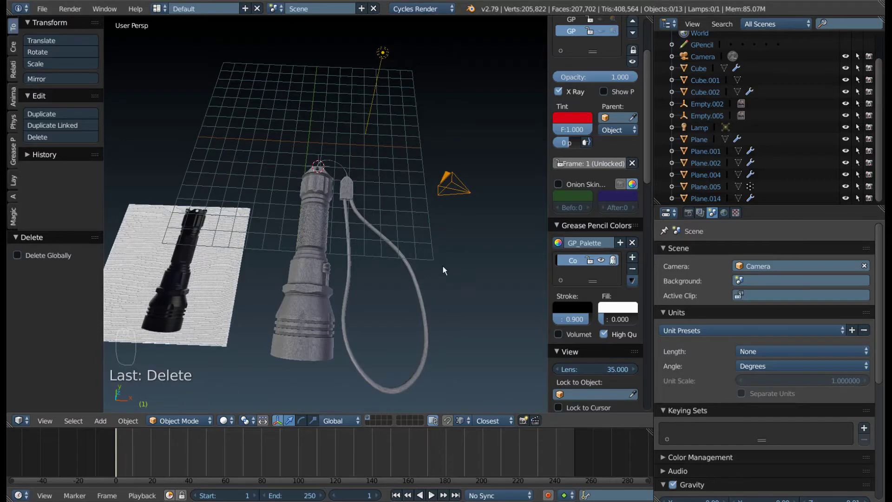
pyautogui.moveTo(411, 309); pyautogui.dragTo(305, 272)
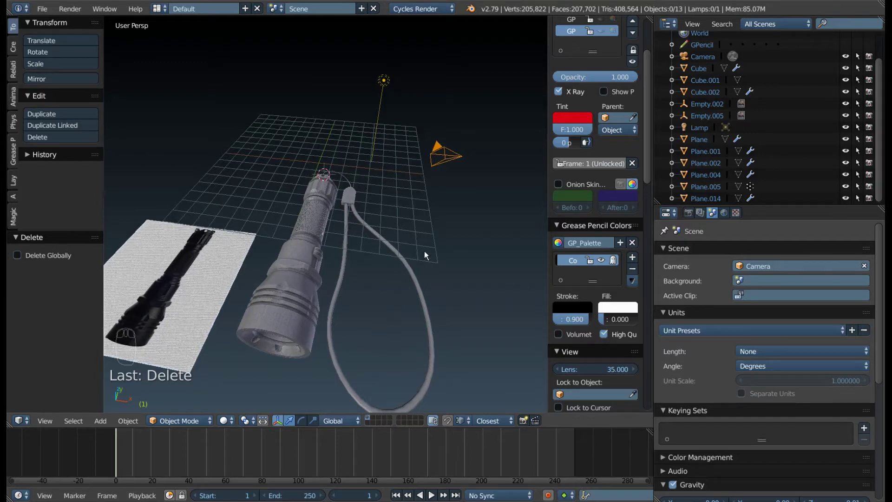
pyautogui.moveTo(431, 235); pyautogui.dragTo(418, 157)
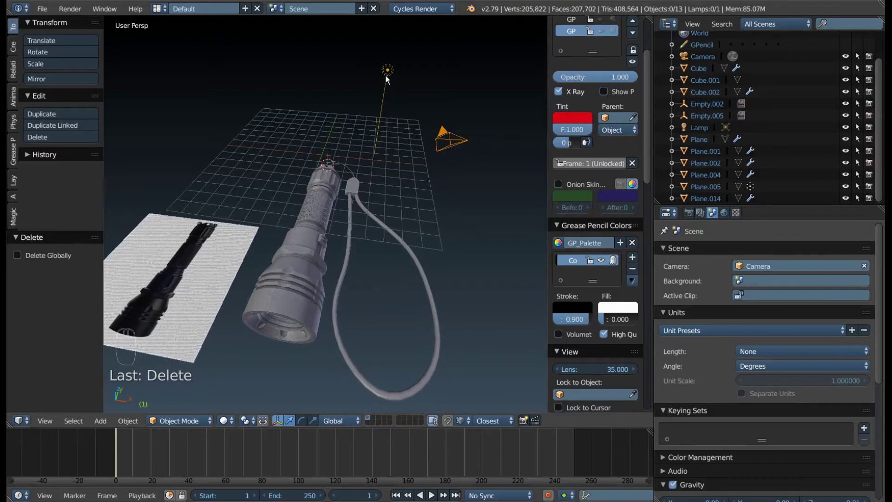
pyautogui.moveTo(389, 73); pyautogui.dragTo(391, 80)
pyautogui.press('x')
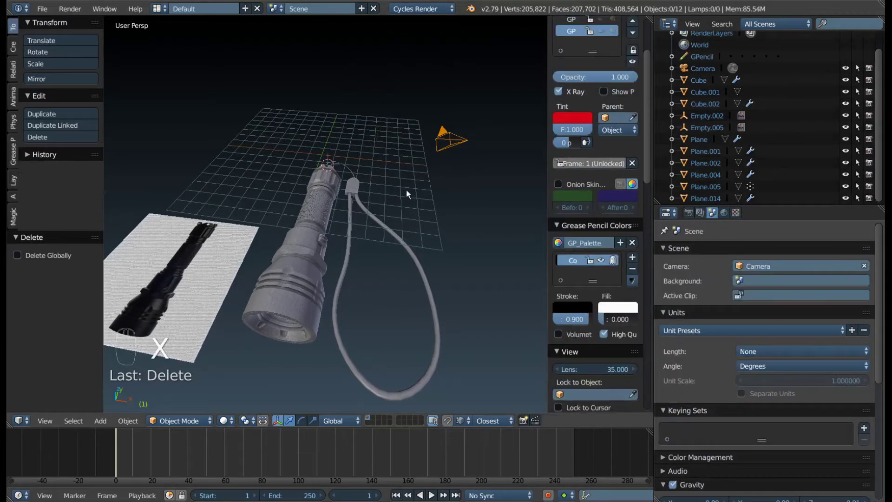
pyautogui.moveTo(404, 188); pyautogui.dragTo(458, 122)
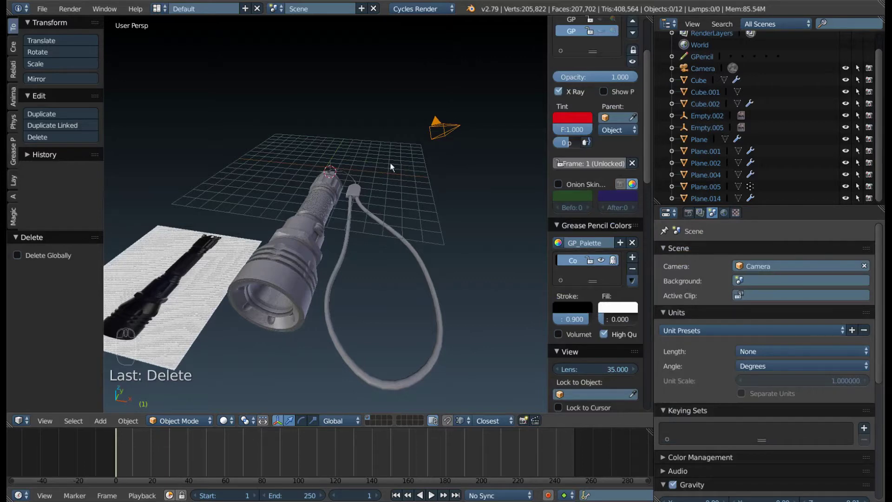
# - Fly the scene camera into a position framing the flashlight and its cable closely
pyautogui.press('KP_0')
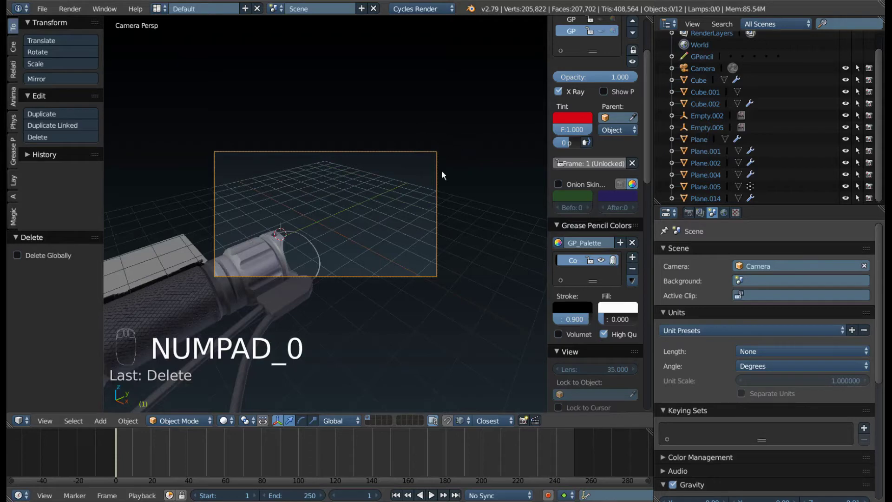
pyautogui.press('shift+f')
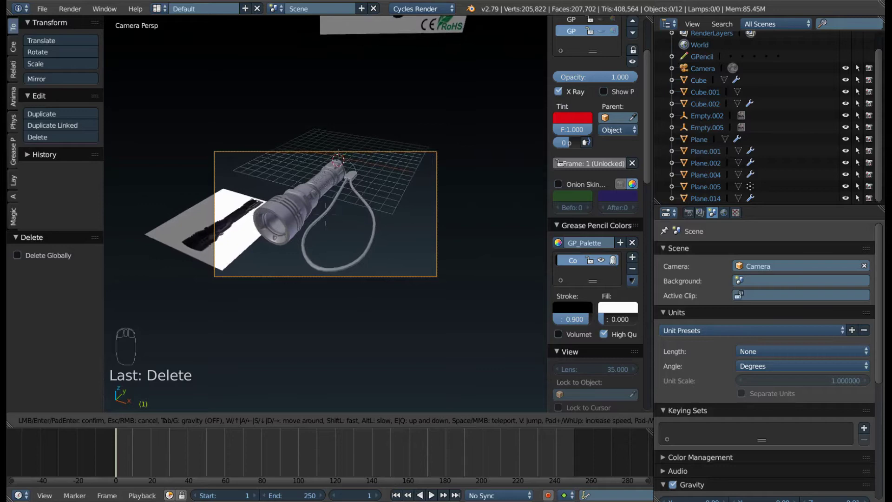
pyautogui.moveTo(212, 225); pyautogui.dragTo(223, 228)
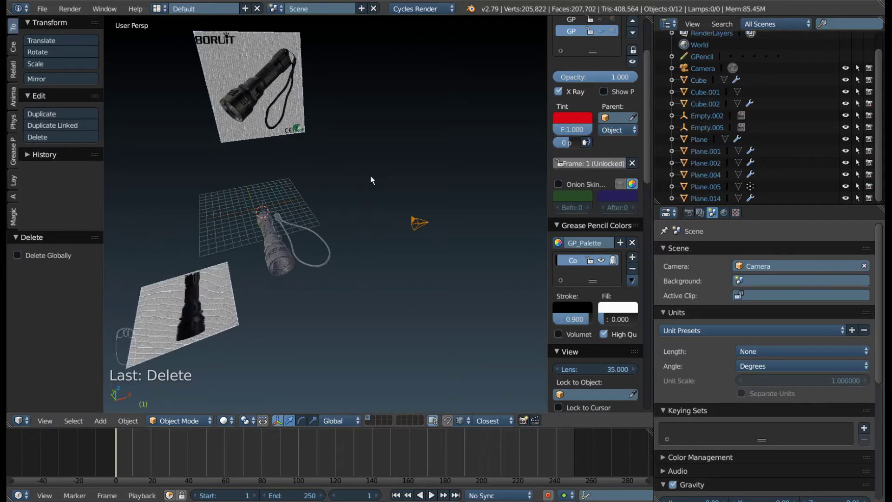
pyautogui.press('F9')
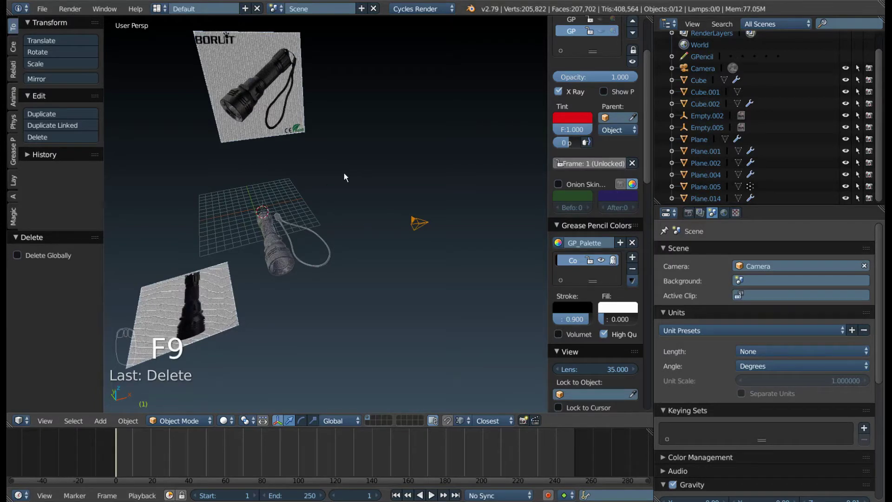
# - In top view, slide the Empty.005 reference image along X to sit right beside the flashlight
pyautogui.press('KP_7')
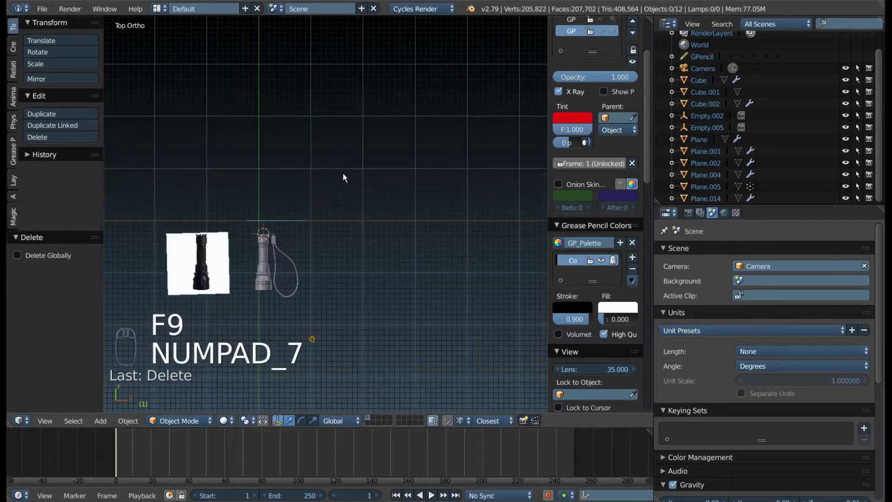
pyautogui.moveTo(226, 285); pyautogui.dragTo(299, 244)
pyautogui.moveTo(234, 254); pyautogui.dragTo(167, 196)
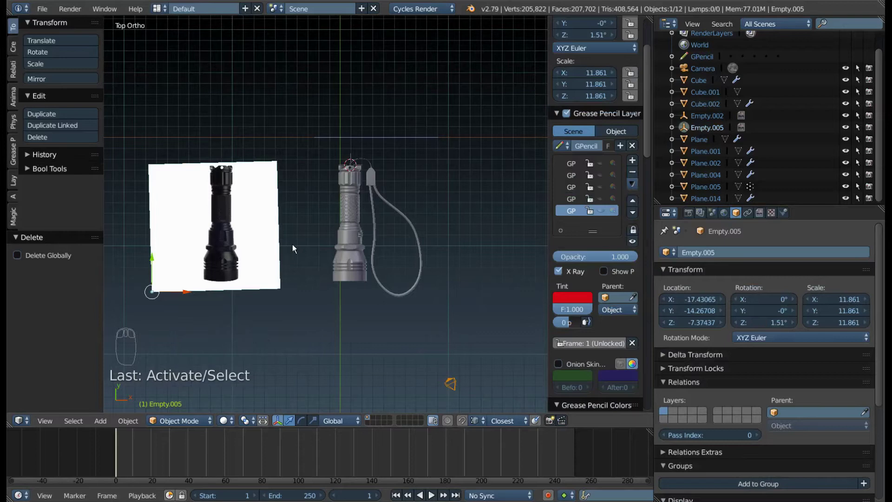
pyautogui.press('g')
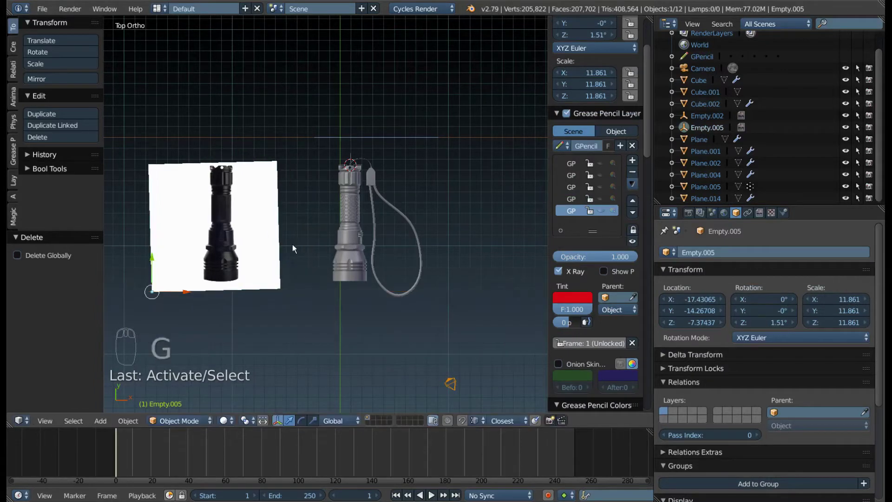
pyautogui.press('g')
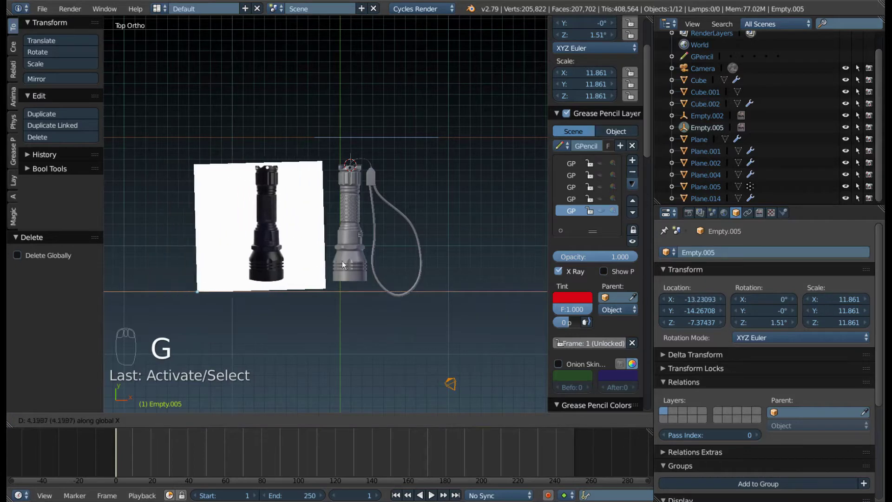
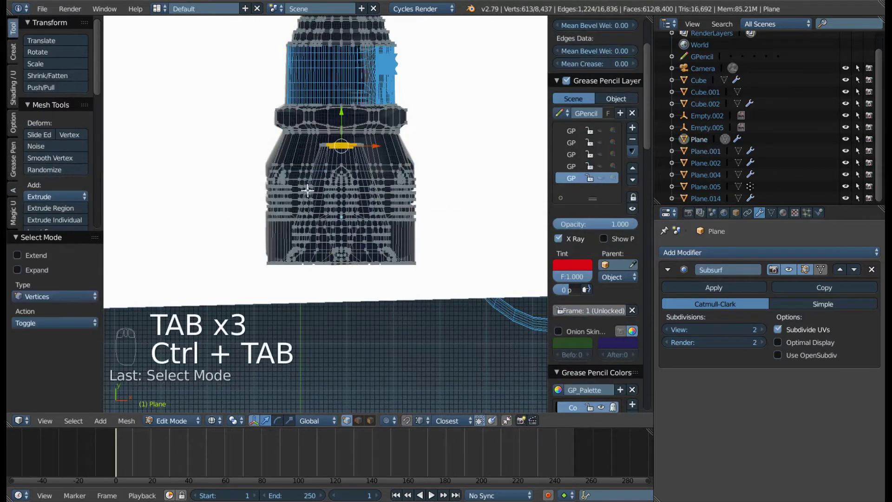
# - Select all of the flashlight body's vertices in Edit Mode
pyautogui.press('a')
pyautogui.press('b')
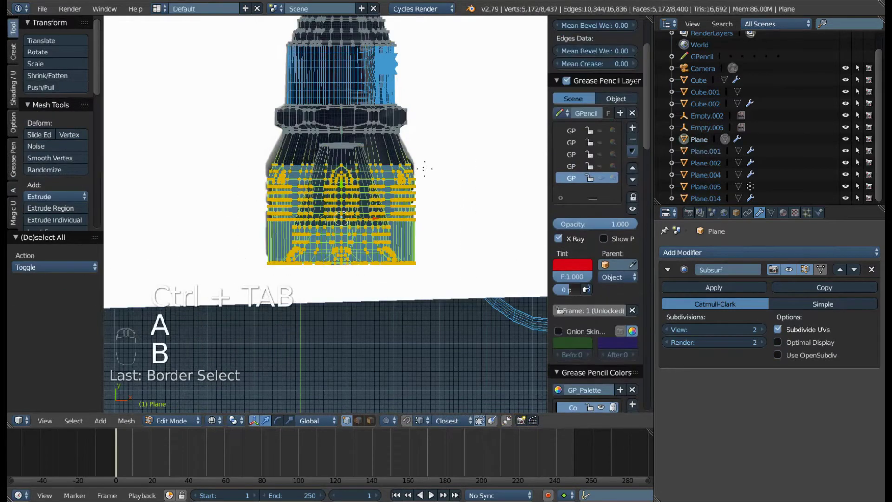
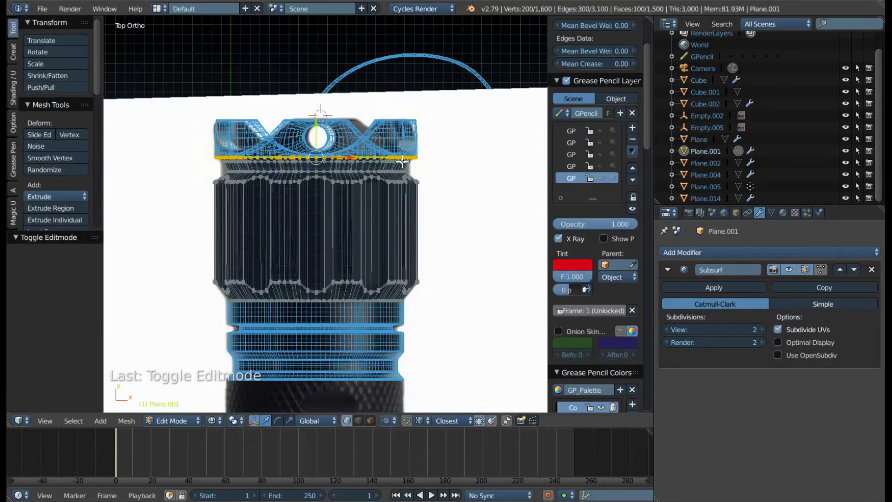
# - Slide the reference photo back along X so it sits behind the flashlight model
pyautogui.press('Tab')
pyautogui.moveTo(298, 206); pyautogui.dragTo(374, 227)
pyautogui.moveTo(321, 239); pyautogui.dragTo(374, 227)
pyautogui.press('g')
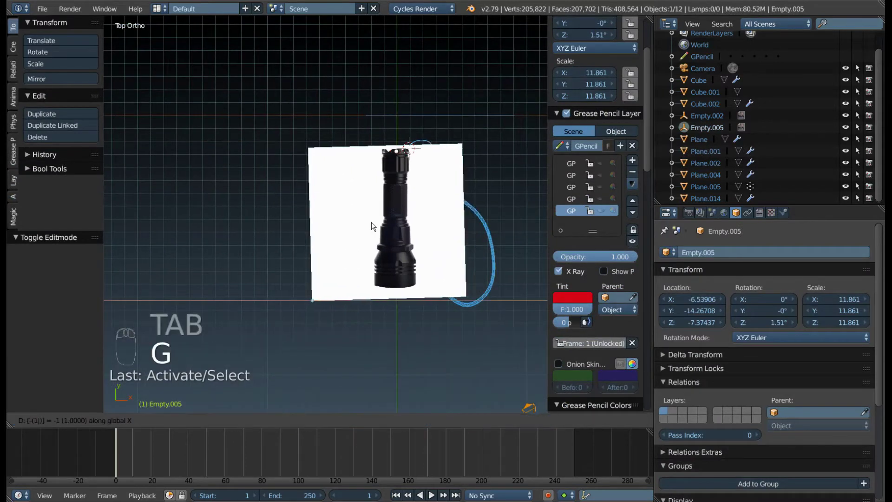
pyautogui.moveTo(274, 163); pyautogui.dragTo(285, 220)
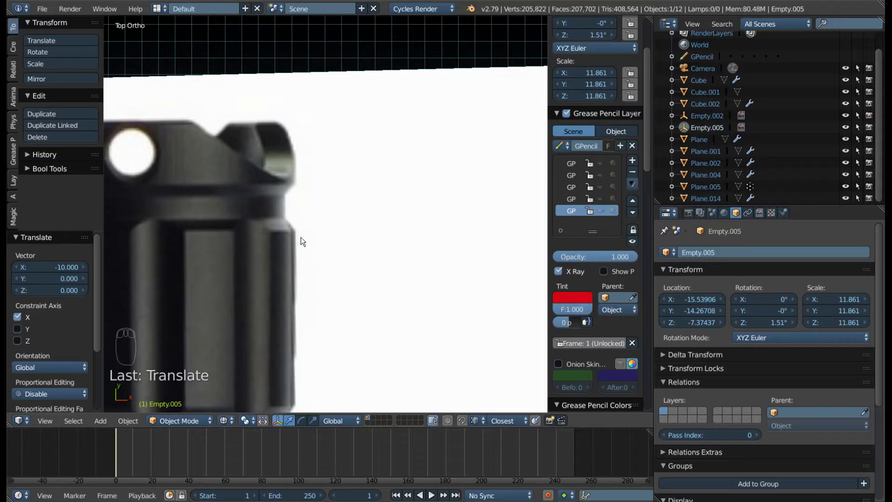
pyautogui.middleClick(298, 223)
pyautogui.middleClick(311, 221)
# - Zoom out in Top Ortho to see the whole flashlight beside the reference photo
pyautogui.moveTo(367, 192); pyautogui.dragTo(381, 219)
pyautogui.moveTo(365, 209); pyautogui.dragTo(380, 221)
pyautogui.press('z')
pyautogui.middleClick(381, 276)
pyautogui.rightClick(380, 220)
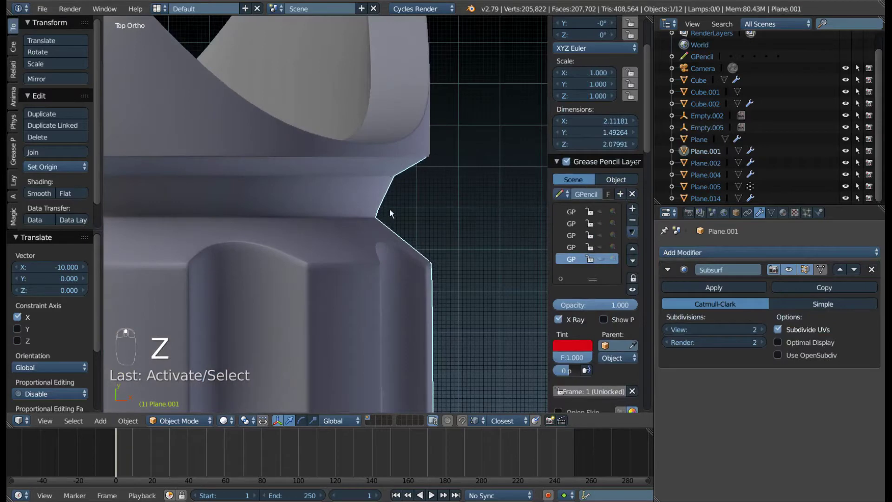
pyautogui.press('Tab')
pyautogui.scroll(-3)
pyautogui.moveTo(281, 211); pyautogui.dragTo(203, 240)
pyautogui.press('Tab')
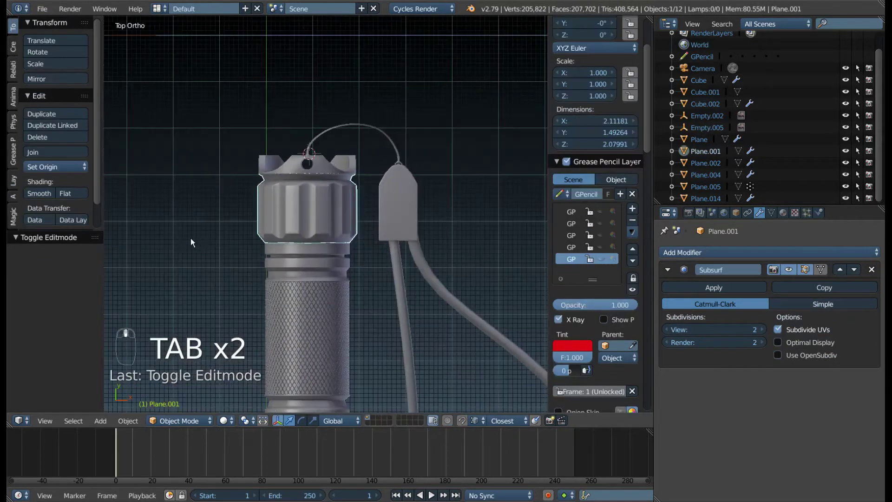
# - Lay the photo back over the model and scale a head vertex ring to its outline
pyautogui.press('g')
pyautogui.click(269, 211)
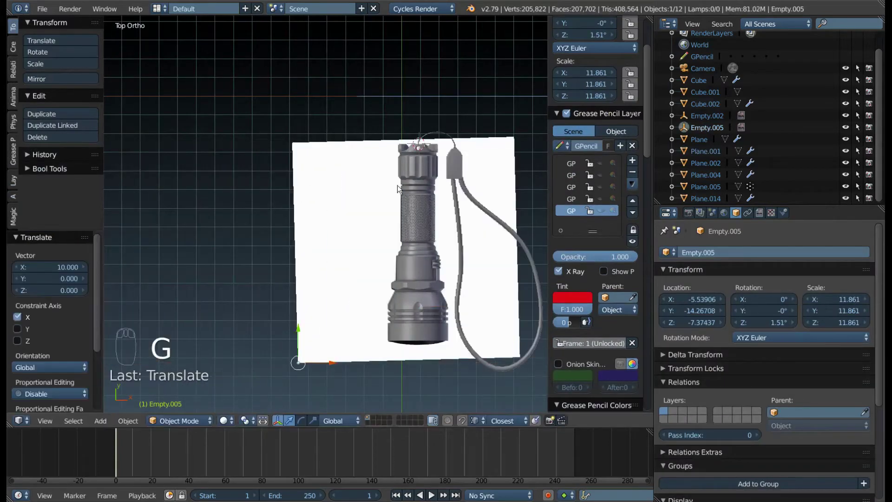
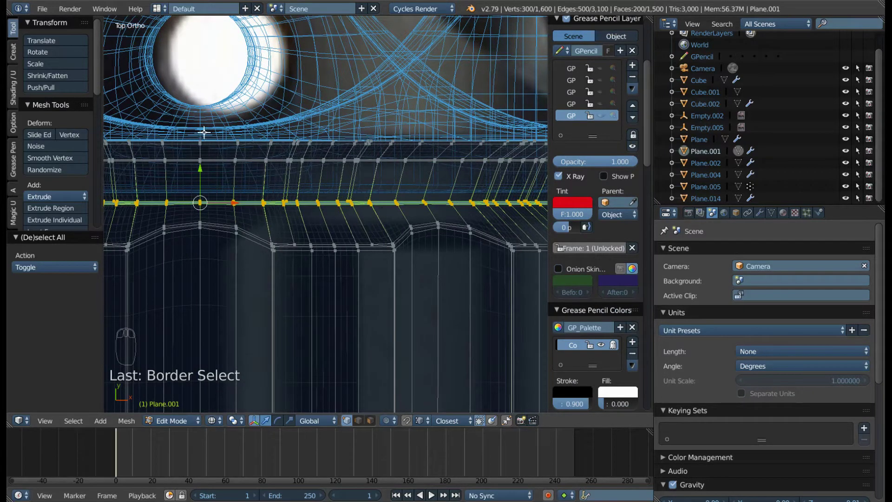
pyautogui.moveTo(450, 212); pyautogui.dragTo(372, 206)
pyautogui.press('s')
pyautogui.middleClick(372, 206)
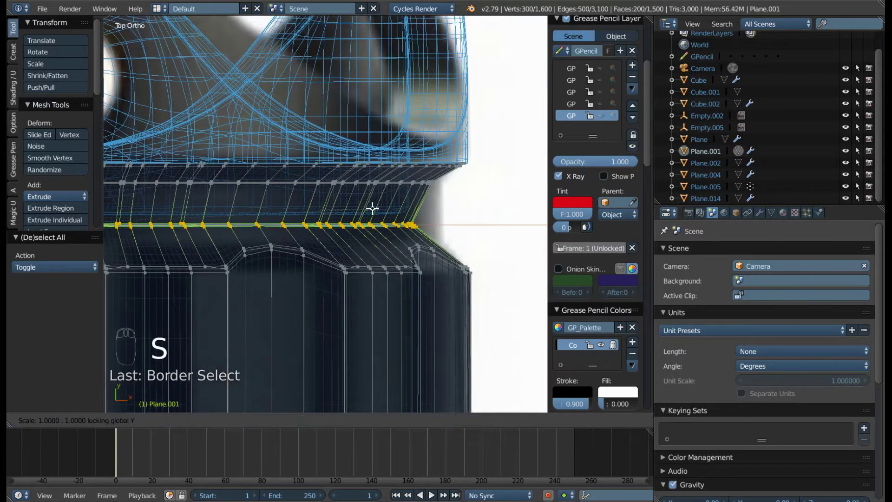
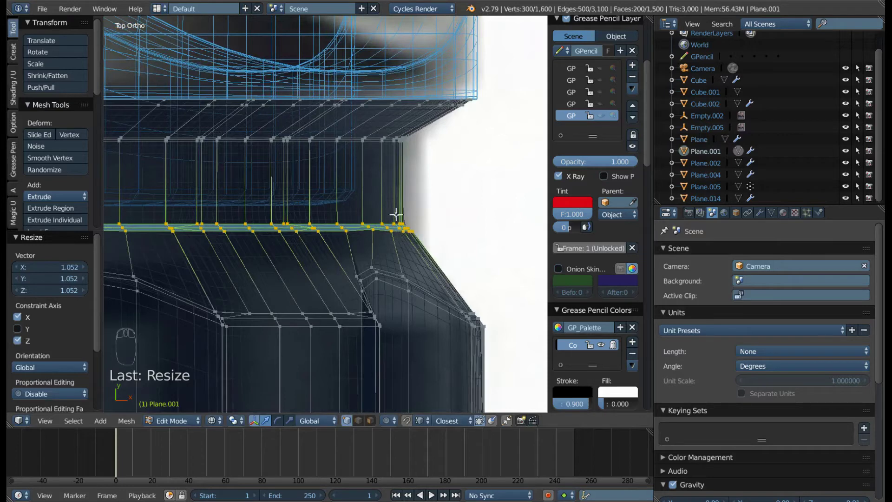
pyautogui.moveTo(411, 200); pyautogui.dragTo(315, 184)
# - Add an extra edge loop near the head rim and return to Object Mode
pyautogui.press('ctrl+r')
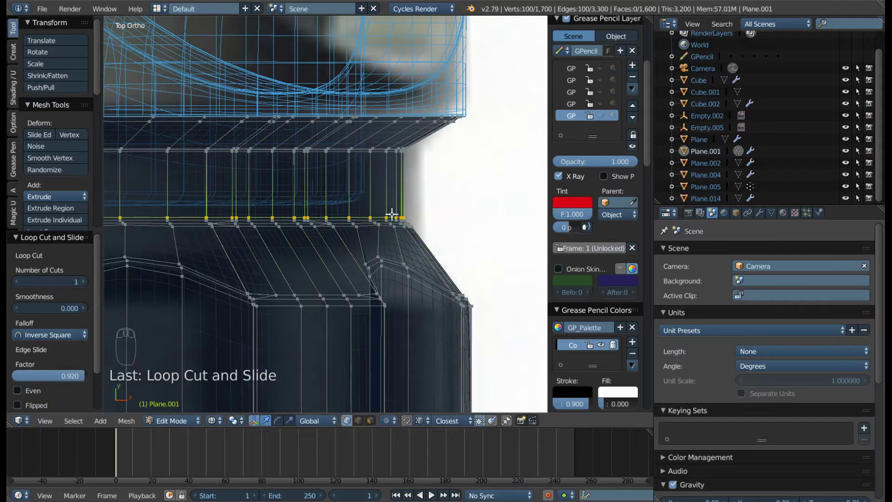
pyautogui.press('Tab')
pyautogui.press('z')
pyautogui.moveTo(336, 250); pyautogui.dragTo(514, 224)
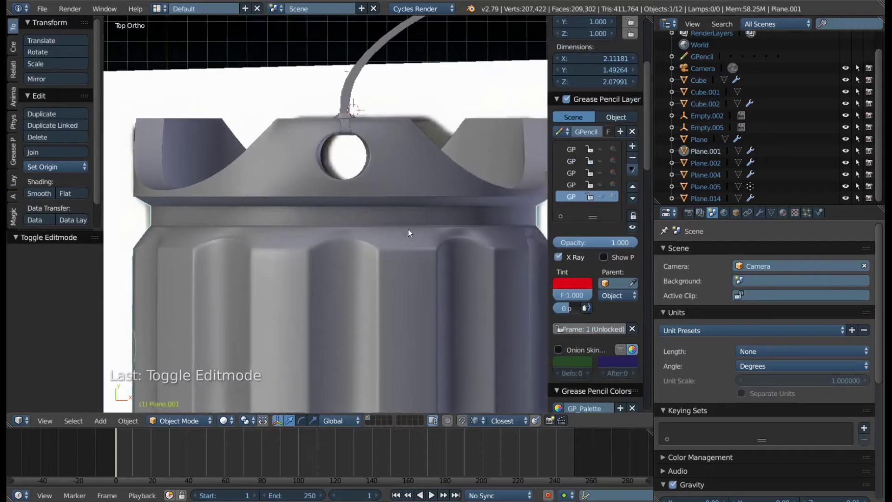
# - Orbit around the reference plane toward the flashlight head
pyautogui.middleClick(312, 220)
pyautogui.middleClick(379, 261)
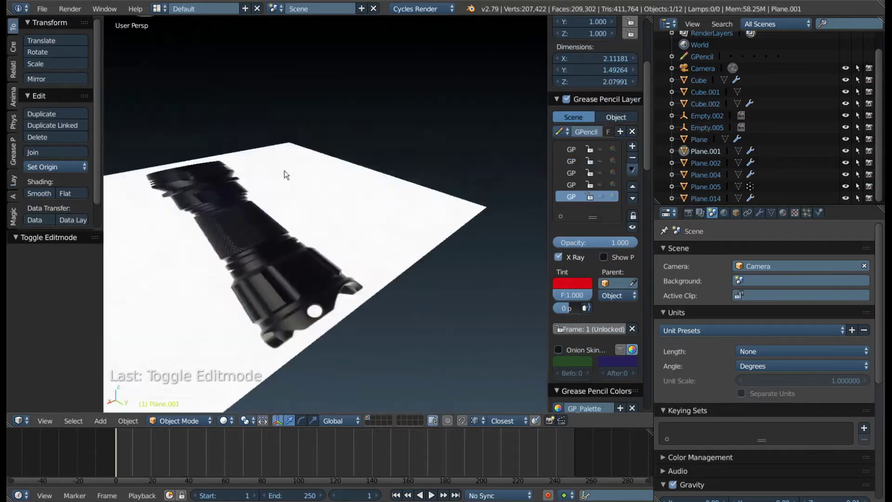
pyautogui.moveTo(326, 183); pyautogui.dragTo(427, 204)
pyautogui.moveTo(323, 205); pyautogui.dragTo(382, 179)
pyautogui.press('Tab')
pyautogui.press('Tab')
pyautogui.moveTo(381, 180); pyautogui.dragTo(344, 209)
pyautogui.click(381, 179)
pyautogui.click(344, 210)
pyautogui.moveTo(344, 210); pyautogui.dragTo(344, 209)
# - Bring the rim notch into close view and enter Edit Mode with a notch vertex picked
pyautogui.press('KP_Add')
pyautogui.scroll(-3)
pyautogui.moveTo(344, 207); pyautogui.dragTo(345, 201)
pyautogui.moveTo(346, 198); pyautogui.dragTo(362, 177)
pyautogui.press('Tab')
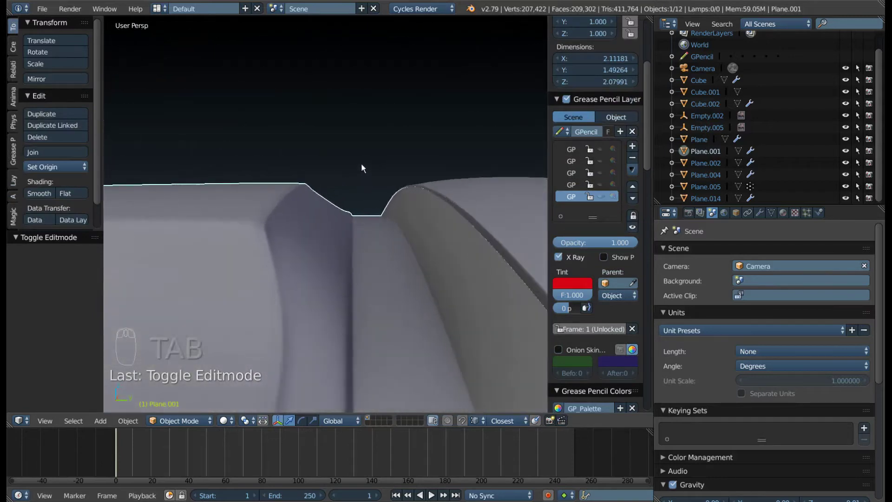
pyautogui.moveTo(346, 227); pyautogui.dragTo(361, 289)
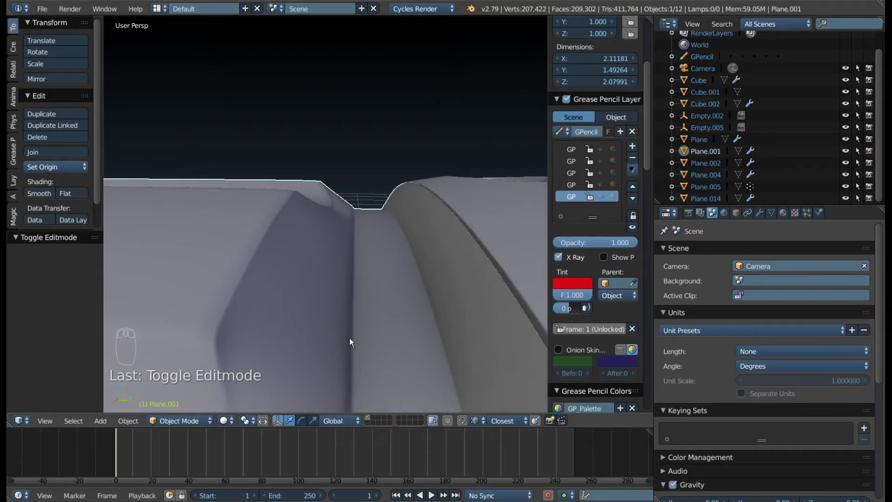
pyautogui.moveTo(349, 187); pyautogui.dragTo(303, 234)
pyautogui.press('Tab')
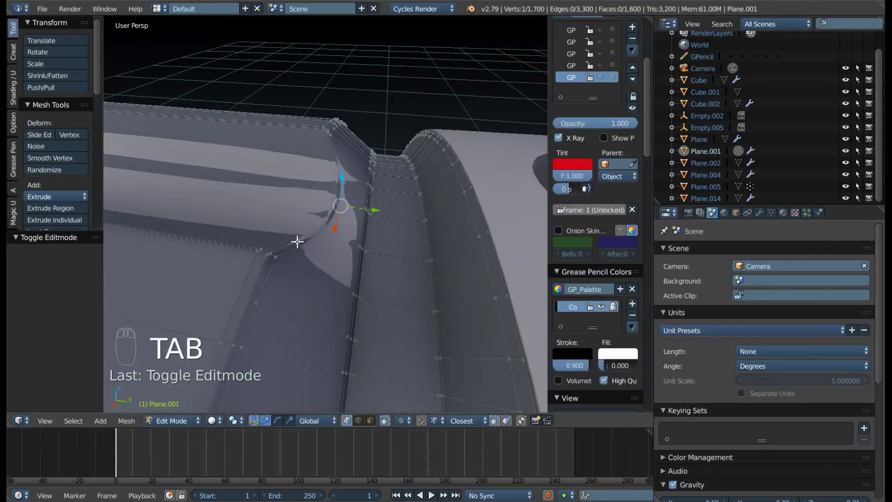
# - Select and grab vertices along the notch so the edges start following its shape
pyautogui.moveTo(324, 220); pyautogui.dragTo(288, 213)
pyautogui.scroll(3)
pyautogui.moveTo(342, 209); pyautogui.dragTo(613, 203)
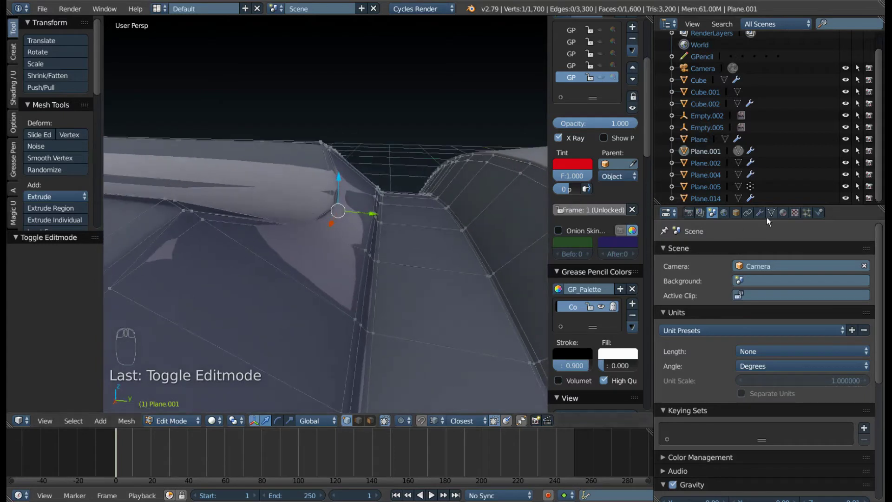
pyautogui.moveTo(772, 217); pyautogui.dragTo(790, 273)
pyautogui.moveTo(790, 272); pyautogui.dragTo(338, 221)
pyautogui.moveTo(365, 232); pyautogui.dragTo(315, 224)
pyautogui.press('c')
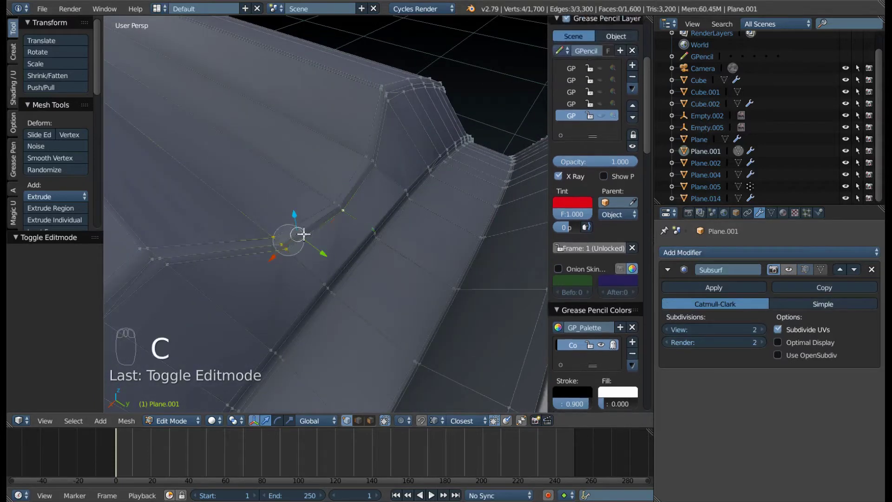
pyautogui.moveTo(381, 190); pyautogui.dragTo(241, 322)
pyautogui.moveTo(414, 257); pyautogui.dragTo(383, 262)
# - Adjust further notch vertices while orbiting around the groove
pyautogui.press('c')
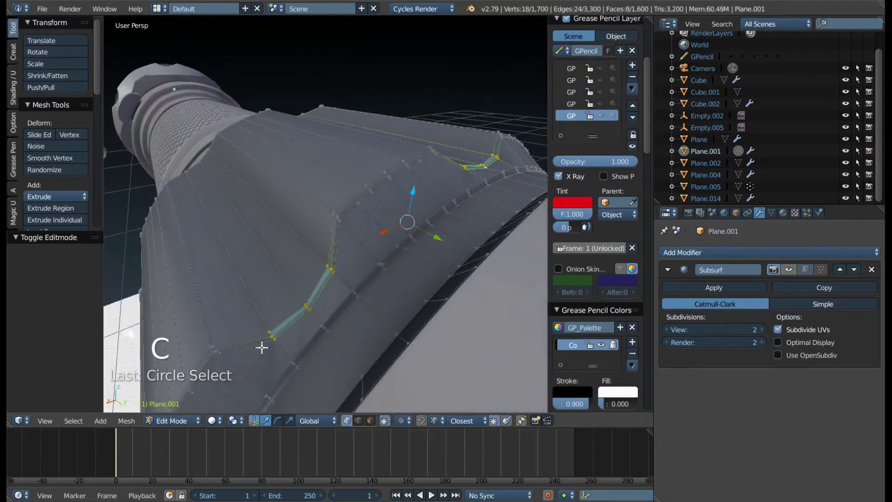
pyautogui.press('c')
pyautogui.moveTo(387, 288); pyautogui.dragTo(431, 337)
pyautogui.press('c')
pyautogui.moveTo(371, 271); pyautogui.dragTo(357, 314)
pyautogui.moveTo(422, 319); pyautogui.dragTo(360, 311)
pyautogui.press('c')
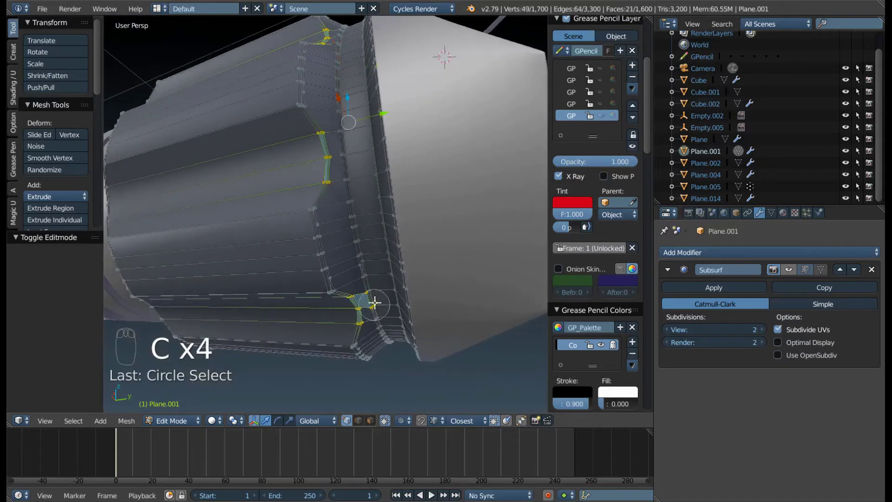
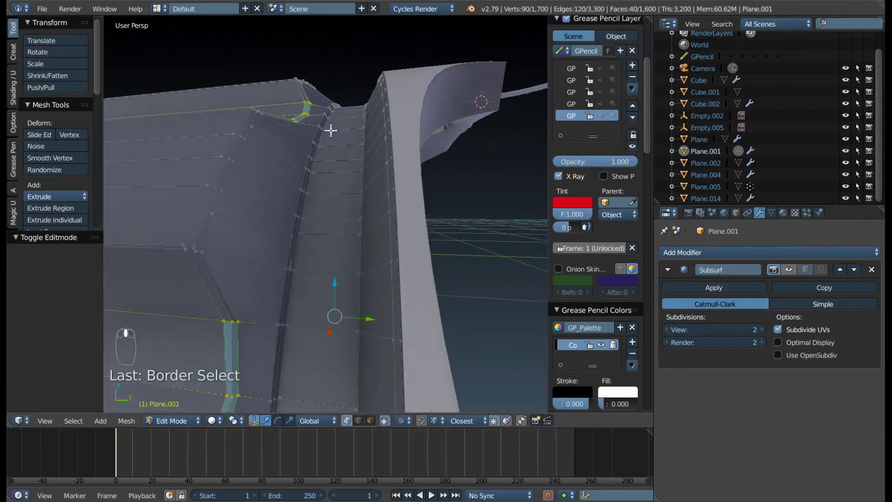
# - Orbit around the notch to inspect the reworked faces with subdivision smoothing
pyautogui.moveTo(325, 122); pyautogui.dragTo(303, 170)
pyautogui.moveTo(309, 183); pyautogui.dragTo(859, 213)
pyautogui.moveTo(794, 271); pyautogui.dragTo(258, 210)
pyautogui.moveTo(277, 204); pyautogui.dragTo(821, 263)
pyautogui.moveTo(822, 274); pyautogui.dragTo(362, 186)
pyautogui.moveTo(306, 211); pyautogui.dragTo(835, 266)
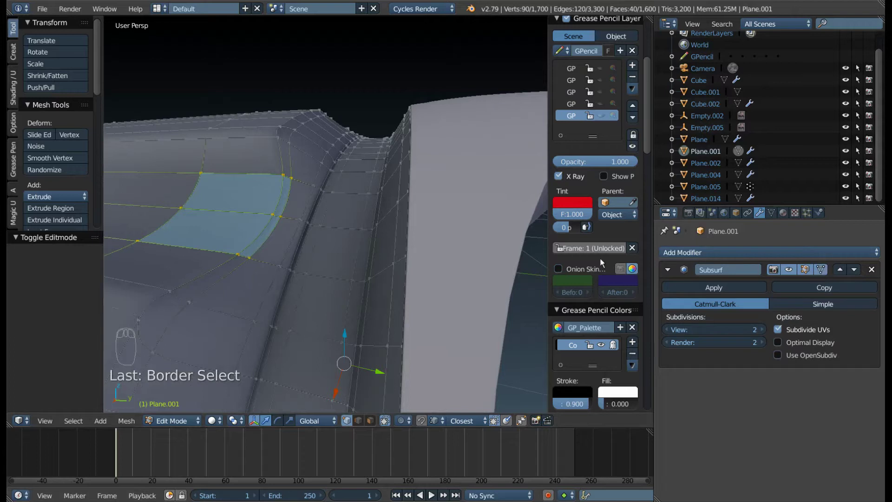
# - Scale the curved face panel slightly along one axis to fit against the groove
pyautogui.moveTo(275, 247); pyautogui.dragTo(357, 204)
pyautogui.press('s')
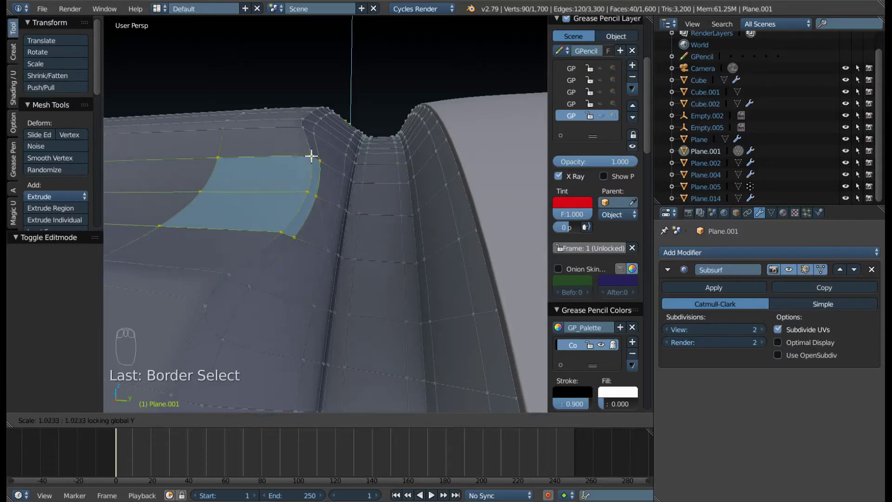
pyautogui.moveTo(338, 206); pyautogui.dragTo(355, 160)
pyautogui.press('s')
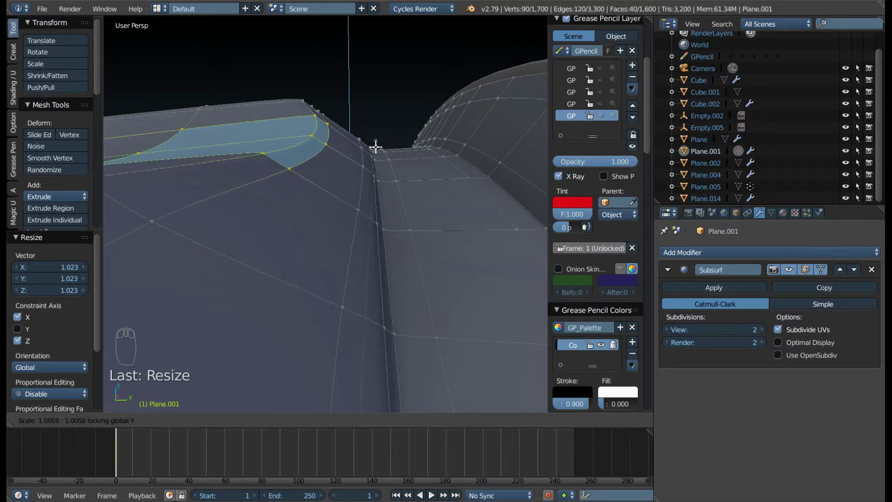
pyautogui.press('Tab')
pyautogui.middleClick(331, 164)
pyautogui.moveTo(335, 179); pyautogui.dragTo(321, 189)
pyautogui.moveTo(388, 227); pyautogui.dragTo(260, 201)
pyautogui.moveTo(243, 230); pyautogui.dragTo(416, 118)
pyautogui.press('Tab')
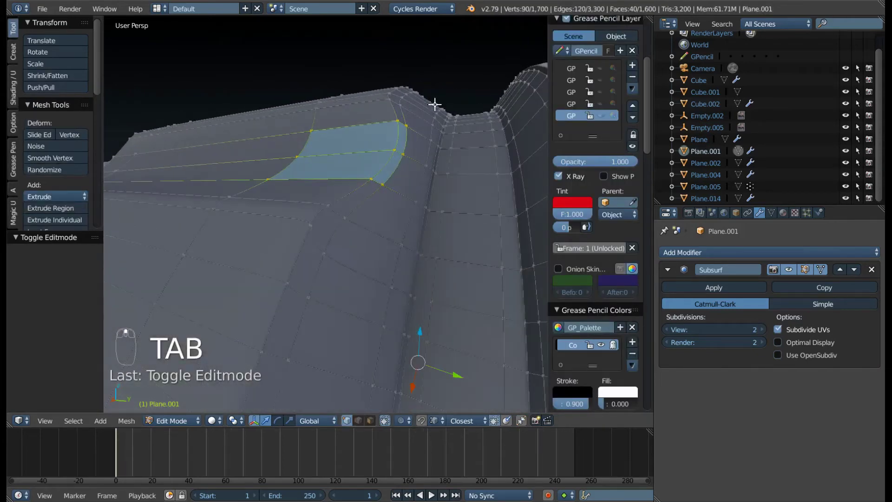
# - Shrink the edge beside the groove very slightly and check it in Object Mode
pyautogui.press('s')
pyautogui.middleClick(442, 118)
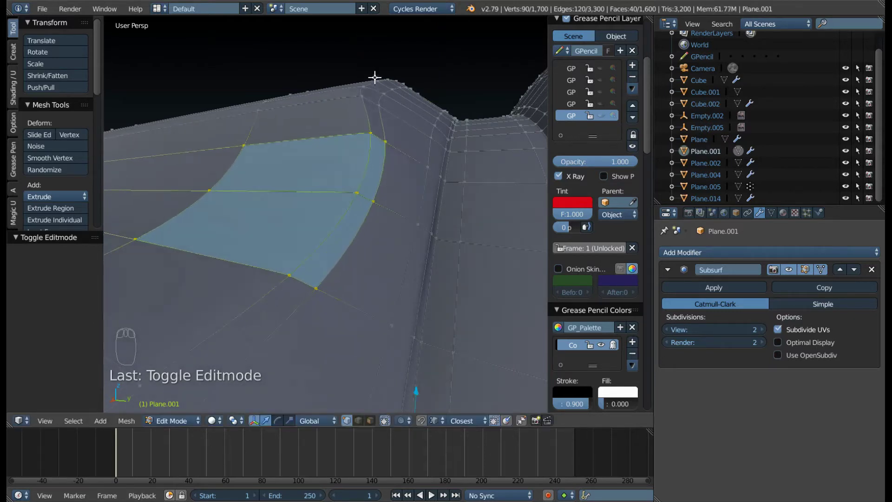
pyautogui.press('s')
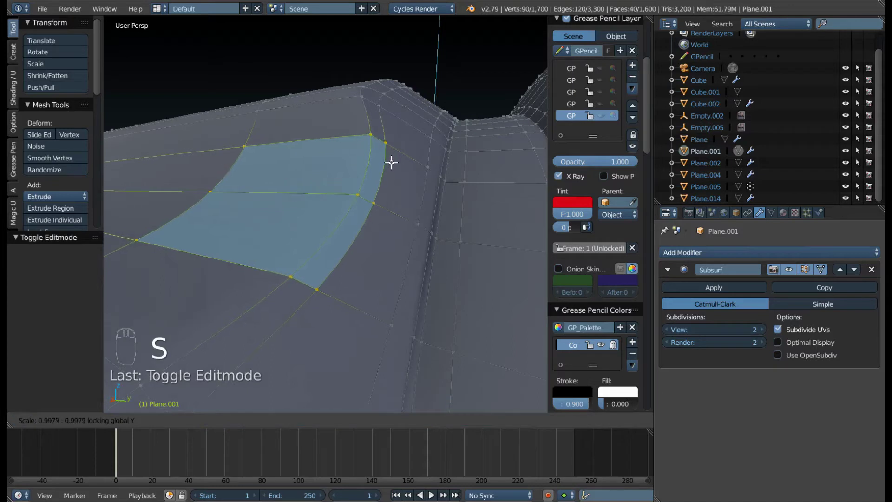
pyautogui.moveTo(428, 191); pyautogui.dragTo(425, 160)
pyautogui.press('s')
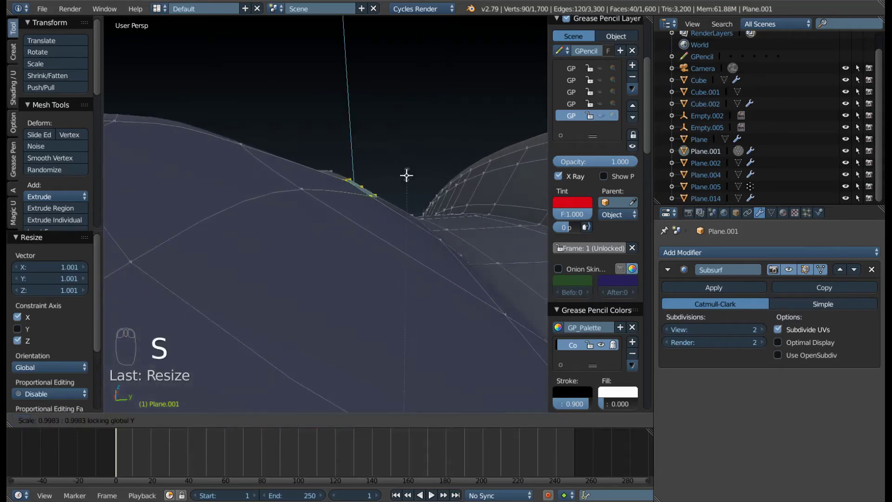
pyautogui.moveTo(407, 175); pyautogui.dragTo(366, 216)
pyautogui.press('Tab')
pyautogui.press('Tab')
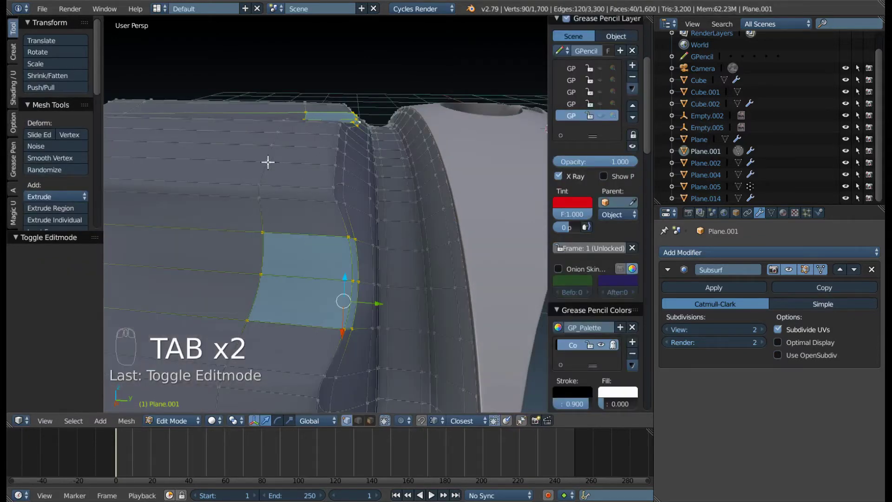
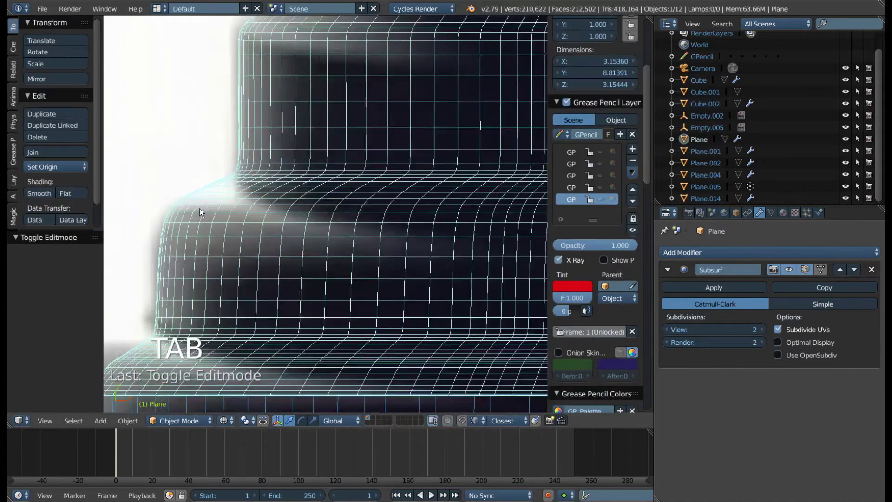
# - Shift the bend's edge loop about -0.05 along Y and view the smoothed surface
pyautogui.press('Tab')
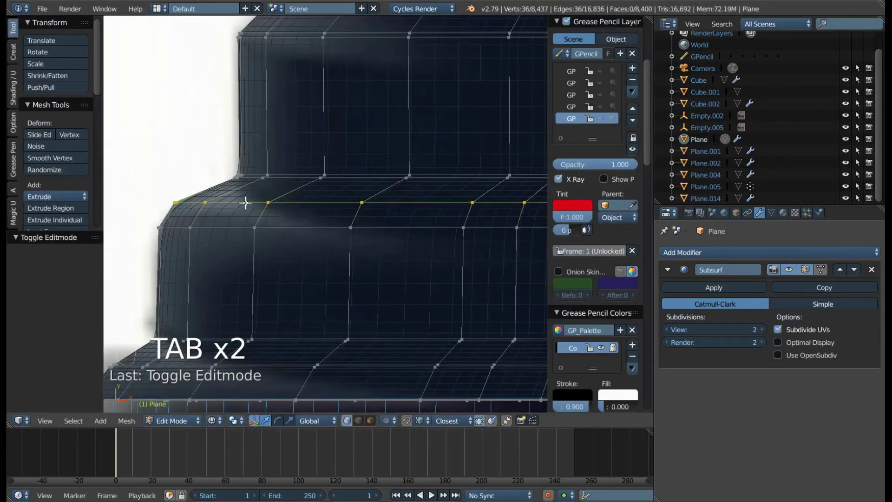
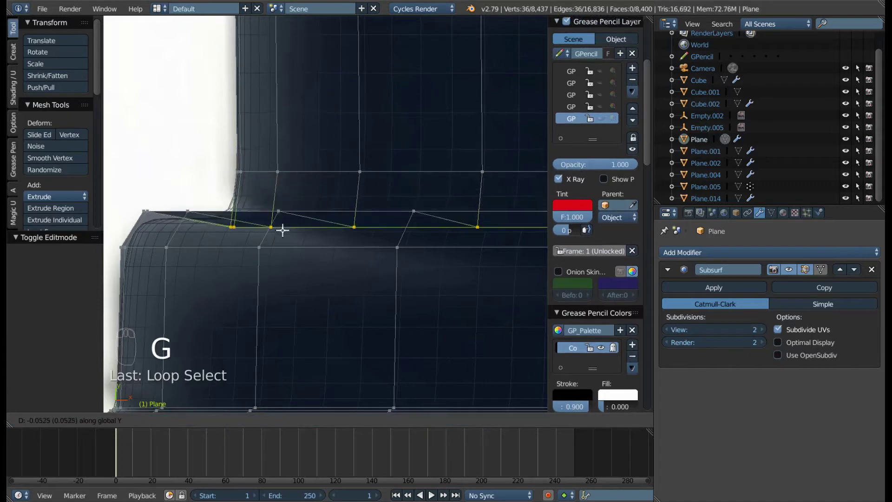
pyautogui.press('z')
pyautogui.press('z')
pyautogui.press('z')
pyautogui.press('Tab')
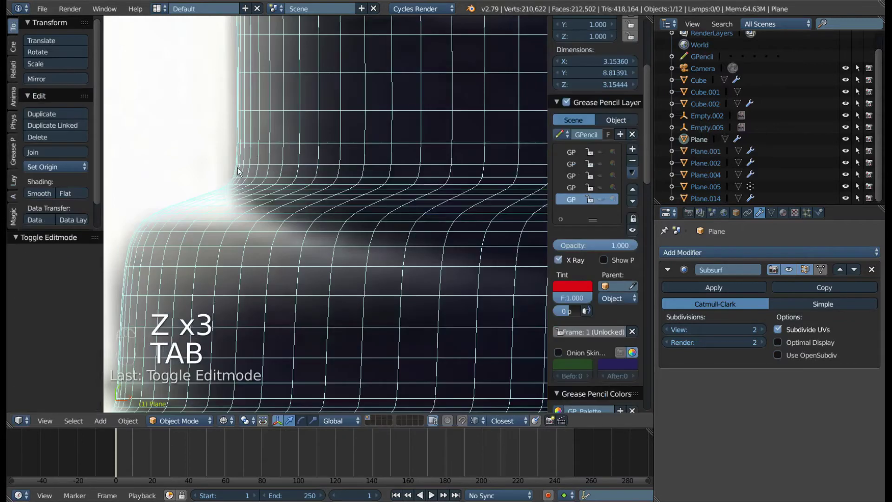
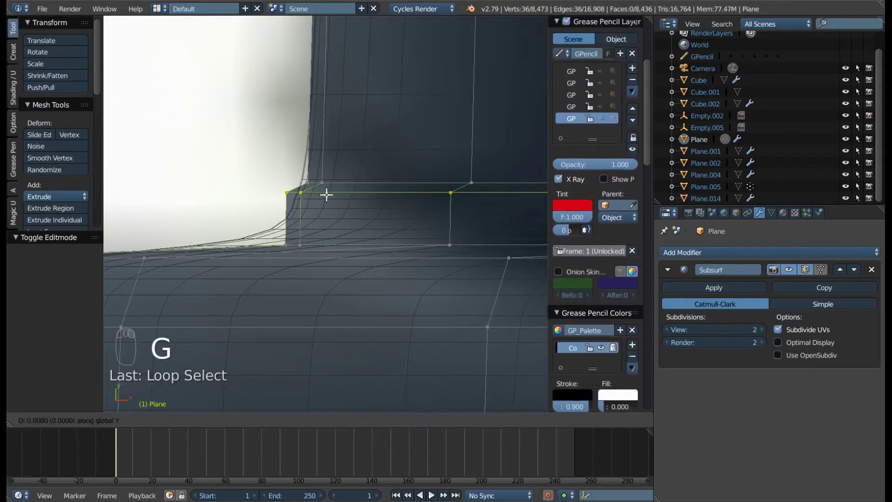
# - Scale the groove-corner edge ring slightly after moving it along Y
pyautogui.press('s')
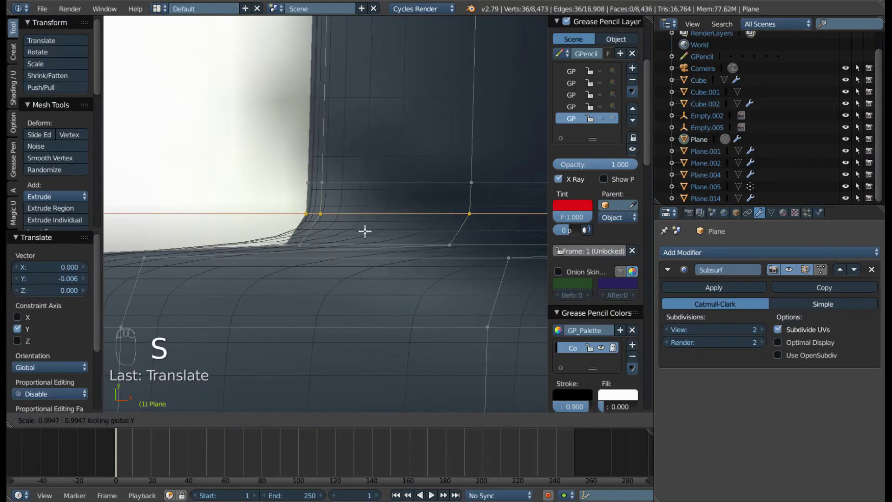
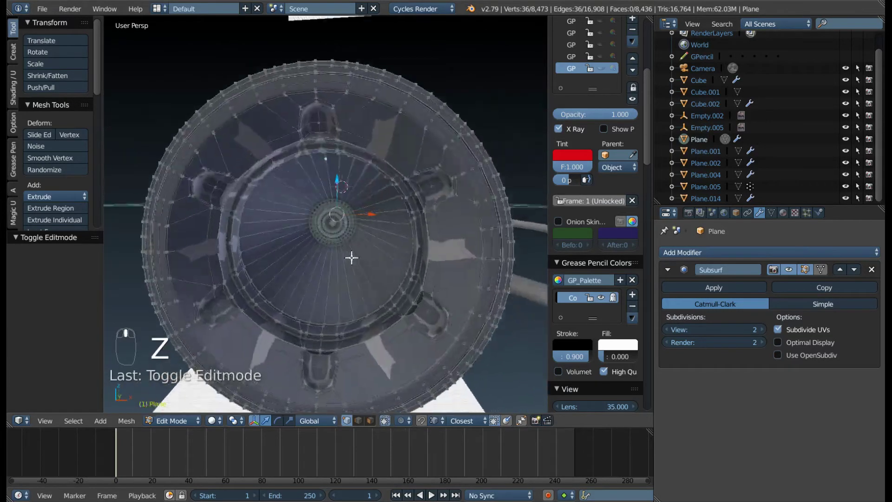
pyautogui.press('ctrl+Tab')
pyautogui.moveTo(330, 222); pyautogui.dragTo(329, 220)
pyautogui.middleClick(329, 221)
pyautogui.press('ctrl+KP_Add')
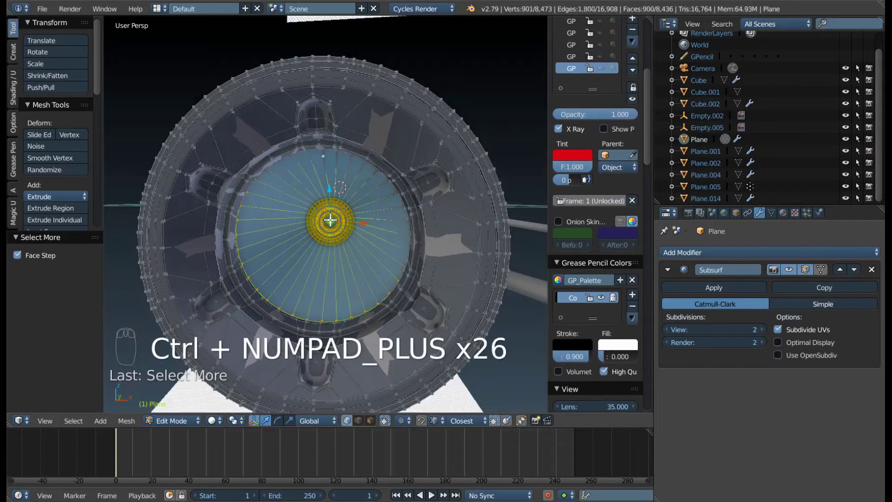
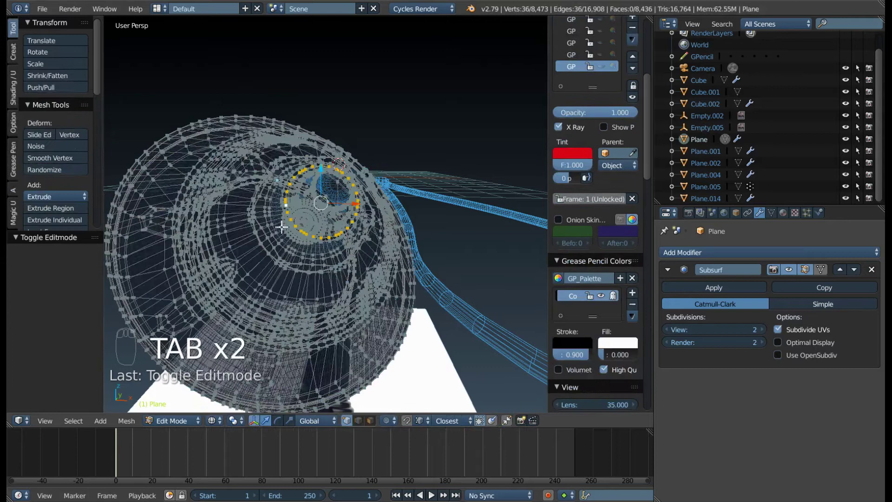
# - Grow a selection across the lens front faces and hide them to expose the mesh behind
pyautogui.press('z')
pyautogui.moveTo(305, 220); pyautogui.dragTo(285, 214)
pyautogui.moveTo(295, 222); pyautogui.dragTo(281, 216)
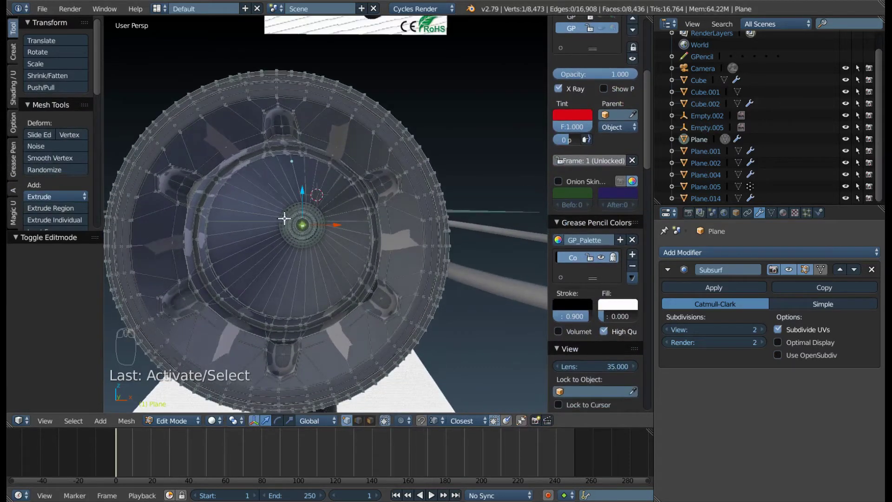
pyautogui.press('ctrl+KP_Add')
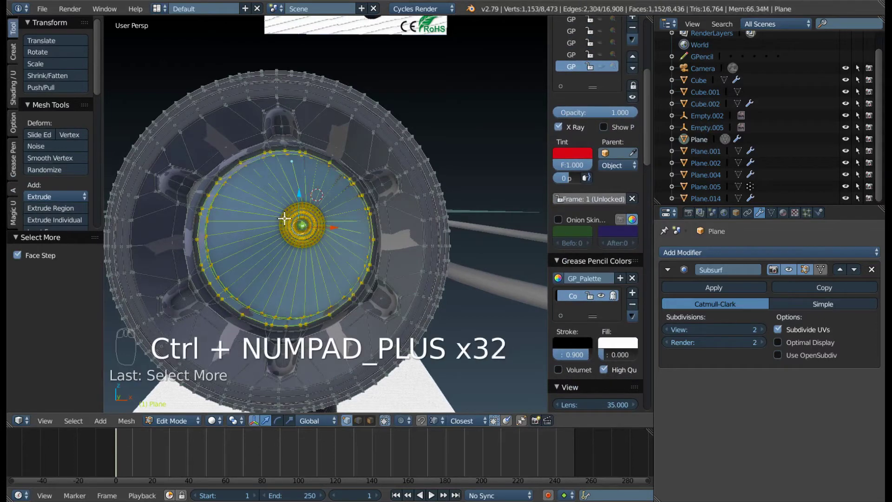
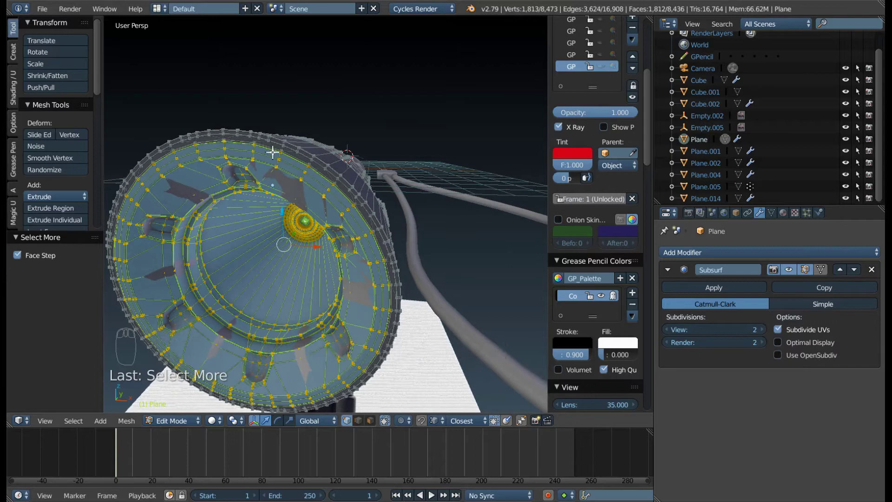
pyautogui.press('h')
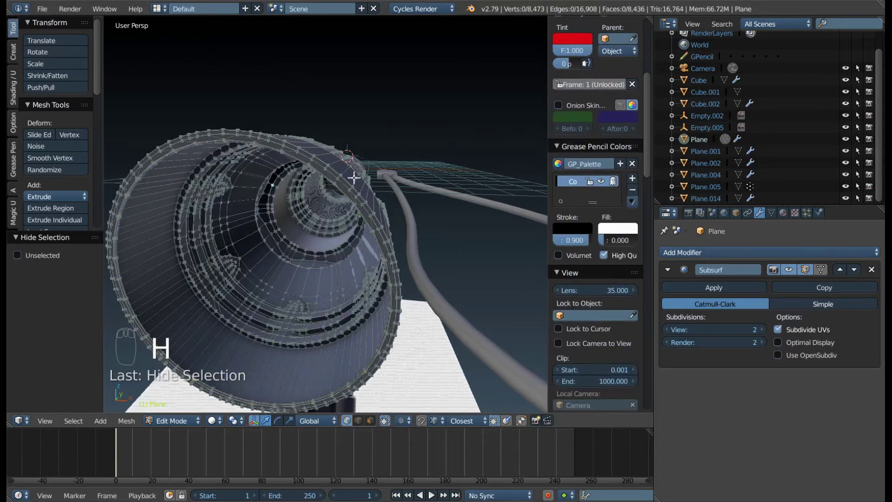
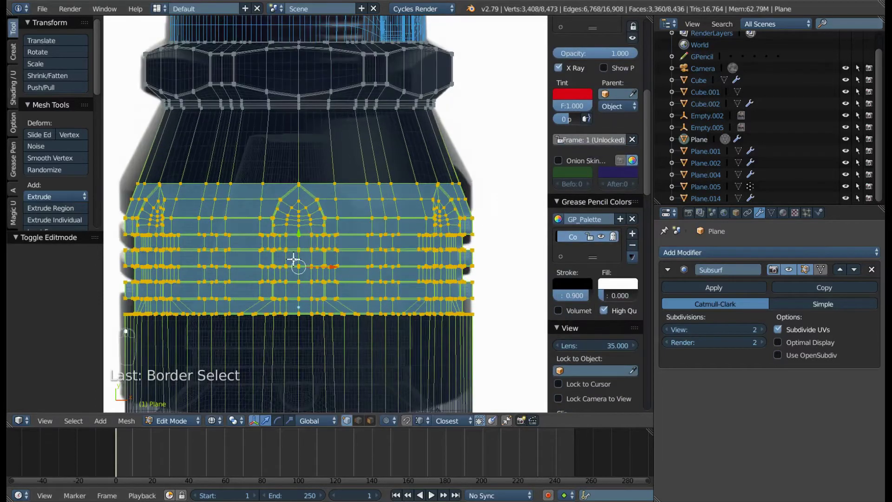
# - Move the grooved band along the body and view the solid-shaded head in Object Mode
pyautogui.press('g')
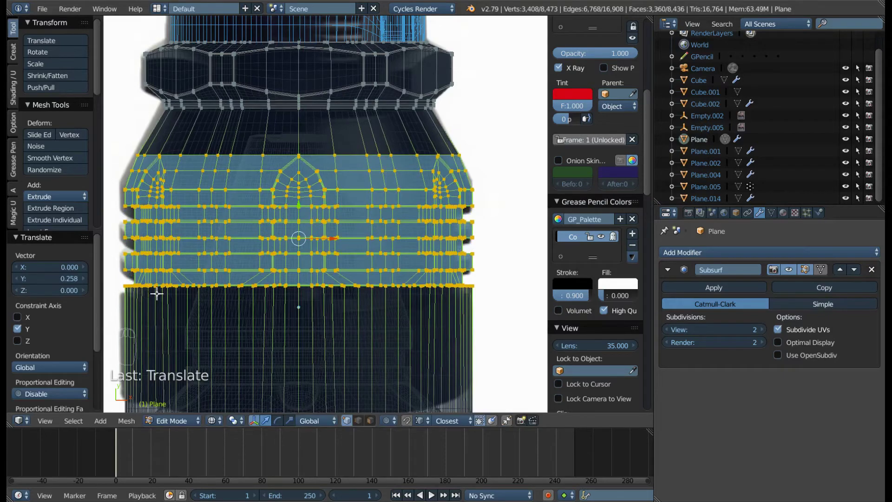
pyautogui.press('Tab')
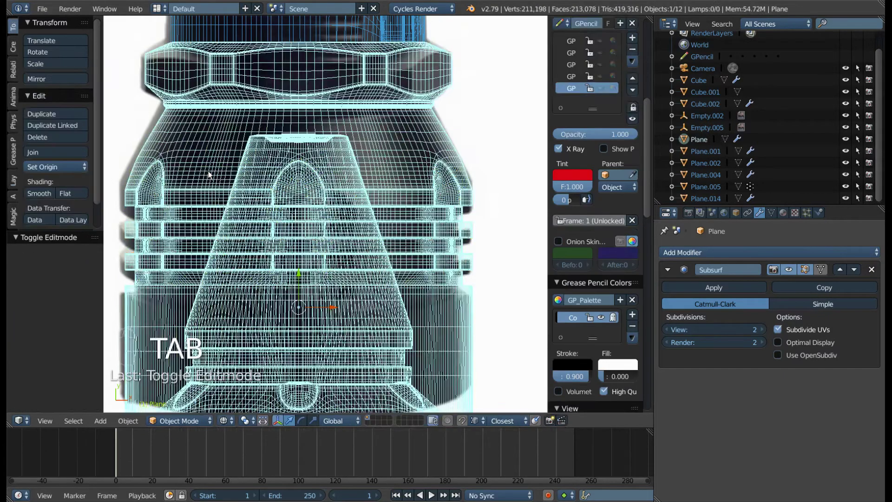
pyautogui.press('z')
pyautogui.moveTo(137, 194); pyautogui.dragTo(433, 115)
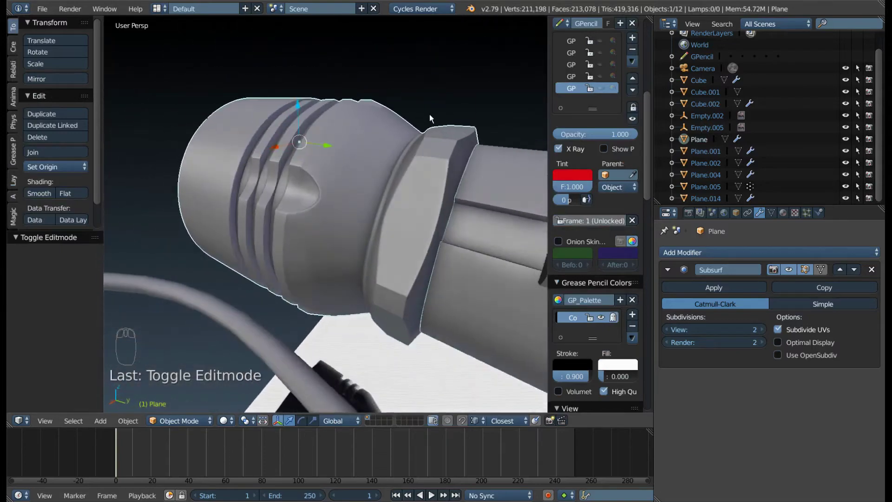
# - Orbit close to the oval recess beneath the grooves in Edit Mode
pyautogui.moveTo(339, 216); pyautogui.dragTo(382, 114)
pyautogui.scroll(3)
pyautogui.moveTo(241, 203); pyautogui.dragTo(812, 273)
pyautogui.press('Tab')
pyautogui.moveTo(823, 273); pyautogui.dragTo(373, 179)
pyautogui.moveTo(314, 227); pyautogui.dragTo(337, 207)
pyautogui.press('ctrl+Tab')
pyautogui.moveTo(321, 186); pyautogui.dragTo(279, 158)
# - Select the faces inside the recess and smooth their vertices
pyautogui.press('a')
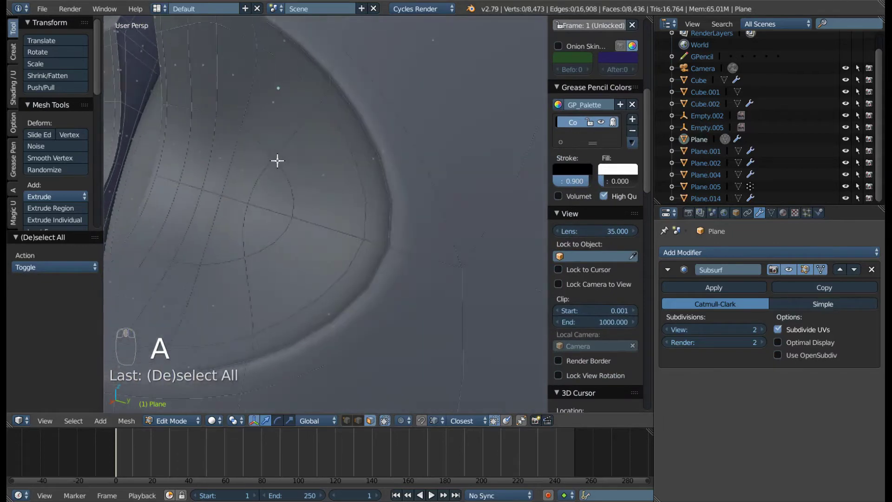
pyautogui.moveTo(342, 211); pyautogui.dragTo(333, 195)
pyautogui.moveTo(396, 209); pyautogui.dragTo(353, 212)
pyautogui.moveTo(401, 214); pyautogui.dragTo(334, 195)
pyautogui.press('w')
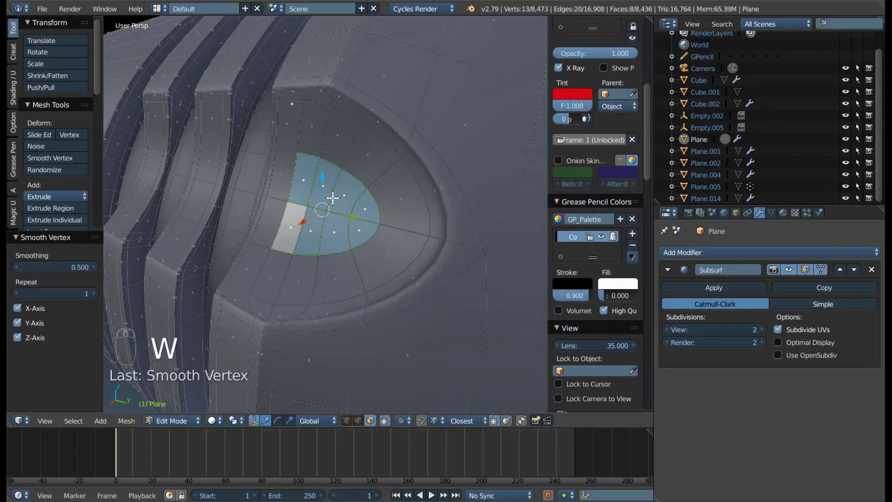
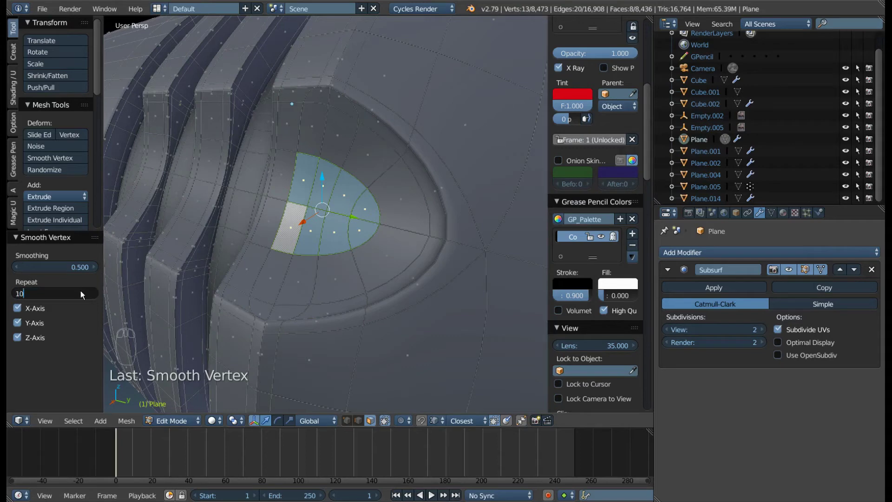
# - Set the Smooth Vertex Repeat to 10 on the recess patch and return to Object Mode
pyautogui.moveTo(332, 211); pyautogui.dragTo(267, 215)
pyautogui.press('Tab')
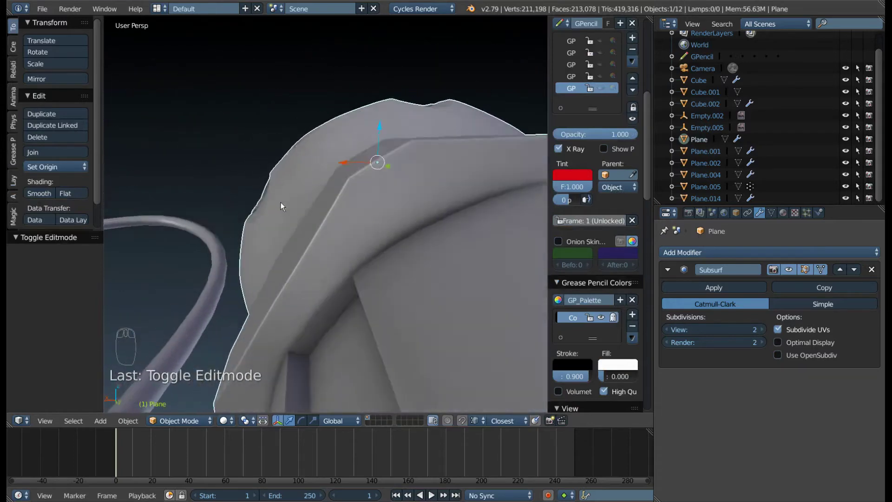
# - Orbit around the head and re-enter Edit Mode on the flashlight mesh
pyautogui.moveTo(281, 192); pyautogui.dragTo(410, 219)
pyautogui.press('ctrl+z')
pyautogui.press('Tab')
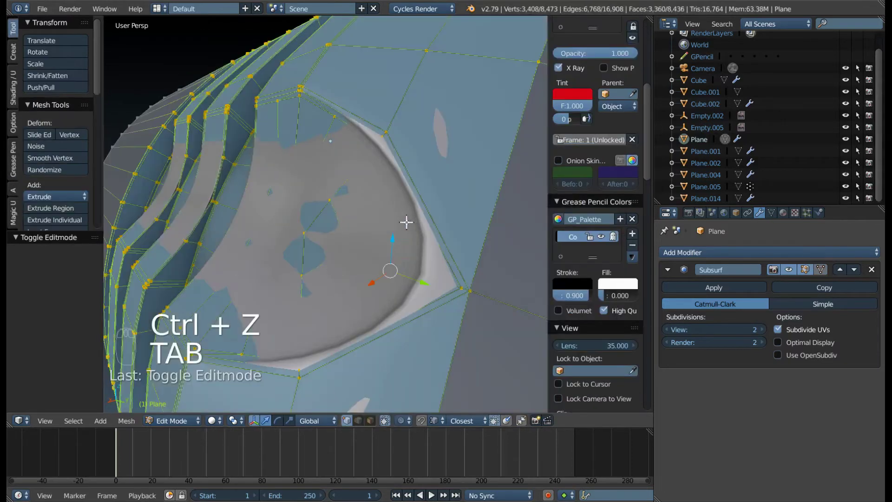
# - Smooth a recess face patch with Repeat 3 in face select and inspect the shaded result
pyautogui.middleClick(302, 246)
pyautogui.press('ctrl+Tab')
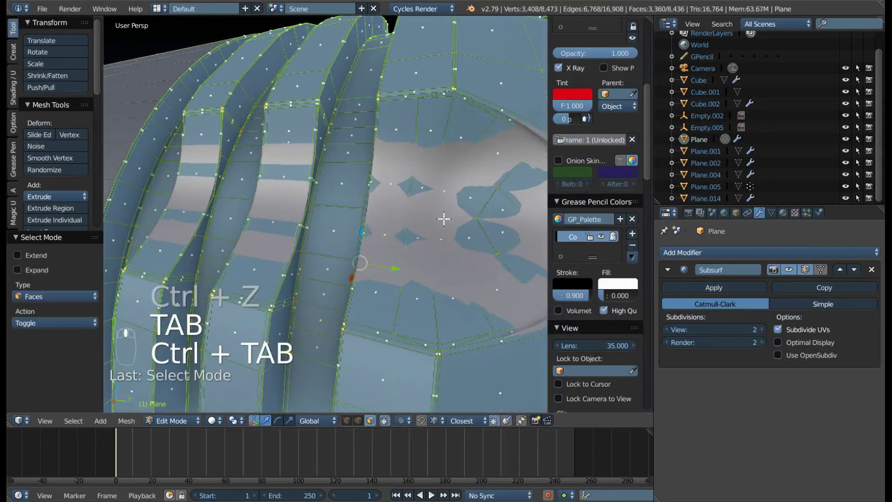
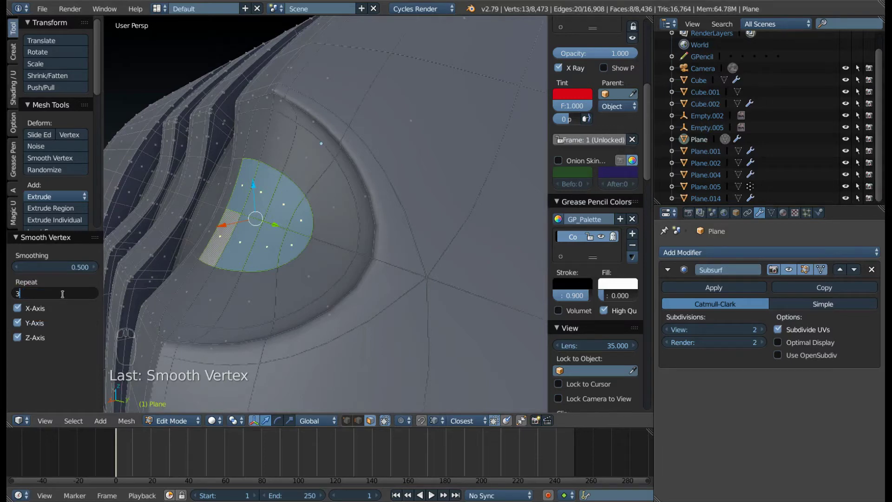
pyautogui.press('Tab')
pyautogui.moveTo(284, 215); pyautogui.dragTo(410, 230)
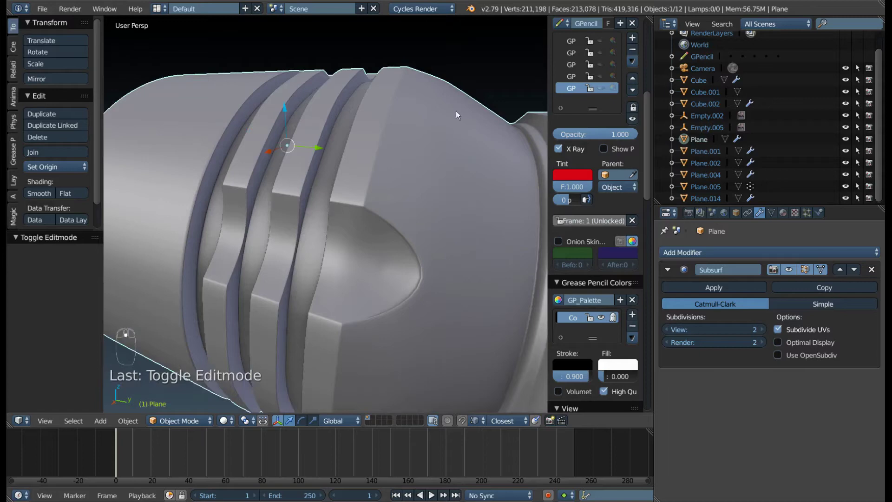
pyautogui.moveTo(458, 106); pyautogui.dragTo(426, 195)
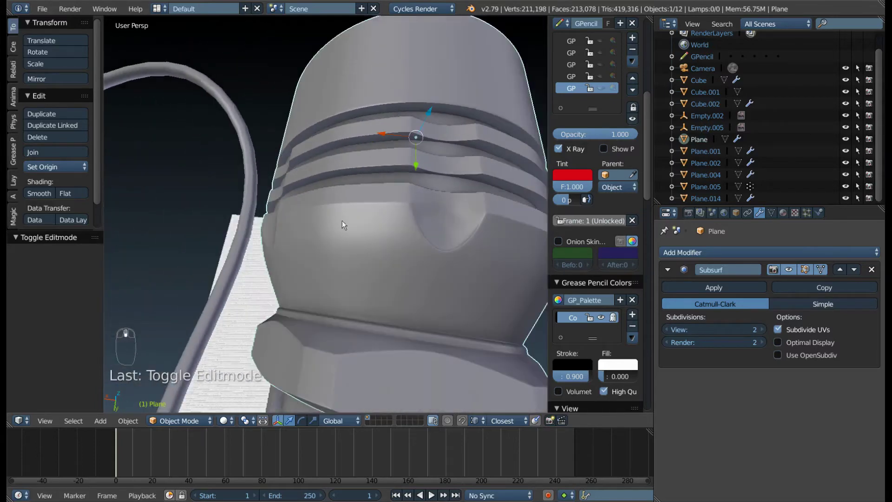
pyautogui.moveTo(337, 226); pyautogui.dragTo(290, 162)
# - Back in Edit Mode, select another fan of recess faces and apply Smooth Vertex
pyautogui.press('Tab')
pyautogui.moveTo(264, 144); pyautogui.dragTo(282, 159)
pyautogui.press('w')
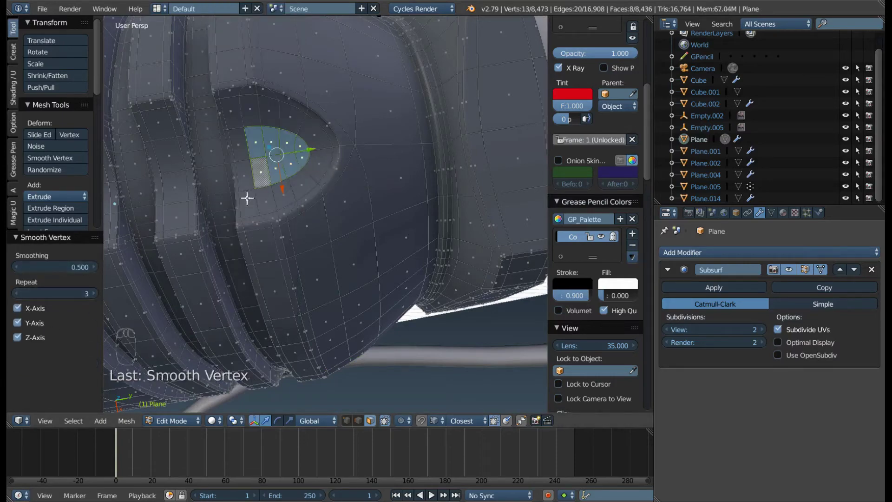
# - Orbit under the oval recess to view its rim faces from below
pyautogui.scroll(3)
pyautogui.moveTo(252, 197); pyautogui.dragTo(204, 231)
pyautogui.middleClick(172, 203)
pyautogui.middleClick(281, 188)
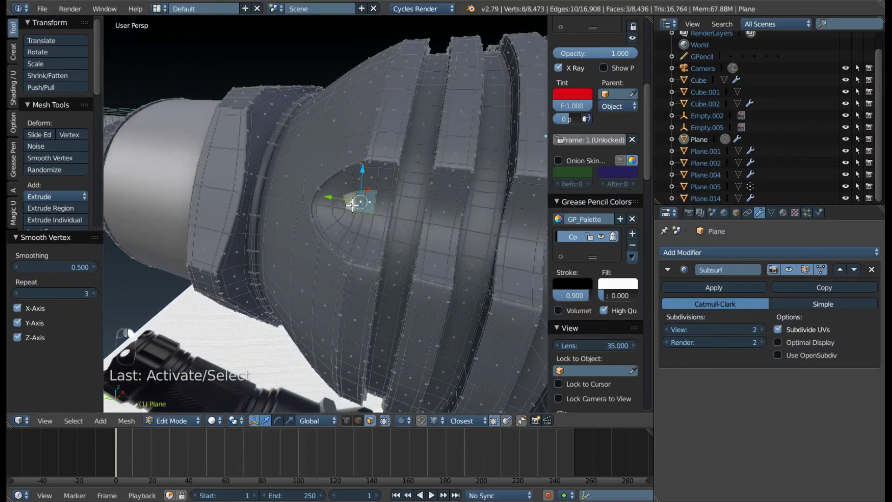
pyautogui.moveTo(344, 211); pyautogui.dragTo(431, 235)
pyautogui.moveTo(359, 314); pyautogui.dragTo(428, 235)
pyautogui.moveTo(428, 235); pyautogui.dragTo(412, 285)
pyautogui.moveTo(433, 295); pyautogui.dragTo(441, 257)
# - Extend a shortest-path face selection along the recess rim, then view the shaded head in Object Mode
pyautogui.moveTo(463, 305); pyautogui.dragTo(336, 286)
pyautogui.moveTo(390, 276); pyautogui.dragTo(370, 197)
pyautogui.moveTo(418, 307); pyautogui.dragTo(353, 171)
pyautogui.moveTo(353, 171); pyautogui.dragTo(382, 114)
pyautogui.moveTo(401, 219); pyautogui.dragTo(375, 128)
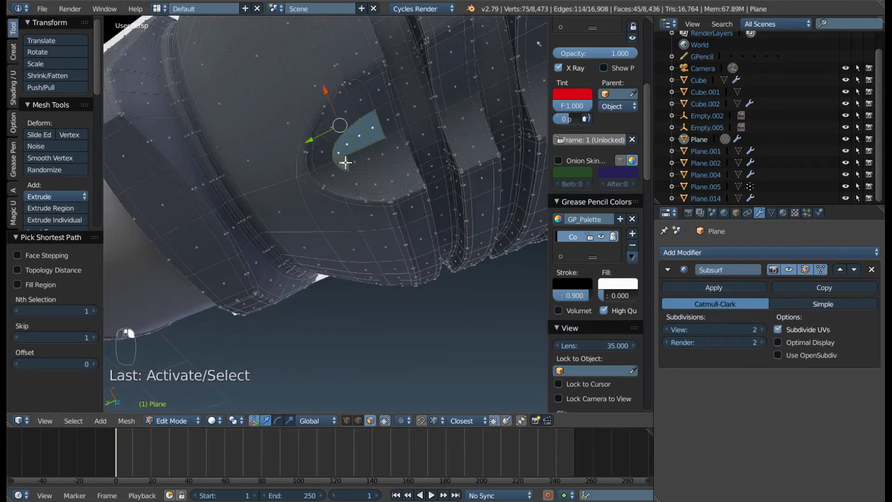
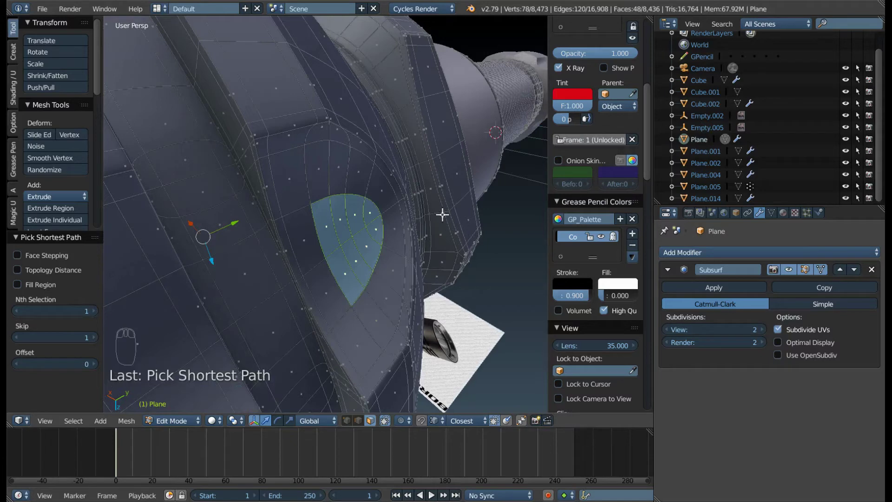
pyautogui.press('shift+r')
pyautogui.scroll(3)
pyautogui.press('Tab')
pyautogui.moveTo(339, 241); pyautogui.dragTo(236, 273)
# - Toggle between Edit and Object Mode while orbiting closer to the oval recess
pyautogui.scroll(-3)
pyautogui.middleClick(273, 192)
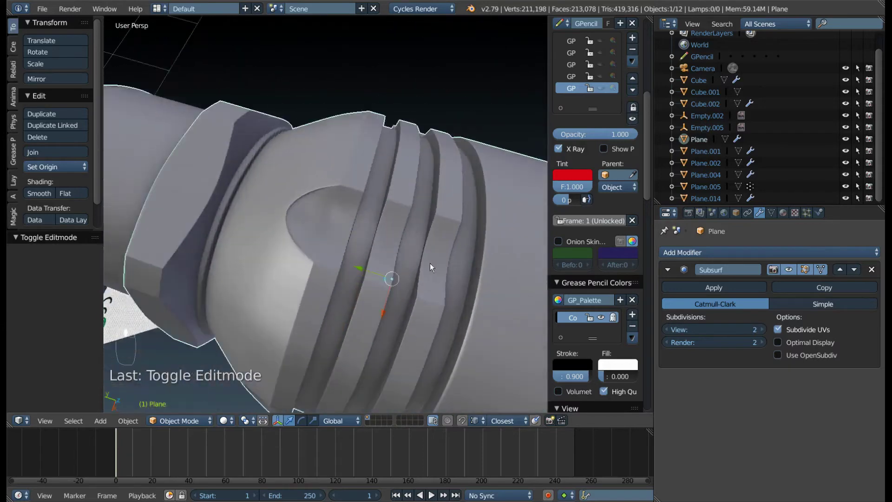
pyautogui.press('Tab')
pyautogui.press('shift+r')
pyautogui.press('Tab')
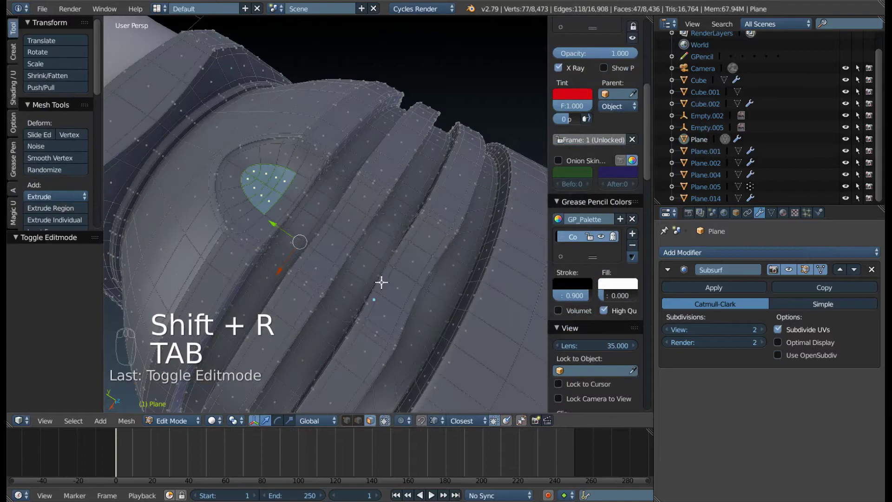
pyautogui.moveTo(200, 234); pyautogui.dragTo(185, 90)
pyautogui.press('Tab')
# - Orbit around the flashlight head in Object Mode to inspect the shaded recess
pyautogui.moveTo(191, 77); pyautogui.dragTo(309, 179)
pyautogui.press('Tab')
pyautogui.press('Tab')
pyautogui.middleClick(273, 179)
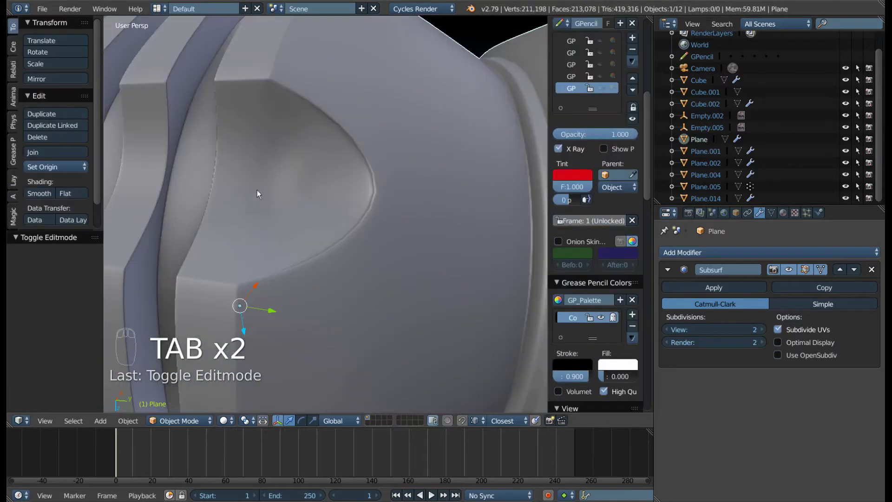
pyautogui.moveTo(296, 200); pyautogui.dragTo(296, 202)
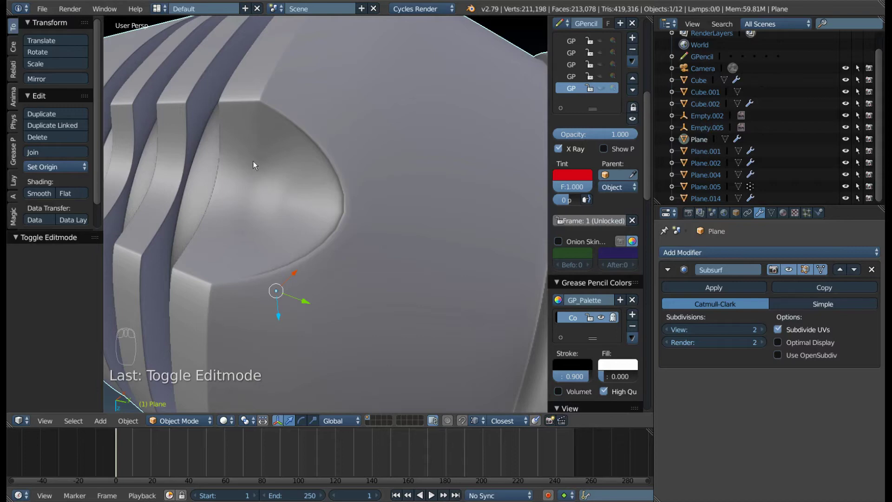
pyautogui.moveTo(259, 221); pyautogui.dragTo(284, 213)
# - Apply Smooth Vertex to the selected recess face fan and inspect it in Object Mode
pyautogui.press('Tab')
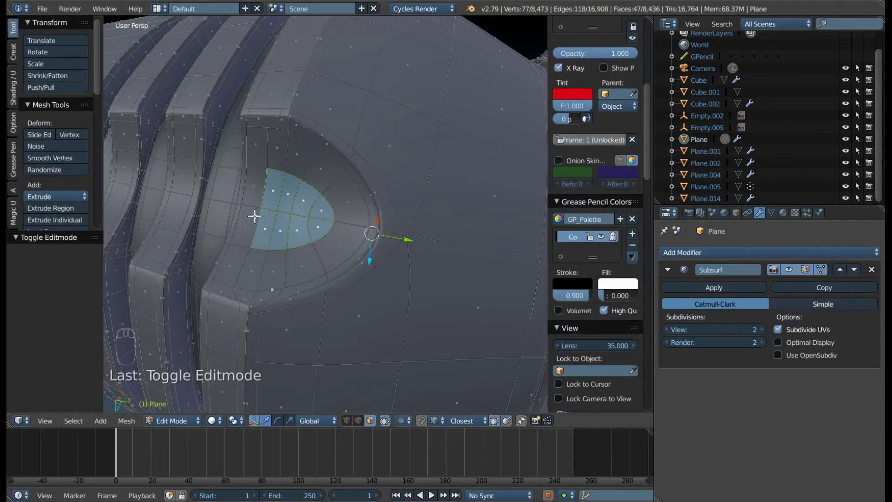
pyautogui.press('w')
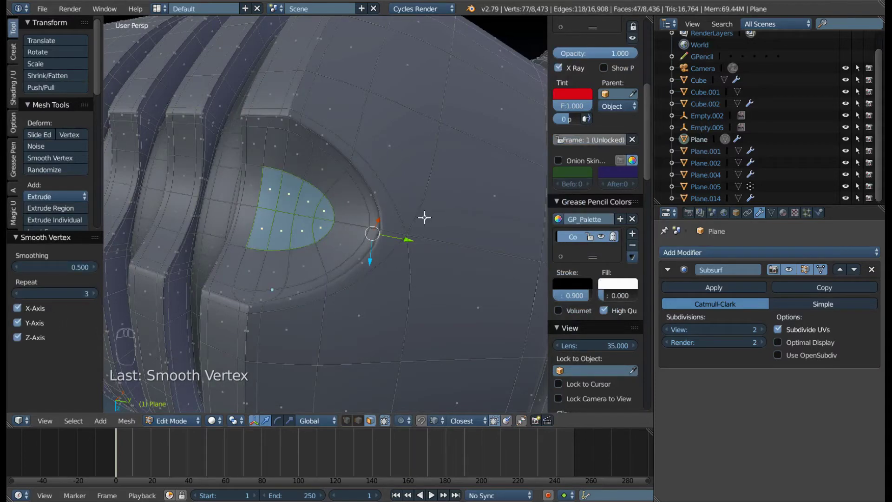
pyautogui.press('Tab')
pyautogui.scroll(-3)
pyautogui.moveTo(274, 225); pyautogui.dragTo(258, 222)
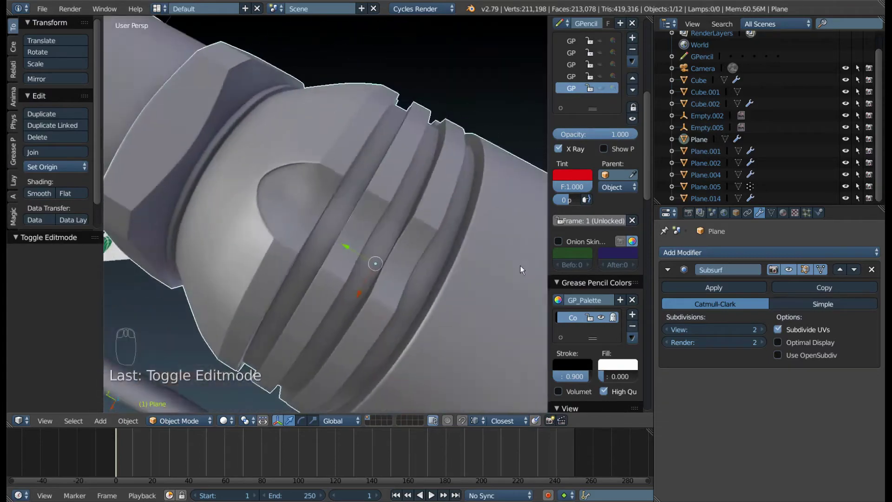
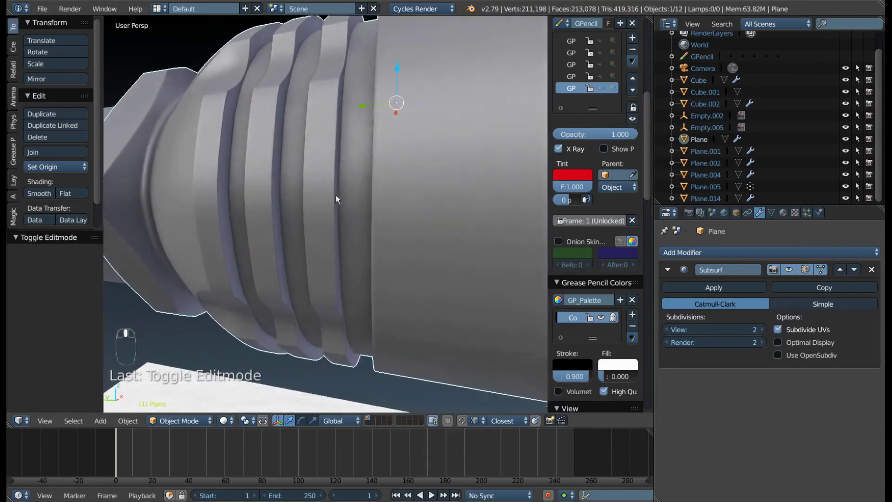
pyautogui.moveTo(343, 159); pyautogui.dragTo(288, 314)
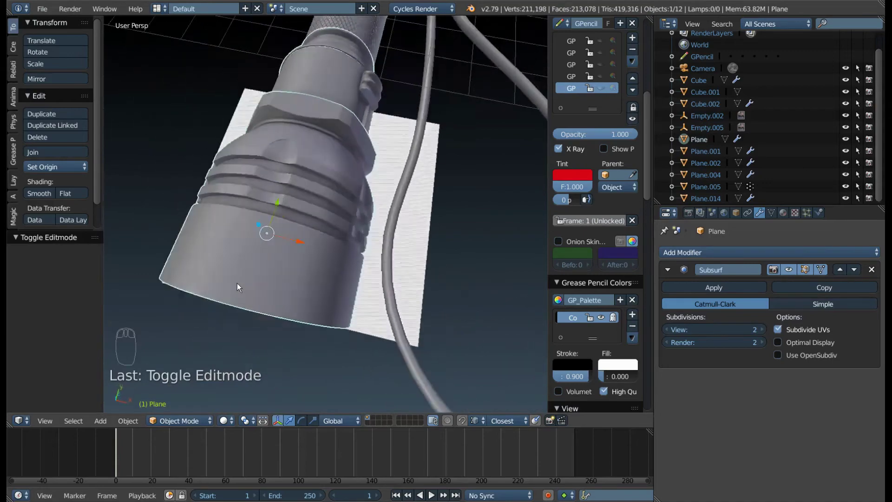
pyautogui.moveTo(262, 270); pyautogui.dragTo(475, 219)
pyautogui.press('F9')
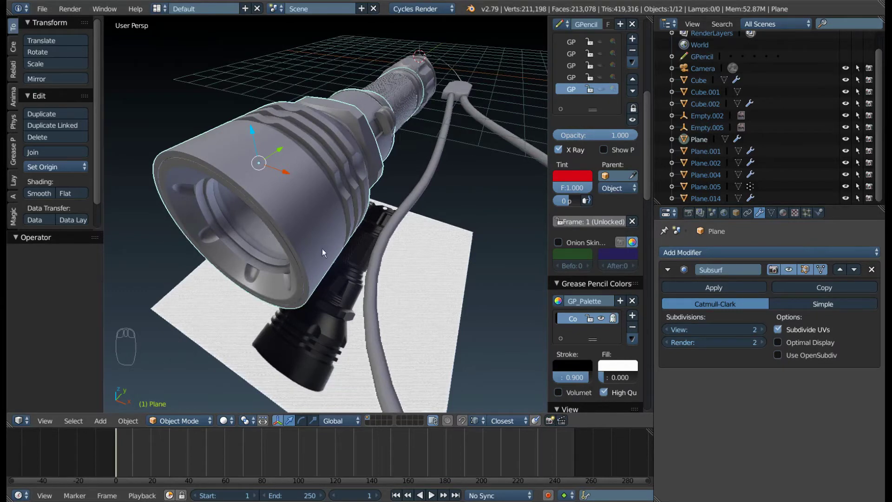
# - Move the strap's end clip along X beside the tail cap and rotate it slightly about Z
pyautogui.moveTo(406, 216); pyautogui.dragTo(455, 135)
pyautogui.moveTo(414, 215); pyautogui.dragTo(375, 253)
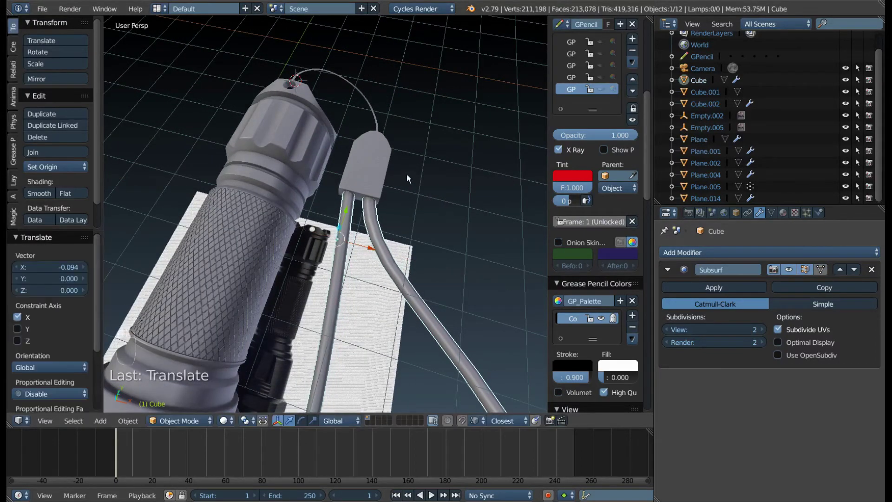
pyautogui.moveTo(361, 168); pyautogui.dragTo(328, 167)
pyautogui.press('r')
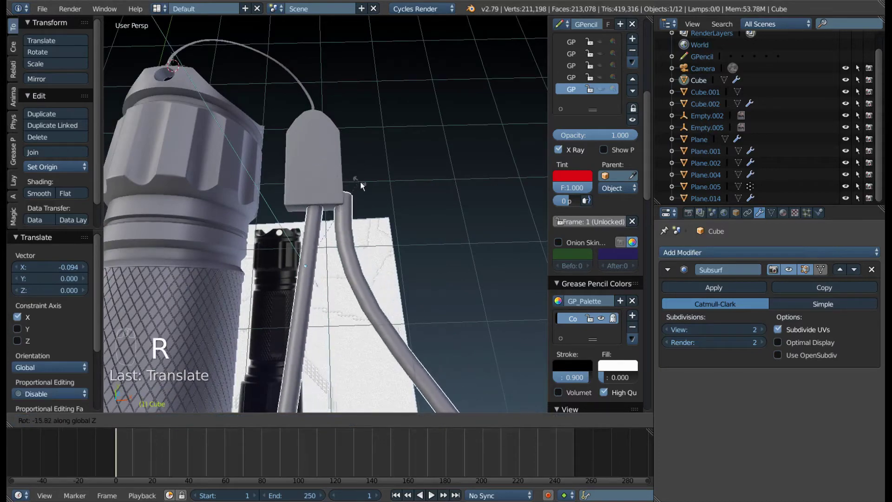
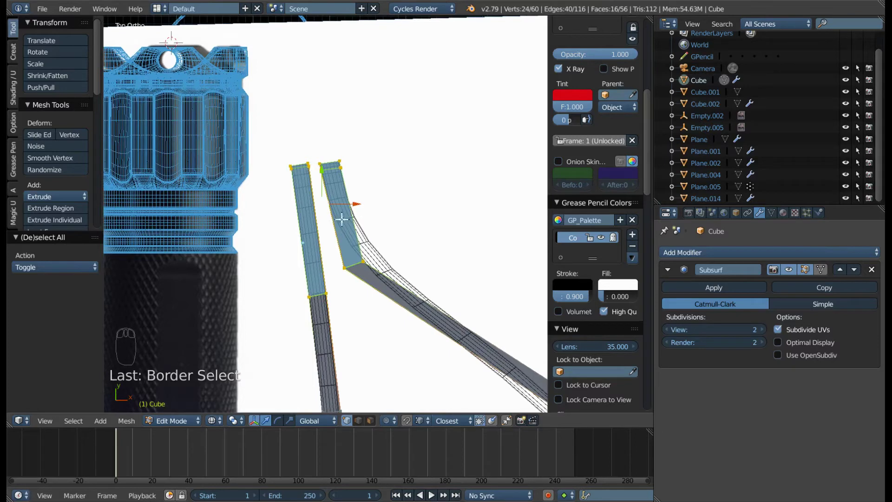
# - Rotate and move the two cable-end vertices so they tuck under the clip
pyautogui.press('r')
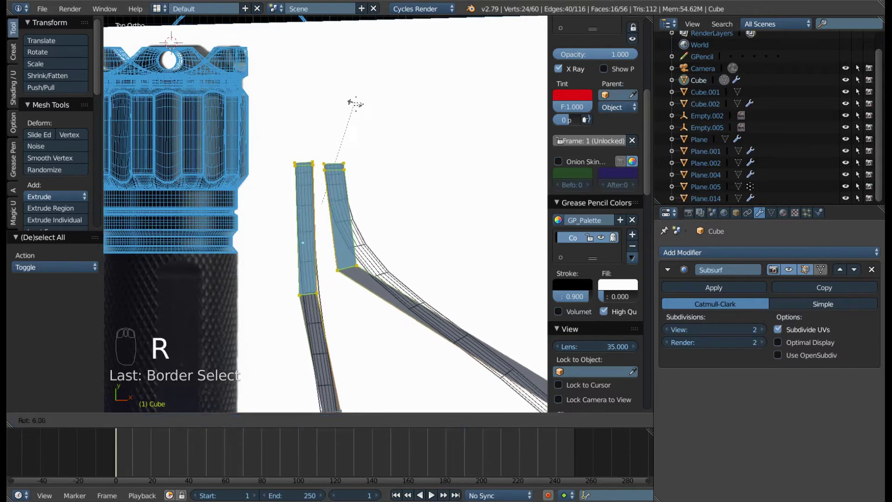
pyautogui.press('g')
pyautogui.press('z')
pyautogui.press('g')
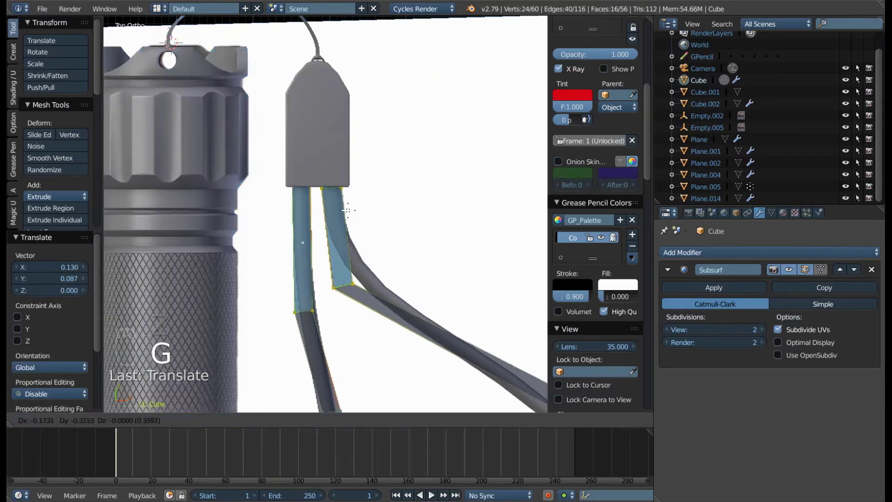
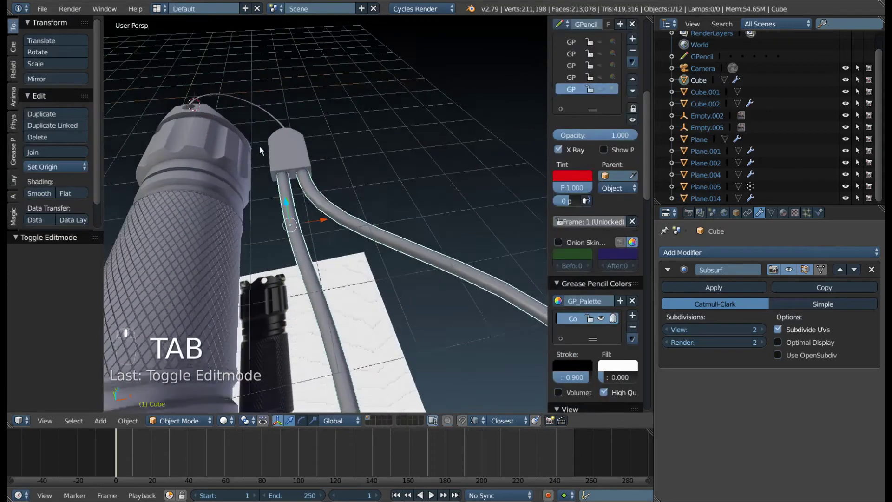
# - Select the clip object, enter Edit Mode on it and orbit to its top
pyautogui.moveTo(317, 215); pyautogui.dragTo(390, 313)
pyautogui.press('Tab')
pyautogui.moveTo(325, 221); pyautogui.dragTo(344, 194)
pyautogui.press('KP_Decimal')
pyautogui.scroll(-3)
pyautogui.moveTo(287, 207); pyautogui.dragTo(267, 352)
pyautogui.press('Tab')
# - Add a loop cut around the clip body and slide it toward the top edge
pyautogui.press('ctrl+1')
pyautogui.moveTo(282, 279); pyautogui.dragTo(235, 268)
pyautogui.moveTo(237, 268); pyautogui.dragTo(265, 229)
pyautogui.press('Tab')
pyautogui.press('ctrl+r')
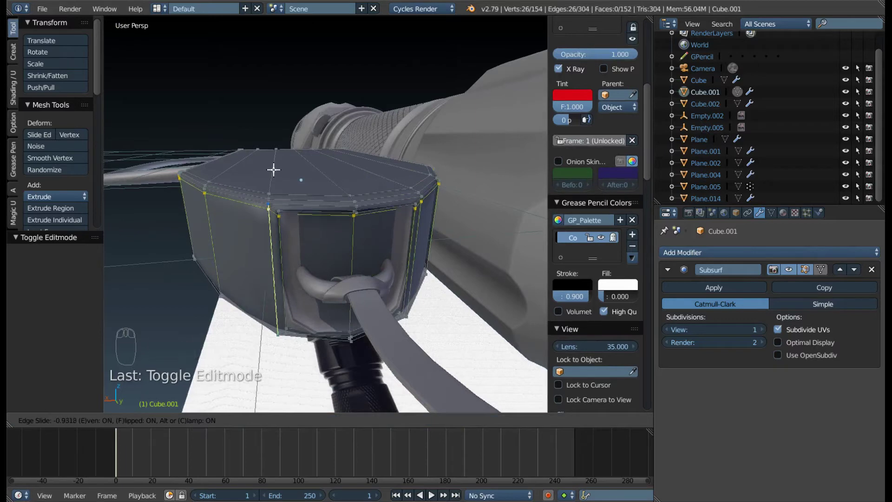
# - Add a supporting loop near the clip's top and a vertical loop slid toward an edge
pyautogui.press('ctrl+r')
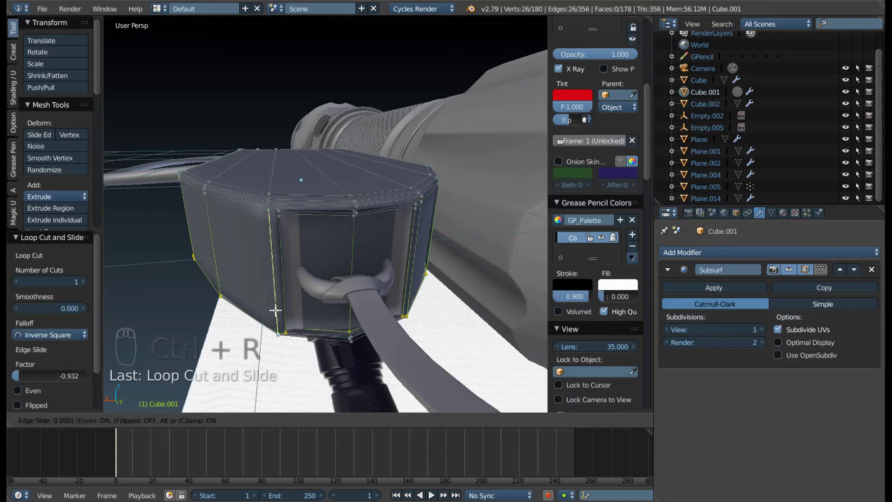
pyautogui.press('Tab')
pyautogui.moveTo(296, 241); pyautogui.dragTo(345, 260)
pyautogui.press('Tab')
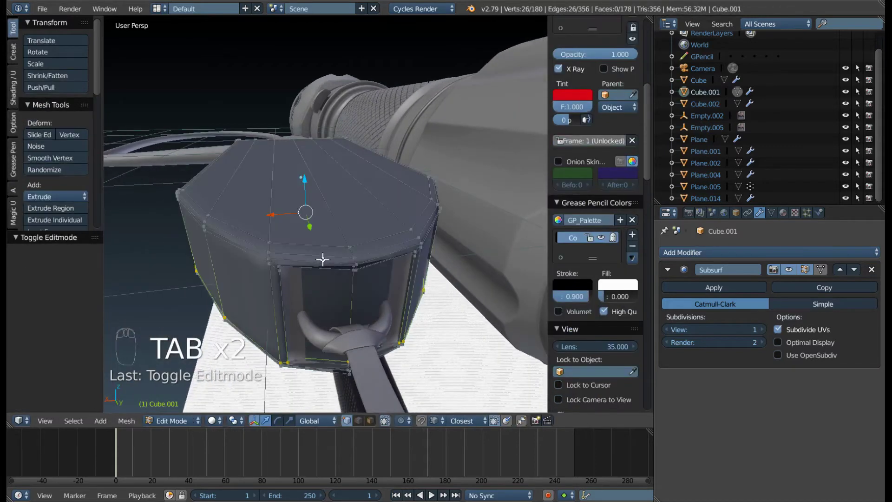
pyautogui.press('ctrl+r')
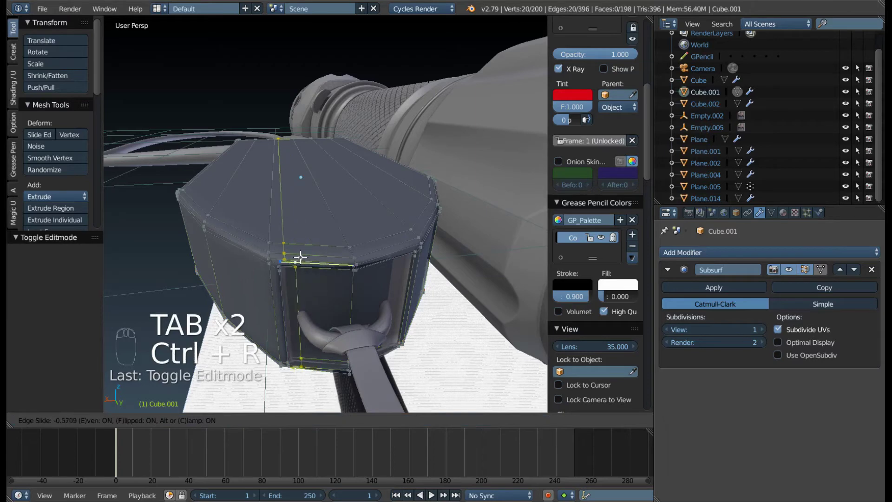
pyautogui.moveTo(385, 259); pyautogui.dragTo(324, 254)
# - Add another loop cut slid toward the clip's side and inspect the result in Object Mode
pyautogui.press('ctrl+r')
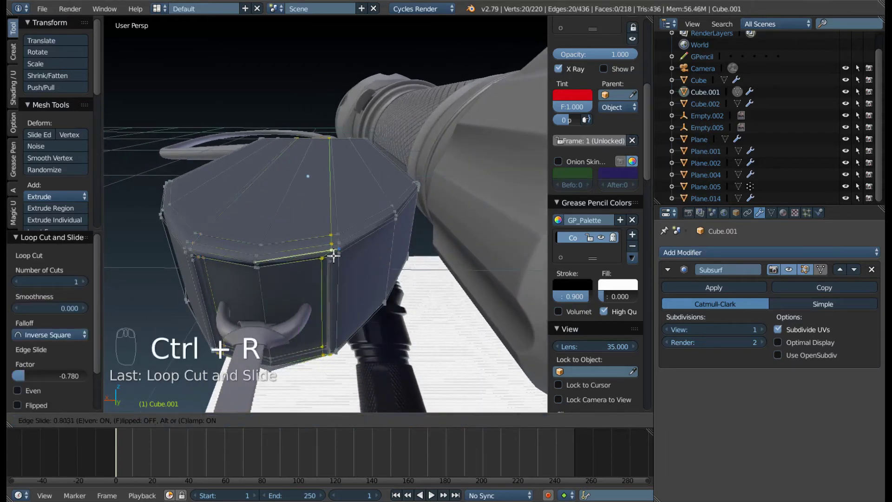
pyautogui.press('Tab')
pyautogui.moveTo(223, 291); pyautogui.dragTo(270, 186)
pyautogui.moveTo(274, 212); pyautogui.dragTo(344, 171)
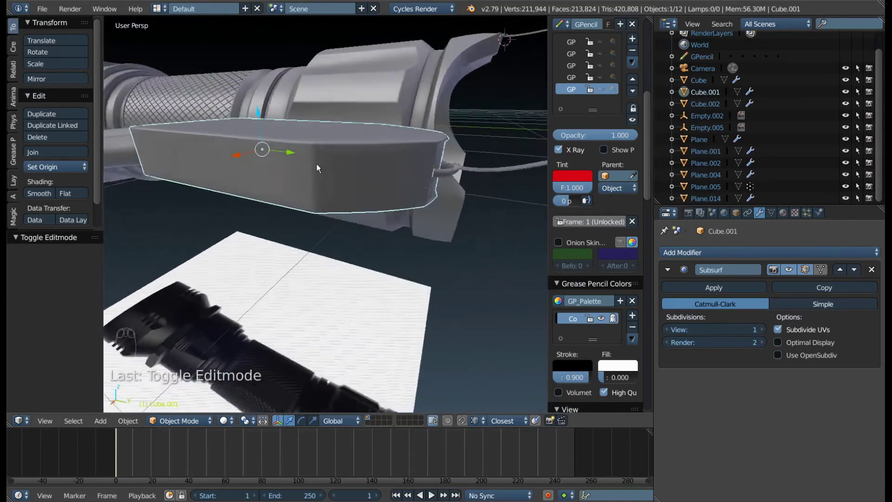
# - Set the clip's Subsurf render level to 1 and enter Edit Mode on it
pyautogui.moveTo(670, 346); pyautogui.dragTo(423, 222)
pyautogui.moveTo(436, 263); pyautogui.dragTo(444, 155)
pyautogui.press('Tab')
pyautogui.moveTo(406, 202); pyautogui.dragTo(324, 204)
pyautogui.press('KP_7')
# - From top view, select the clip's upper vertices and shift them slightly along Y, then return to Object Mode
pyautogui.press('z')
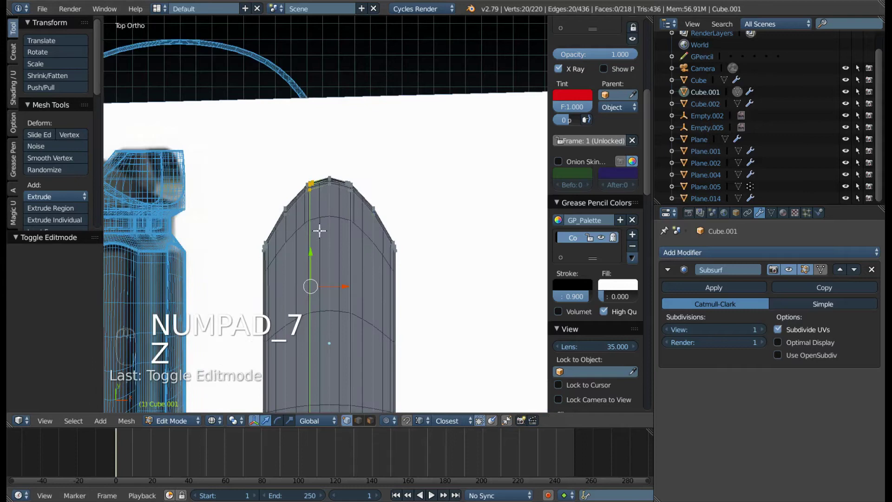
pyautogui.press('a')
pyautogui.press('b')
pyautogui.press('b')
pyautogui.press('g')
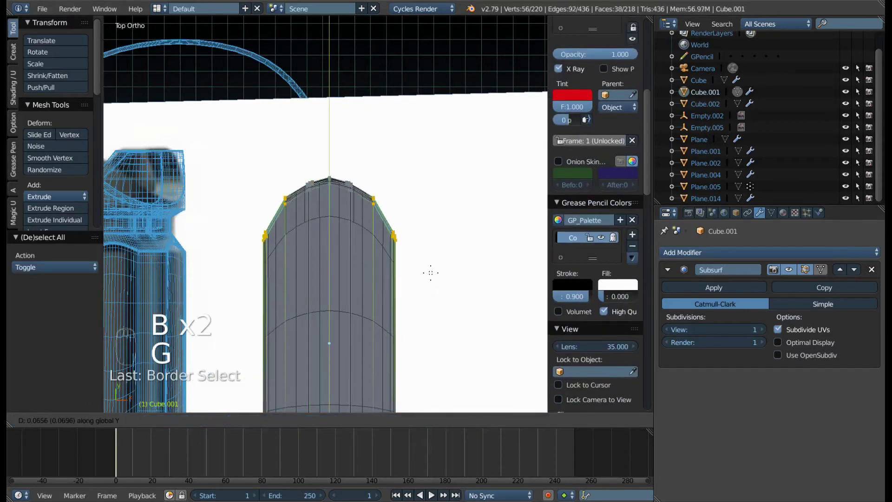
pyautogui.press('a')
pyautogui.press('b')
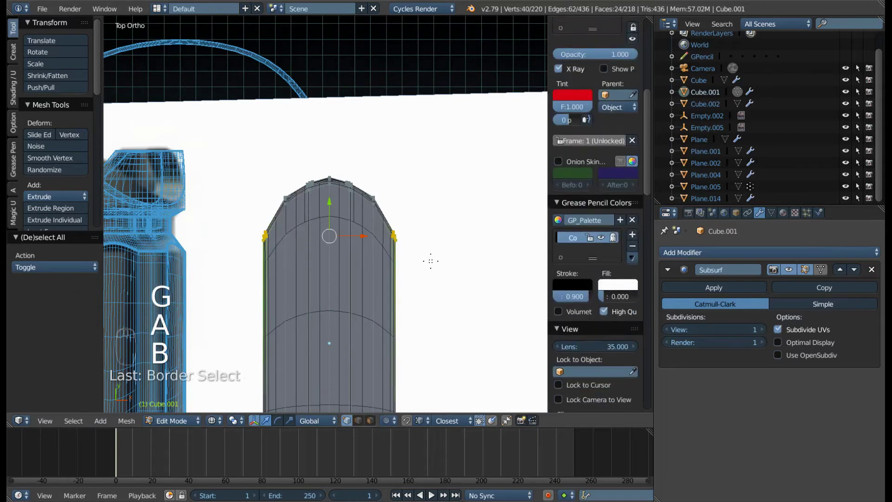
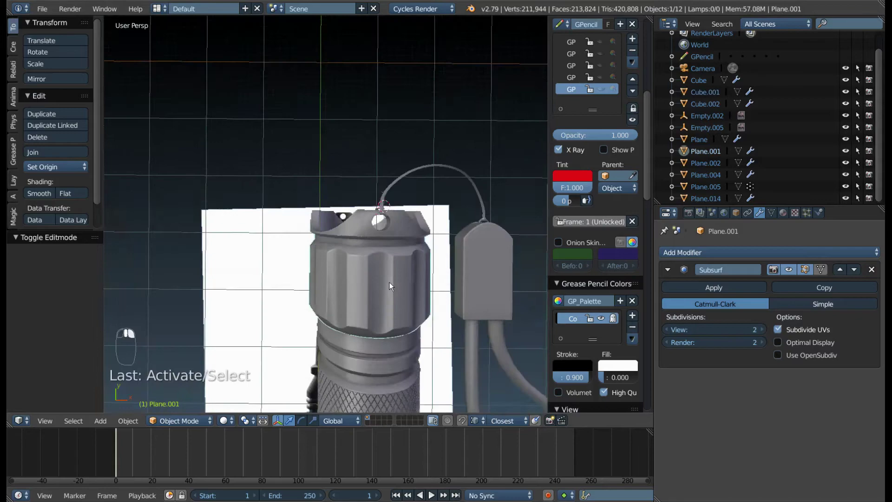
# - Select the head loop (Plane.001) and enter Edit Mode on it
pyautogui.moveTo(374, 199); pyautogui.dragTo(334, 249)
pyautogui.press('Tab')
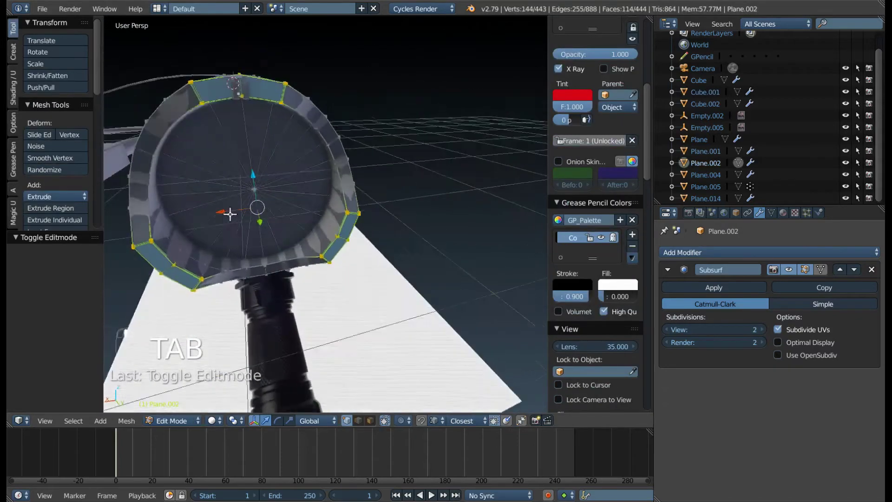
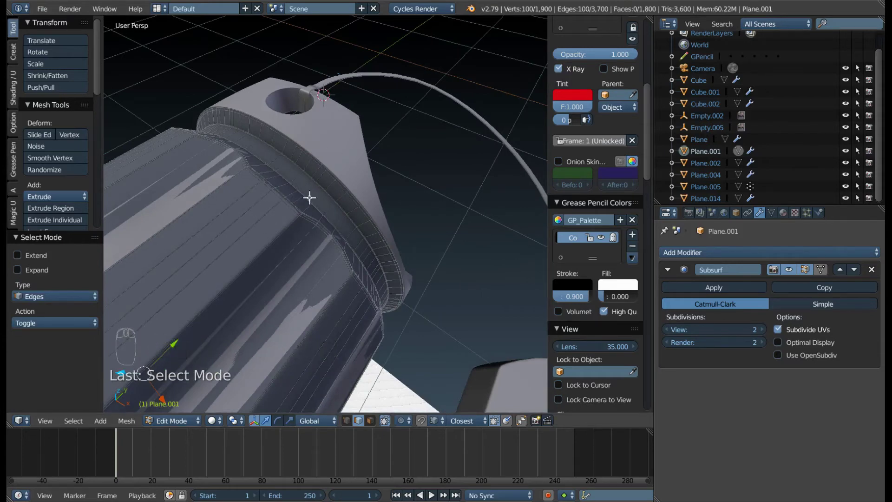
# - Select edges along the head loop, then switch to vertex select and pick one loop vertex
pyautogui.moveTo(260, 220); pyautogui.dragTo(337, 157)
pyautogui.moveTo(218, 231); pyautogui.dragTo(296, 178)
pyautogui.moveTo(297, 177); pyautogui.dragTo(334, 121)
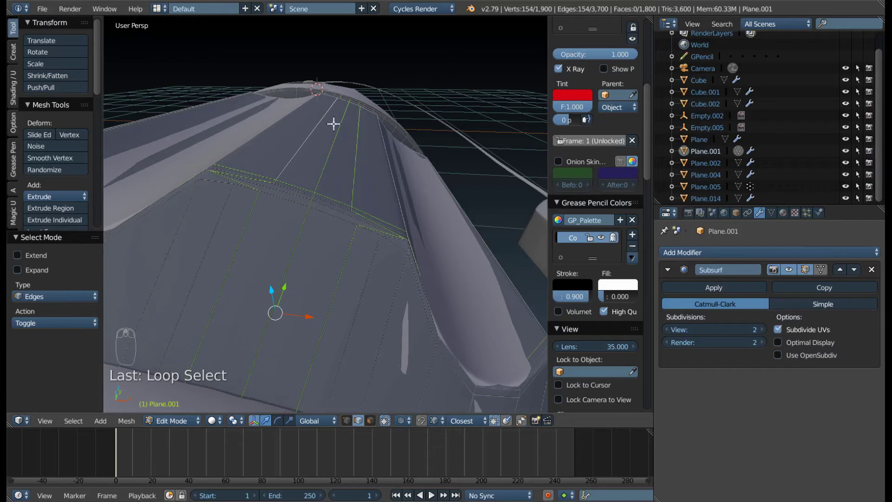
pyautogui.moveTo(337, 174); pyautogui.dragTo(346, 216)
pyautogui.moveTo(341, 216); pyautogui.dragTo(239, 268)
pyautogui.moveTo(246, 280); pyautogui.dragTo(255, 276)
pyautogui.press('ctrl+Tab')
pyautogui.moveTo(249, 266); pyautogui.dragTo(295, 264)
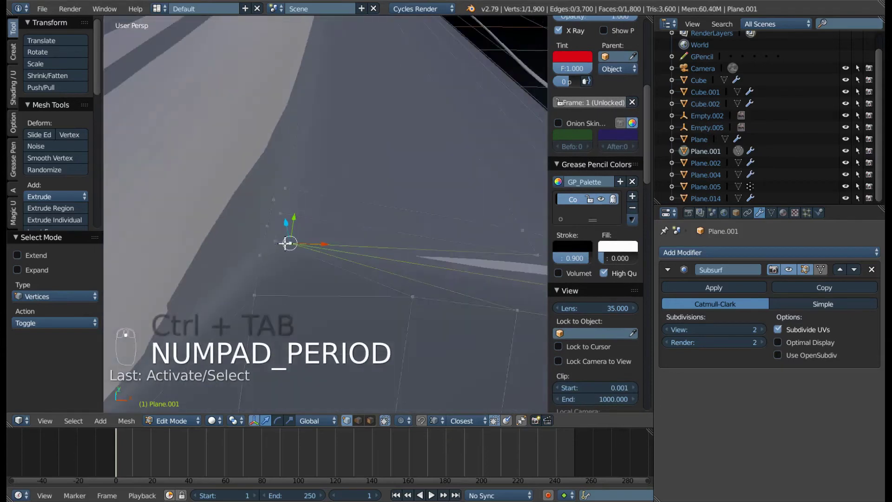
# - Vertex-slide the picked vertex along its edge toward the head and return to Object Mode
pyautogui.moveTo(395, 291); pyautogui.dragTo(349, 308)
pyautogui.press('g')
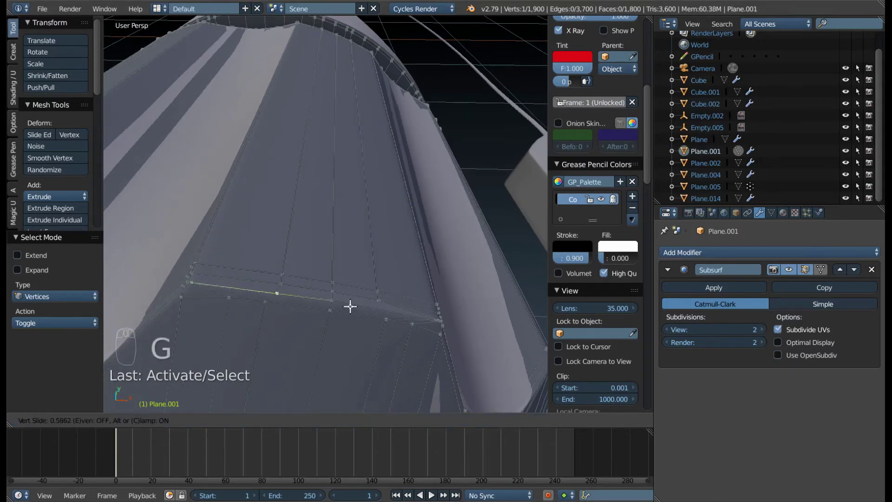
pyautogui.moveTo(207, 294); pyautogui.dragTo(419, 303)
pyautogui.press('g')
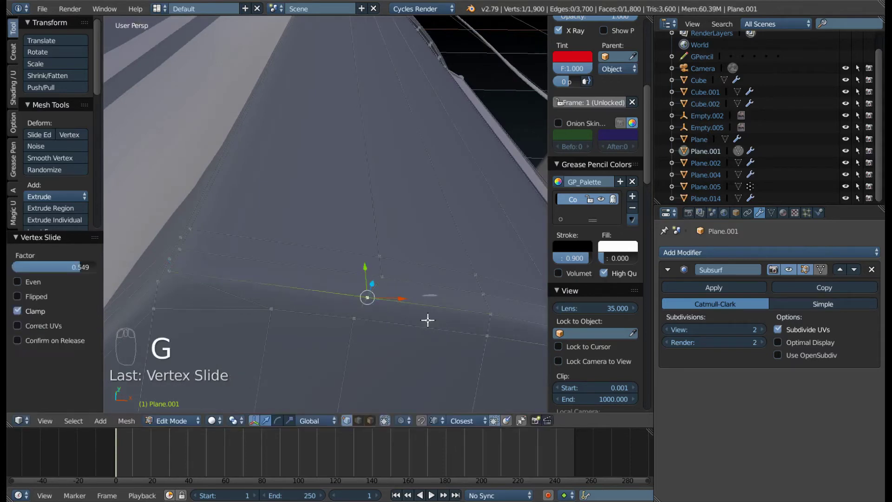
pyautogui.press('Tab')
pyautogui.scroll(3)
pyautogui.scroll(3)
pyautogui.moveTo(233, 283); pyautogui.dragTo(260, 293)
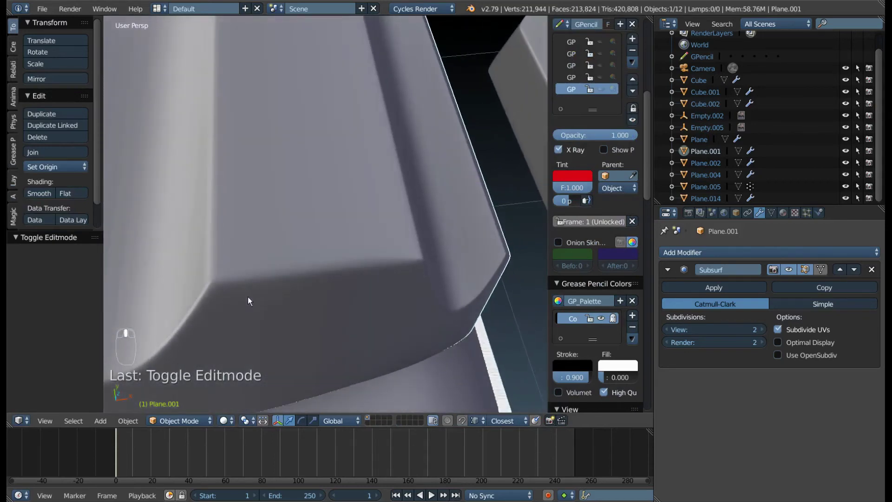
# - Toggle in and out of editing the loop while orbiting to check where it meets the head, undoing a stray change
pyautogui.press('Tab')
pyautogui.middleClick(306, 266)
pyautogui.press('ctrl+Tab')
pyautogui.moveTo(298, 229); pyautogui.dragTo(251, 237)
pyautogui.press('ctrl+x')
pyautogui.press('Tab')
pyautogui.moveTo(249, 313); pyautogui.dragTo(227, 272)
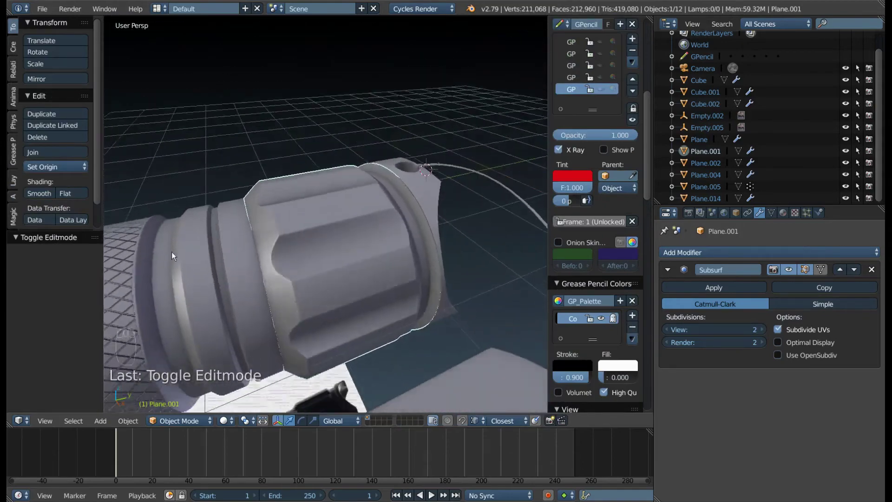
pyautogui.moveTo(229, 247); pyautogui.dragTo(239, 227)
pyautogui.moveTo(185, 233); pyautogui.dragTo(366, 259)
pyautogui.moveTo(315, 278); pyautogui.dragTo(215, 275)
pyautogui.press('ctrl+z')
pyautogui.middleClick(239, 255)
# - Vertex-slide another loop vertex tighter against the head, then enter Edit Mode on the flashlight body
pyautogui.press('Tab')
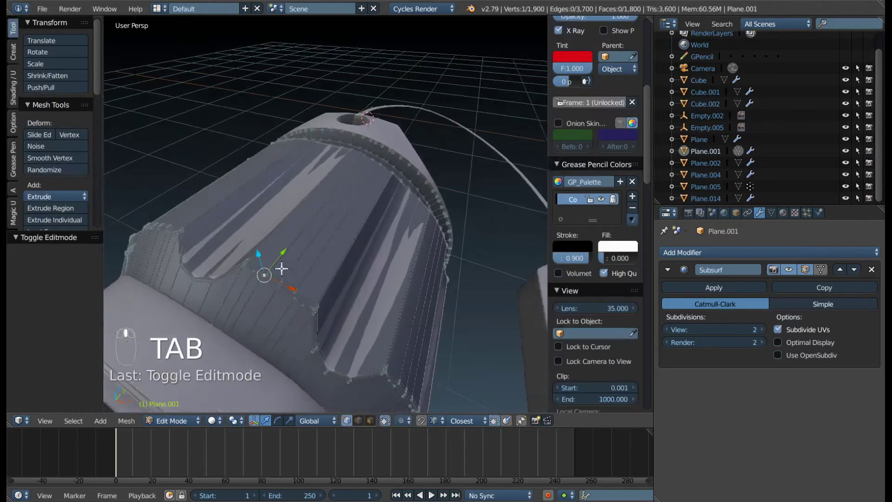
pyautogui.press('ctrl+Tab')
pyautogui.moveTo(267, 295); pyautogui.dragTo(283, 248)
pyautogui.press('ctrl+Tab')
pyautogui.moveTo(283, 248); pyautogui.dragTo(284, 235)
pyautogui.press('Tab')
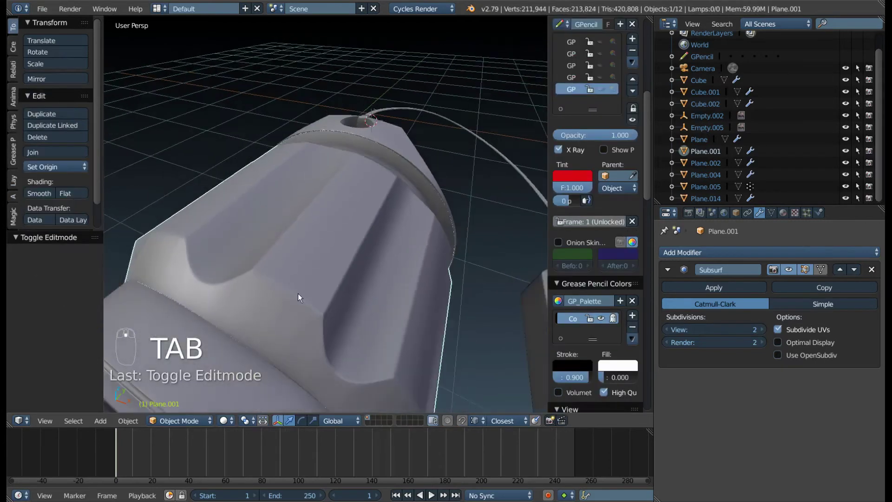
pyautogui.moveTo(244, 275); pyautogui.dragTo(309, 259)
pyautogui.press('Tab')
pyautogui.press('ctrl+Tab')
pyautogui.moveTo(309, 260); pyautogui.dragTo(337, 264)
pyautogui.press('g')
pyautogui.middleClick(322, 265)
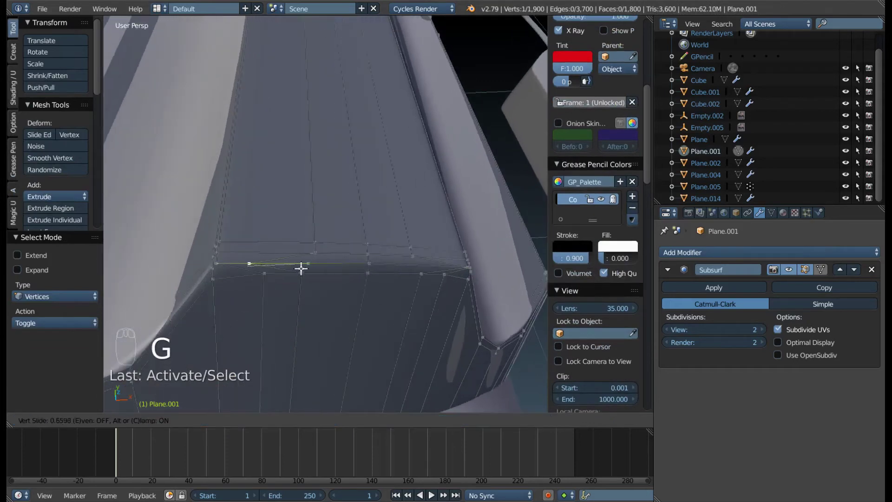
pyautogui.press('Tab')
pyautogui.moveTo(347, 226); pyautogui.dragTo(290, 278)
pyautogui.press('Tab')
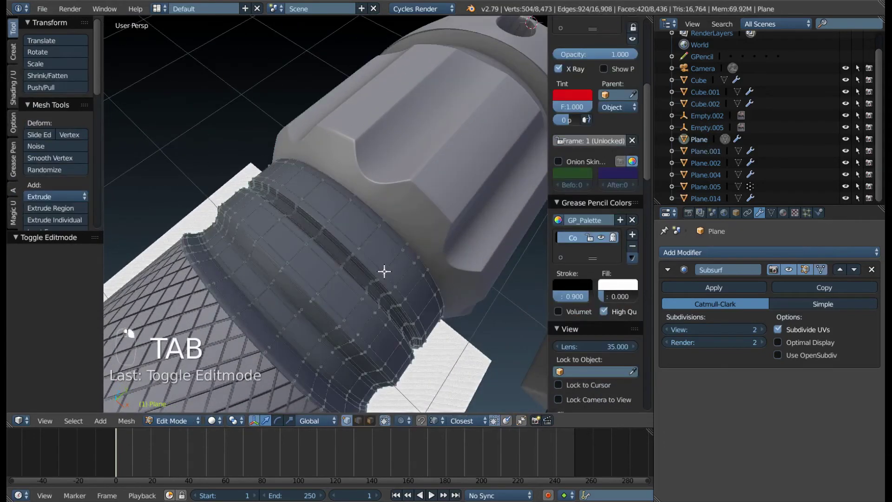
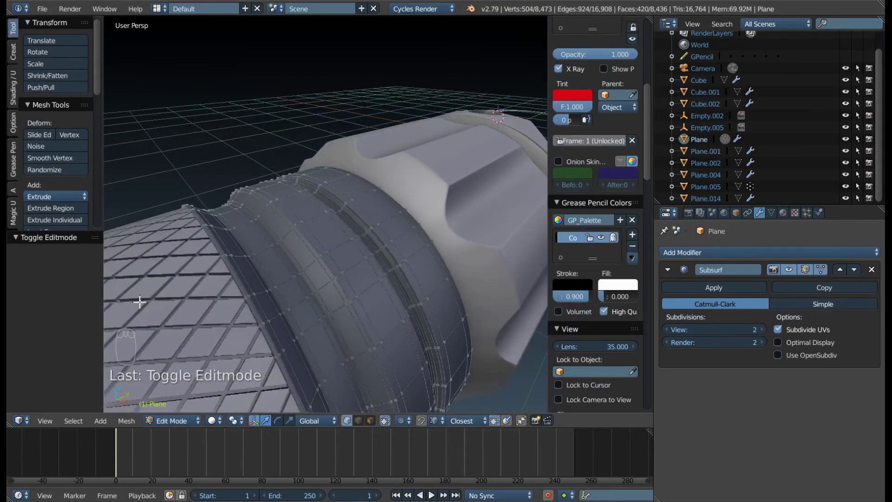
# - Inspect the ribbed body section in Edit Mode and unhide all hidden geometry (Alt+H)
pyautogui.scroll(-3)
pyautogui.press('Tab')
pyautogui.moveTo(221, 371); pyautogui.dragTo(265, 173)
pyautogui.press('Tab')
pyautogui.press('Tab')
pyautogui.moveTo(202, 178); pyautogui.dragTo(335, 205)
pyautogui.moveTo(294, 205); pyautogui.dragTo(365, 201)
pyautogui.press('Tab')
pyautogui.moveTo(343, 215); pyautogui.dragTo(385, 193)
pyautogui.press('alt+h')
pyautogui.middleClick(387, 213)
# - Select a ring around the head's grooved band, adjust it, and return to Object Mode on the whole flashlight
pyautogui.press('Tab')
pyautogui.middleClick(275, 221)
pyautogui.moveTo(277, 227); pyautogui.dragTo(234, 210)
pyautogui.moveTo(236, 211); pyautogui.dragTo(188, 238)
pyautogui.press('Tab')
pyautogui.moveTo(257, 218); pyautogui.dragTo(389, 221)
pyautogui.press('Tab')
pyautogui.moveTo(390, 227); pyautogui.dragTo(358, 264)
pyautogui.press('Tab')
pyautogui.moveTo(465, 220); pyautogui.dragTo(331, 216)
pyautogui.press('Tab')
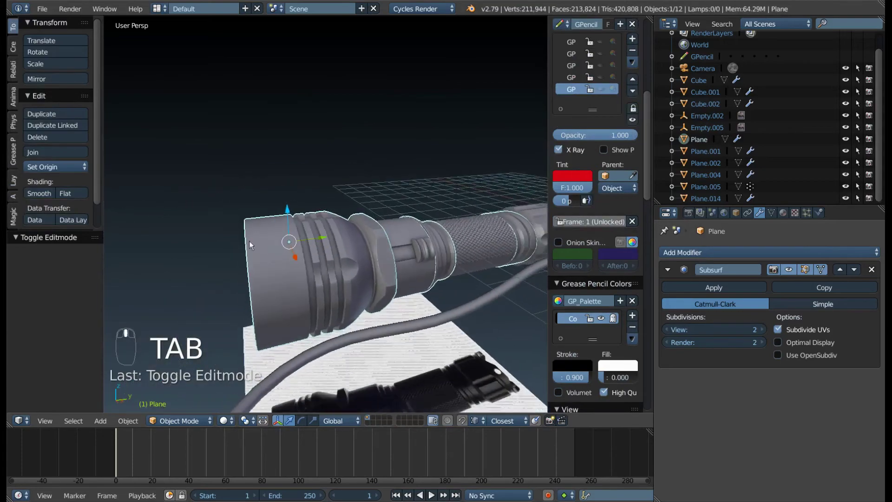
# - Drop the Subsurf viewport level to 1, inspect the lens and body all round, then restore it to 2
pyautogui.moveTo(471, 232); pyautogui.dragTo(670, 334)
pyautogui.middleClick(680, 333)
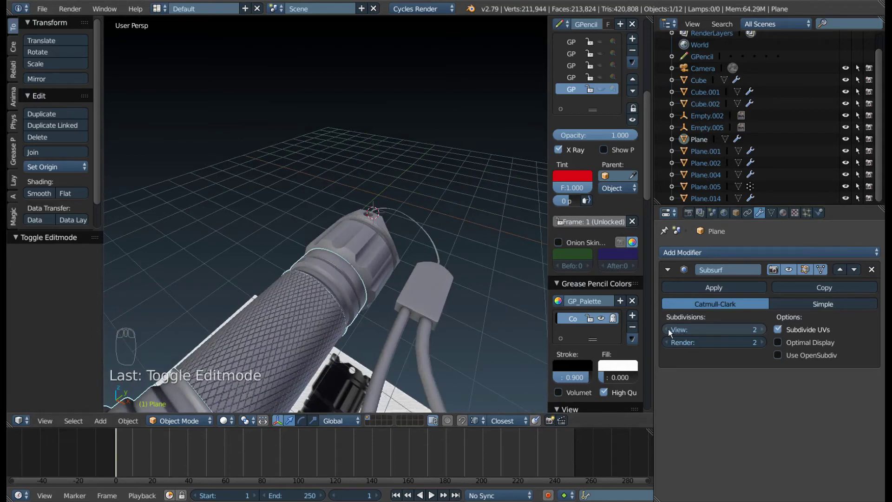
pyautogui.moveTo(667, 332); pyautogui.dragTo(402, 206)
pyautogui.moveTo(334, 331); pyautogui.dragTo(670, 334)
pyautogui.moveTo(670, 334); pyautogui.dragTo(720, 323)
pyautogui.moveTo(766, 333); pyautogui.dragTo(670, 334)
pyautogui.moveTo(669, 334); pyautogui.dragTo(475, 193)
pyautogui.moveTo(322, 240); pyautogui.dragTo(665, 330)
pyautogui.moveTo(672, 330); pyautogui.dragTo(495, 166)
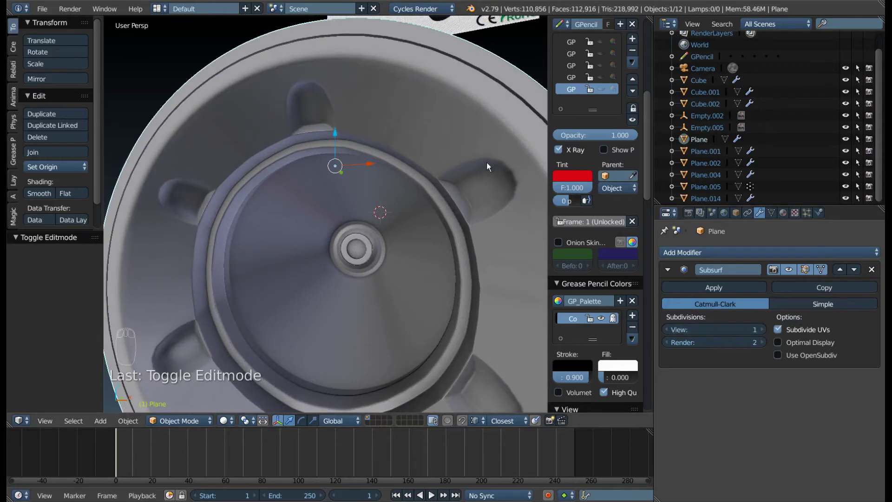
pyautogui.moveTo(764, 334); pyautogui.dragTo(463, 244)
pyautogui.moveTo(474, 238); pyautogui.dragTo(463, 220)
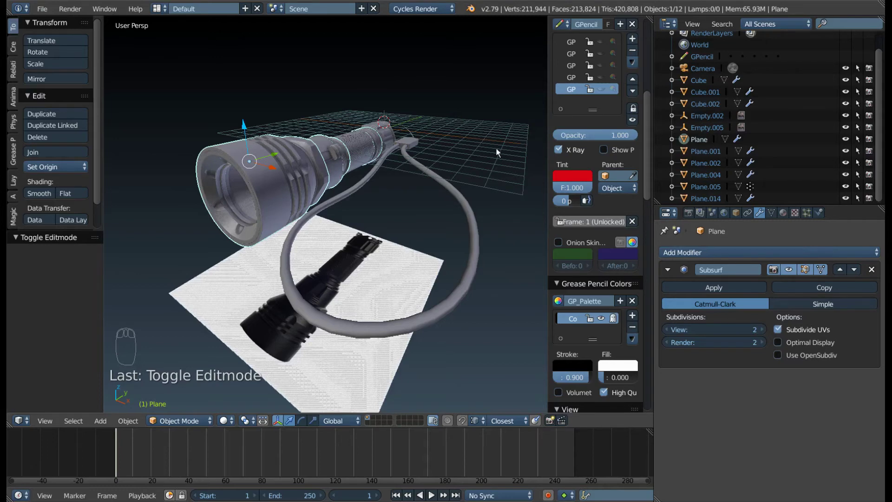
# - Frame the flashlight with its cable and switch the viewport to Cycles Rendered shading
pyautogui.moveTo(494, 155); pyautogui.dragTo(385, 131)
pyautogui.moveTo(432, 139); pyautogui.dragTo(456, 129)
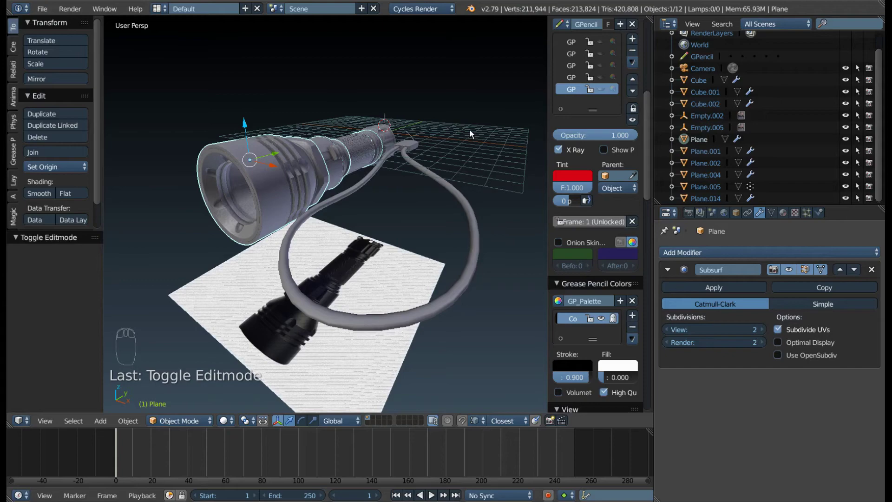
pyautogui.press('F9')
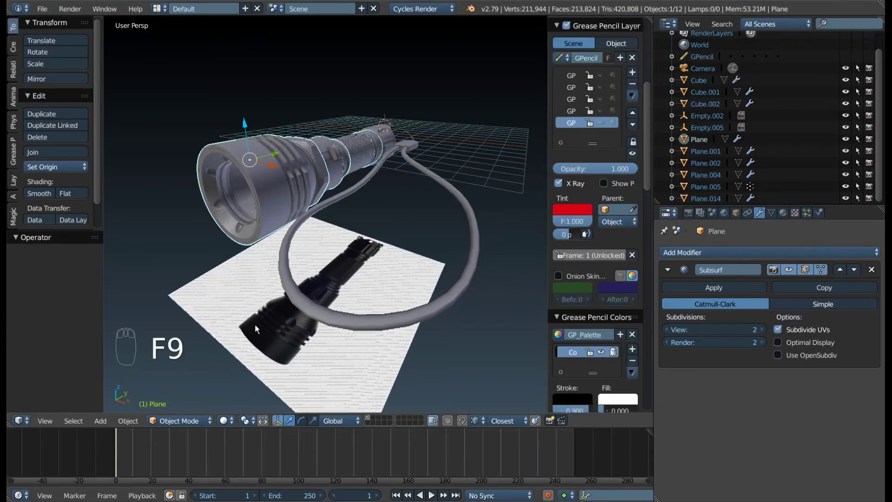
pyautogui.moveTo(258, 338); pyautogui.dragTo(252, 274)
pyautogui.moveTo(210, 291); pyautogui.dragTo(248, 329)
pyautogui.moveTo(249, 330); pyautogui.dragTo(293, 235)
pyautogui.moveTo(292, 235); pyautogui.dragTo(347, 256)
pyautogui.scroll(-3)
pyautogui.moveTo(306, 271); pyautogui.dragTo(314, 284)
pyautogui.press('shift+z')
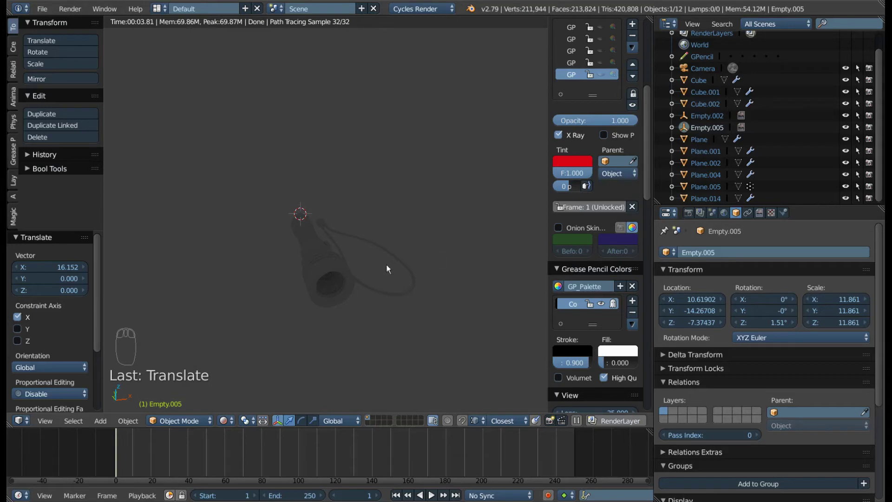
# - Set the World colour to white for a light backdrop, check the render, and return to Solid shading
pyautogui.moveTo(427, 272); pyautogui.dragTo(355, 278)
pyautogui.moveTo(346, 305); pyautogui.dragTo(284, 243)
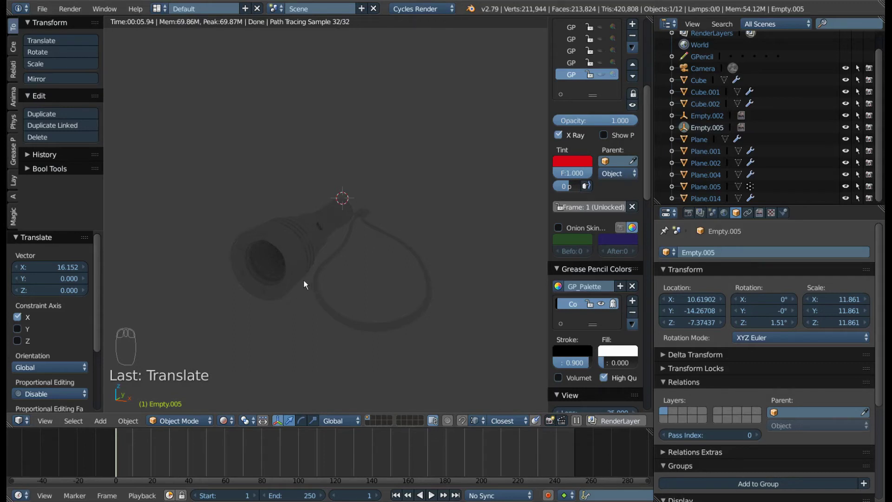
pyautogui.moveTo(296, 279); pyautogui.dragTo(294, 262)
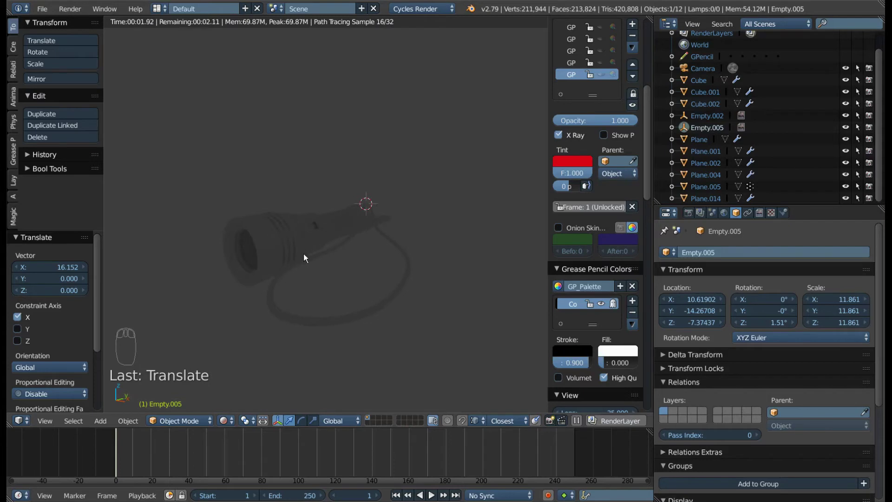
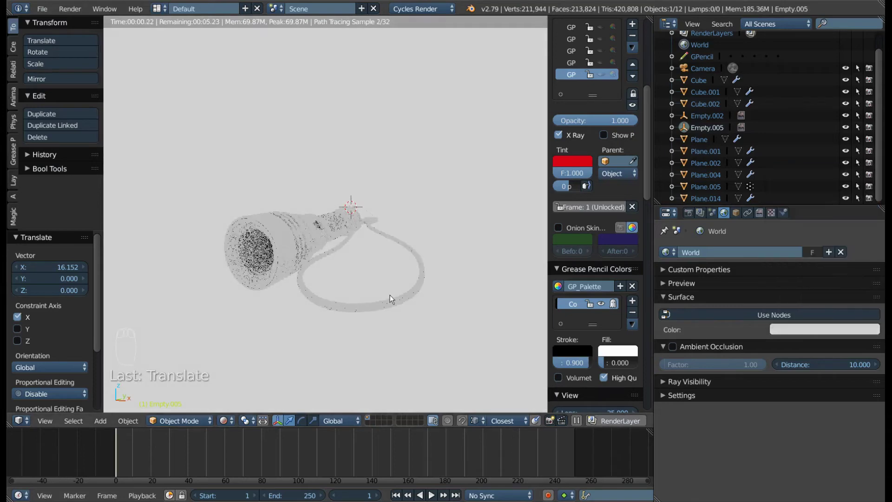
pyautogui.moveTo(322, 229); pyautogui.dragTo(280, 267)
pyautogui.press('shift+z')
# - Add a mesh plane, enlarge and raise it under the flashlight, then clear its location back to the origin
pyautogui.moveTo(278, 274); pyautogui.dragTo(376, 261)
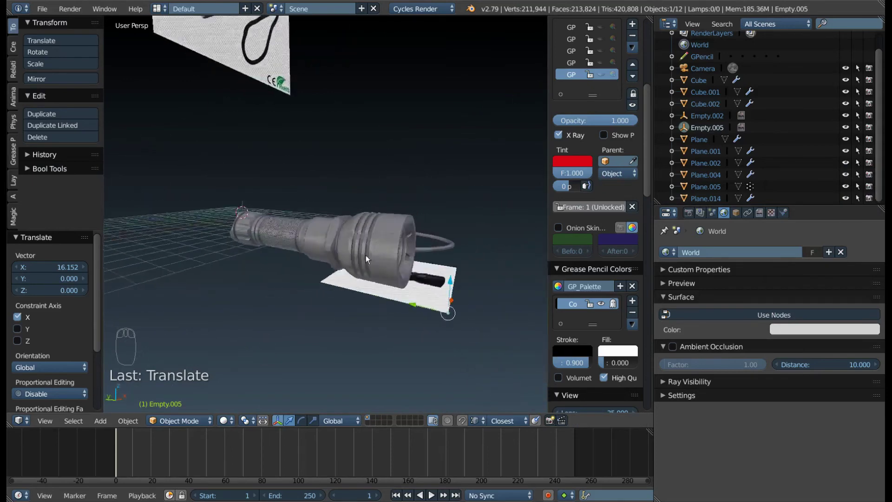
pyautogui.moveTo(294, 266); pyautogui.dragTo(259, 269)
pyautogui.press('shift+a')
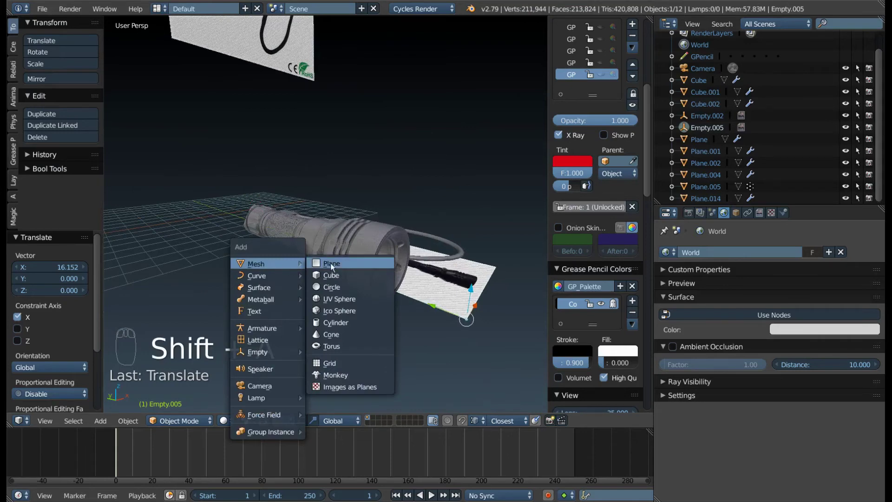
pyautogui.press('s')
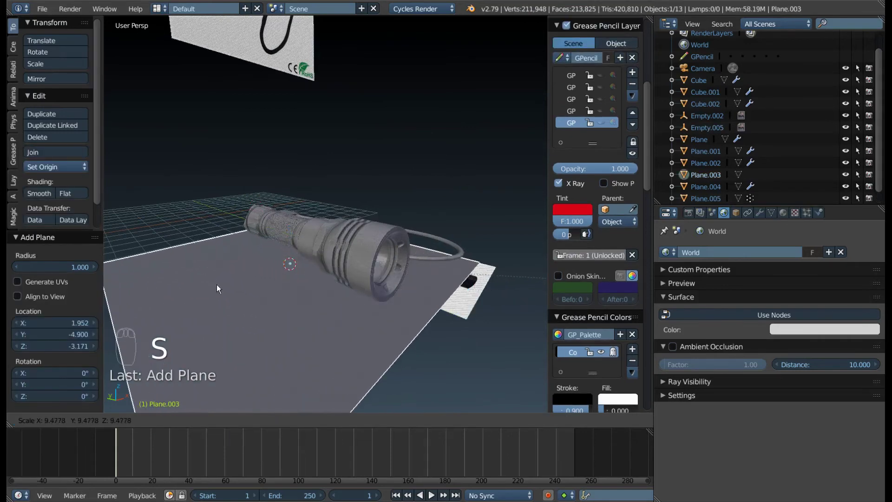
pyautogui.moveTo(208, 288); pyautogui.dragTo(256, 234)
pyautogui.press('g')
pyautogui.moveTo(203, 252); pyautogui.dragTo(420, 277)
pyautogui.moveTo(422, 283); pyautogui.dragTo(471, 264)
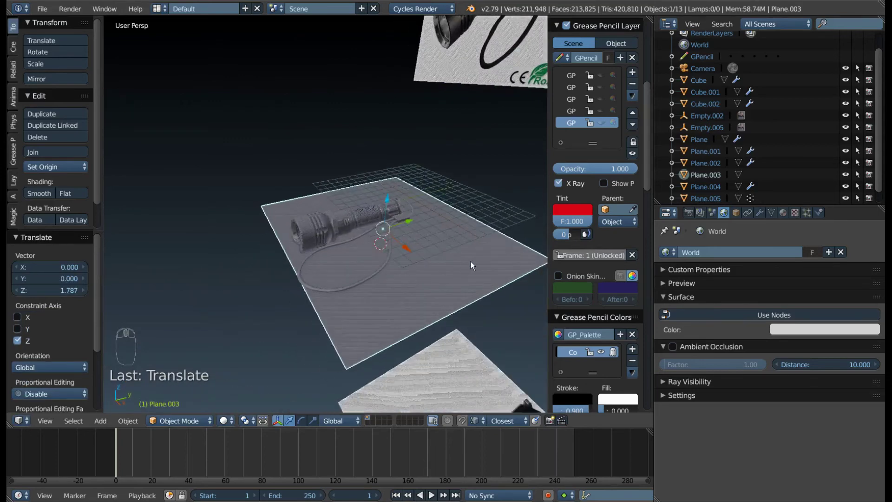
pyautogui.moveTo(464, 267); pyautogui.dragTo(412, 209)
pyautogui.scroll(3)
pyautogui.moveTo(393, 246); pyautogui.dragTo(393, 277)
pyautogui.scroll(-3)
pyautogui.moveTo(266, 274); pyautogui.dragTo(389, 297)
pyautogui.press('alt+g')
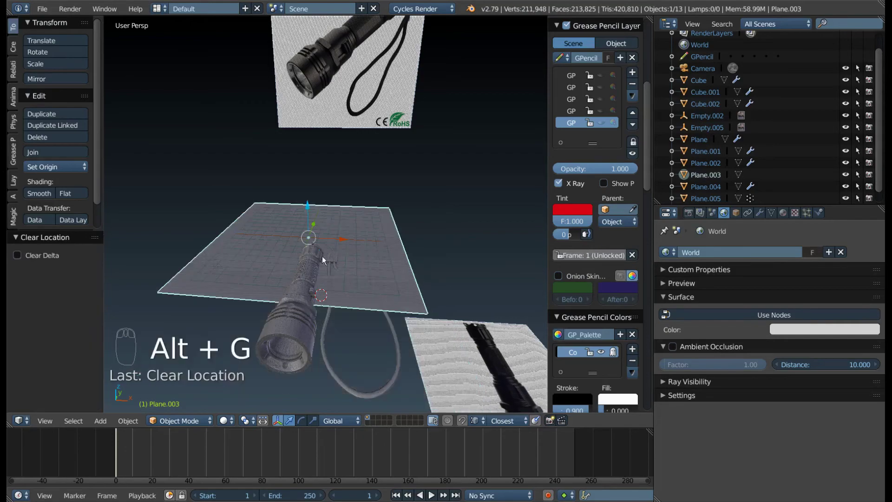
# - Scale the plane down to about 0.39, apply rotation and scale, and view the scene from the top
pyautogui.moveTo(289, 244); pyautogui.dragTo(318, 260)
pyautogui.press('s')
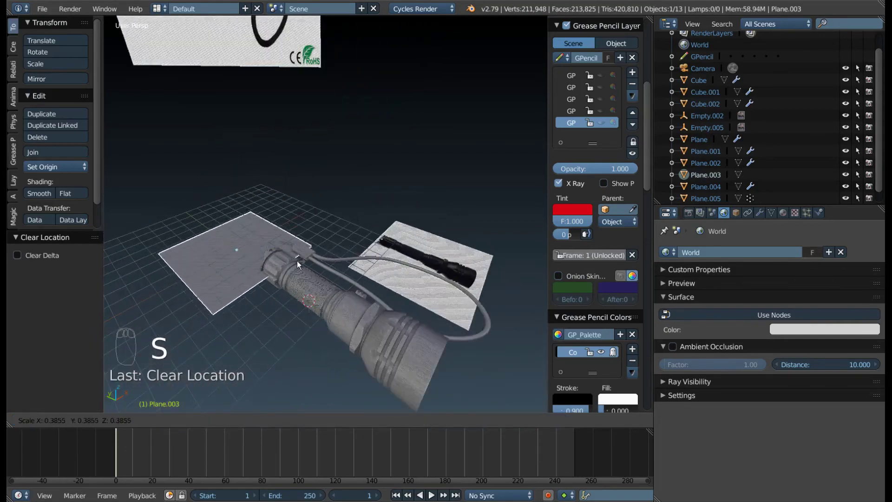
pyautogui.moveTo(272, 308); pyautogui.dragTo(354, 310)
pyautogui.press('ctrl+a')
pyautogui.moveTo(344, 347); pyautogui.dragTo(326, 353)
pyautogui.press('KP_7')
pyautogui.moveTo(322, 347); pyautogui.dragTo(225, 118)
pyautogui.press('a')
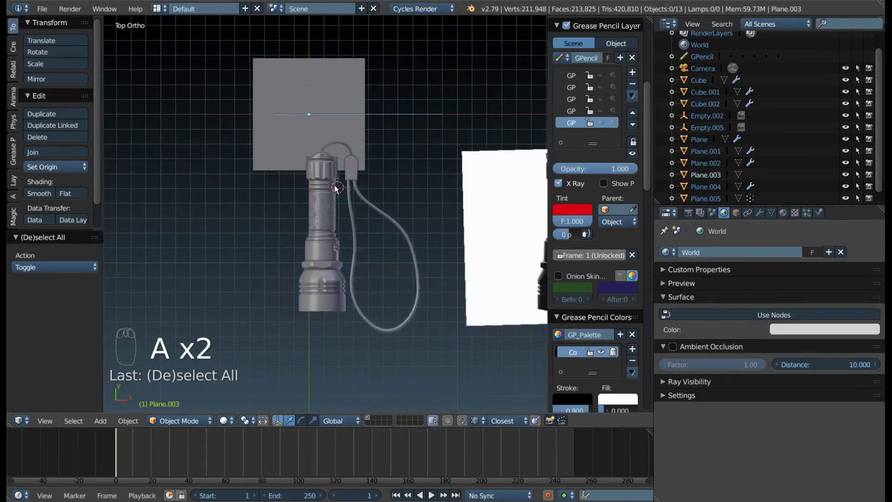
# - Select all, then box-select only the flashlight, cable and loop and orbit to a perspective view
pyautogui.press('b')
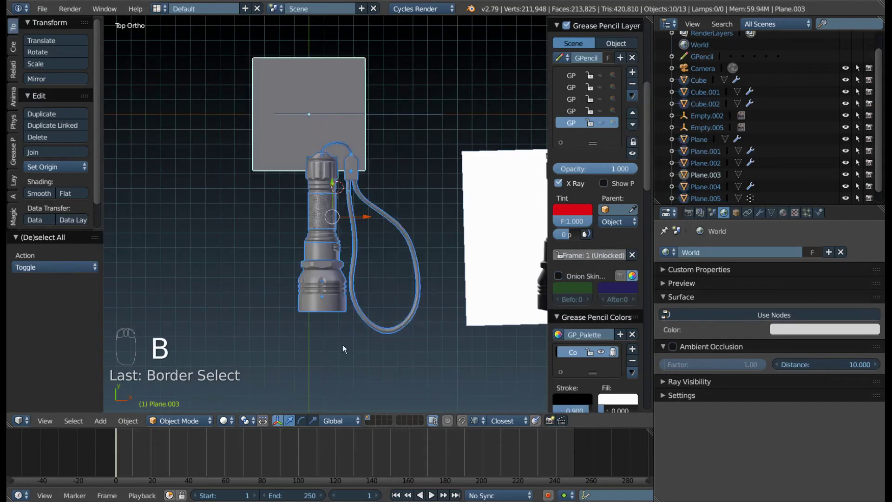
pyautogui.moveTo(288, 77); pyautogui.dragTo(347, 118)
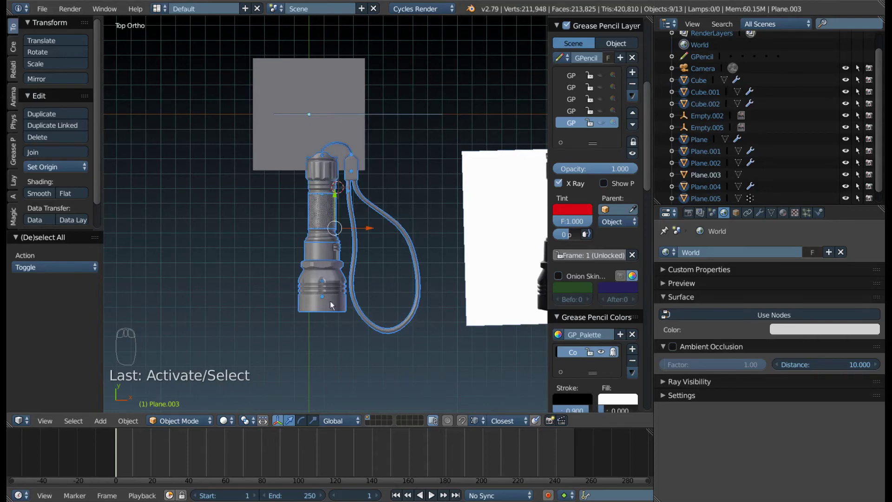
pyautogui.moveTo(399, 263); pyautogui.dragTo(319, 268)
pyautogui.moveTo(320, 268); pyautogui.dragTo(277, 228)
pyautogui.moveTo(174, 292); pyautogui.dragTo(304, 138)
pyautogui.moveTo(303, 186); pyautogui.dragTo(375, 173)
pyautogui.moveTo(360, 190); pyautogui.dragTo(402, 224)
# - Scale the flashlight parts down to fit the plane and lower them toward the ground
pyautogui.press('s')
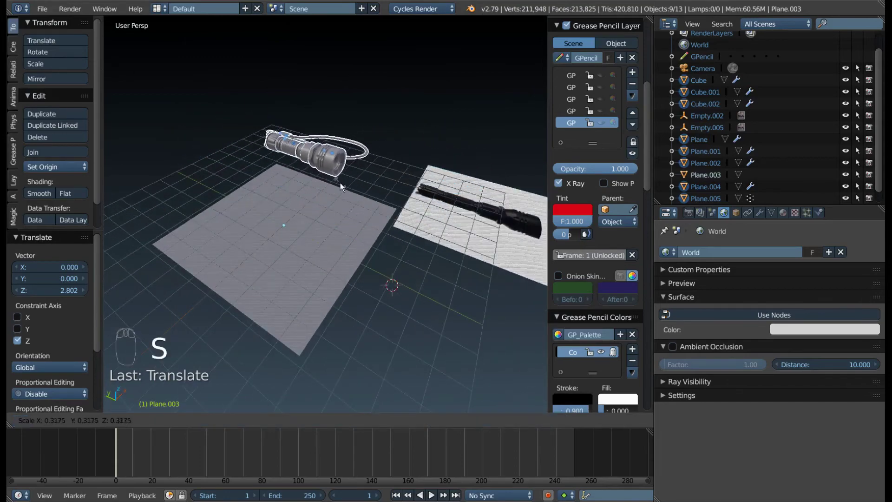
pyautogui.moveTo(276, 165); pyautogui.dragTo(267, 163)
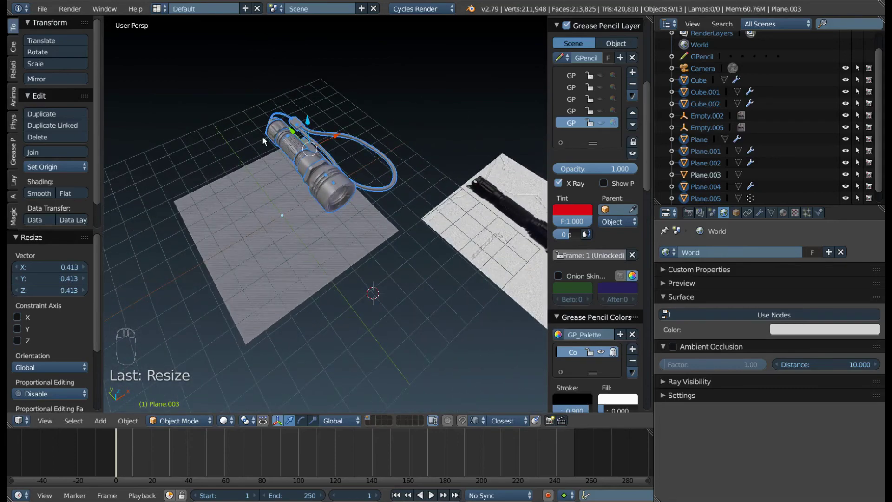
pyautogui.moveTo(288, 131); pyautogui.dragTo(233, 181)
pyautogui.middleClick(233, 181)
pyautogui.moveTo(301, 104); pyautogui.dragTo(280, 155)
pyautogui.moveTo(356, 206); pyautogui.dragTo(366, 174)
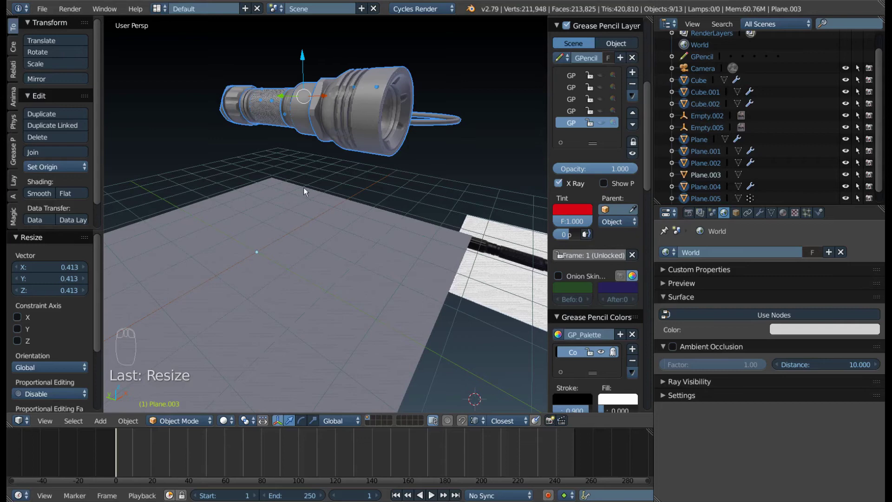
pyautogui.moveTo(407, 205); pyautogui.dragTo(376, 168)
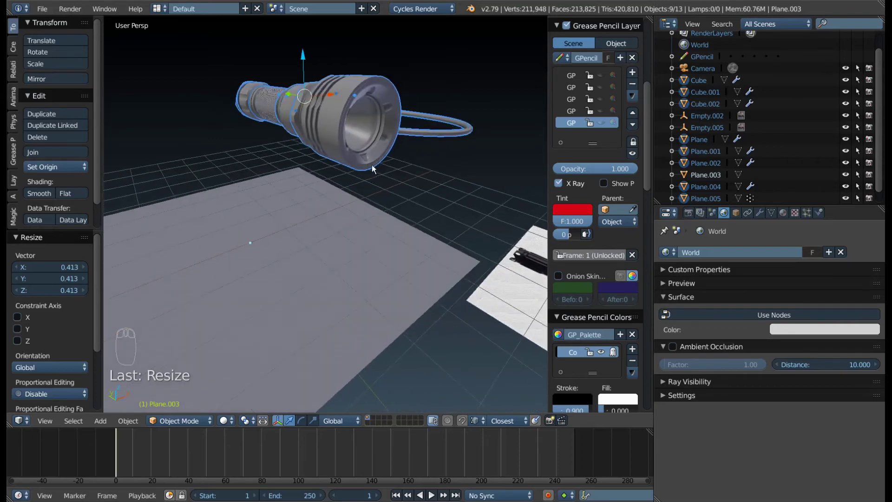
pyautogui.moveTo(343, 115); pyautogui.dragTo(368, 161)
pyautogui.scroll(3)
pyautogui.scroll(-3)
pyautogui.moveTo(352, 178); pyautogui.dragTo(361, 196)
# - In Edit Mode, box-select the vertices along the head's bottom rim from front view
pyautogui.press('Tab')
pyautogui.press('Tab')
pyautogui.moveTo(328, 153); pyautogui.dragTo(336, 180)
pyautogui.press('Tab')
pyautogui.moveTo(337, 179); pyautogui.dragTo(345, 187)
pyautogui.press('KP_1')
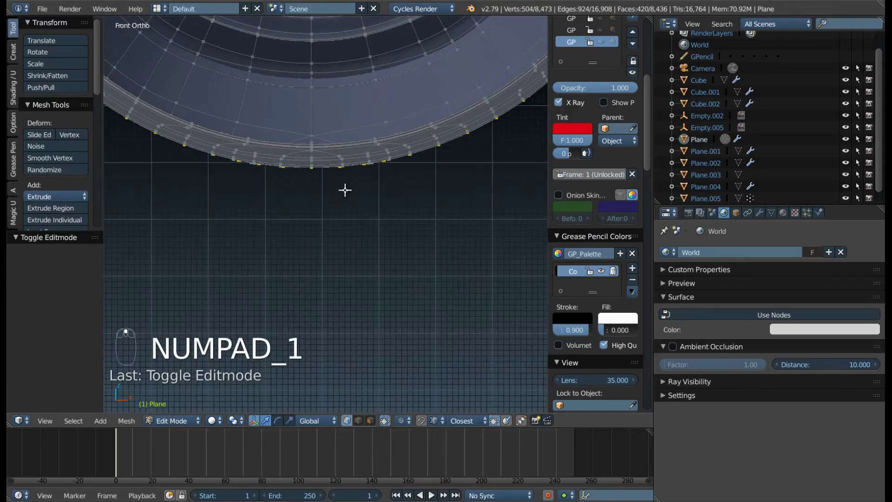
pyautogui.moveTo(315, 141); pyautogui.dragTo(353, 172)
pyautogui.middleClick(328, 176)
# - Snap the 3D cursor to the selected rim vertices and return to Object Mode
pyautogui.moveTo(354, 177); pyautogui.dragTo(468, 154)
pyautogui.press('KP_Decimal')
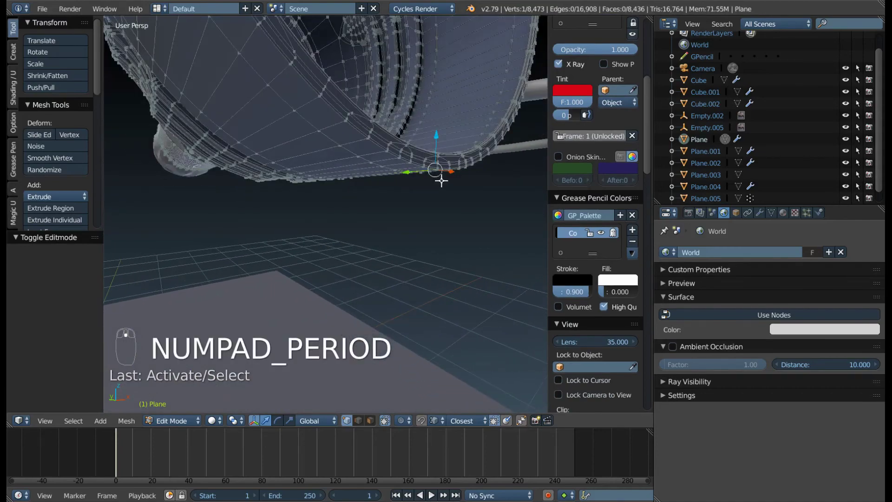
pyautogui.moveTo(412, 196); pyautogui.dragTo(400, 217)
pyautogui.scroll(3)
pyautogui.moveTo(386, 188); pyautogui.dragTo(391, 202)
pyautogui.press('shift+s')
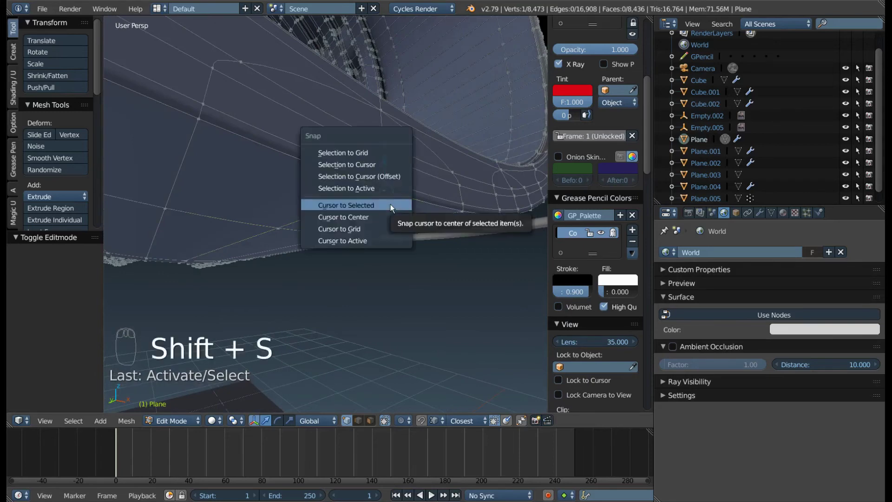
pyautogui.press('Tab')
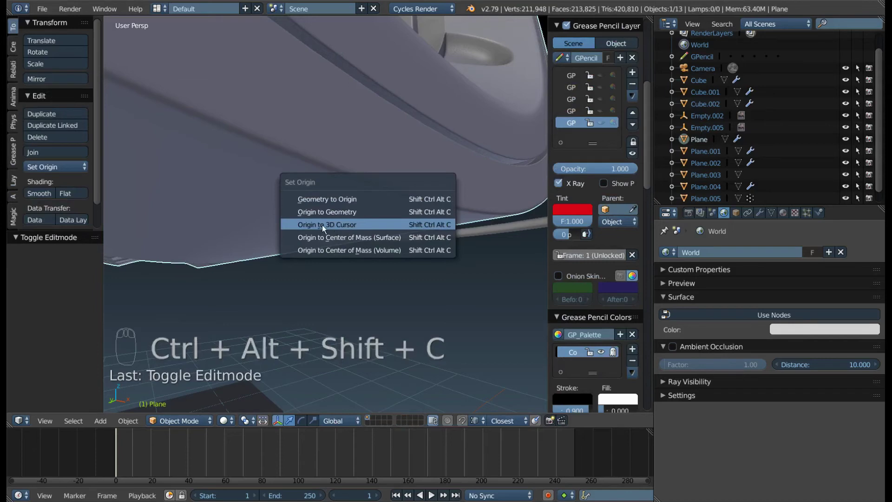
# - Set the head's origin to the 3D cursor and check it from under the rim
pyautogui.moveTo(366, 191); pyautogui.dragTo(276, 198)
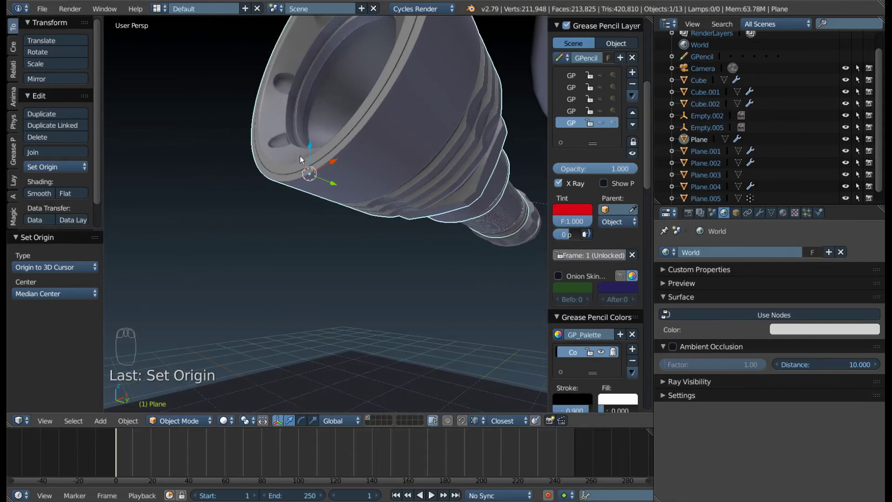
pyautogui.press('ctrl+z')
pyautogui.moveTo(298, 126); pyautogui.dragTo(316, 152)
pyautogui.moveTo(313, 154); pyautogui.dragTo(372, 205)
pyautogui.middleClick(340, 203)
pyautogui.moveTo(380, 160); pyautogui.dragTo(328, 173)
# - Add a Plain Axes empty at the cursor and rename it 'Фонарик'
pyautogui.press('shift+a')
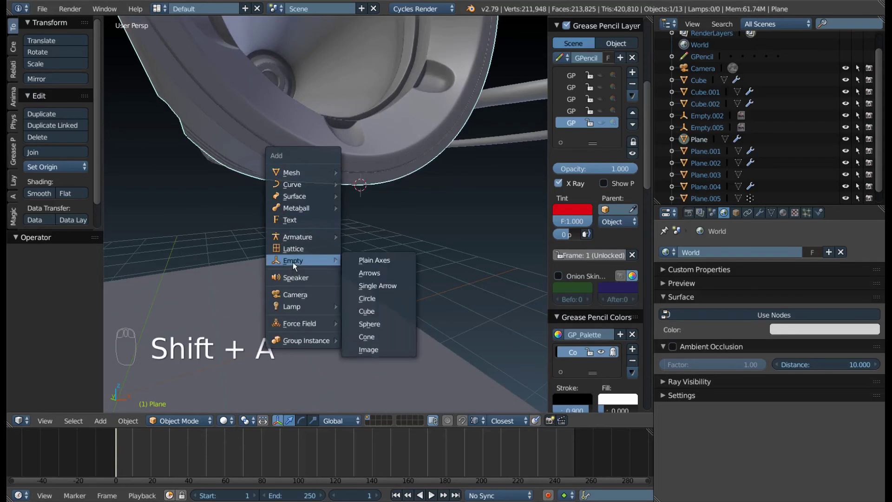
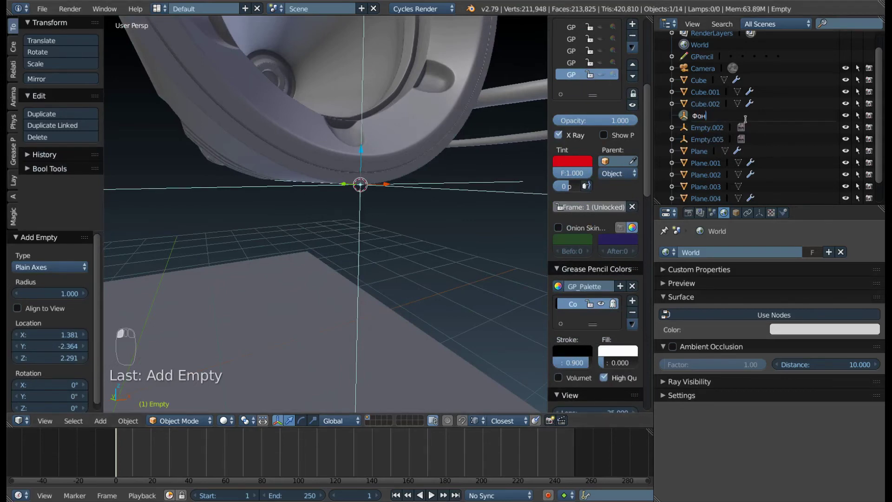
pyautogui.scroll(-3)
pyautogui.moveTo(253, 270); pyautogui.dragTo(351, 281)
pyautogui.press('a')
# - Deselect everything, select all flashlight parts, then the empty last
pyautogui.press('b')
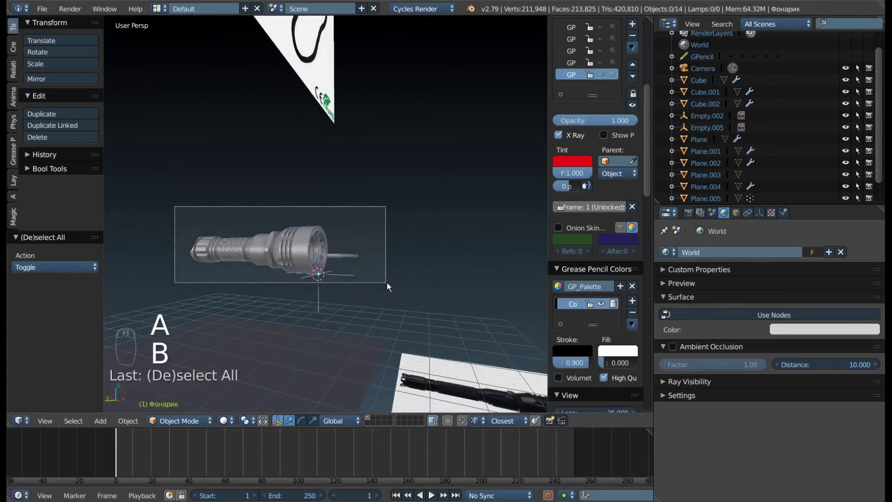
pyautogui.moveTo(335, 269); pyautogui.dragTo(358, 286)
pyautogui.moveTo(358, 286); pyautogui.dragTo(323, 300)
pyautogui.moveTo(355, 285); pyautogui.dragTo(342, 303)
pyautogui.press('ctrl+p')
pyautogui.moveTo(339, 246); pyautogui.dragTo(170, 140)
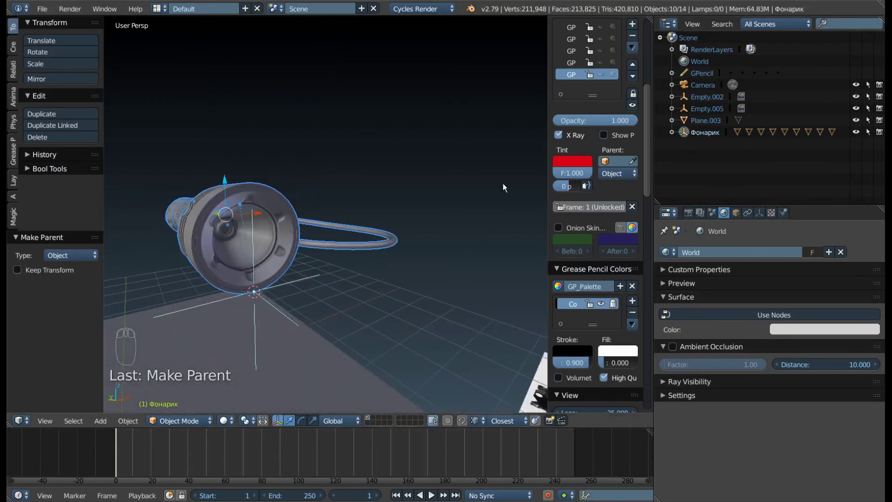
# - Parent the flashlight parts to the empty as Object
pyautogui.scroll(-3)
pyautogui.moveTo(301, 276); pyautogui.dragTo(455, 202)
pyautogui.moveTo(402, 232); pyautogui.dragTo(479, 219)
pyautogui.middleClick(415, 212)
pyautogui.press('r')
pyautogui.middleClick(330, 265)
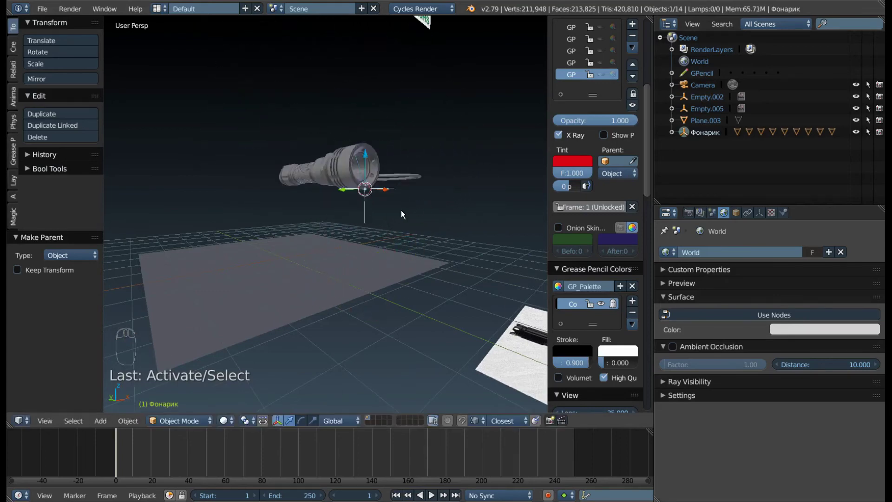
pyautogui.press('s')
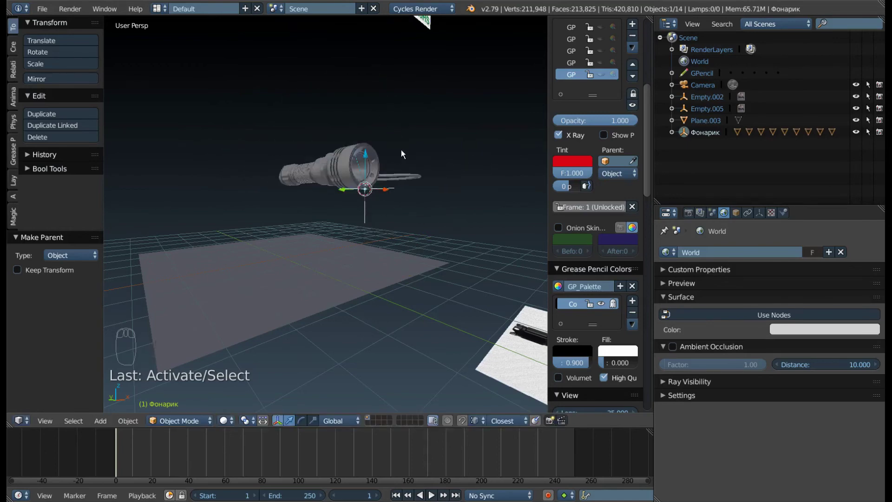
# - In Right Ortho view, slide the whole flashlight along its length into place
pyautogui.press('g')
pyautogui.moveTo(356, 209); pyautogui.dragTo(396, 217)
pyautogui.press('alt+g')
pyautogui.moveTo(314, 269); pyautogui.dragTo(247, 250)
pyautogui.moveTo(206, 268); pyautogui.dragTo(342, 275)
pyautogui.moveTo(353, 315); pyautogui.dragTo(277, 272)
pyautogui.moveTo(334, 274); pyautogui.dragTo(272, 270)
pyautogui.moveTo(287, 270); pyautogui.dragTo(370, 301)
pyautogui.moveTo(370, 301); pyautogui.dragTo(239, 241)
pyautogui.moveTo(179, 236); pyautogui.dragTo(357, 272)
pyautogui.press('KP_3')
pyautogui.moveTo(407, 233); pyautogui.dragTo(435, 262)
pyautogui.press('g')
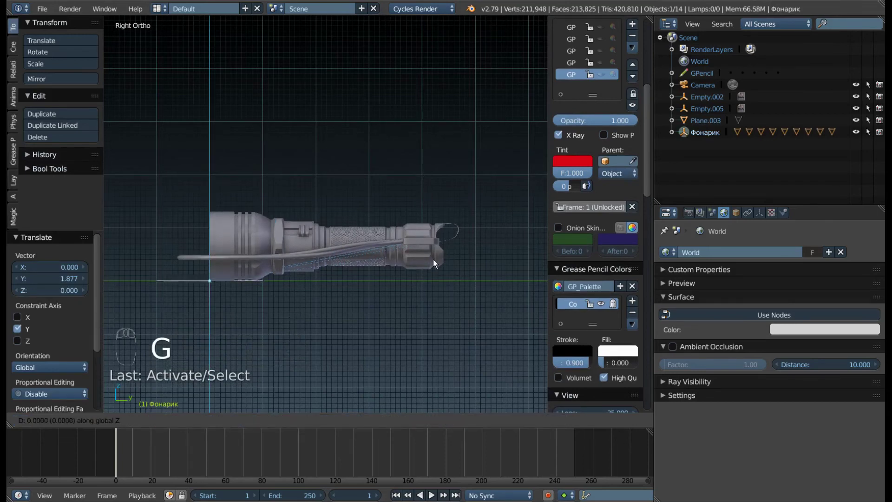
# - Adjust the flashlight's height and rotate it level with the ground
pyautogui.middleClick(455, 241)
pyautogui.click(455, 241)
pyautogui.moveTo(410, 231); pyautogui.dragTo(492, 189)
pyautogui.press('r')
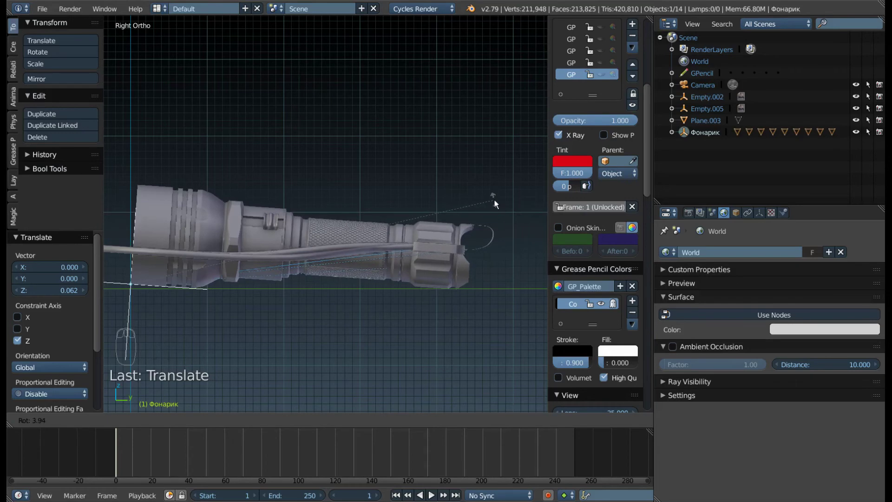
pyautogui.middleClick(201, 295)
pyautogui.scroll(3)
pyautogui.moveTo(237, 292); pyautogui.dragTo(437, 288)
pyautogui.press('r')
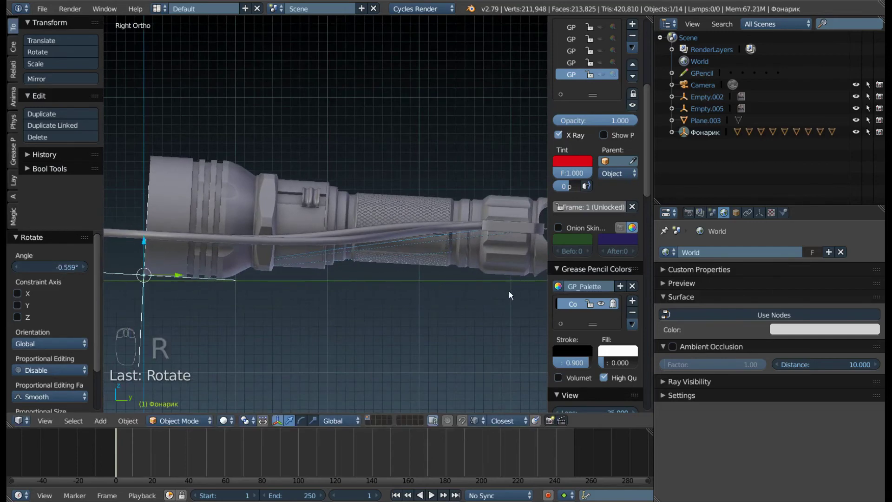
pyautogui.moveTo(500, 296); pyautogui.dragTo(536, 259)
pyautogui.press('r')
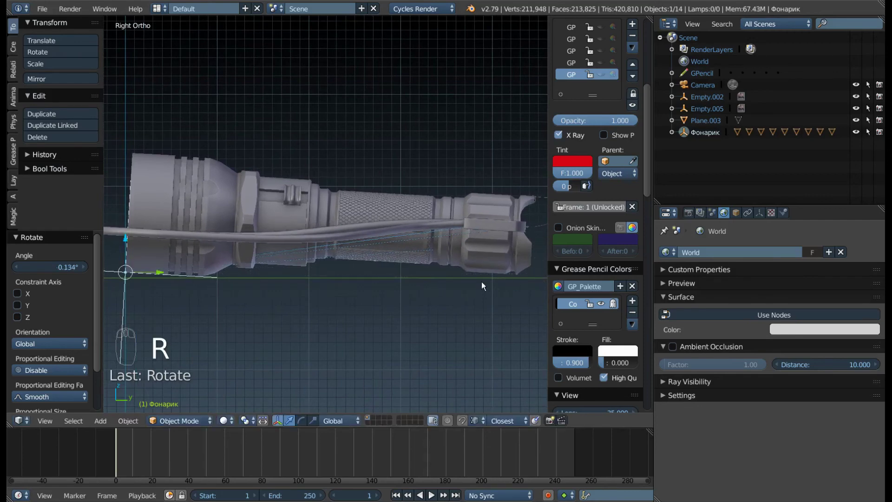
# - Fine-tune the tilt and lower the flashlight along Z onto the ground plane
pyautogui.press('r')
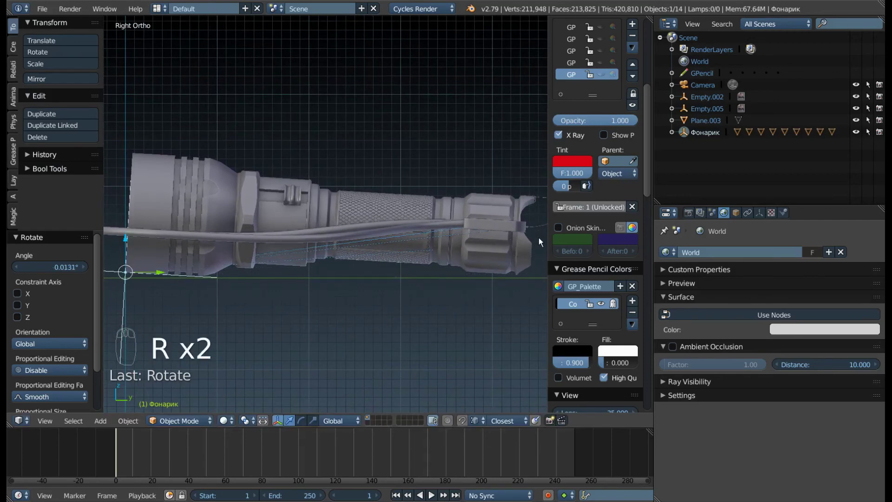
pyautogui.press('g')
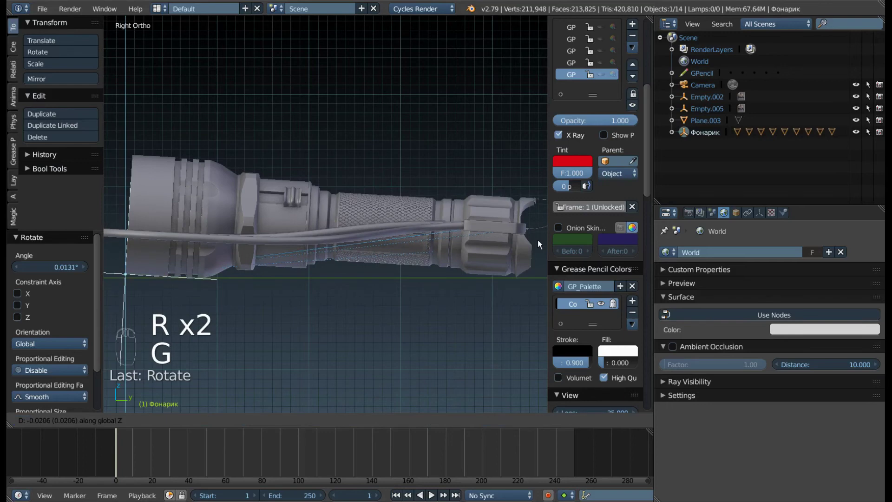
pyautogui.press('r')
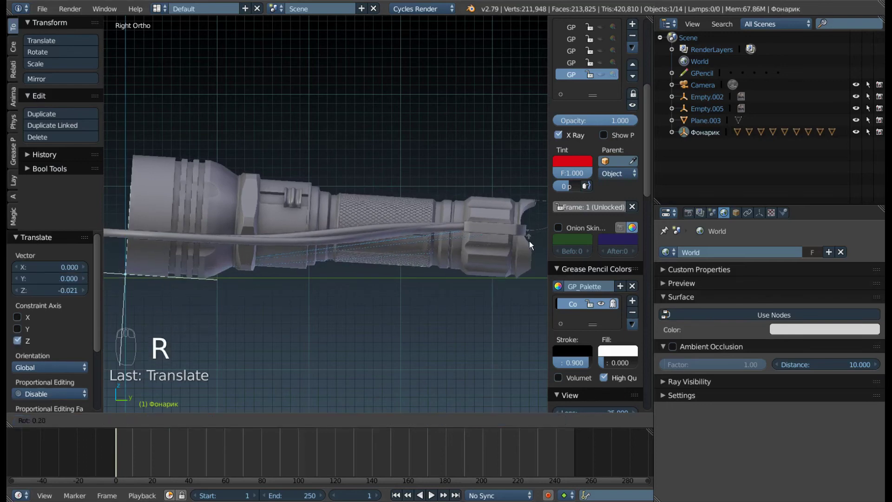
pyautogui.moveTo(227, 284); pyautogui.dragTo(226, 286)
pyautogui.press('g')
pyautogui.scroll(-3)
pyautogui.moveTo(402, 313); pyautogui.dragTo(283, 272)
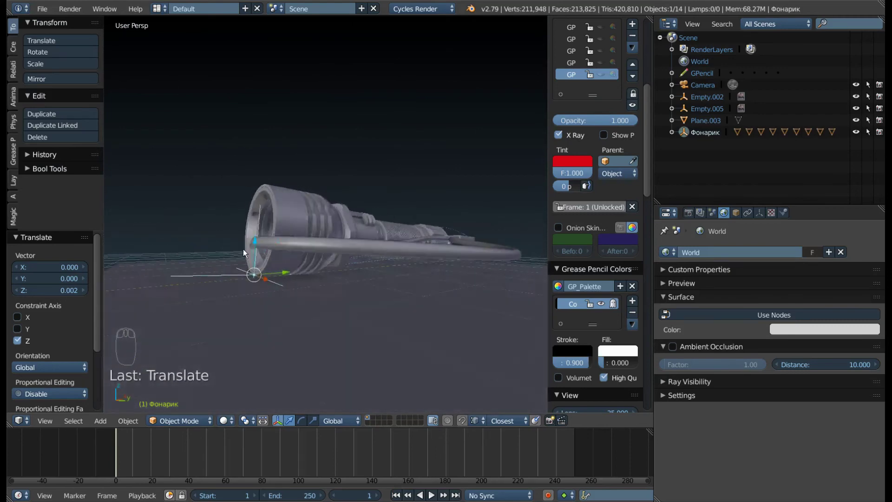
# - In Edit Mode on the cable, lower the vertices near the head with soft falloff
pyautogui.moveTo(343, 257); pyautogui.dragTo(343, 296)
pyautogui.moveTo(373, 278); pyautogui.dragTo(362, 292)
pyautogui.press('Tab')
pyautogui.moveTo(304, 300); pyautogui.dragTo(405, 382)
pyautogui.moveTo(326, 325); pyautogui.dragTo(379, 378)
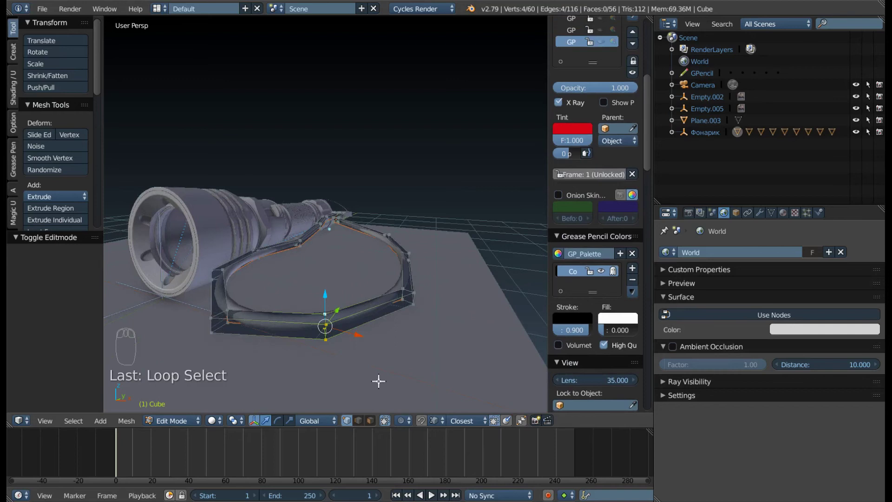
pyautogui.moveTo(413, 427); pyautogui.dragTo(461, 423)
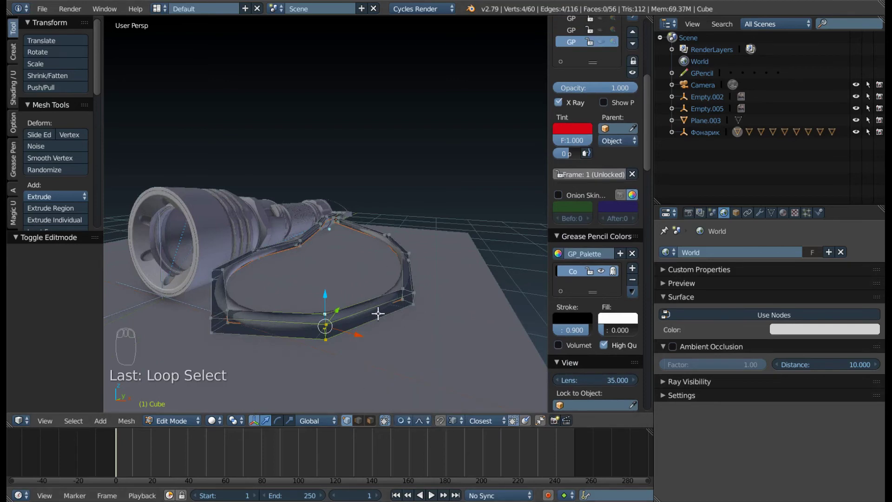
pyautogui.moveTo(345, 293); pyautogui.dragTo(318, 217)
pyautogui.press('g')
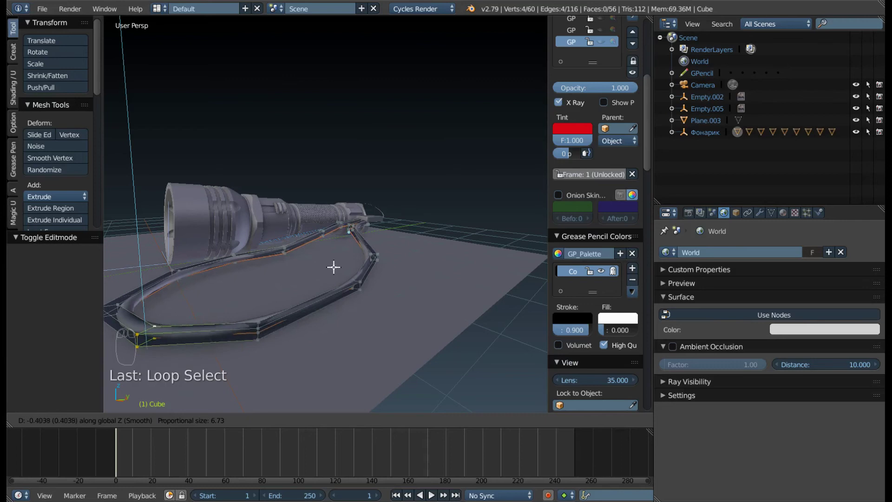
pyautogui.moveTo(305, 276); pyautogui.dragTo(302, 258)
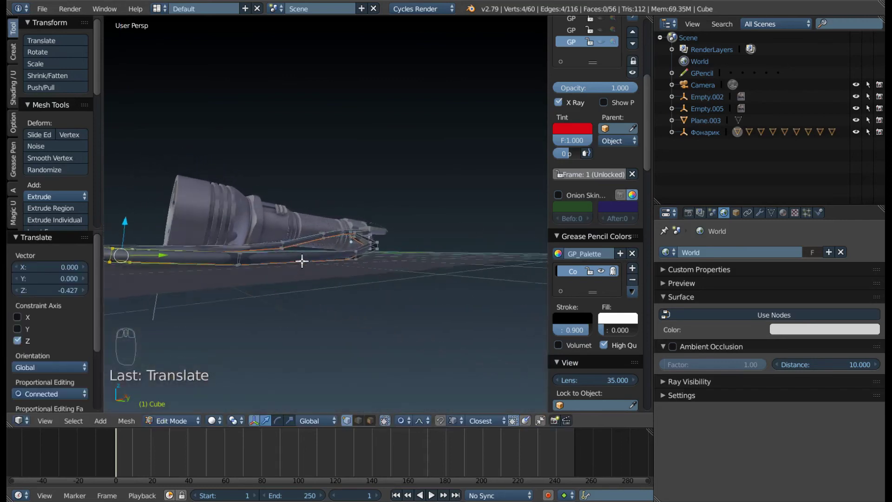
pyautogui.scroll(3)
pyautogui.scroll(-3)
pyautogui.moveTo(277, 265); pyautogui.dragTo(300, 271)
pyautogui.press('g')
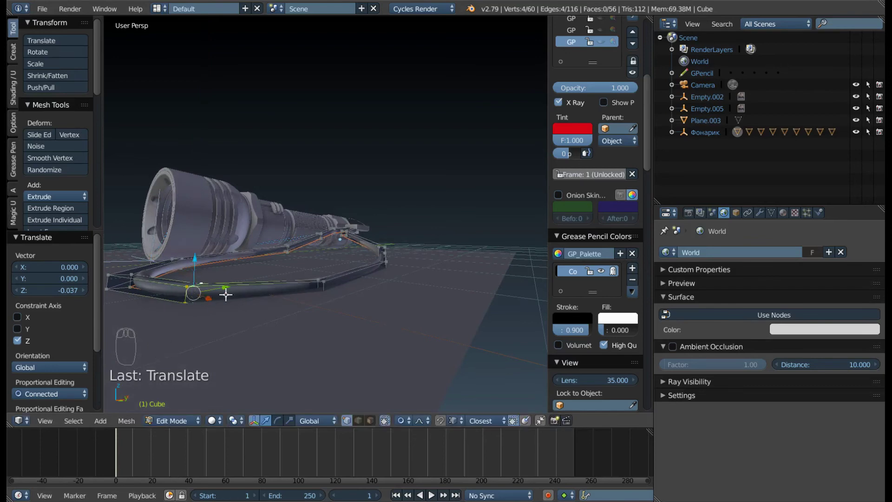
# - Drape the selected cable vertices closer to the ground
pyautogui.moveTo(273, 279); pyautogui.dragTo(341, 203)
pyautogui.scroll(3)
pyautogui.moveTo(340, 202); pyautogui.dragTo(352, 217)
pyautogui.scroll(-3)
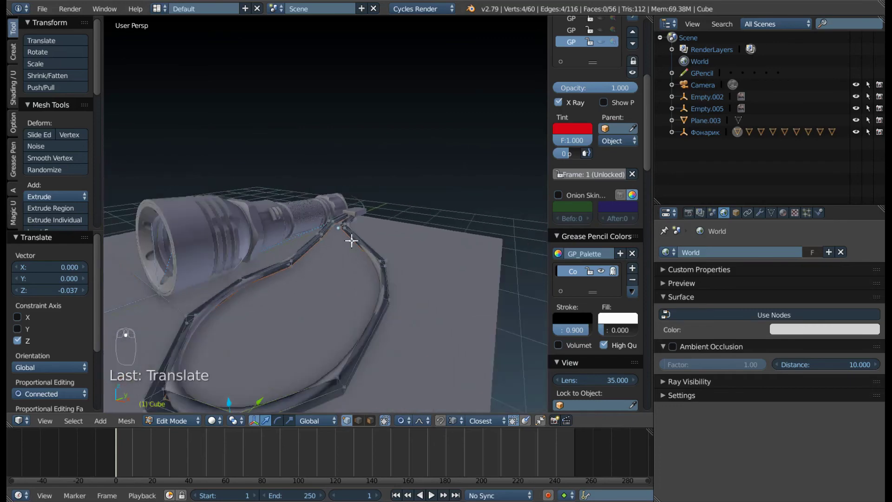
pyautogui.moveTo(406, 420); pyautogui.dragTo(372, 268)
pyautogui.moveTo(353, 375); pyautogui.dragTo(371, 272)
pyautogui.moveTo(371, 274); pyautogui.dragTo(412, 277)
pyautogui.press('g')
pyautogui.moveTo(372, 276); pyautogui.dragTo(233, 210)
pyautogui.press('g')
# - Reposition the cord end points along the body along Z, then leave Edit Mode
pyautogui.scroll(3)
pyautogui.scroll(-3)
pyautogui.middleClick(353, 238)
pyautogui.middleClick(270, 204)
pyautogui.scroll(-3)
pyautogui.scroll(-3)
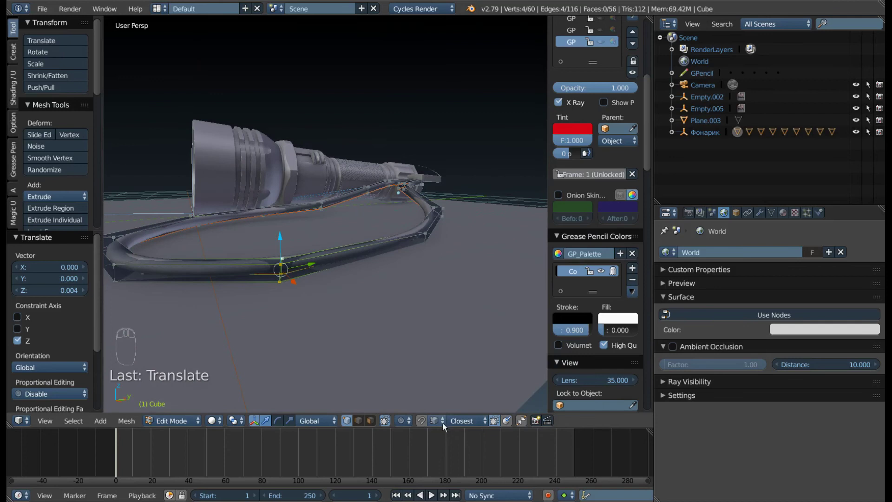
pyautogui.moveTo(439, 425); pyautogui.dragTo(453, 366)
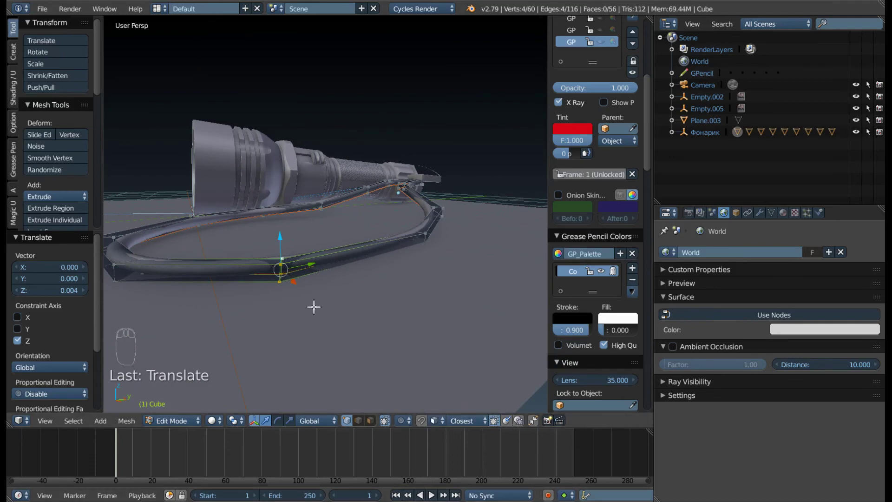
pyautogui.press('g')
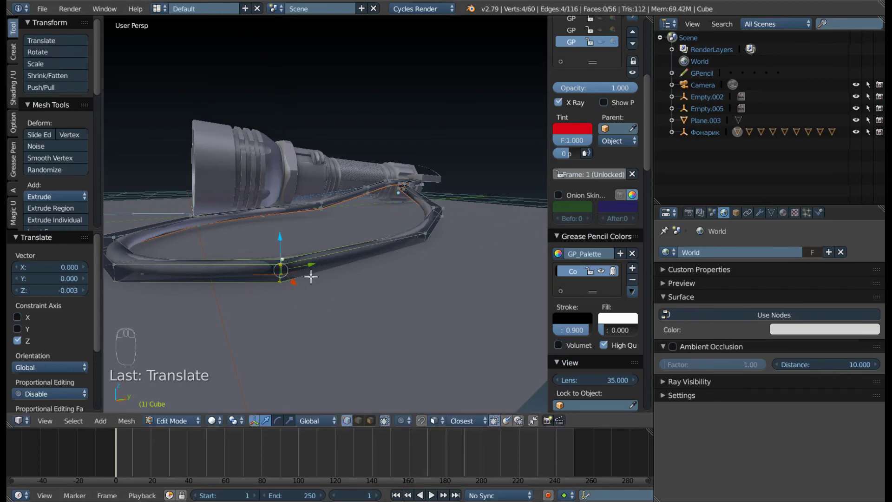
pyautogui.moveTo(302, 274); pyautogui.dragTo(351, 198)
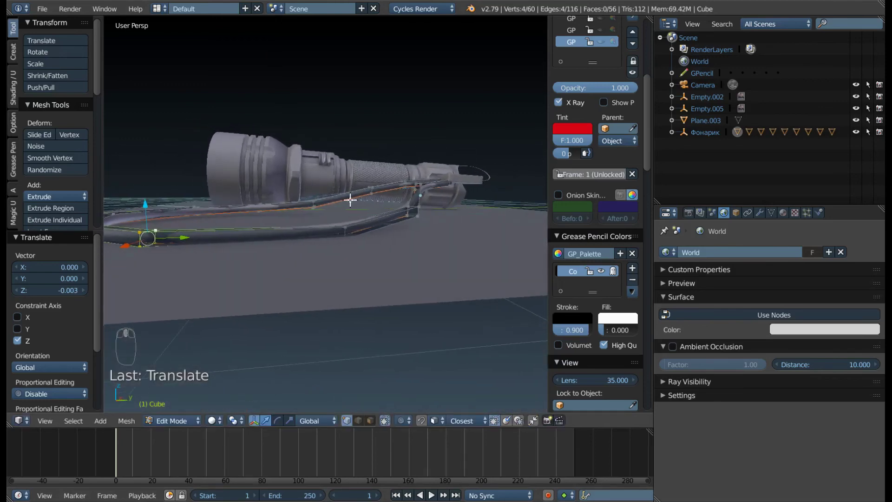
pyautogui.moveTo(332, 213); pyautogui.dragTo(271, 299)
pyautogui.moveTo(271, 298); pyautogui.dragTo(288, 295)
pyautogui.press('g')
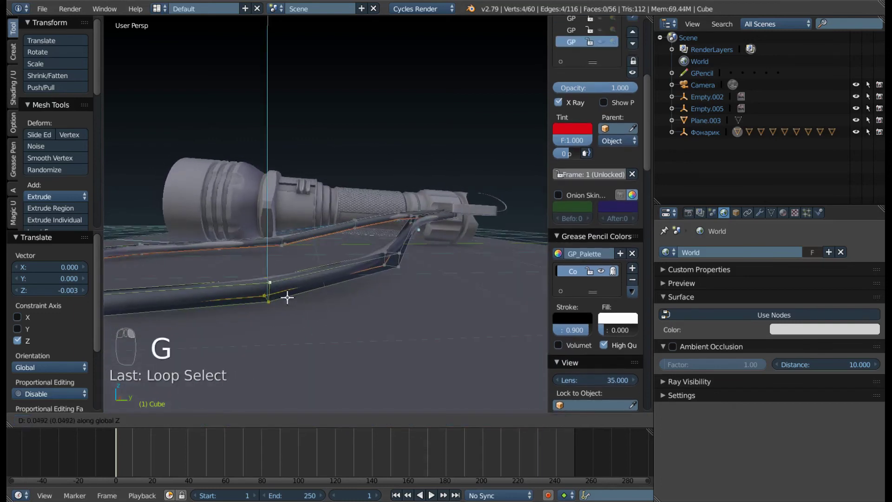
pyautogui.moveTo(396, 274); pyautogui.dragTo(260, 274)
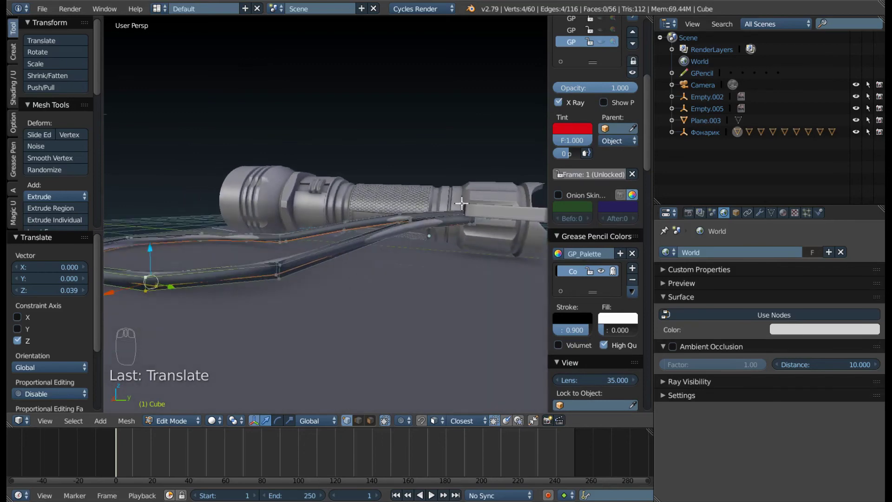
pyautogui.moveTo(493, 213); pyautogui.dragTo(305, 297)
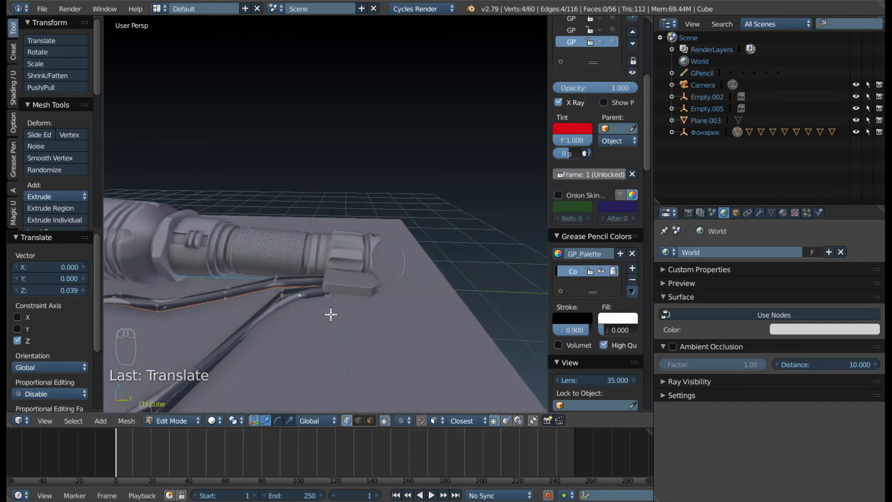
pyautogui.press('Tab')
# - Select the lanyard loop Plane.014 at the head and enter Edit Mode
pyautogui.moveTo(391, 283); pyautogui.dragTo(304, 279)
pyautogui.moveTo(310, 291); pyautogui.dragTo(372, 286)
pyautogui.moveTo(371, 287); pyautogui.dragTo(378, 273)
pyautogui.press('g')
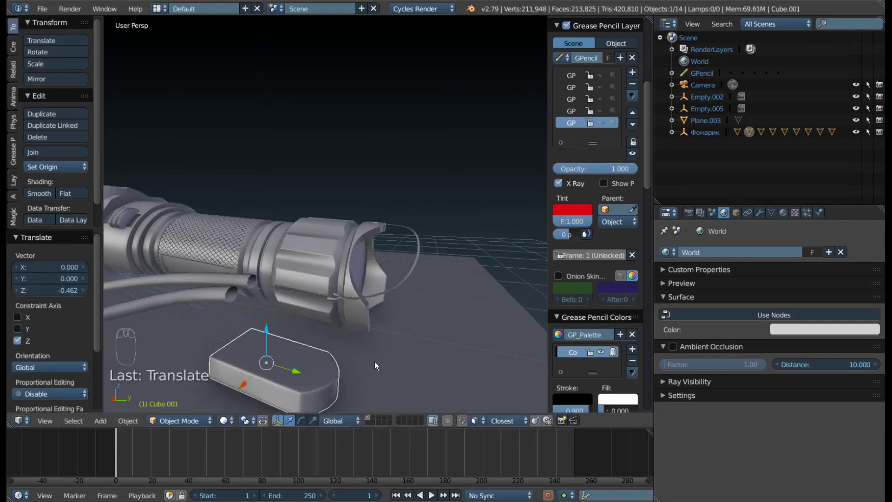
pyautogui.moveTo(383, 324); pyautogui.dragTo(329, 275)
pyautogui.moveTo(338, 275); pyautogui.dragTo(342, 261)
pyautogui.moveTo(335, 319); pyautogui.dragTo(342, 261)
pyautogui.press('z')
pyautogui.press('g')
pyautogui.moveTo(356, 281); pyautogui.dragTo(394, 279)
pyautogui.moveTo(376, 133); pyautogui.dragTo(433, 280)
pyautogui.moveTo(379, 155); pyautogui.dragTo(320, 228)
pyautogui.press('Tab')
# - In X-ray, select the loop's end vertex and drop the loop along Z with proportional editing
pyautogui.press('z')
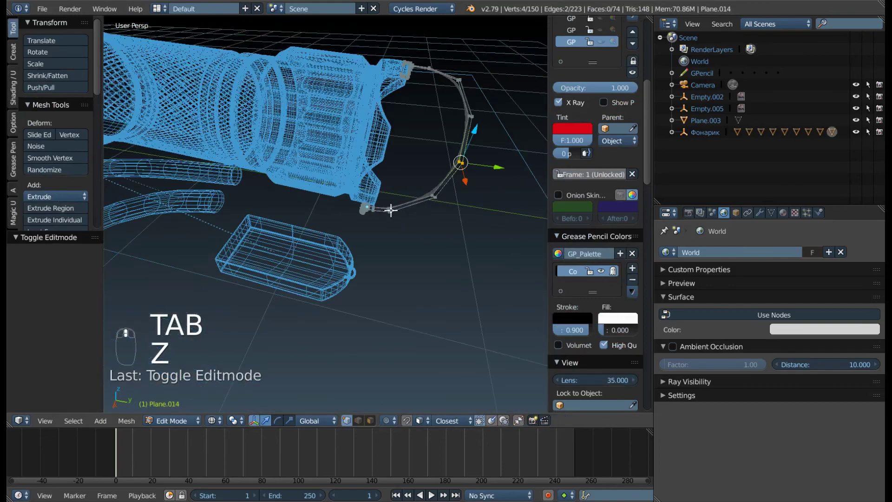
pyautogui.press('a')
pyautogui.press('b')
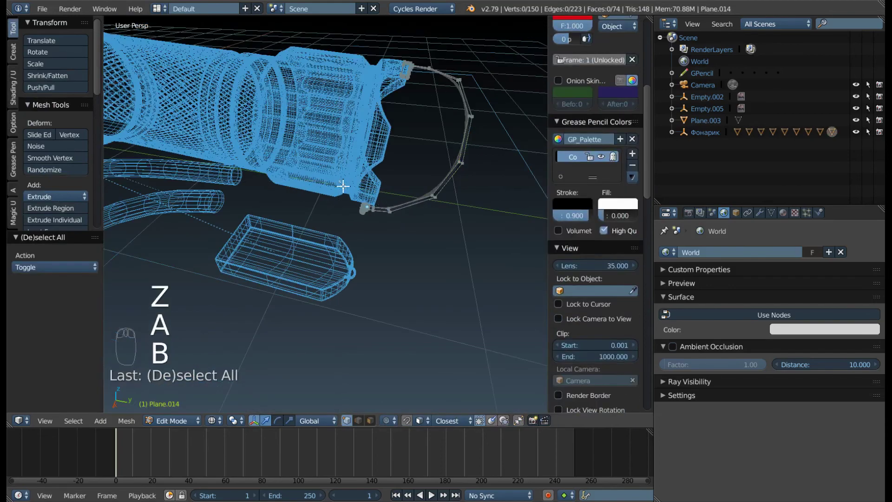
pyautogui.moveTo(389, 256); pyautogui.dragTo(395, 225)
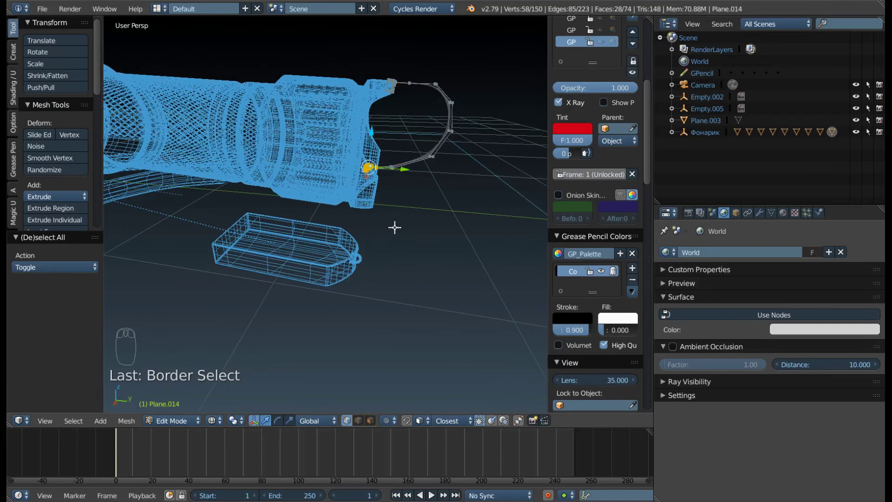
pyautogui.press('alt+o')
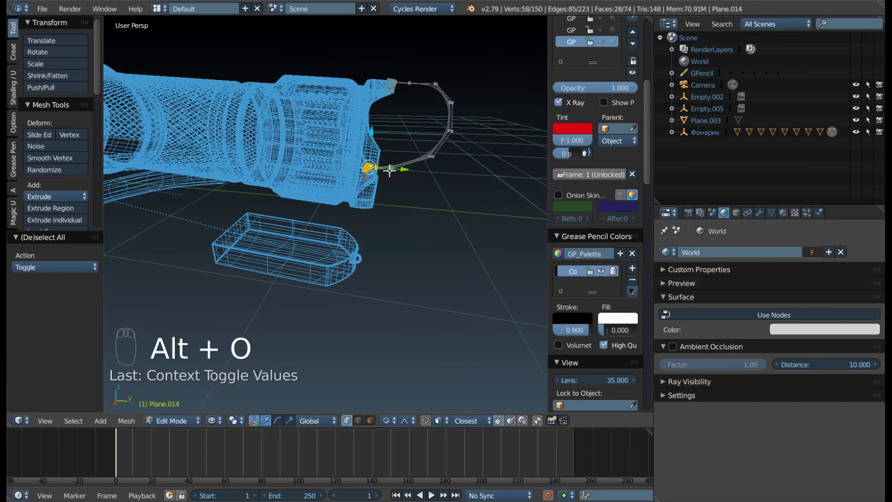
pyautogui.press('z')
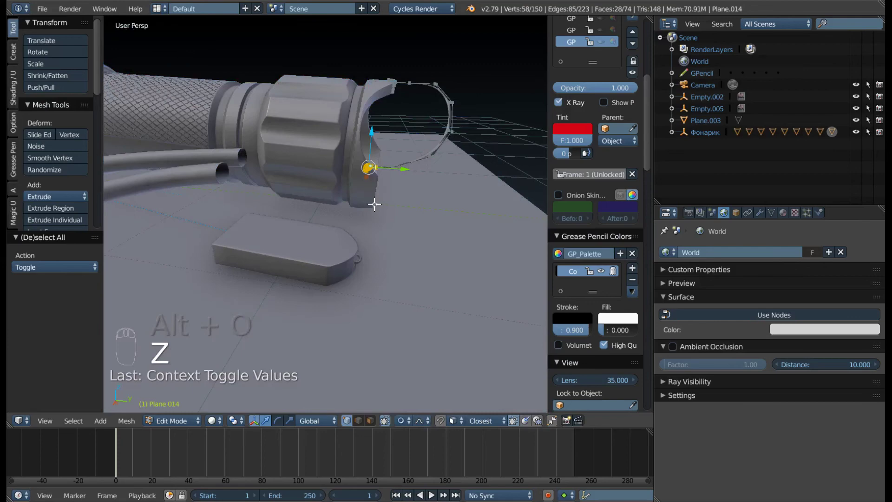
pyautogui.moveTo(354, 199); pyautogui.dragTo(361, 172)
pyautogui.press('g')
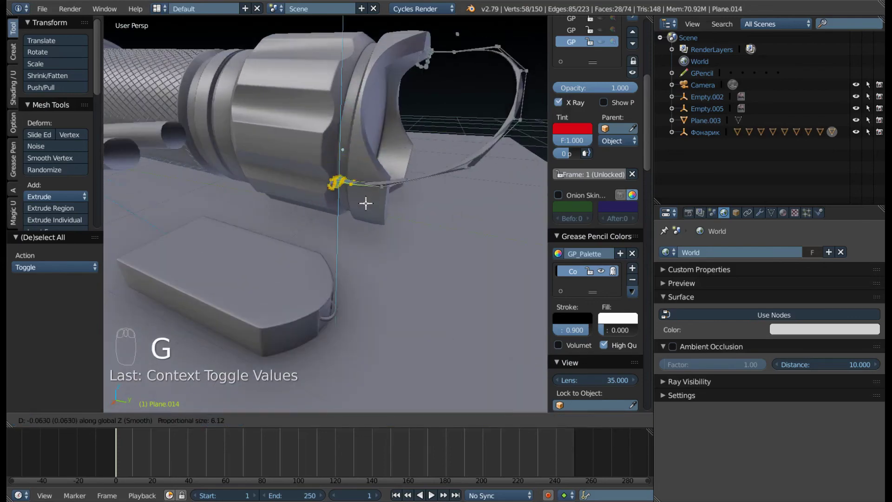
pyautogui.press('g')
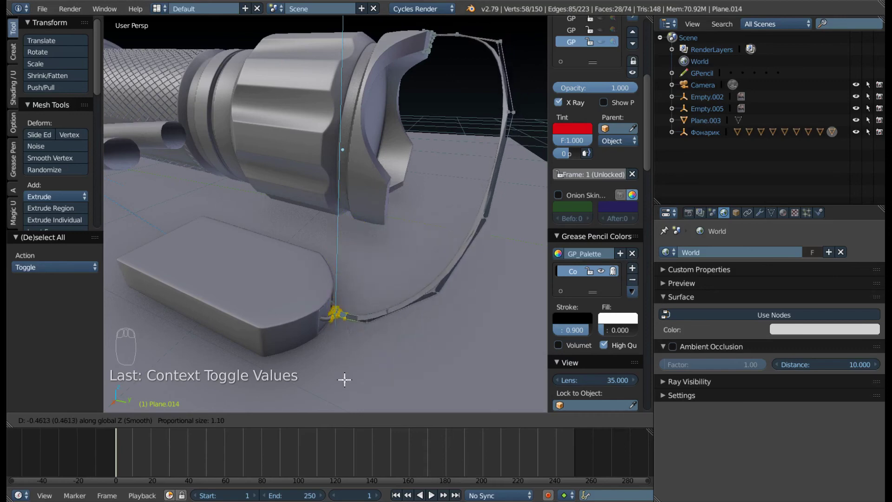
pyautogui.moveTo(343, 341); pyautogui.dragTo(330, 304)
# - Check the drape in Right Ortho view, fine-tune the loop's height and exit Edit Mode
pyautogui.press('KP_1')
pyautogui.press('KP_3')
pyautogui.middleClick(394, 143)
pyautogui.press('z')
pyautogui.press('z')
pyautogui.press('g')
pyautogui.middleClick(356, 140)
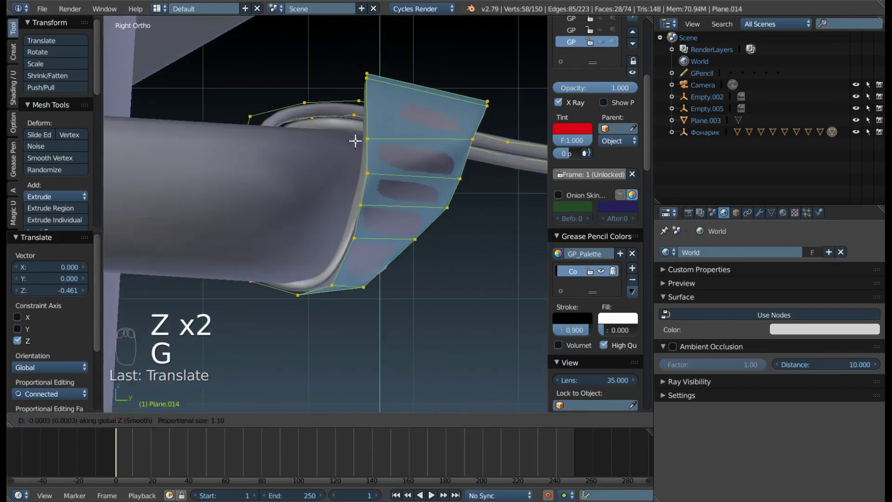
pyautogui.moveTo(293, 108); pyautogui.dragTo(230, 167)
pyautogui.scroll(-3)
pyautogui.moveTo(221, 179); pyautogui.dragTo(263, 103)
pyautogui.press('Tab')
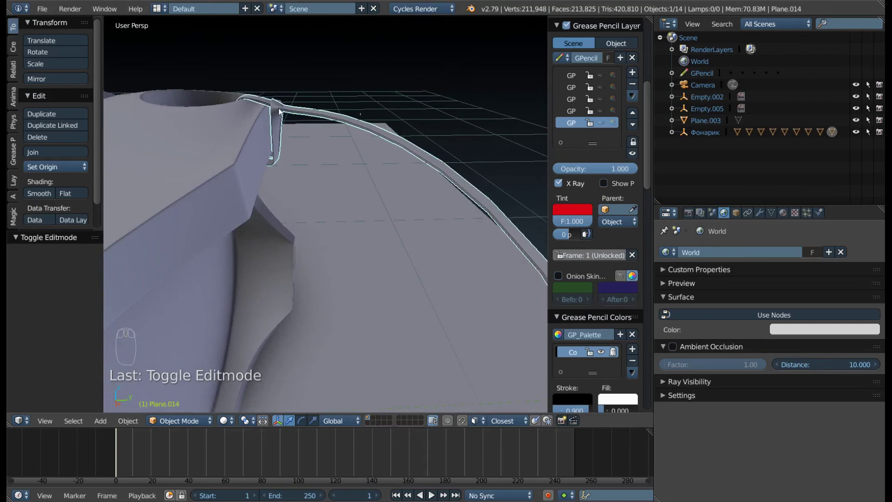
# - Inspect the strap at the lug hole and bring the strap cable object into Edit Mode
pyautogui.scroll(-3)
pyautogui.moveTo(277, 227); pyautogui.dragTo(317, 140)
pyautogui.rightClick(317, 139)
pyautogui.press('Tab')
pyautogui.rightClick(337, 134)
pyautogui.moveTo(326, 137); pyautogui.dragTo(326, 106)
# - With X-ray shading on, box-select the cable's end vertices beside the clip
pyautogui.press('a')
pyautogui.press('b')
pyautogui.moveTo(319, 81); pyautogui.dragTo(328, 115)
pyautogui.press('KP_7')
pyautogui.moveTo(342, 209); pyautogui.dragTo(361, 156)
pyautogui.moveTo(394, 171); pyautogui.dragTo(354, 182)
pyautogui.press('z')
pyautogui.moveTo(350, 158); pyautogui.dragTo(350, 165)
pyautogui.press('ctrl+z')
pyautogui.click(351, 166)
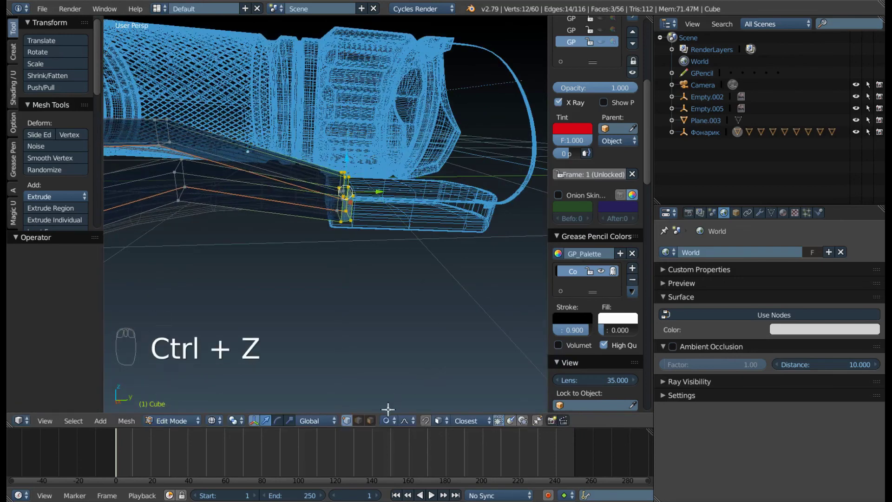
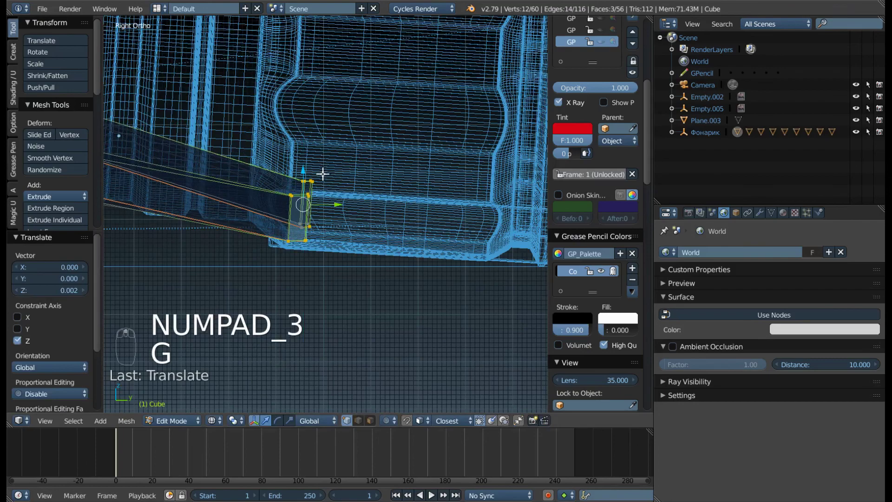
# - Shift the cable's end points vertically so the end lines up with the clip
pyautogui.moveTo(302, 165); pyautogui.dragTo(317, 201)
pyautogui.press('a')
pyautogui.press('b')
pyautogui.moveTo(301, 196); pyautogui.dragTo(281, 203)
pyautogui.press('b')
pyautogui.moveTo(278, 202); pyautogui.dragTo(322, 159)
pyautogui.press('KP_3')
# - Move on to the next run of cable points toward the flashlight's middle and select them
pyautogui.press('g')
pyautogui.scroll(-3)
pyautogui.middleClick(309, 169)
pyautogui.scroll(3)
pyautogui.press('a')
pyautogui.moveTo(245, 234); pyautogui.dragTo(224, 270)
pyautogui.press('b')
pyautogui.moveTo(259, 212); pyautogui.dragTo(221, 268)
pyautogui.press('b')
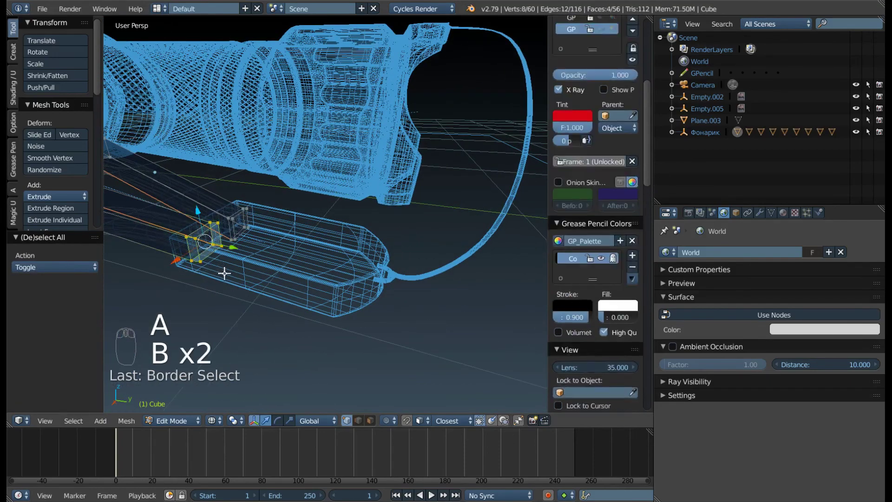
pyautogui.moveTo(258, 183); pyautogui.dragTo(288, 160)
pyautogui.press('g')
# - Lower the cable points under the flashlight body along Z onto the ground plane
pyautogui.scroll(-3)
pyautogui.press('Tab')
pyautogui.moveTo(257, 190); pyautogui.dragTo(289, 198)
pyautogui.press('z')
pyautogui.press('Tab')
pyautogui.press('a')
pyautogui.press('b')
pyautogui.press('g')
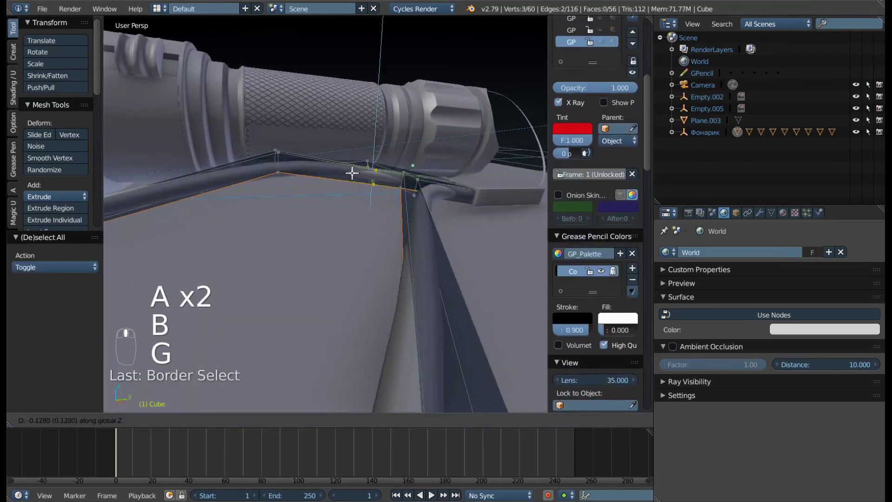
pyautogui.middleClick(350, 167)
pyautogui.scroll(-3)
pyautogui.moveTo(326, 193); pyautogui.dragTo(334, 141)
pyautogui.press('z')
# - Drop the cable's middle points to the ground and check the resulting sag
pyautogui.press('a')
pyautogui.press('b')
pyautogui.moveTo(332, 140); pyautogui.dragTo(337, 152)
pyautogui.press('g')
pyautogui.press('a')
pyautogui.press('b')
pyautogui.press('g')
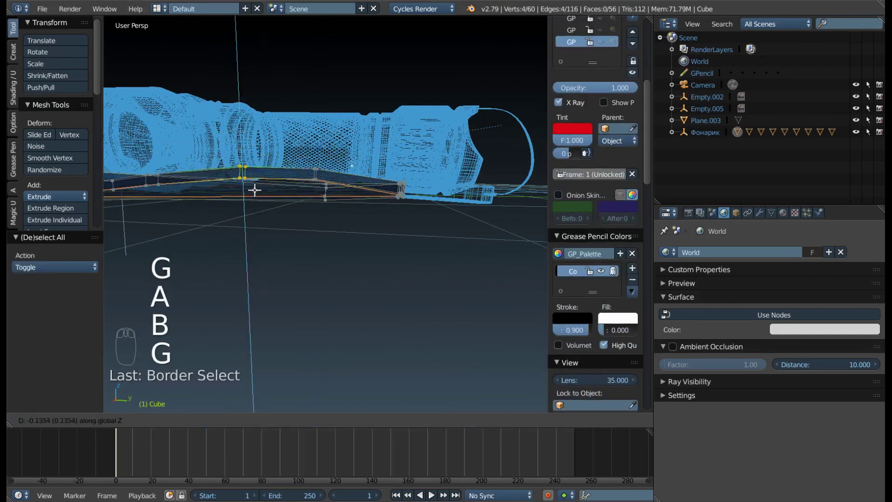
pyautogui.press('a')
pyautogui.press('b')
pyautogui.moveTo(265, 184); pyautogui.dragTo(234, 225)
pyautogui.moveTo(285, 193); pyautogui.dragTo(233, 225)
pyautogui.moveTo(245, 225); pyautogui.dragTo(271, 271)
# - Nudge a single stray cable point down so the run stays flat on the ground
pyautogui.press('a')
pyautogui.press('b')
pyautogui.press('g')
pyautogui.rightClick(271, 271)
pyautogui.moveTo(311, 202); pyautogui.dragTo(310, 218)
pyautogui.press('a')
pyautogui.press('b')
pyautogui.press('g')
pyautogui.press('Tab')
pyautogui.scroll(-3)
pyautogui.press('z')
# - Lower the cable points near the clip slightly along Z
pyautogui.moveTo(403, 239); pyautogui.dragTo(275, 209)
pyautogui.press('Tab')
pyautogui.press('a')
pyautogui.press('z')
pyautogui.press('b')
pyautogui.press('g')
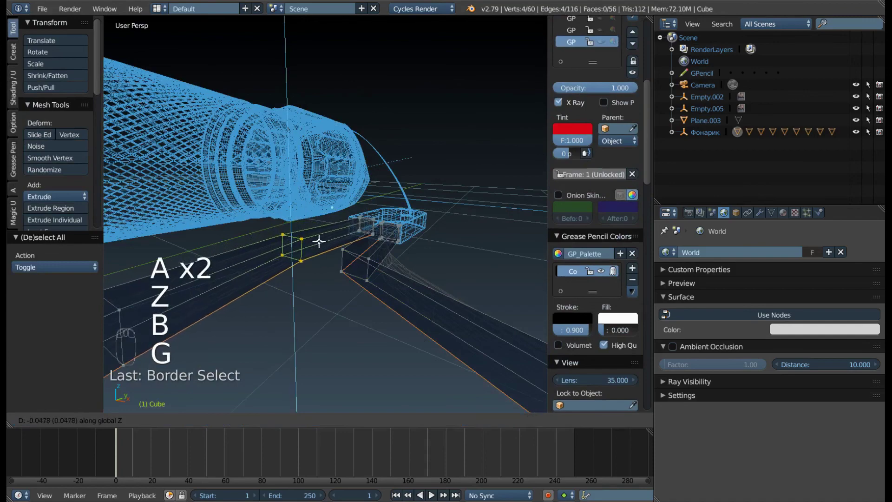
pyautogui.press('Tab')
pyautogui.moveTo(425, 230); pyautogui.dragTo(362, 244)
pyautogui.press('z')
pyautogui.scroll(3)
# - Review the cable from several angles and even out the remaining points' height
pyautogui.moveTo(311, 273); pyautogui.dragTo(309, 264)
pyautogui.moveTo(318, 252); pyautogui.dragTo(412, 262)
pyautogui.moveTo(397, 244); pyautogui.dragTo(390, 224)
pyautogui.press('Tab')
pyautogui.press('Tab')
pyautogui.moveTo(390, 224); pyautogui.dragTo(333, 224)
pyautogui.middleClick(368, 228)
pyautogui.press('Tab')
pyautogui.moveTo(308, 212); pyautogui.dragTo(282, 204)
# - Fine-tune the cable points entering the lug hole, then leave Edit Mode
pyautogui.press('a')
pyautogui.press('z')
pyautogui.press('a')
pyautogui.press('b')
pyautogui.moveTo(288, 200); pyautogui.dragTo(306, 244)
pyautogui.press('a')
pyautogui.press('b')
pyautogui.press('g')
pyautogui.press('a')
pyautogui.press('b')
pyautogui.press('g')
pyautogui.press('Tab')
pyautogui.middleClick(400, 212)
pyautogui.press('z')
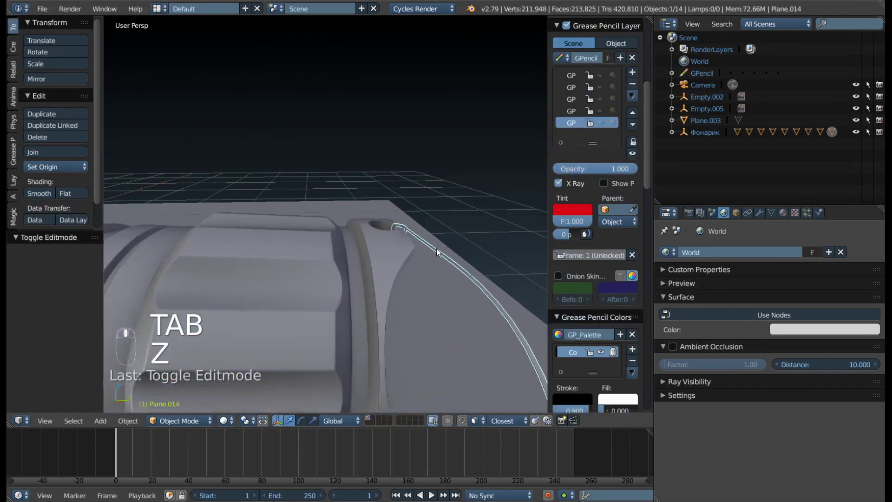
# - Face the flashlight head and begin editing the lanyard loop's points
pyautogui.press('a')
pyautogui.moveTo(388, 258); pyautogui.dragTo(325, 232)
pyautogui.press('a')
pyautogui.press('a')
pyautogui.press('Tab')
pyautogui.press('a')
pyautogui.press('b')
pyautogui.press('g')
# - Lower selected loop points along Z so they sit on the rim of the head, using X-ray
pyautogui.press('a')
pyautogui.press('b')
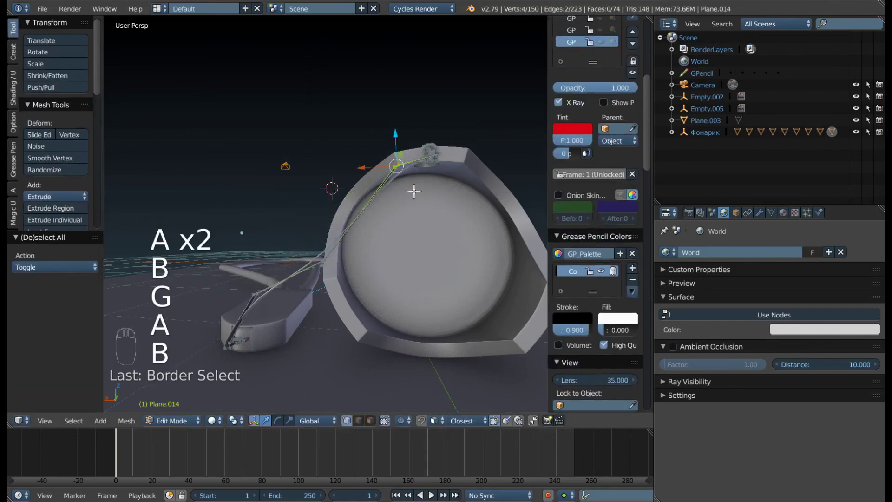
pyautogui.press('g')
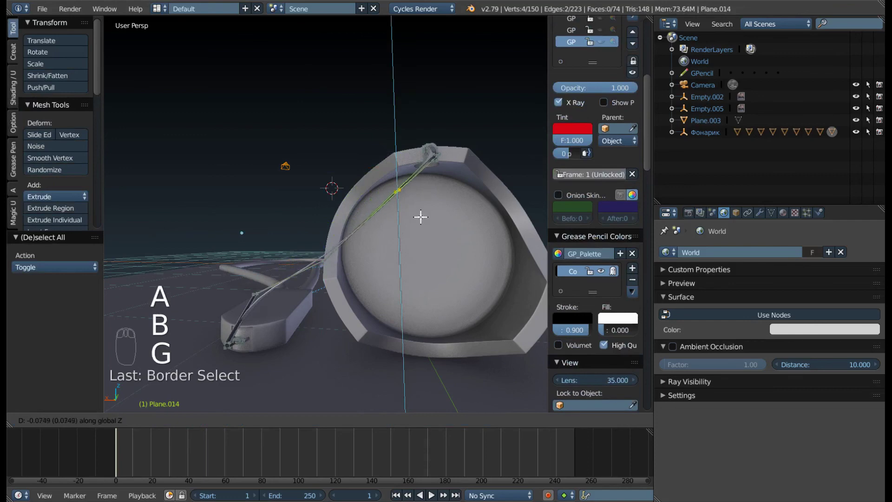
pyautogui.moveTo(423, 211); pyautogui.dragTo(438, 202)
pyautogui.press('a')
pyautogui.press('b')
pyautogui.press('g')
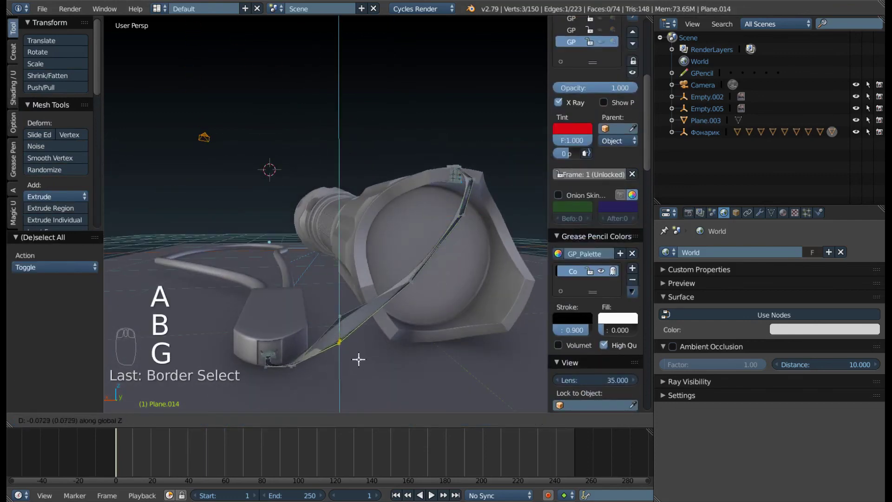
pyautogui.press('z')
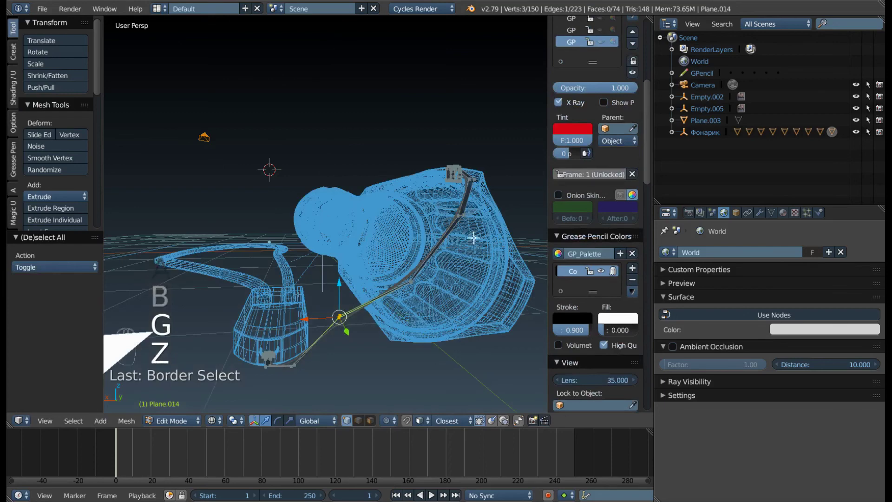
pyautogui.press('a')
pyautogui.press('b')
pyautogui.press('g')
# - Seat the last loop points against the rim, leave Edit Mode and view the fitted loop
pyautogui.press('a')
pyautogui.press('g')
pyautogui.press('a')
pyautogui.press('g')
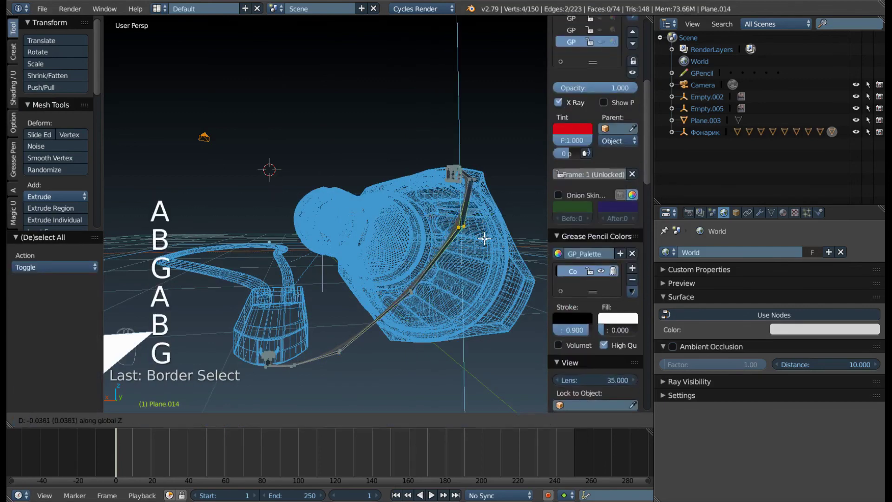
pyautogui.press('Tab')
pyautogui.press('z')
pyautogui.moveTo(375, 322); pyautogui.dragTo(449, 324)
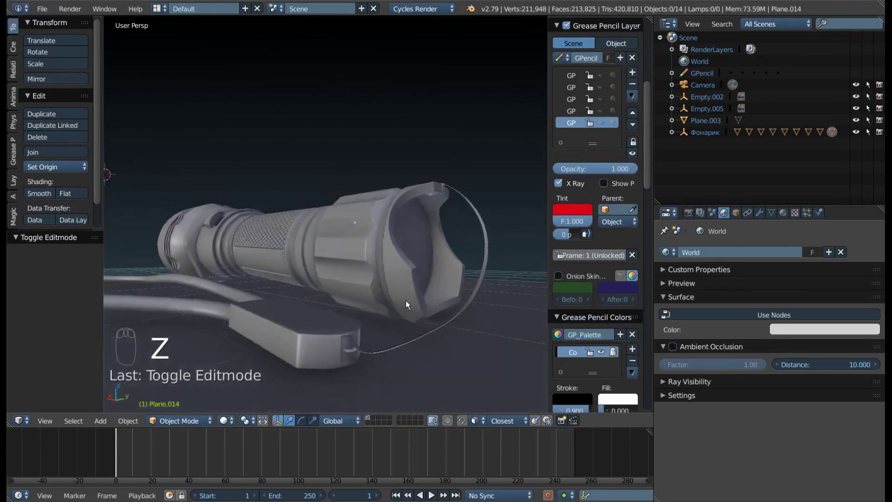
pyautogui.press('a')
pyautogui.press('a')
pyautogui.moveTo(437, 324); pyautogui.dragTo(368, 297)
pyautogui.press('Tab')
pyautogui.moveTo(449, 325); pyautogui.dragTo(372, 321)
pyautogui.press('z')
pyautogui.press('a')
pyautogui.press('b')
pyautogui.press('g')
pyautogui.press('Tab')
pyautogui.press('z')
pyautogui.scroll(-3)
pyautogui.moveTo(332, 311); pyautogui.dragTo(439, 224)
pyautogui.press('a')
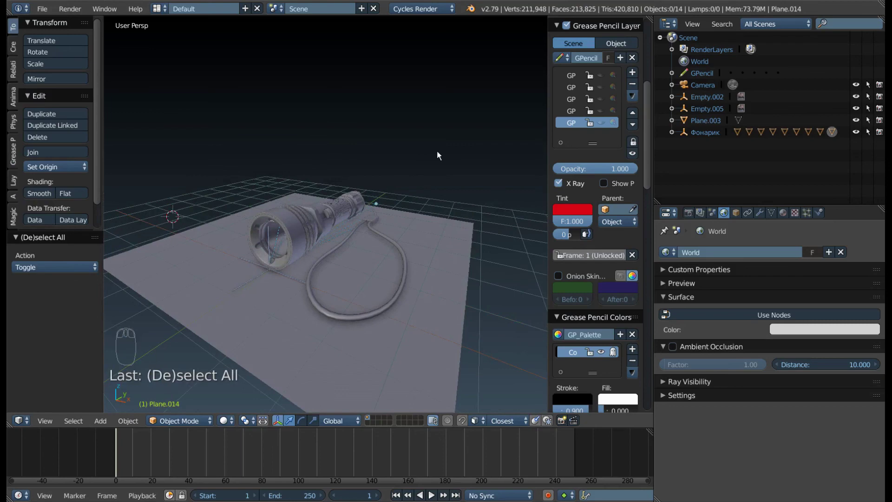